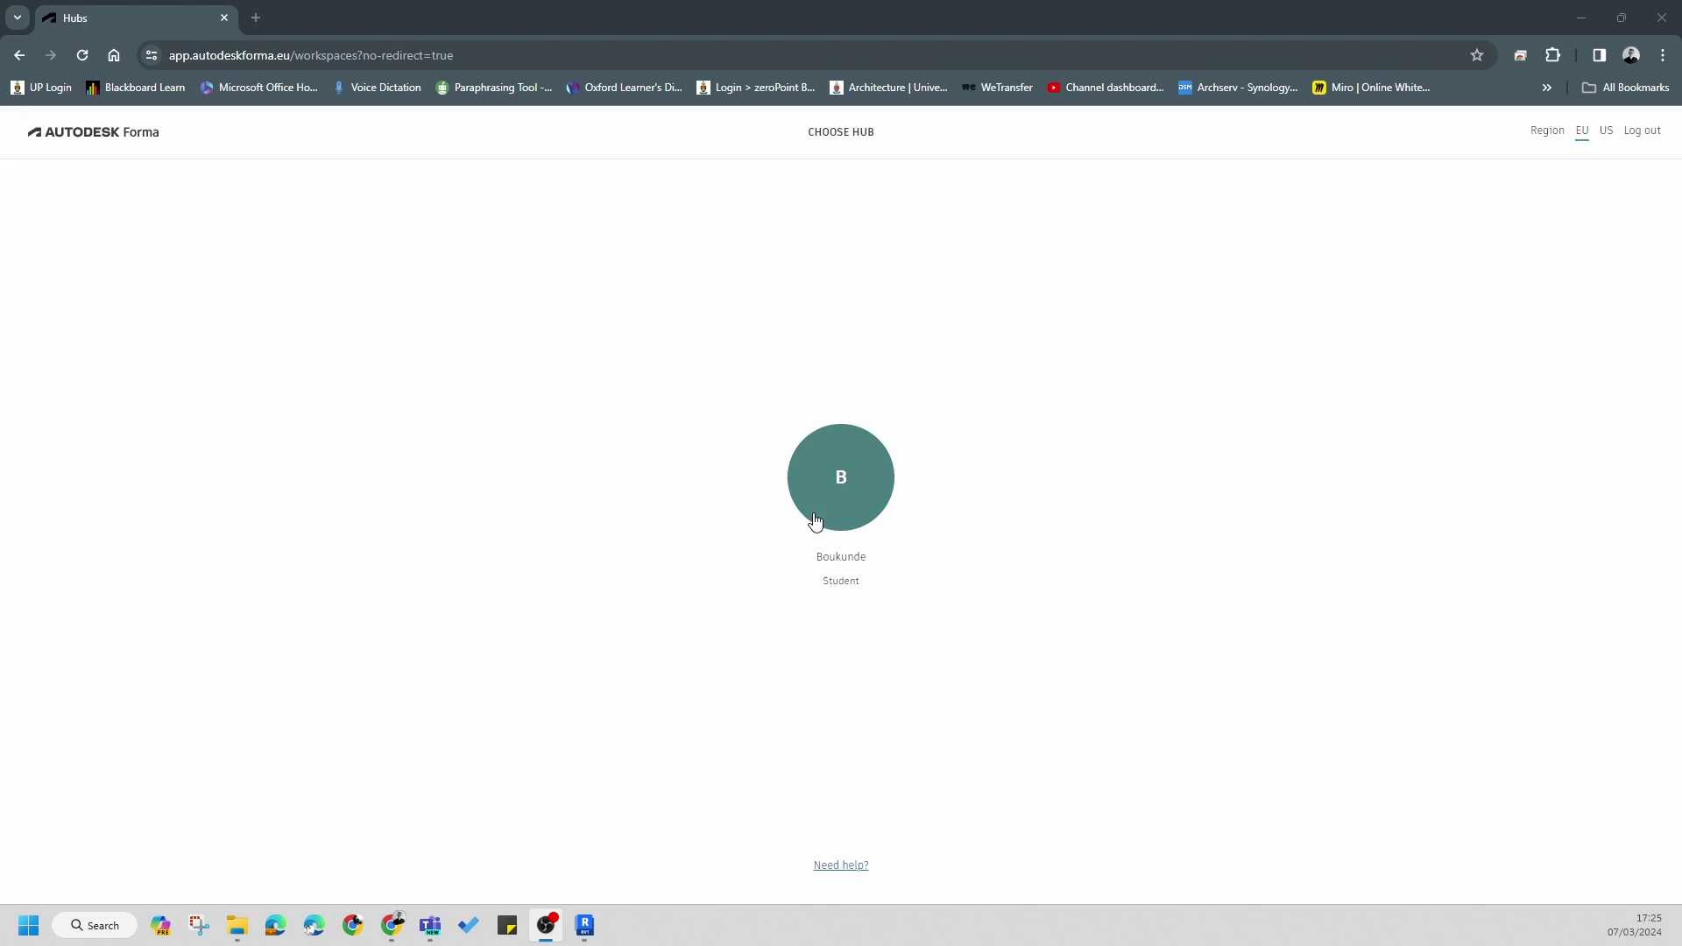
# - Enter the student hub and open the Green Market Square project card
pyautogui.click(818, 522)
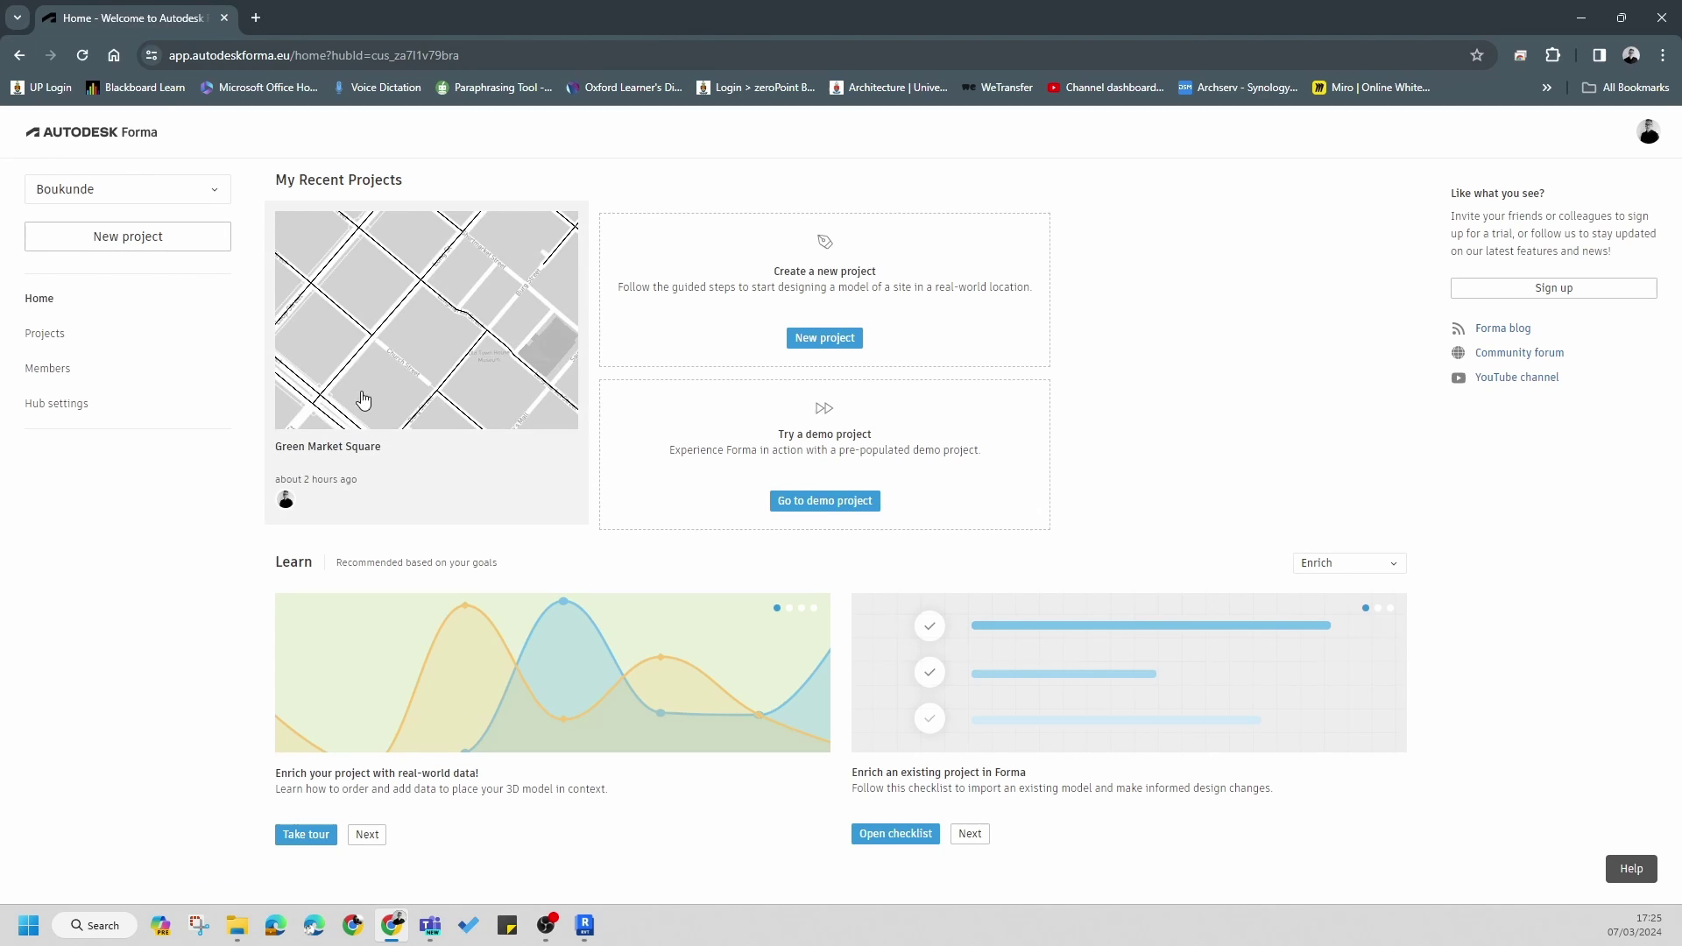
pyautogui.moveTo(387, 394); pyautogui.dragTo(856, 552)
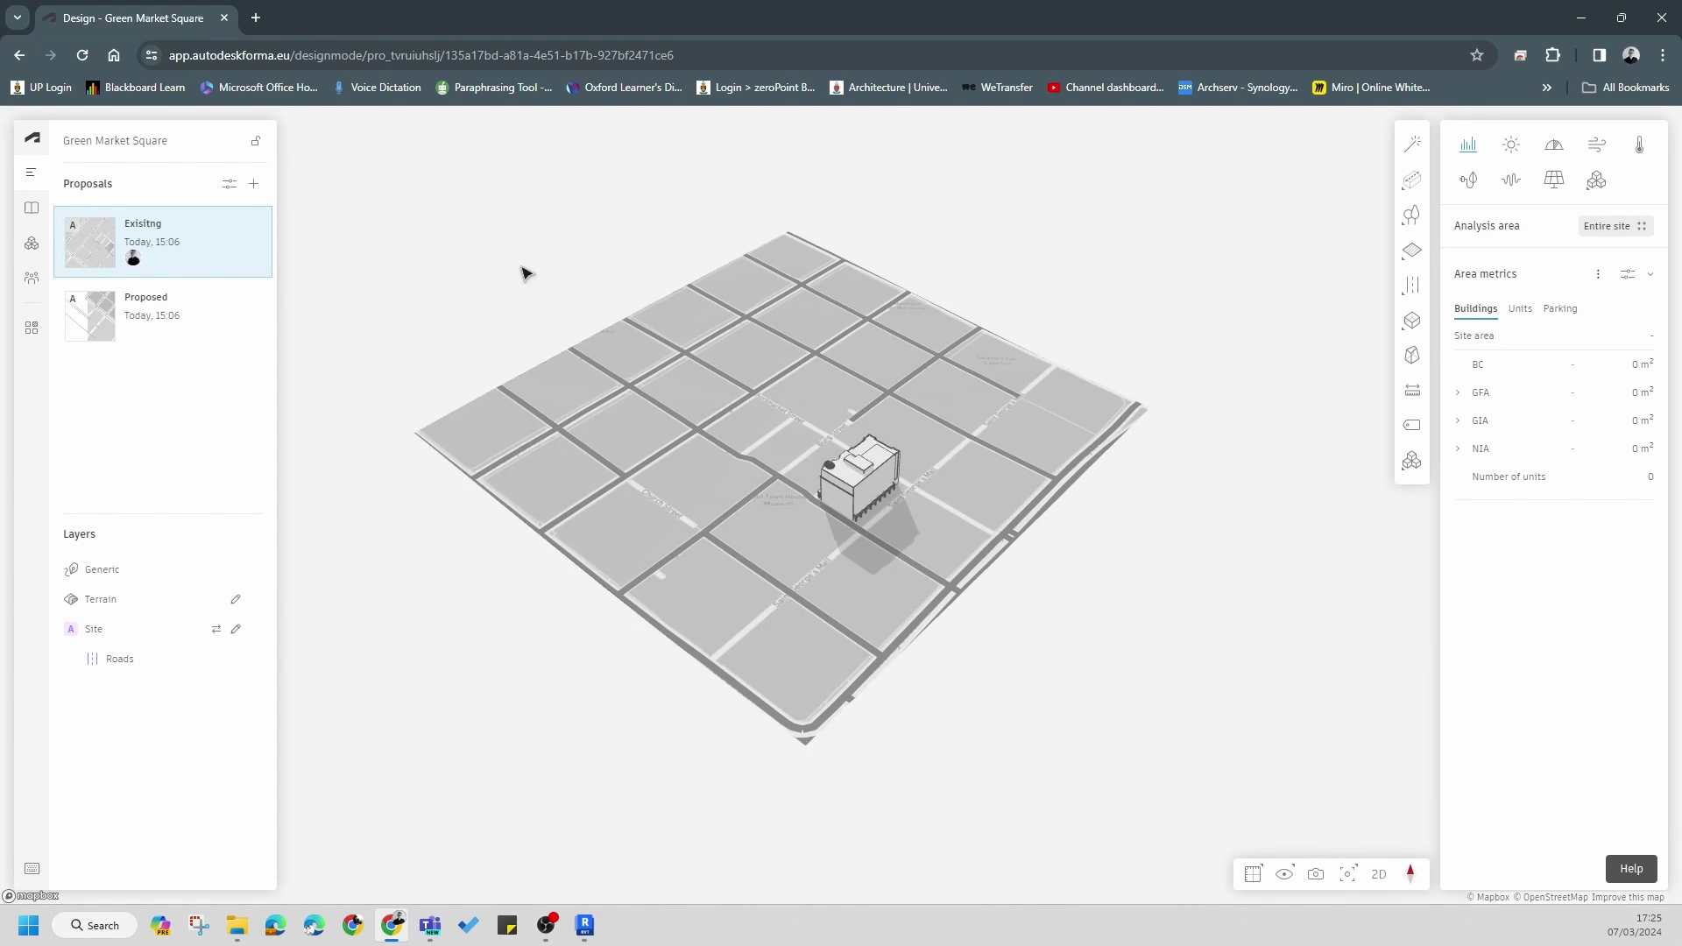
# - Switch to the Proposed proposal and inspect its building in the model
pyautogui.click(147, 319)
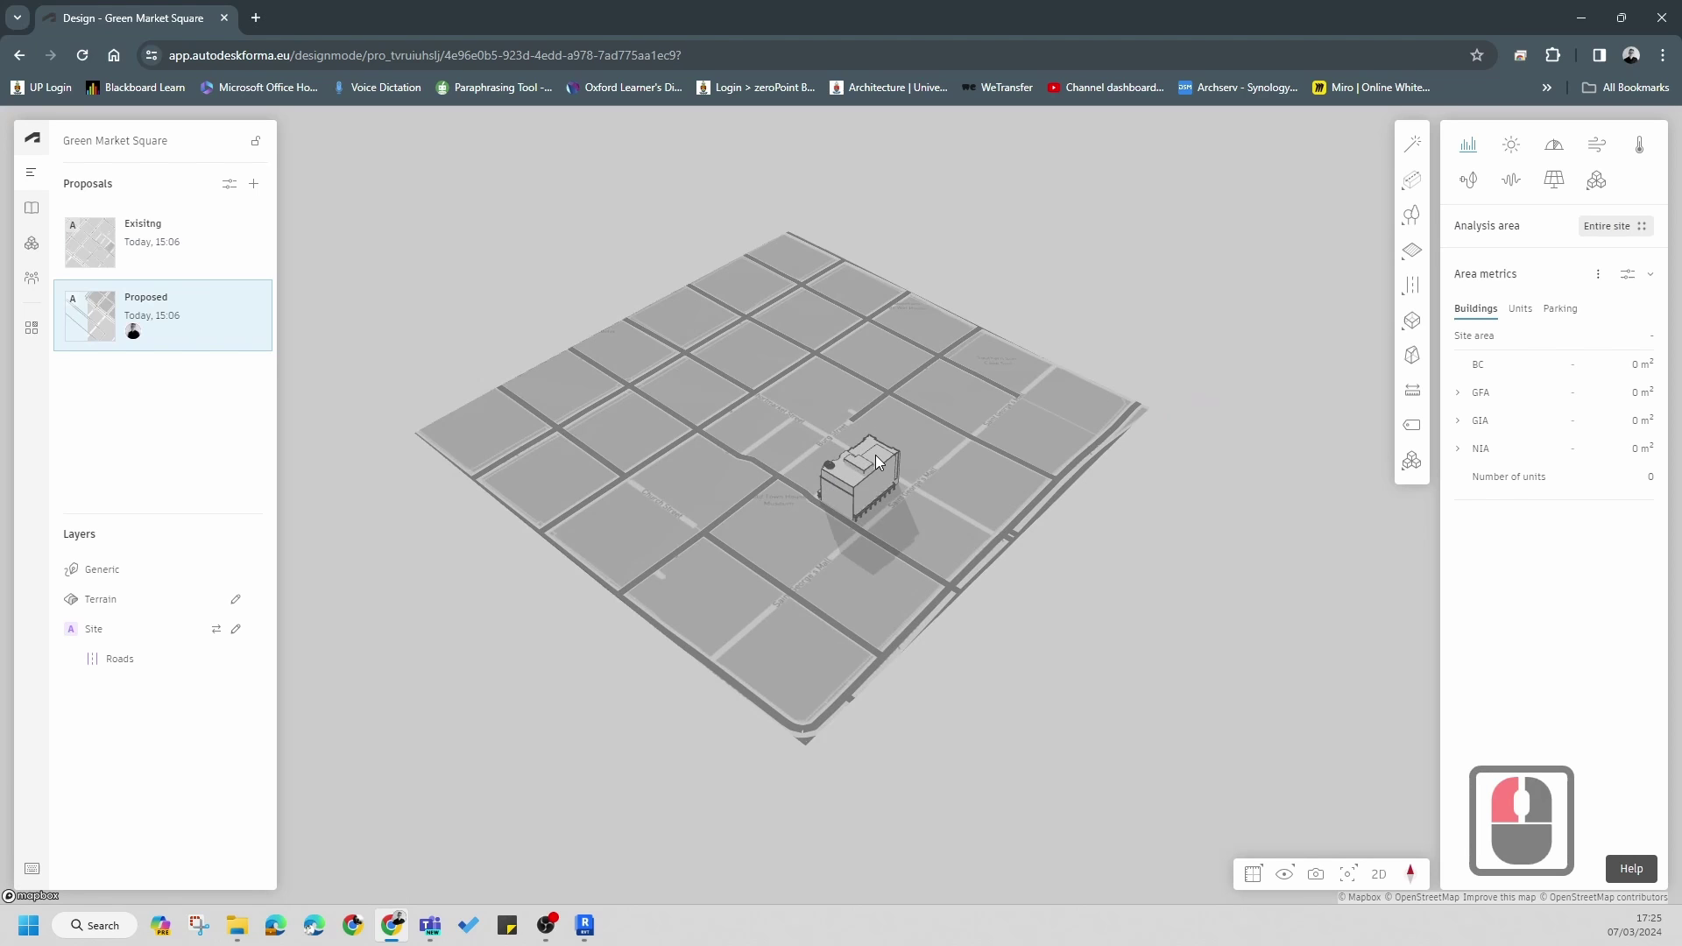
pyautogui.doubleClick(143, 291)
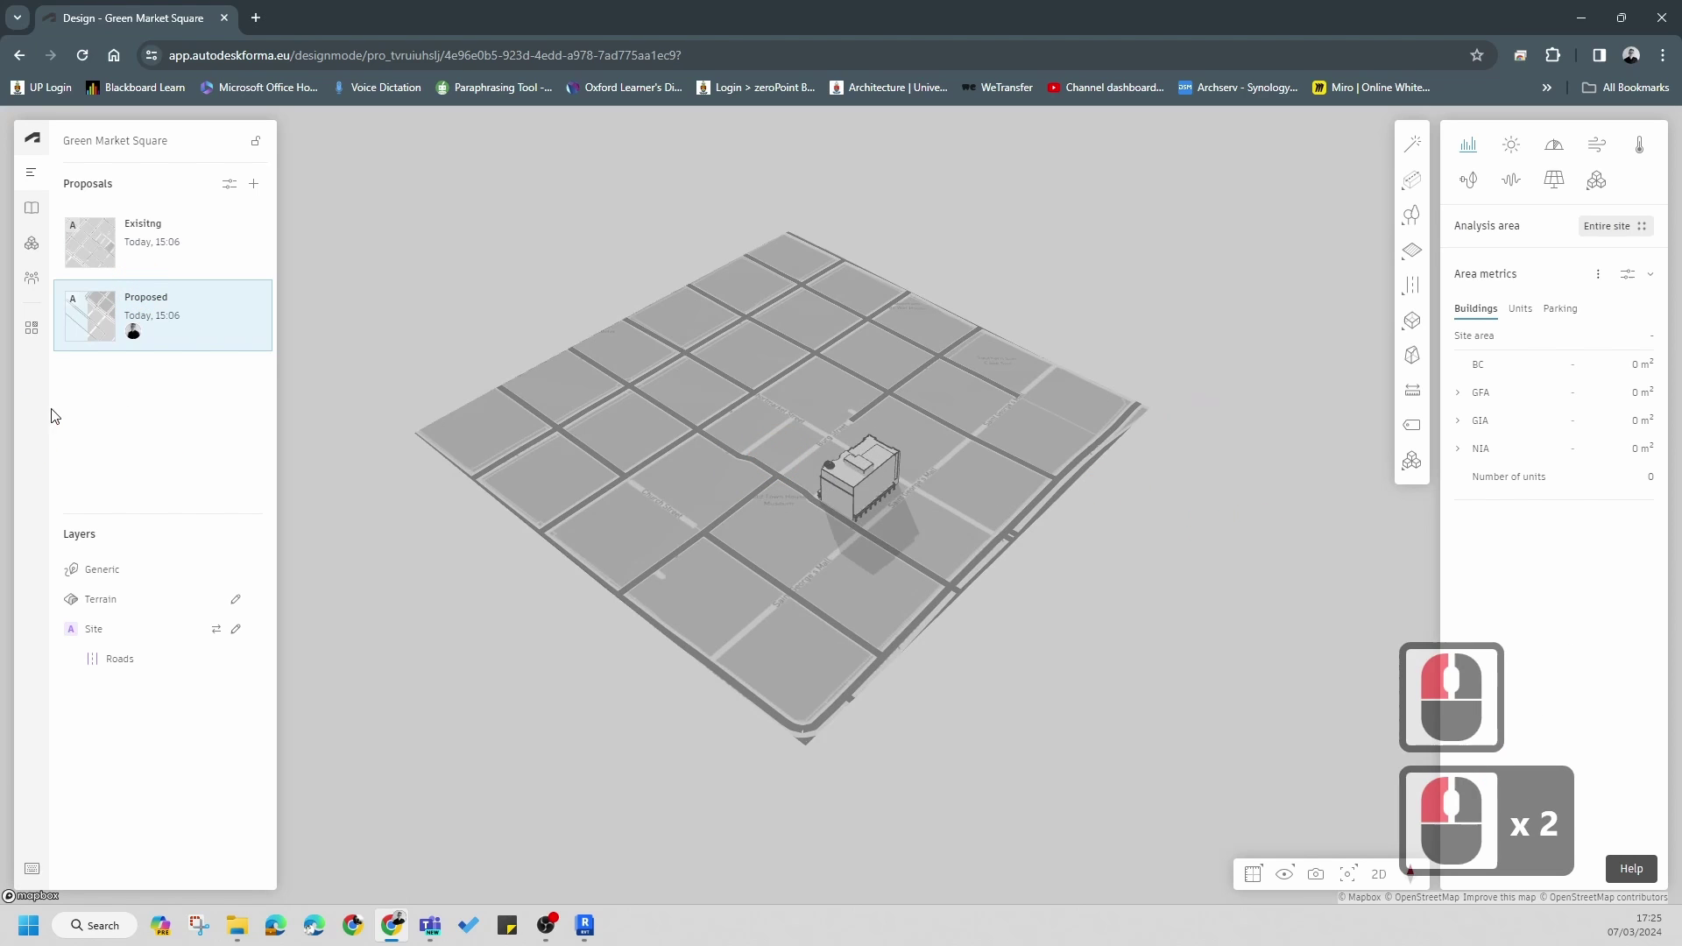
pyautogui.scroll(-3)
pyautogui.scroll(-3)
pyautogui.scroll(3)
pyautogui.middleClick(1478, 177)
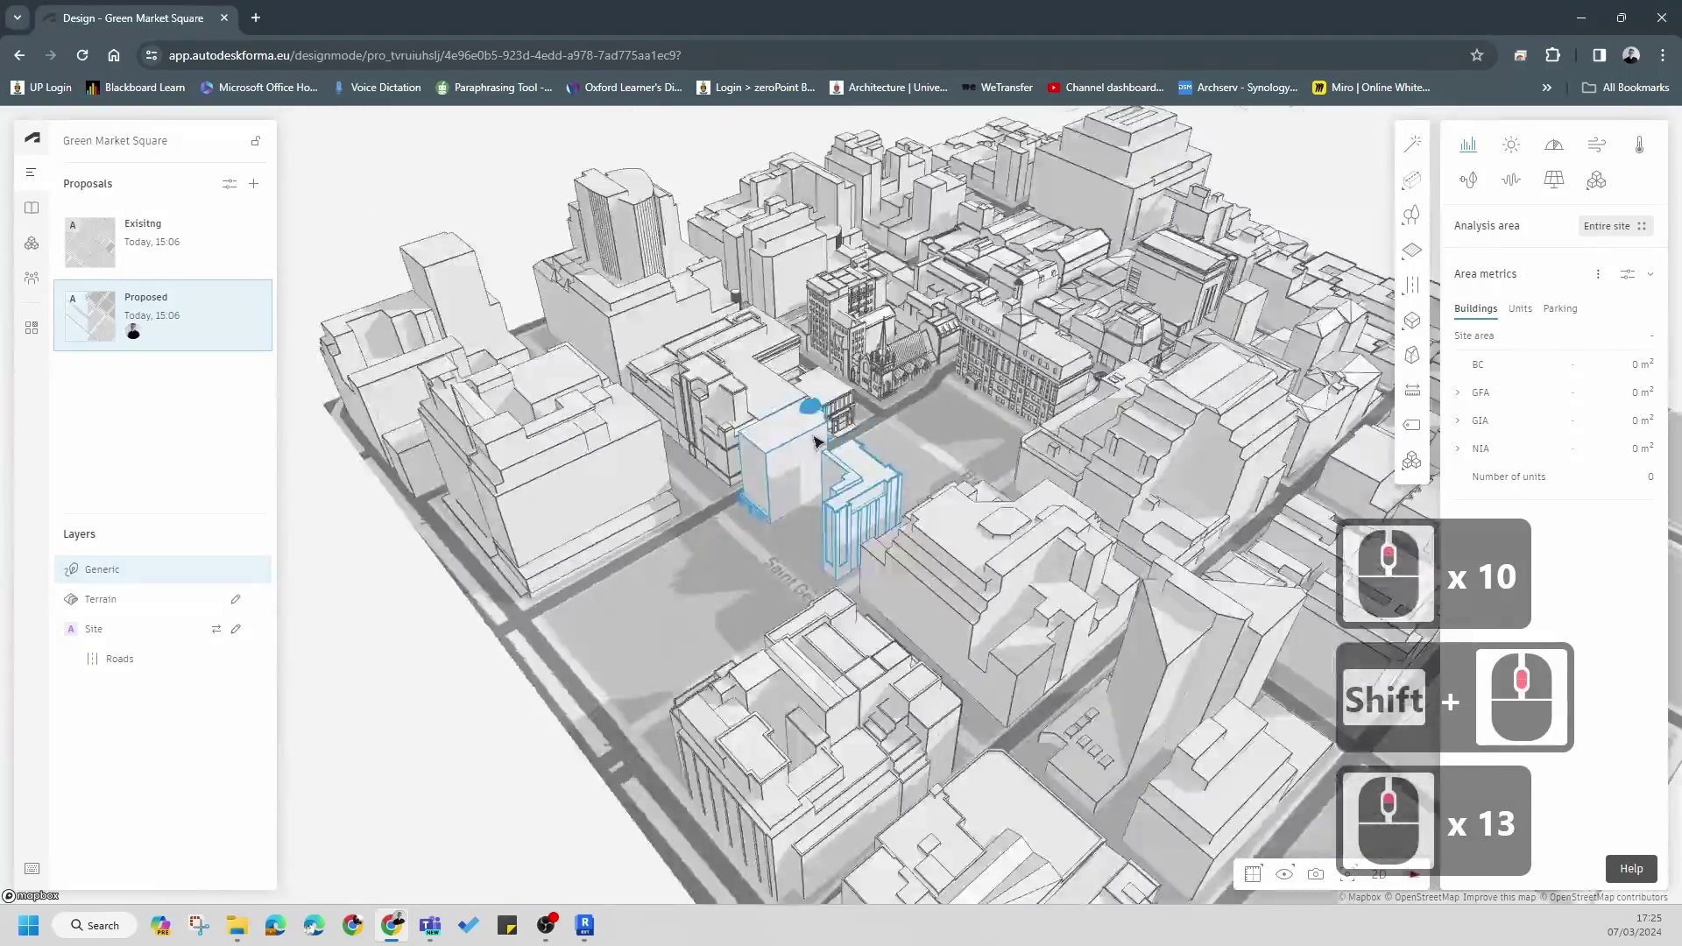
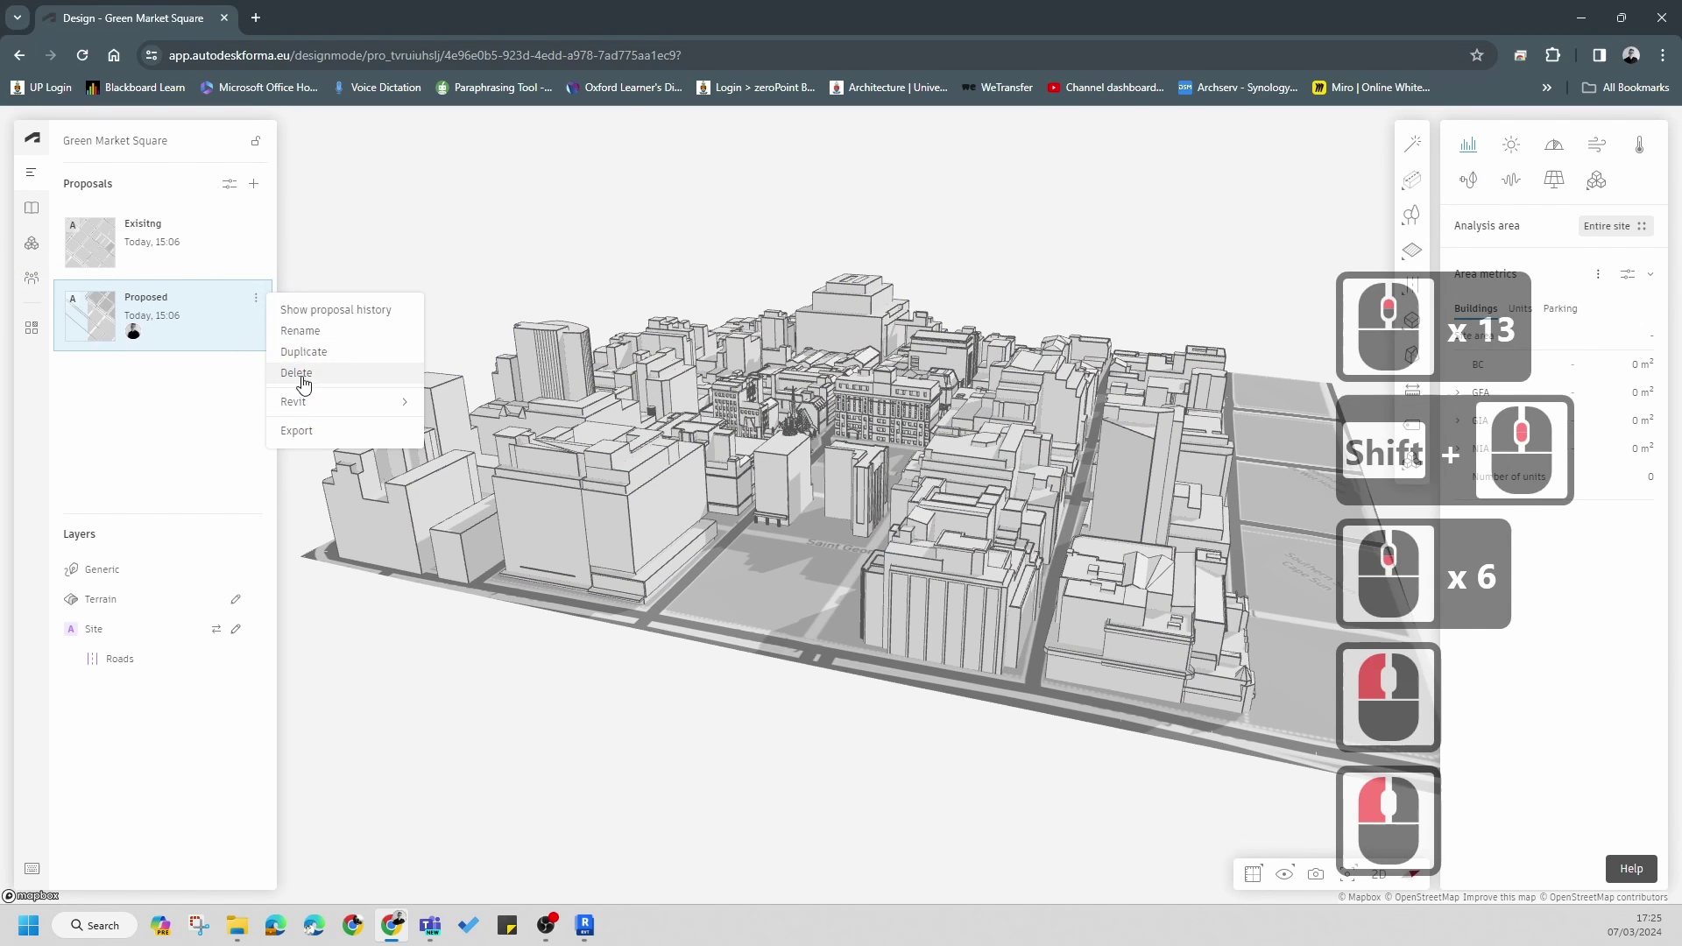
# - Delete the Proposed proposal from its options menu
pyautogui.click(306, 385)
pyautogui.click(932, 175)
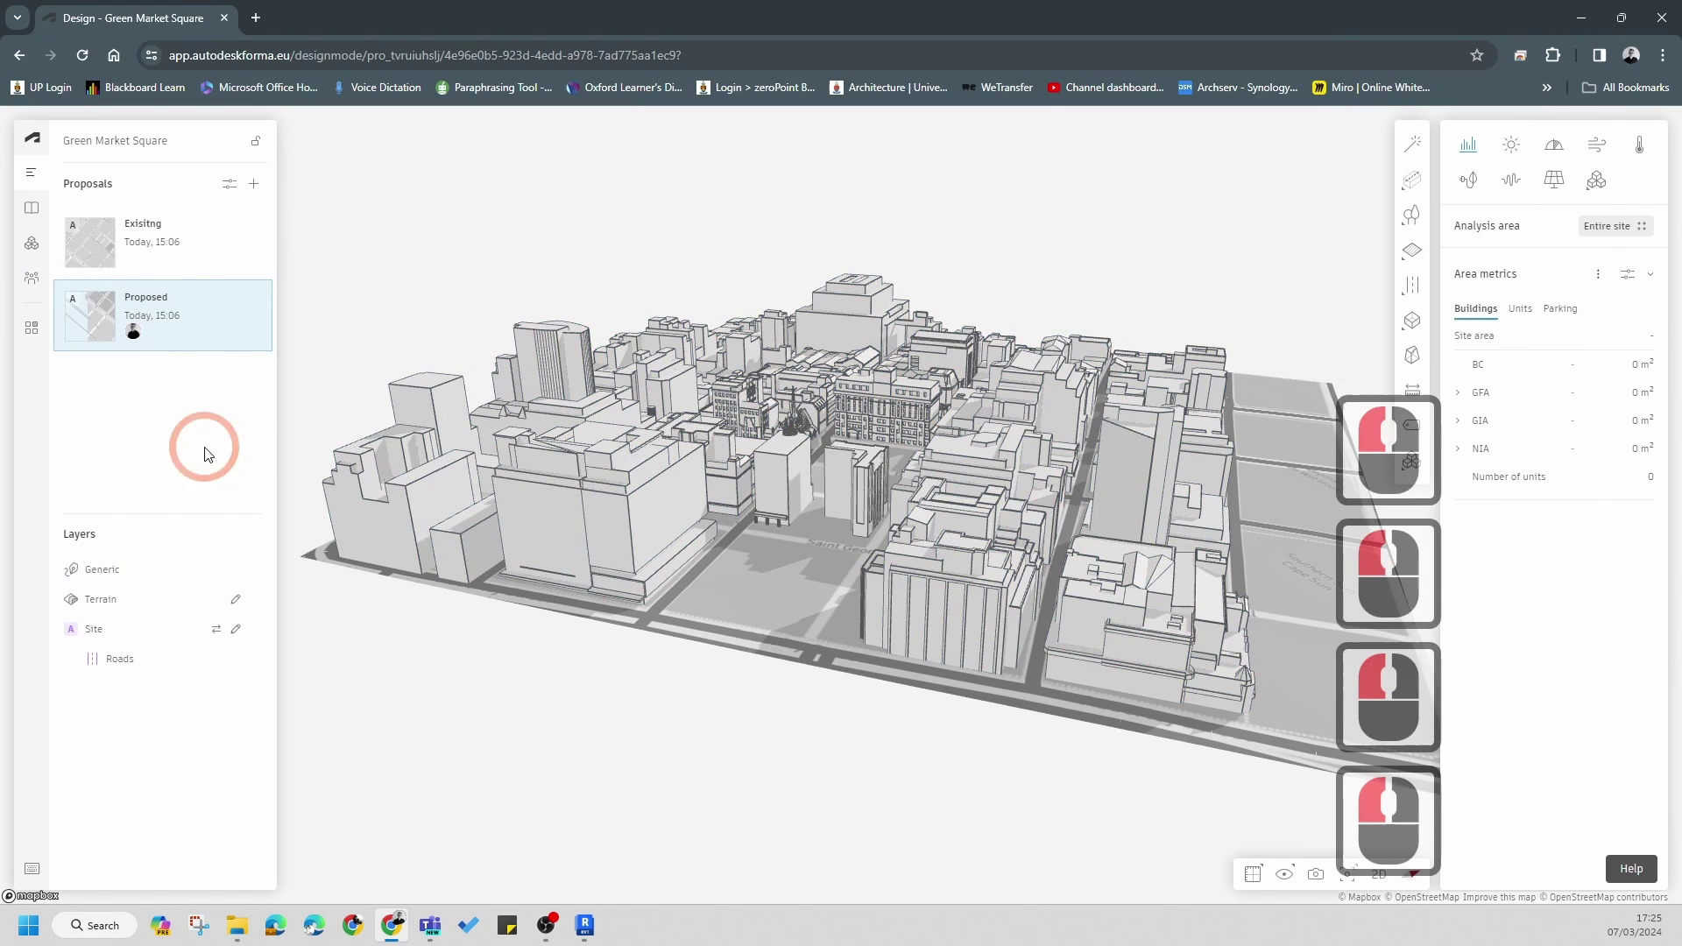
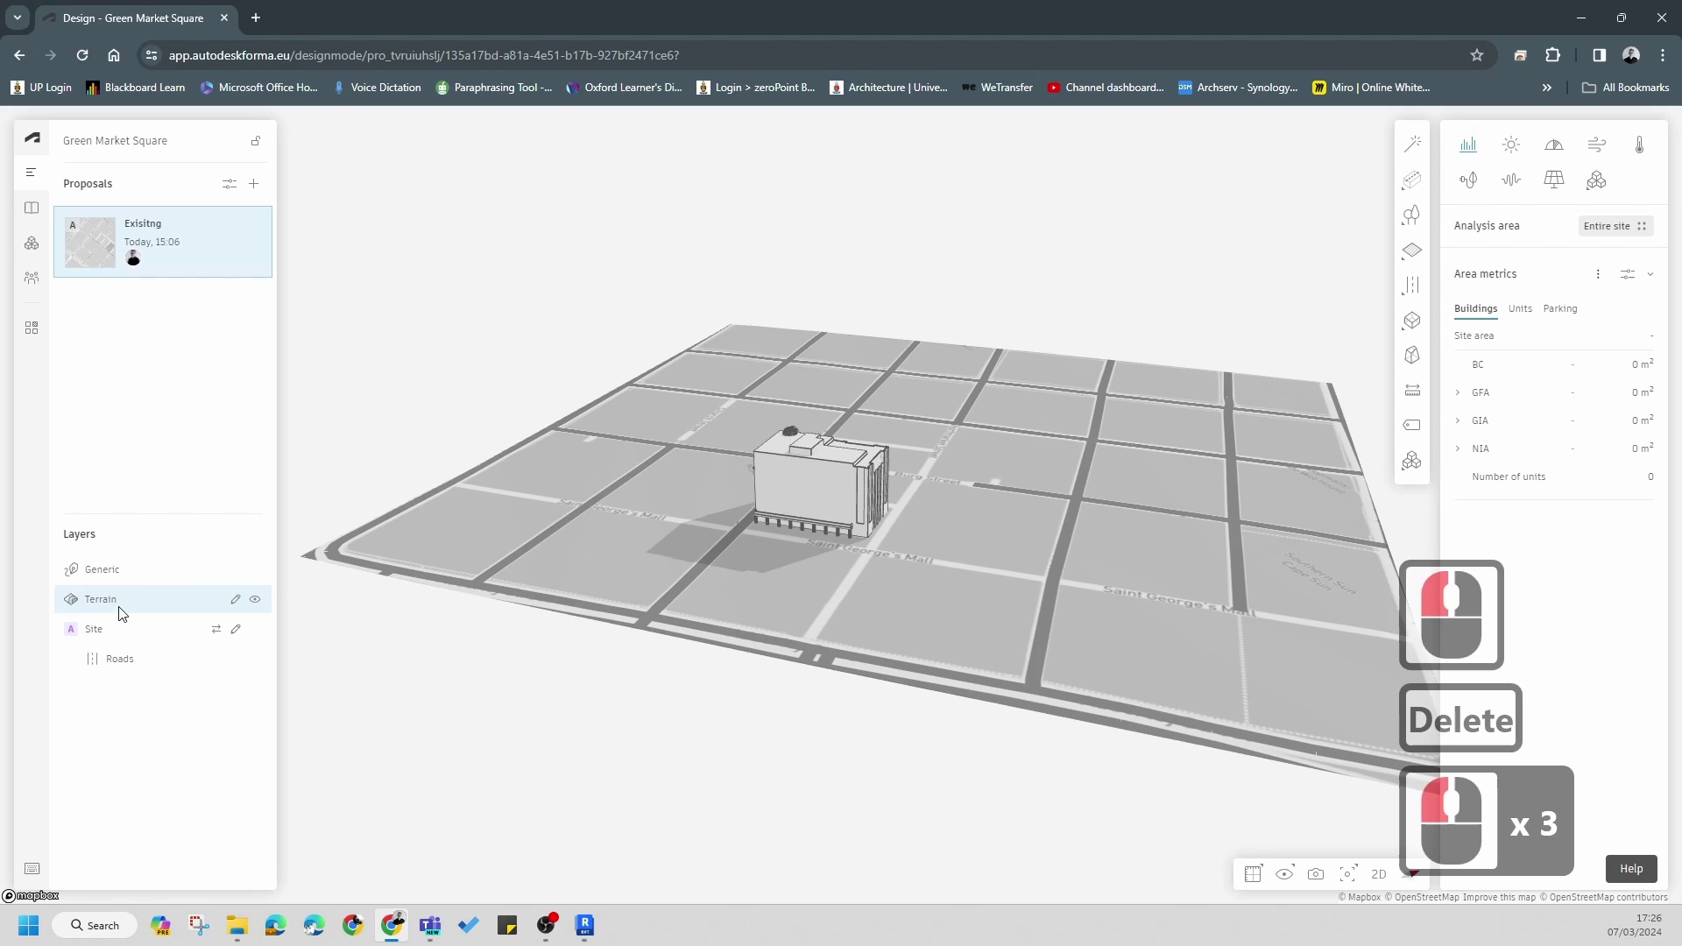
# - Edit the Site layer of the Existing proposal and delete its building contents
pyautogui.click(100, 607)
pyautogui.press('Delete')
pyautogui.click(103, 631)
pyautogui.press('Delete')
pyautogui.click(82, 636)
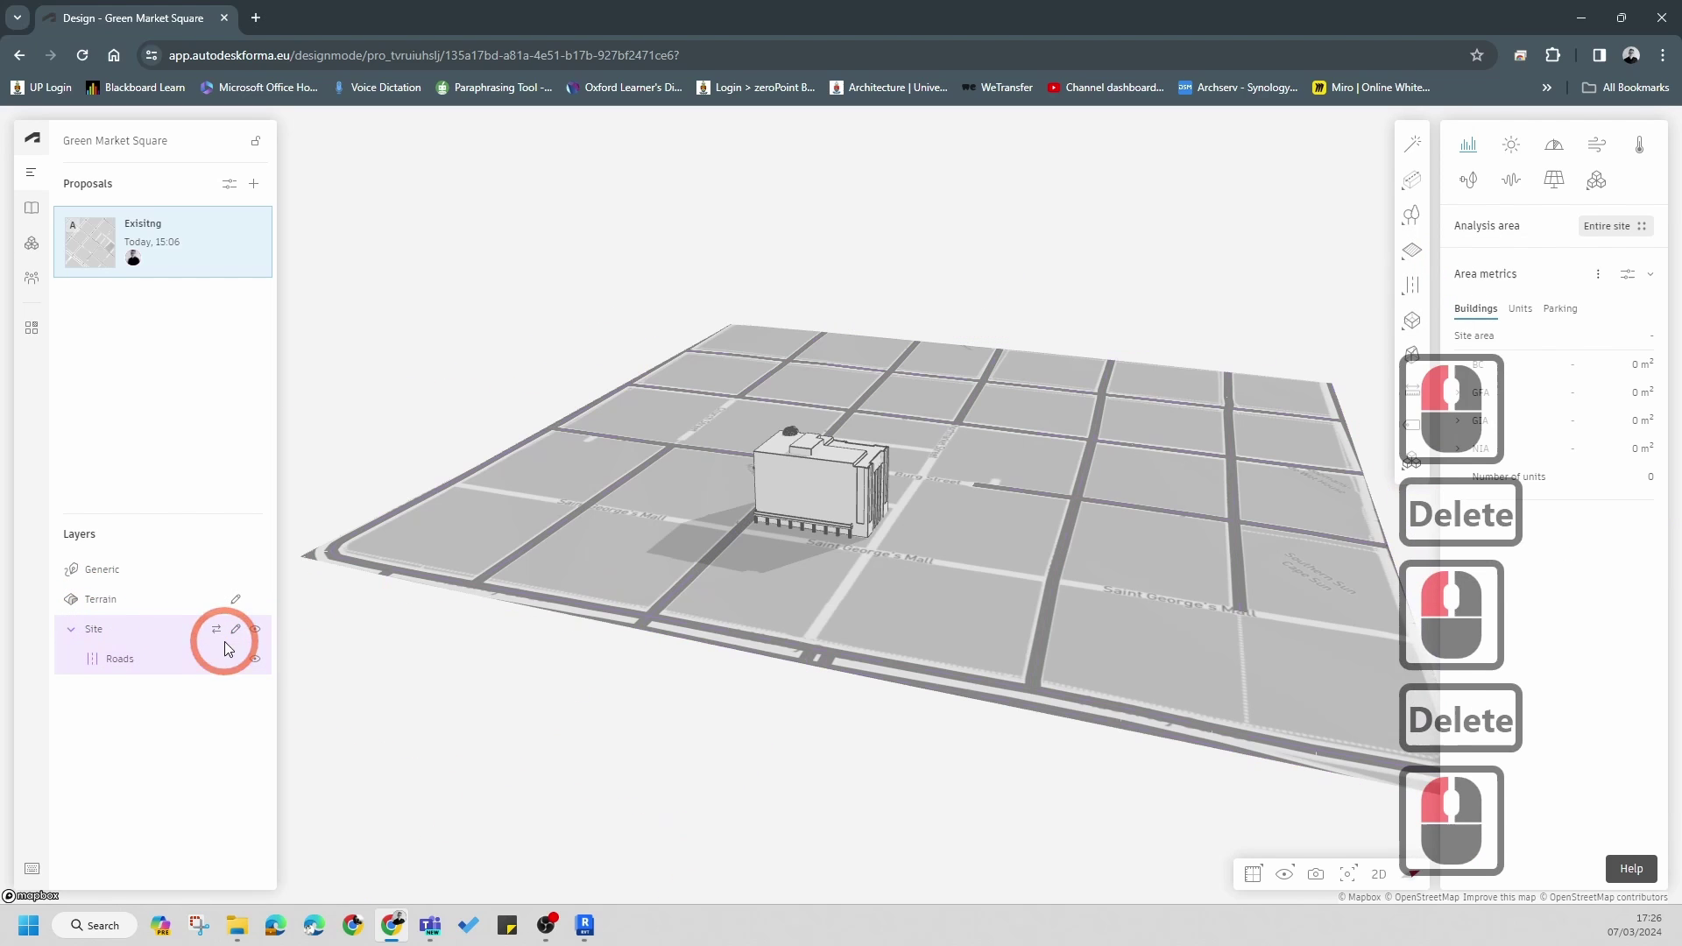
pyautogui.click(236, 634)
pyautogui.click(127, 661)
pyautogui.press('Delete')
pyautogui.click(240, 602)
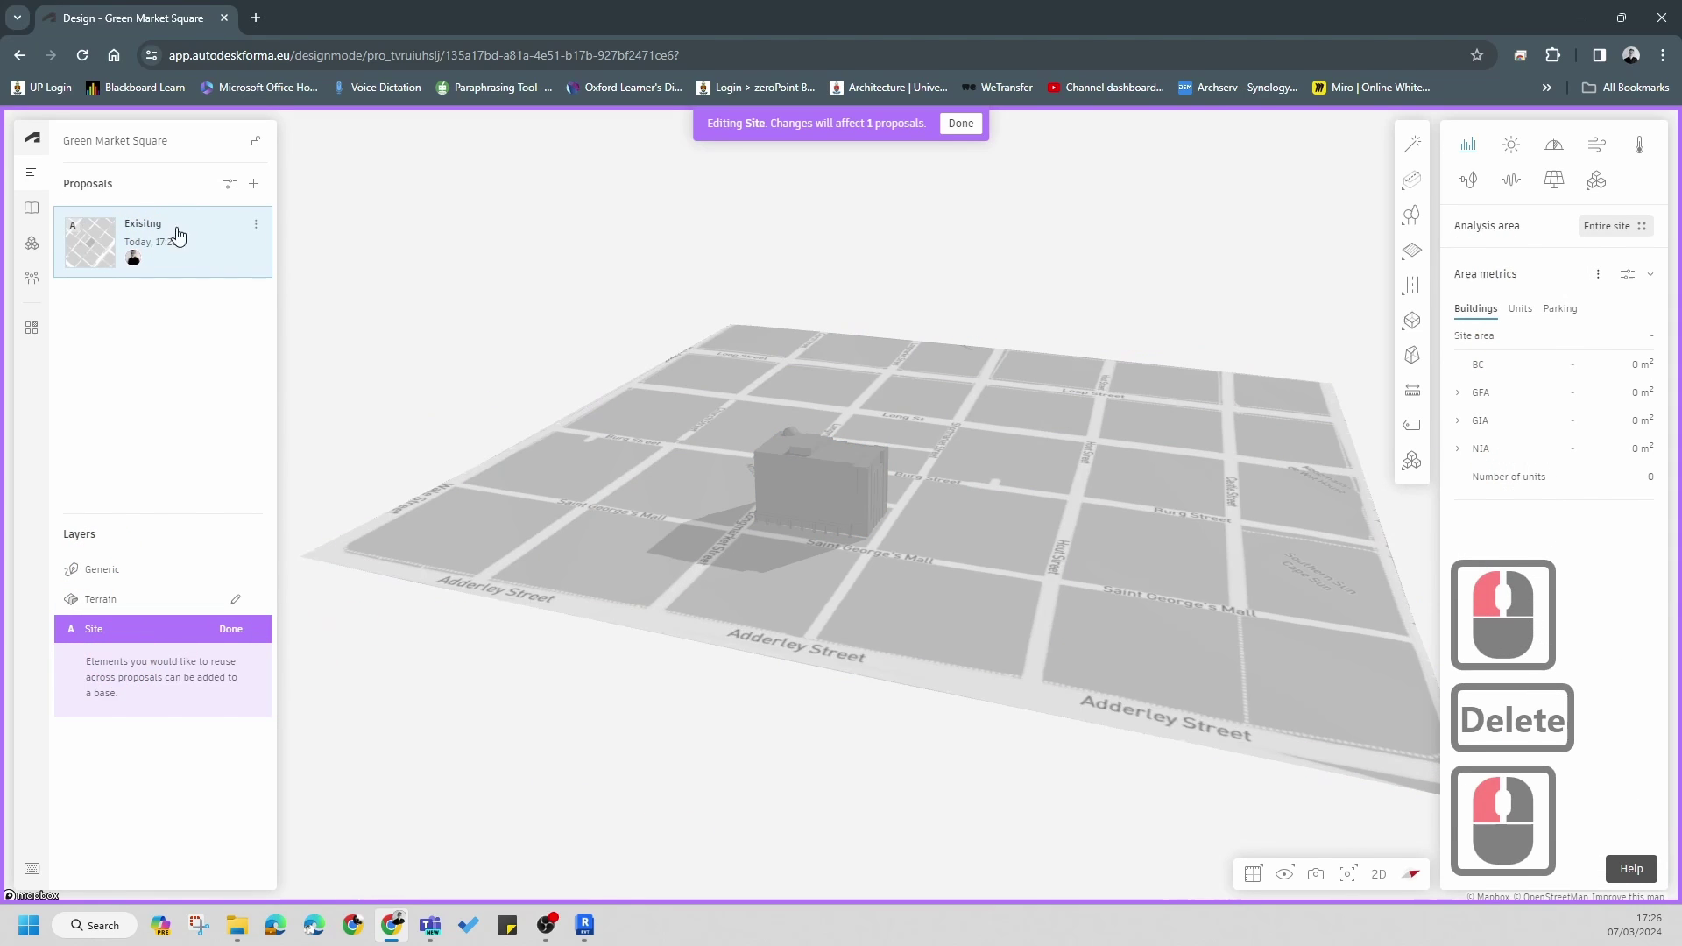
# - Review the Existing proposal's options and bring up the project Library panel
pyautogui.click(219, 306)
pyautogui.click(262, 236)
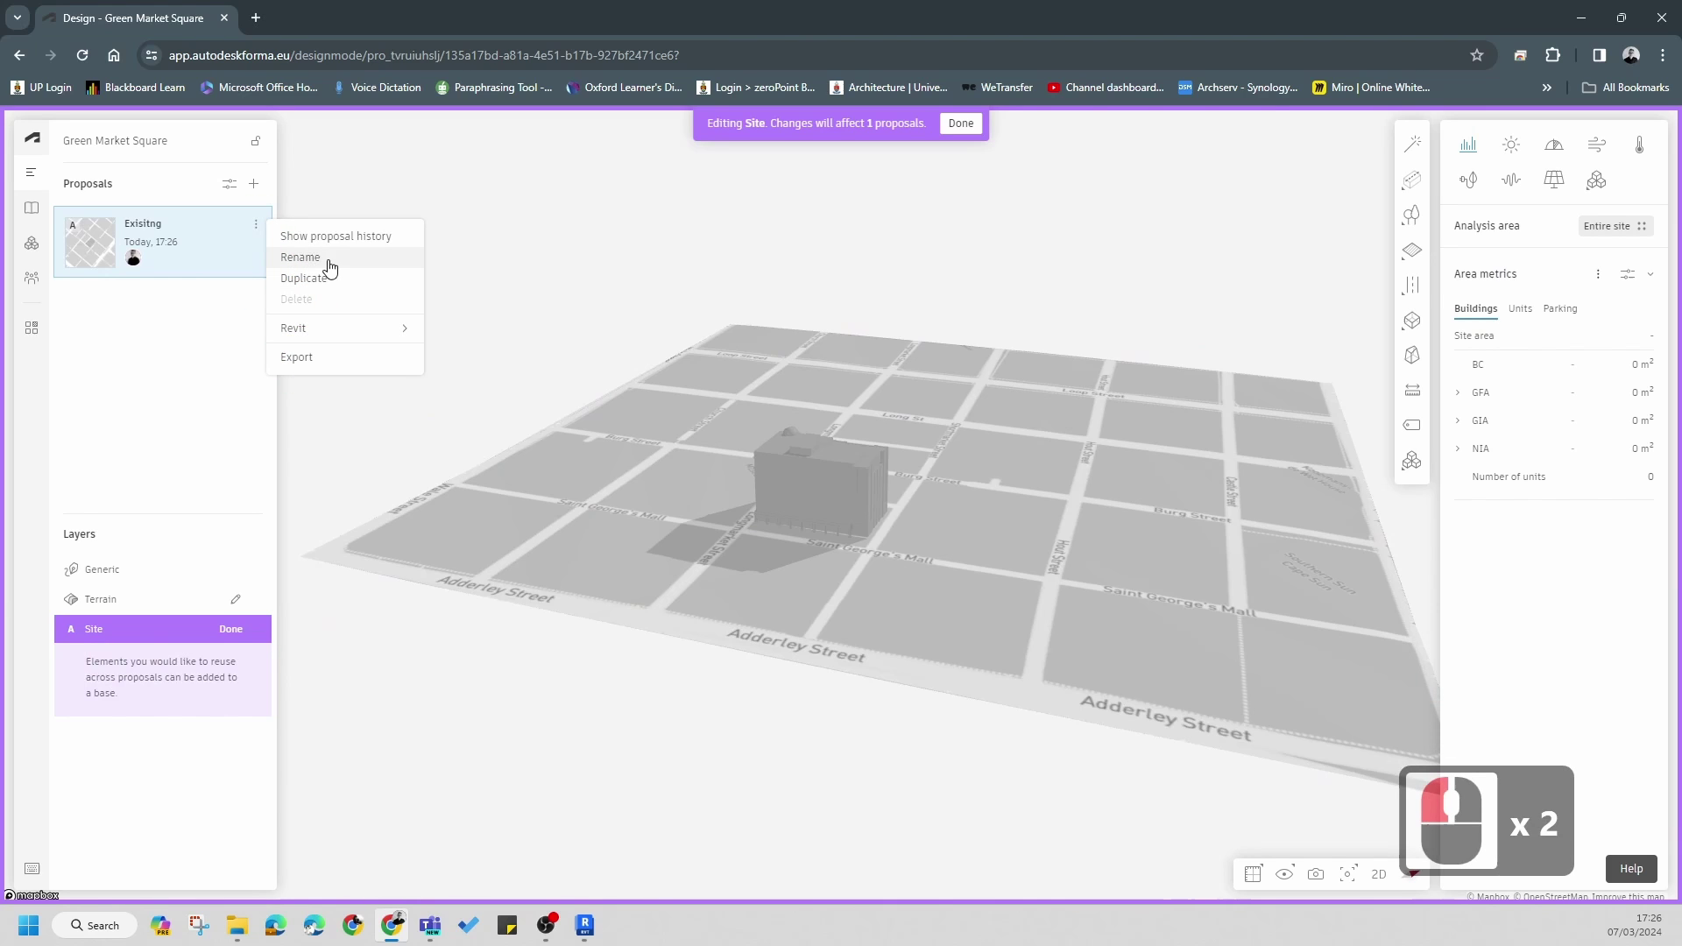
pyautogui.click(156, 419)
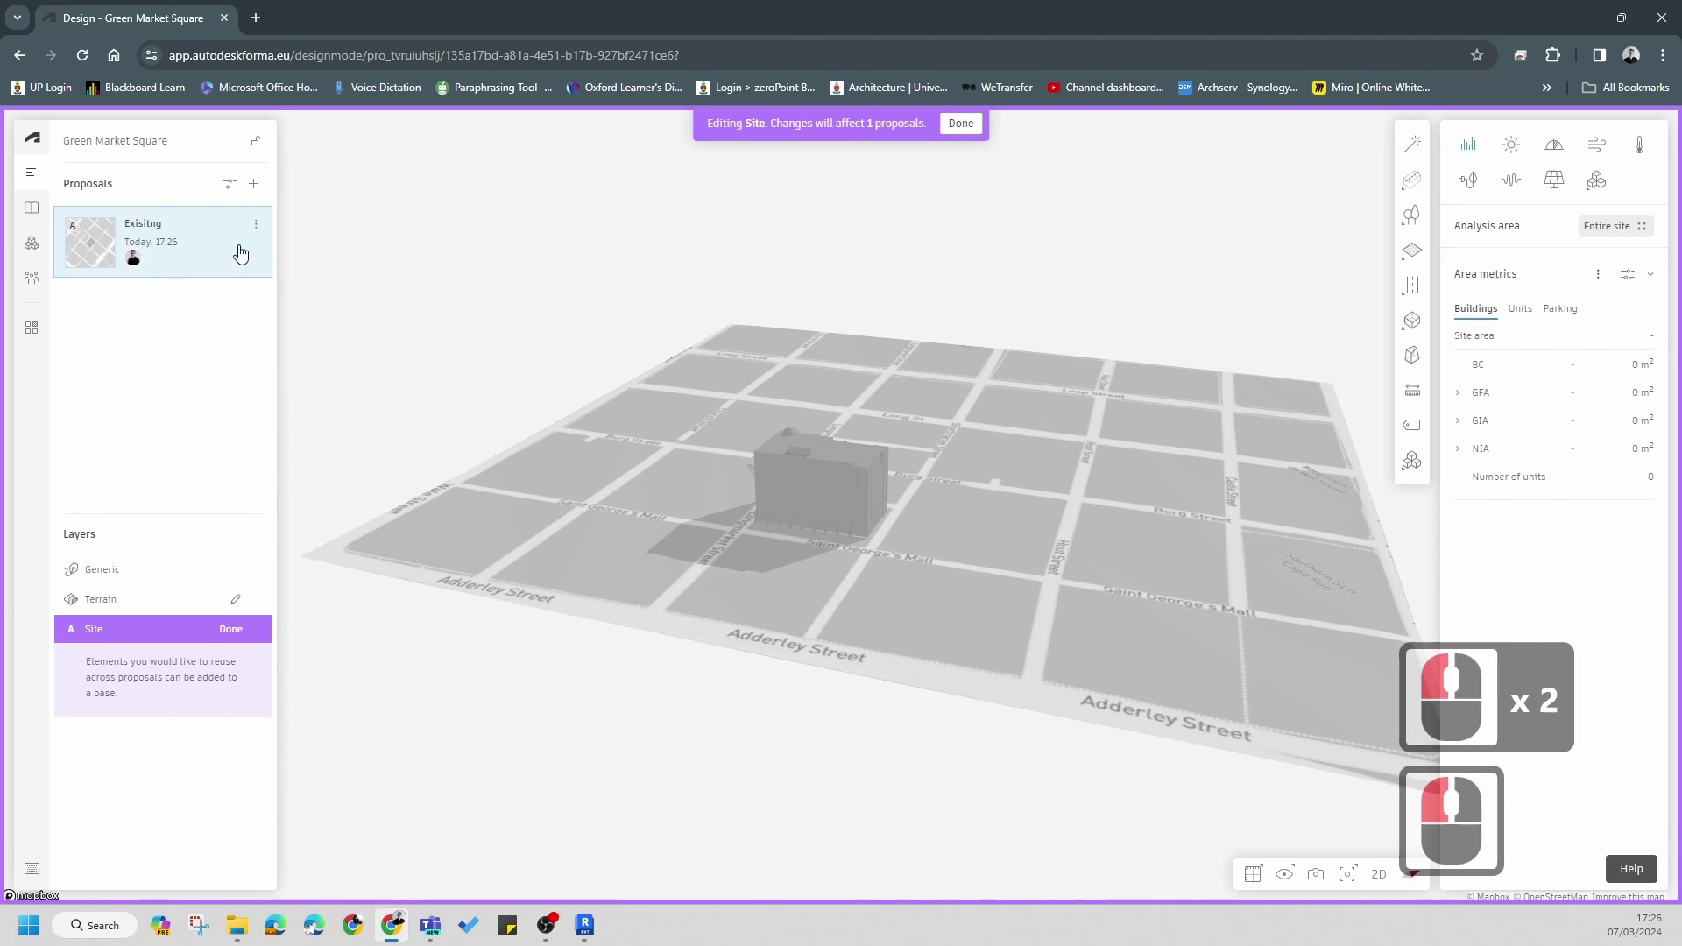
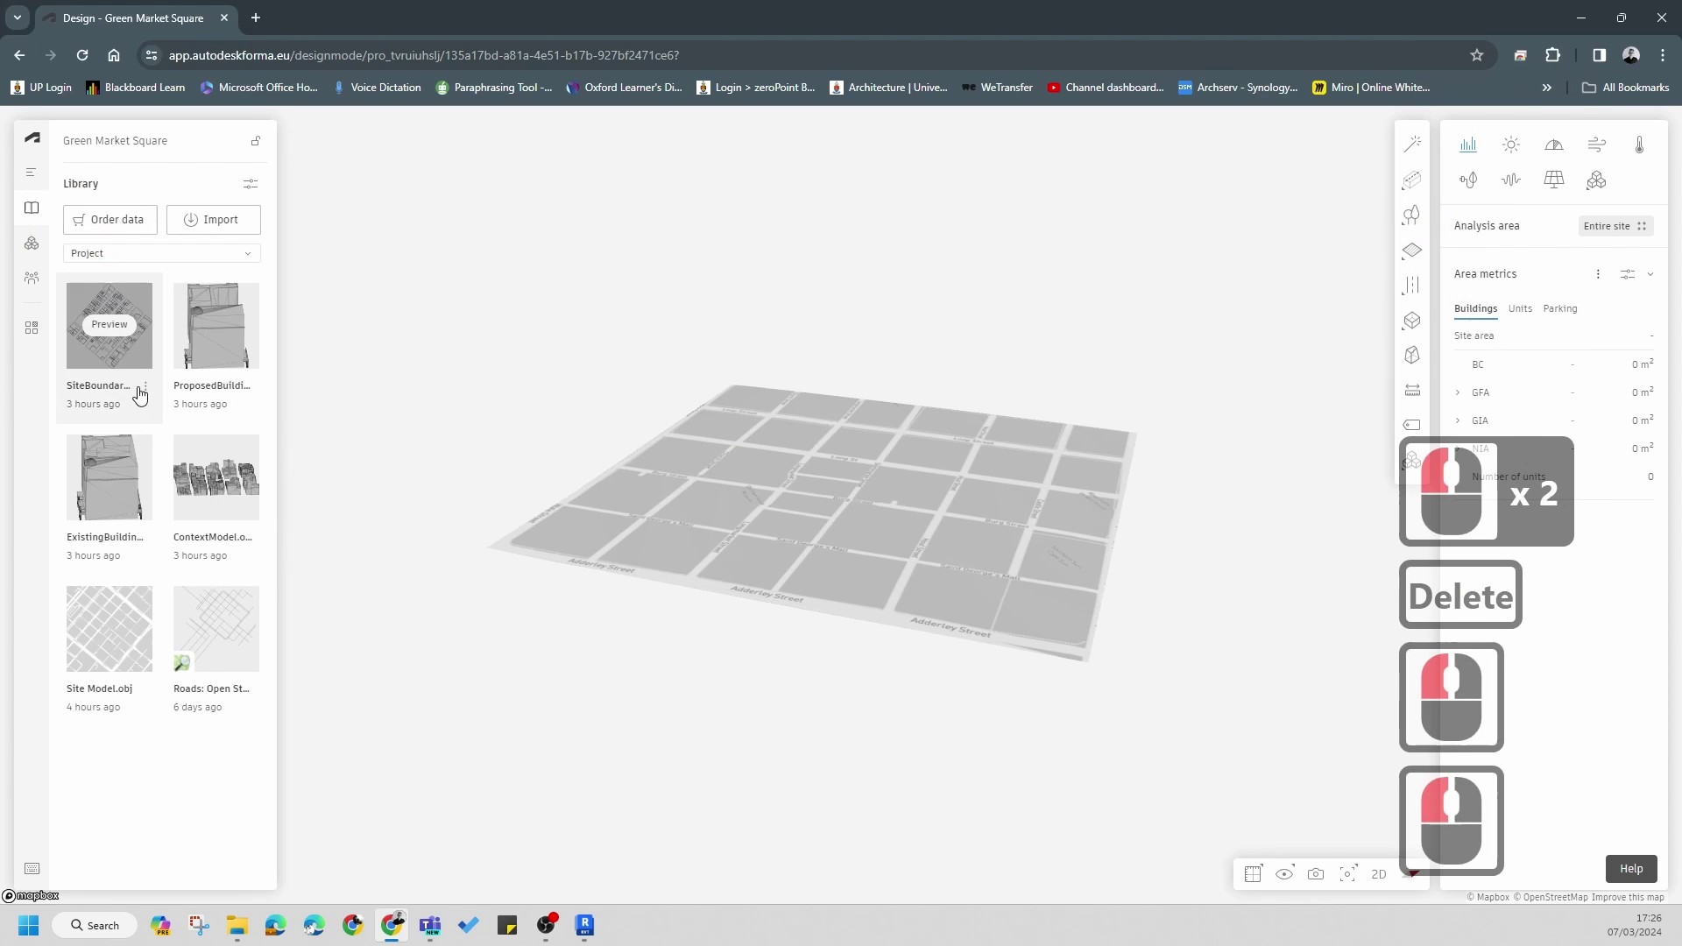
# - Delete the site boundaries, proposed building and existing building elements from the library
pyautogui.click(156, 396)
pyautogui.click(185, 506)
pyautogui.click(1039, 560)
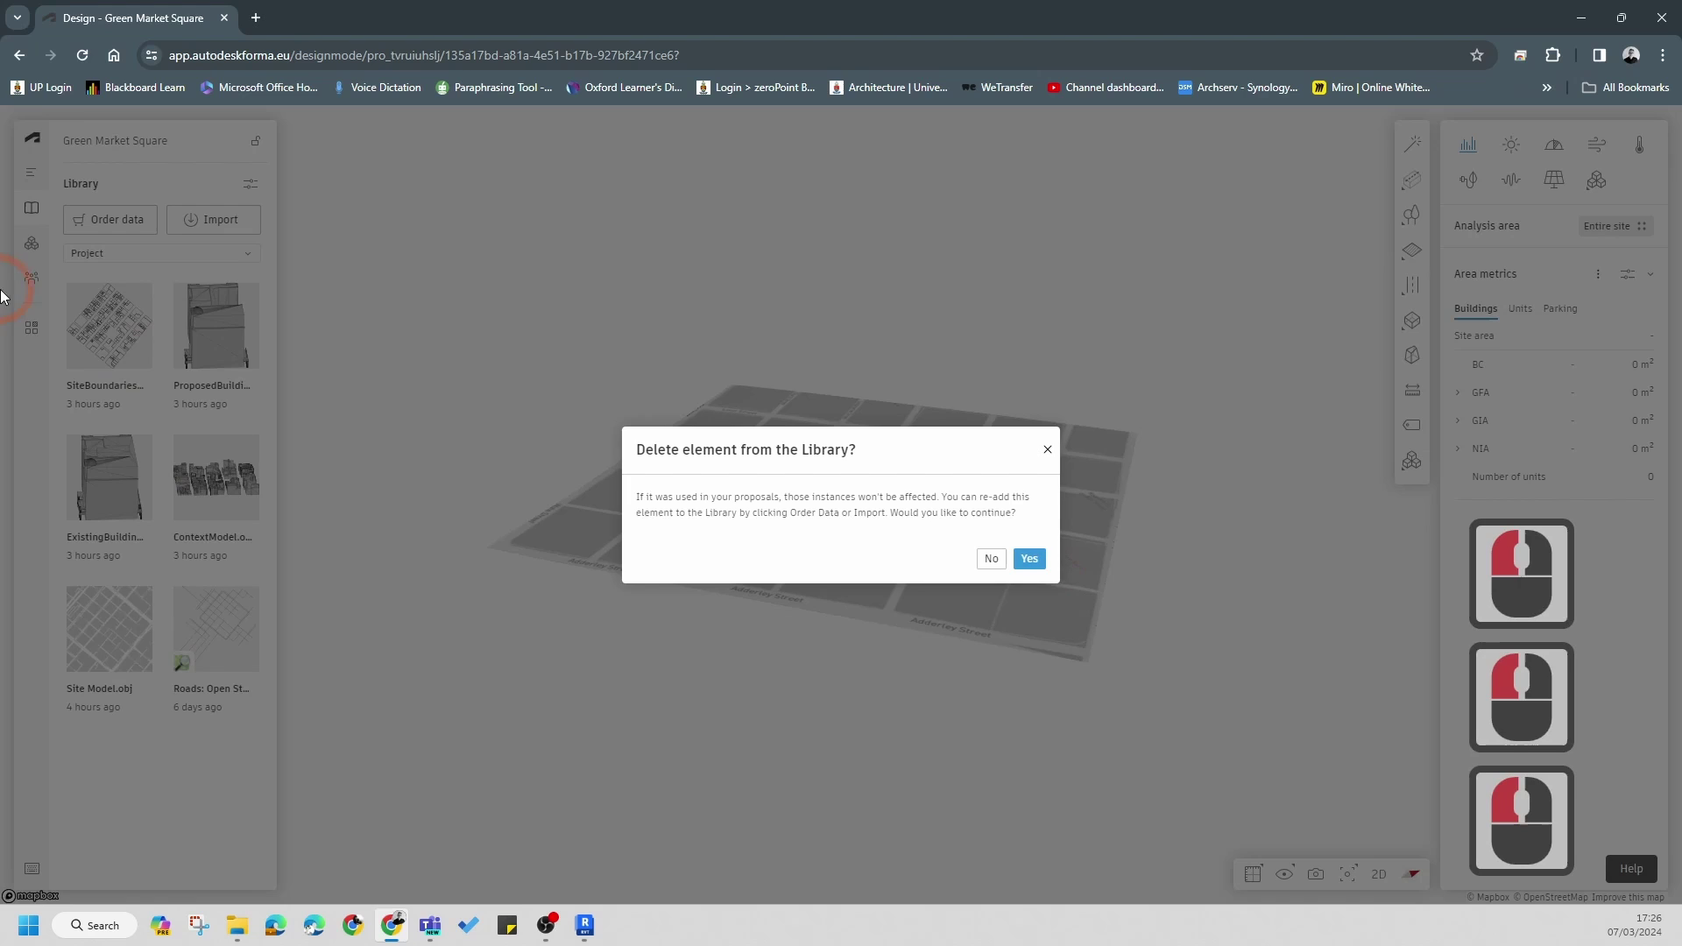
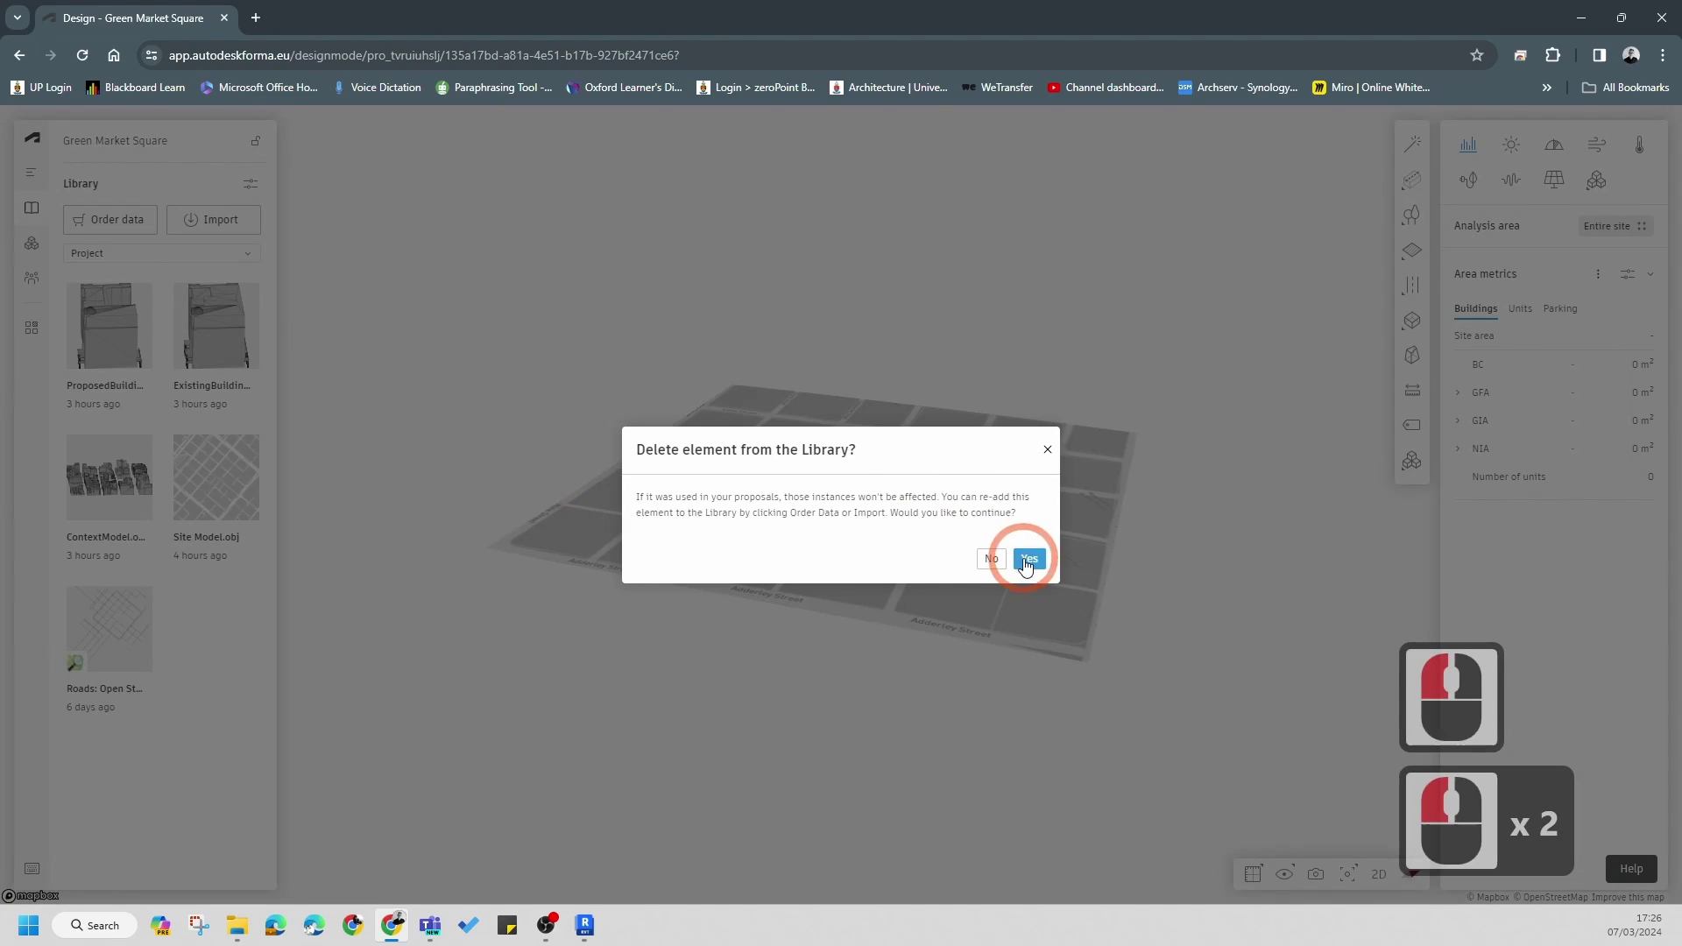
pyautogui.click(1027, 565)
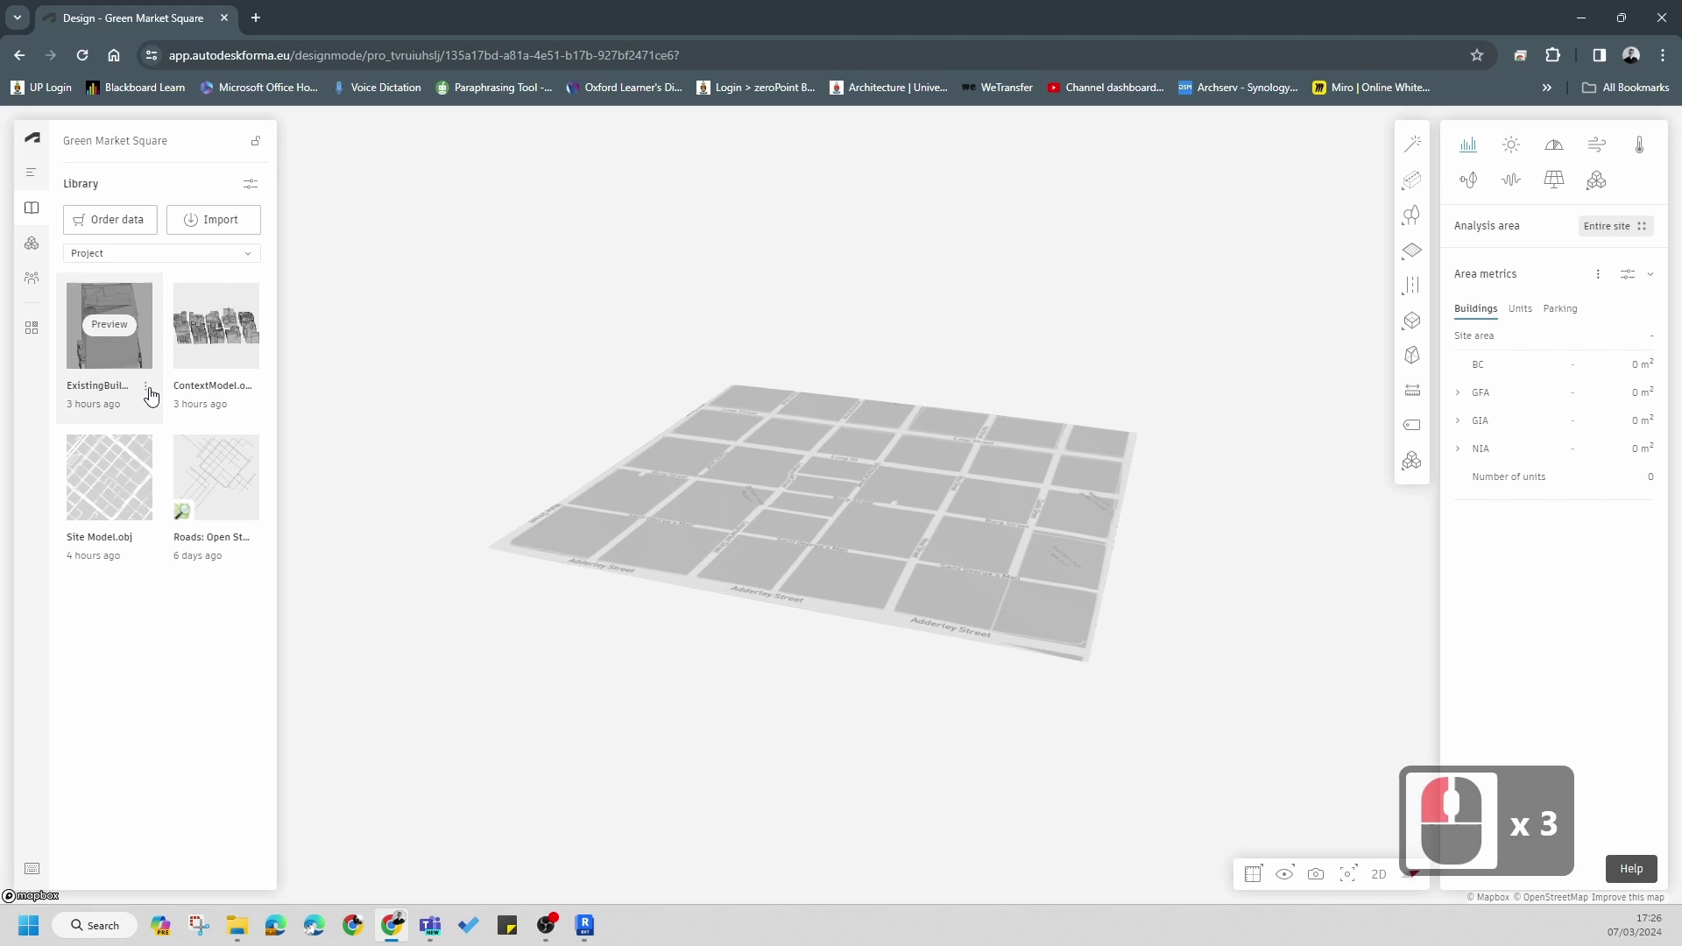
pyautogui.click(153, 396)
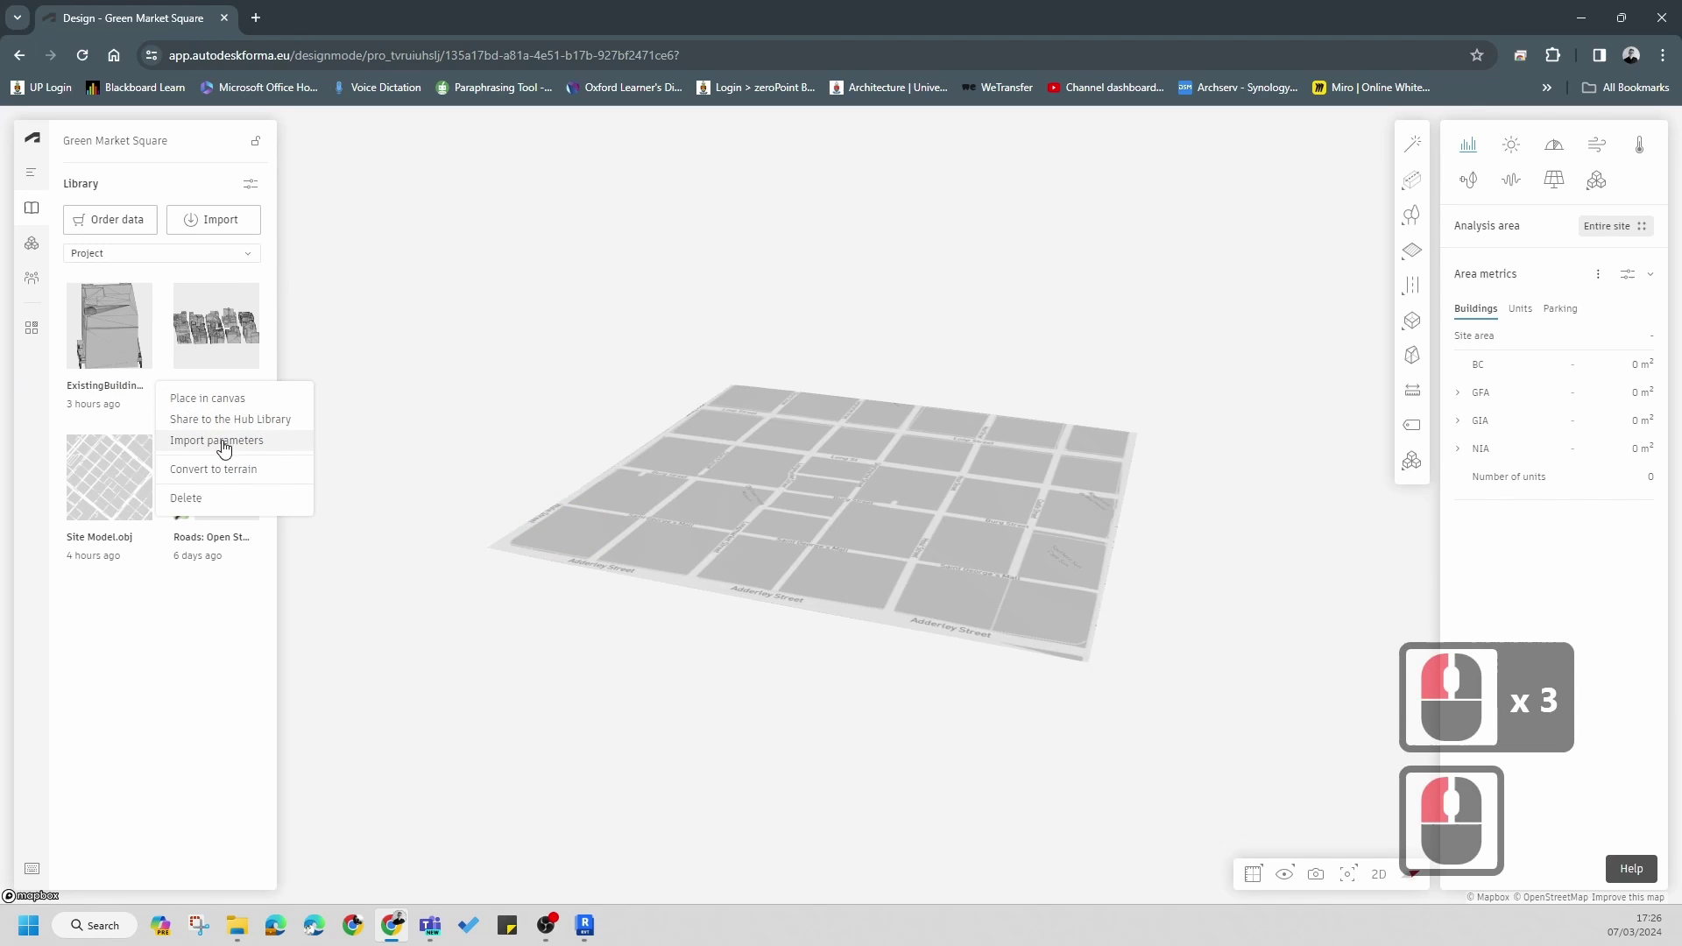
pyautogui.click(206, 495)
pyautogui.click(1040, 559)
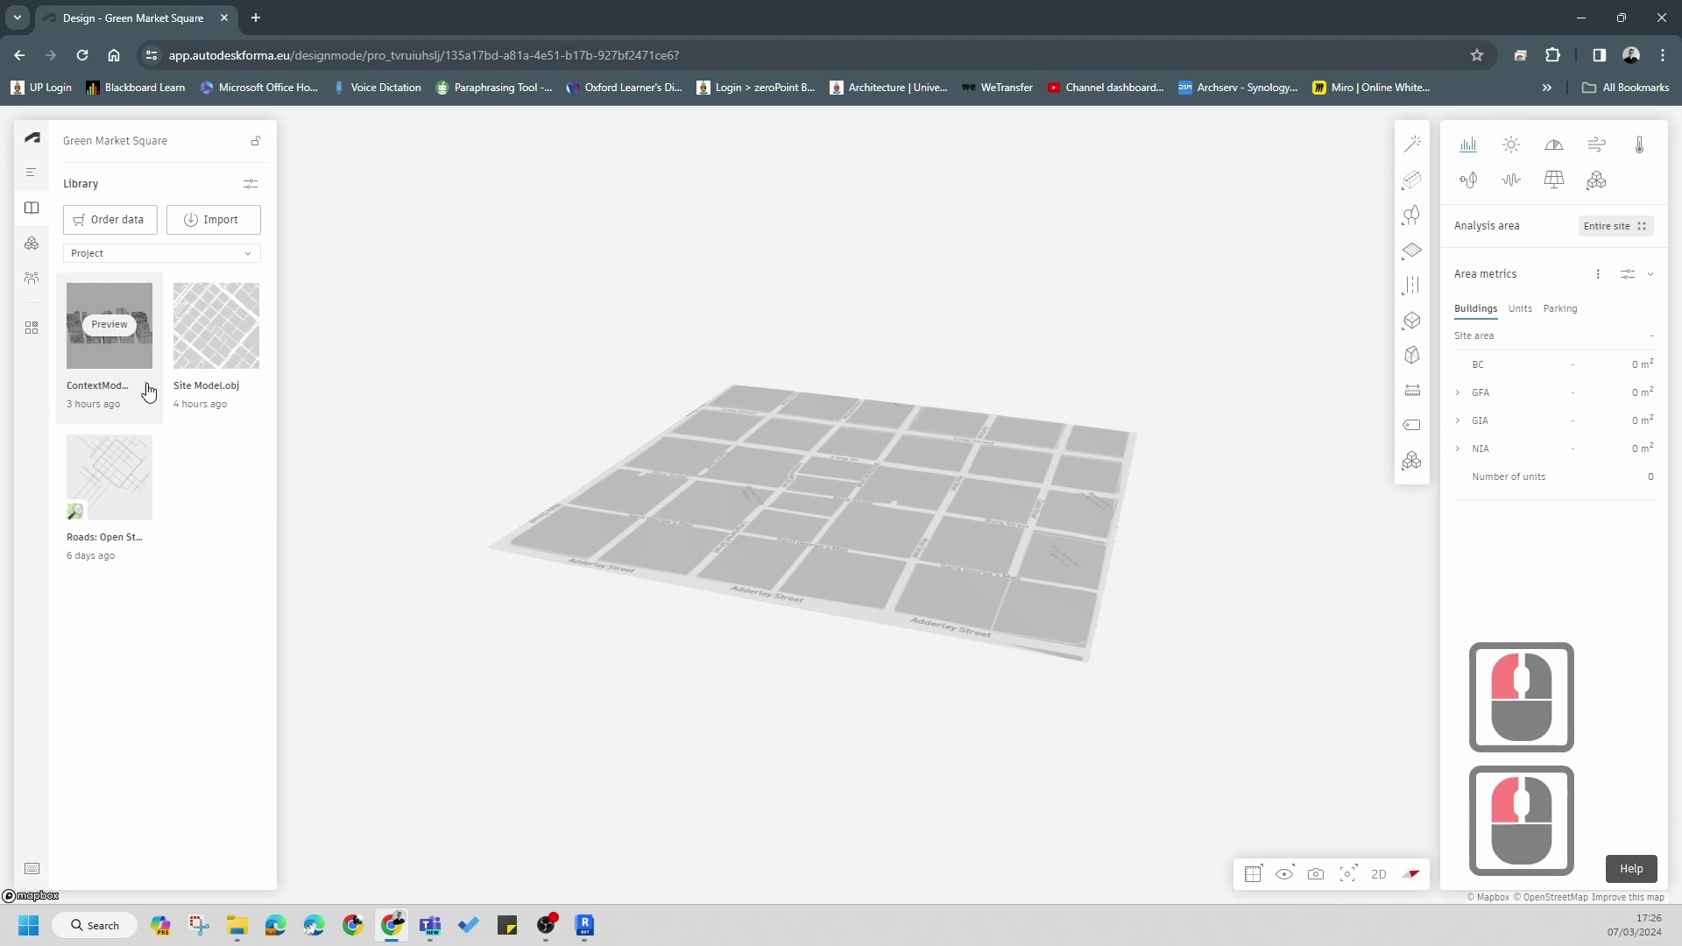
# - Delete the context model and Site Model.obj elements, leaving only the roads element
pyautogui.click(151, 391)
pyautogui.click(204, 499)
pyautogui.click(1042, 563)
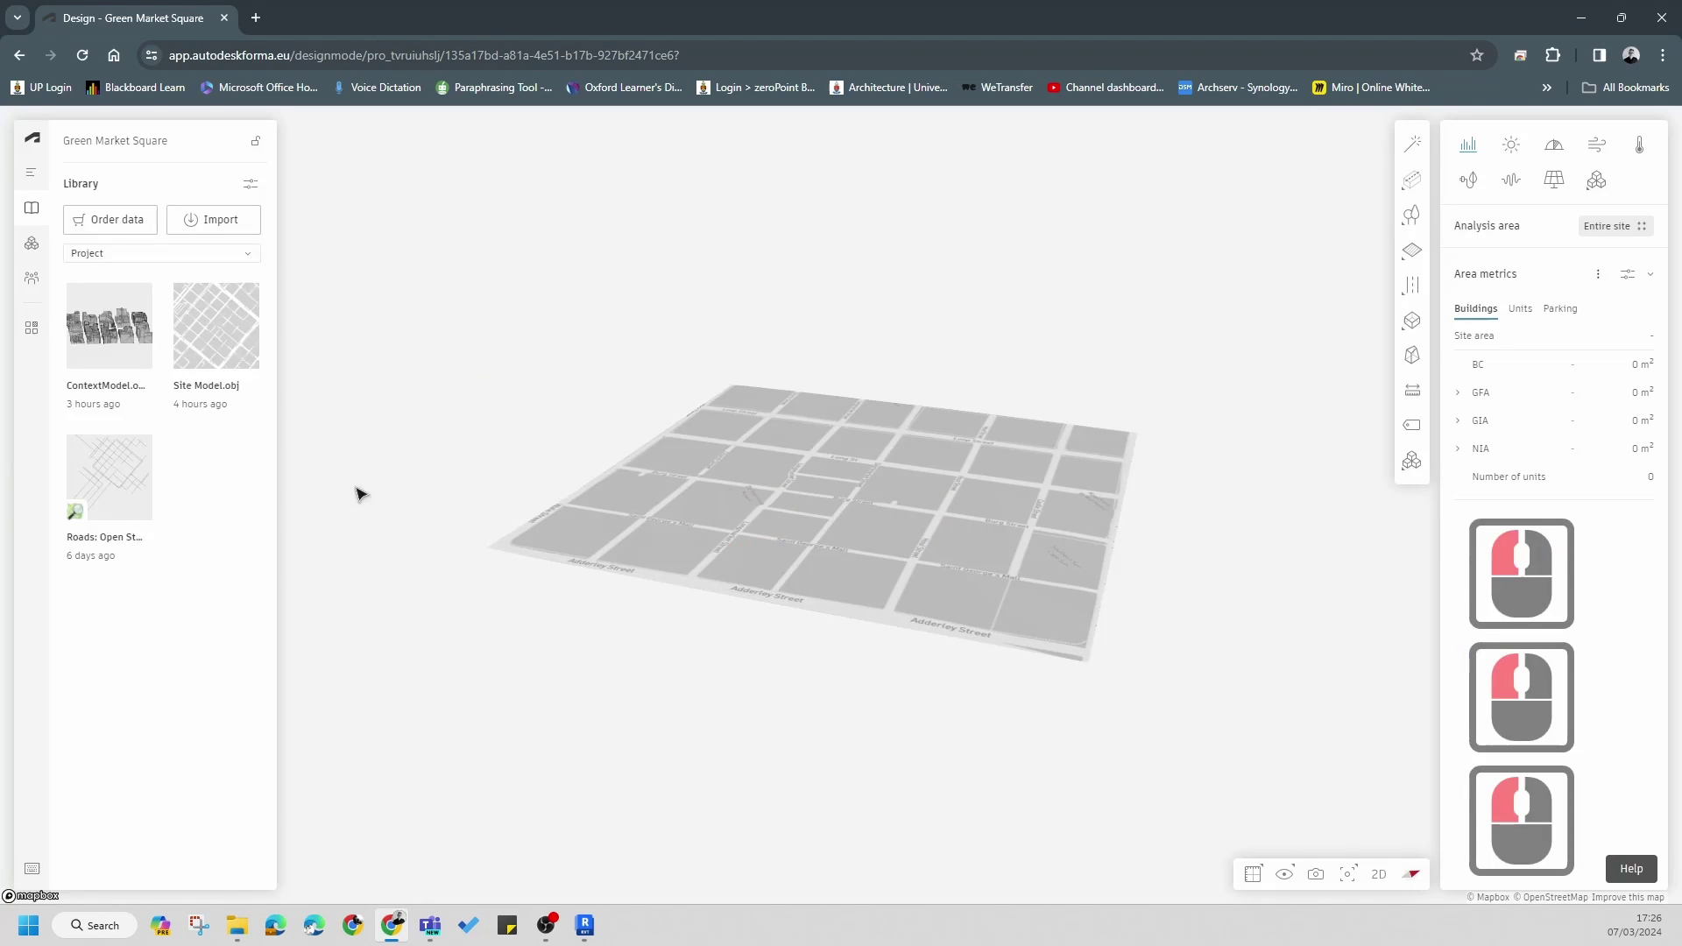
pyautogui.click(153, 391)
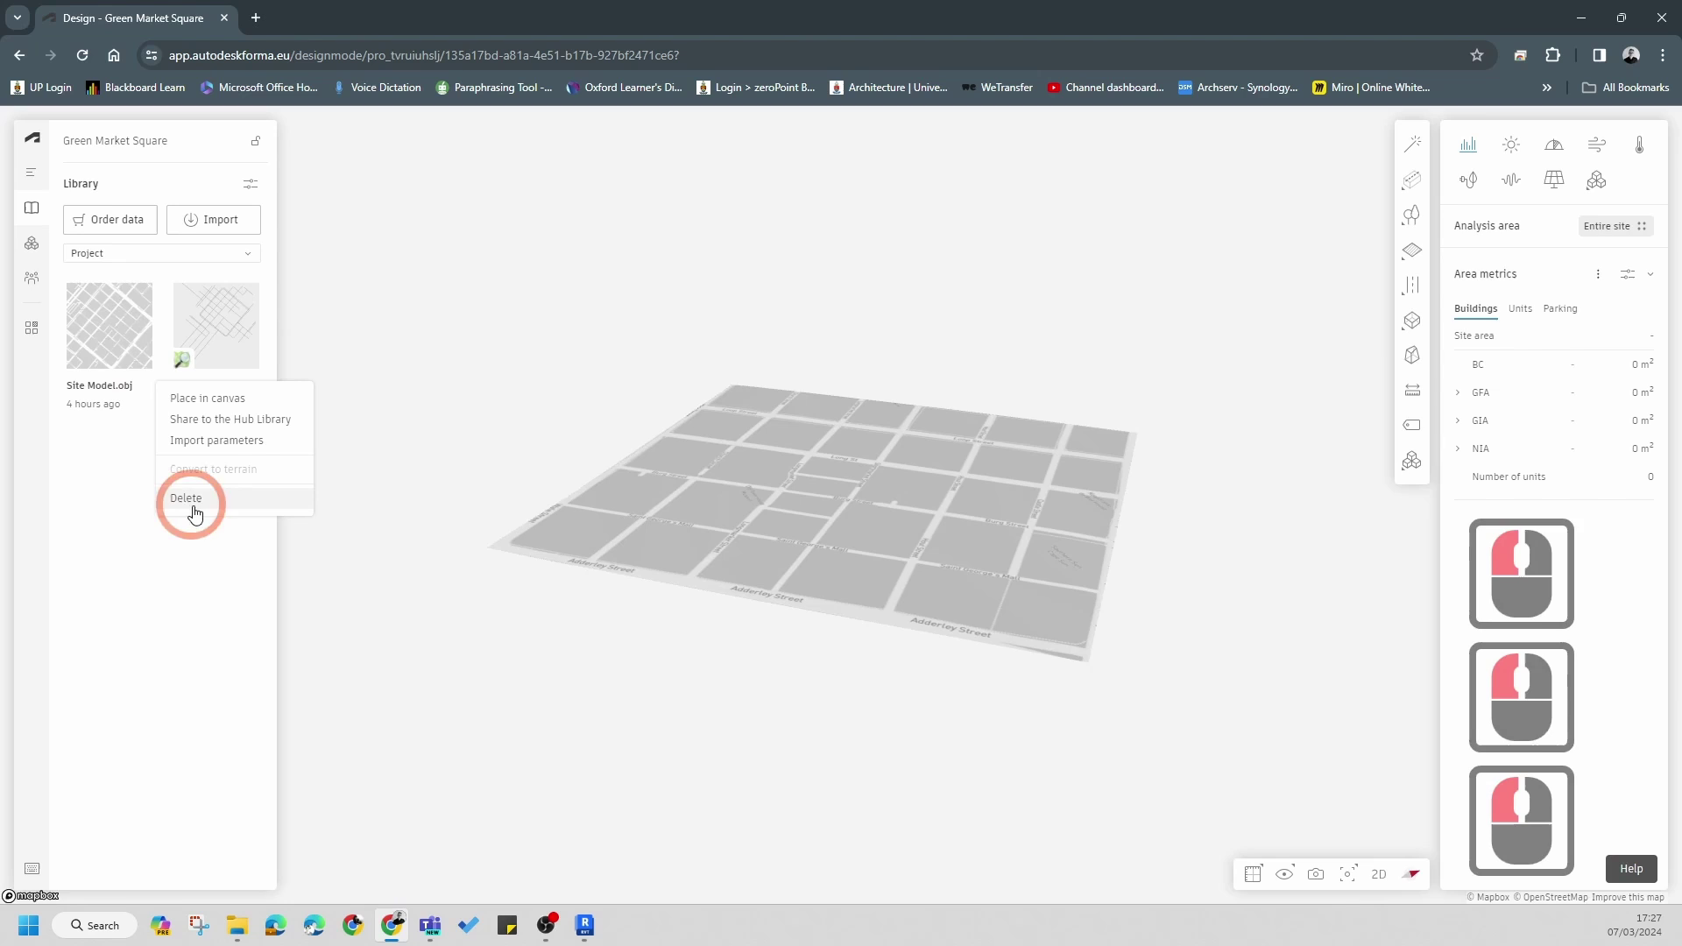
pyautogui.click(198, 500)
pyautogui.click(1027, 563)
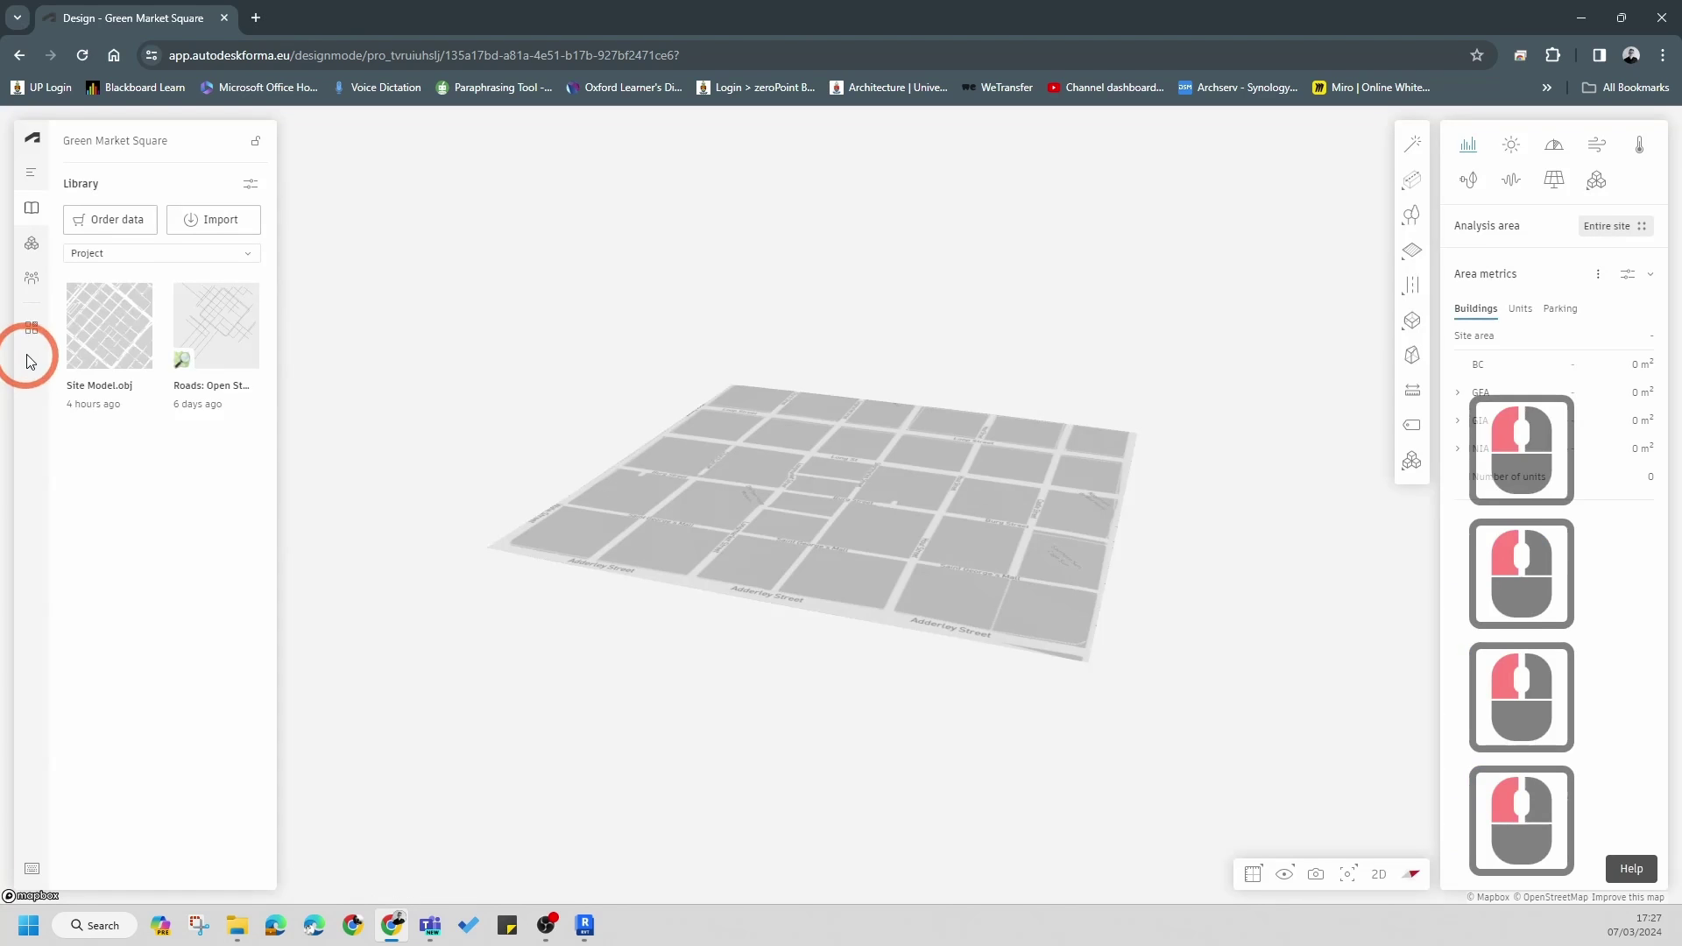
pyautogui.click(151, 398)
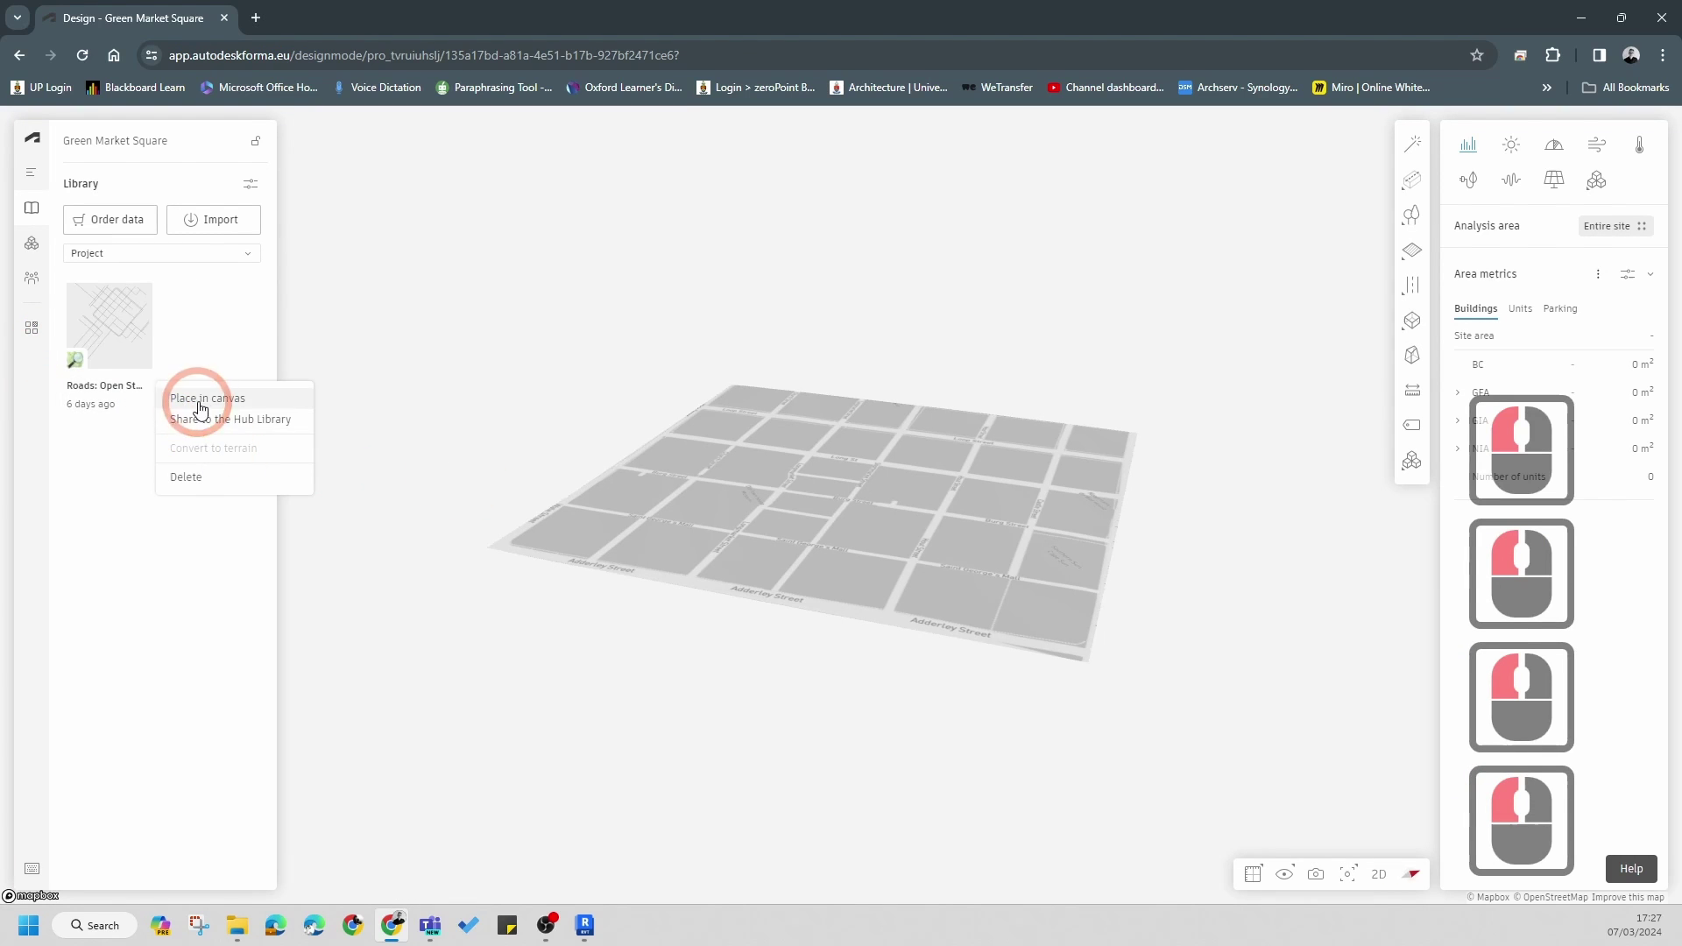
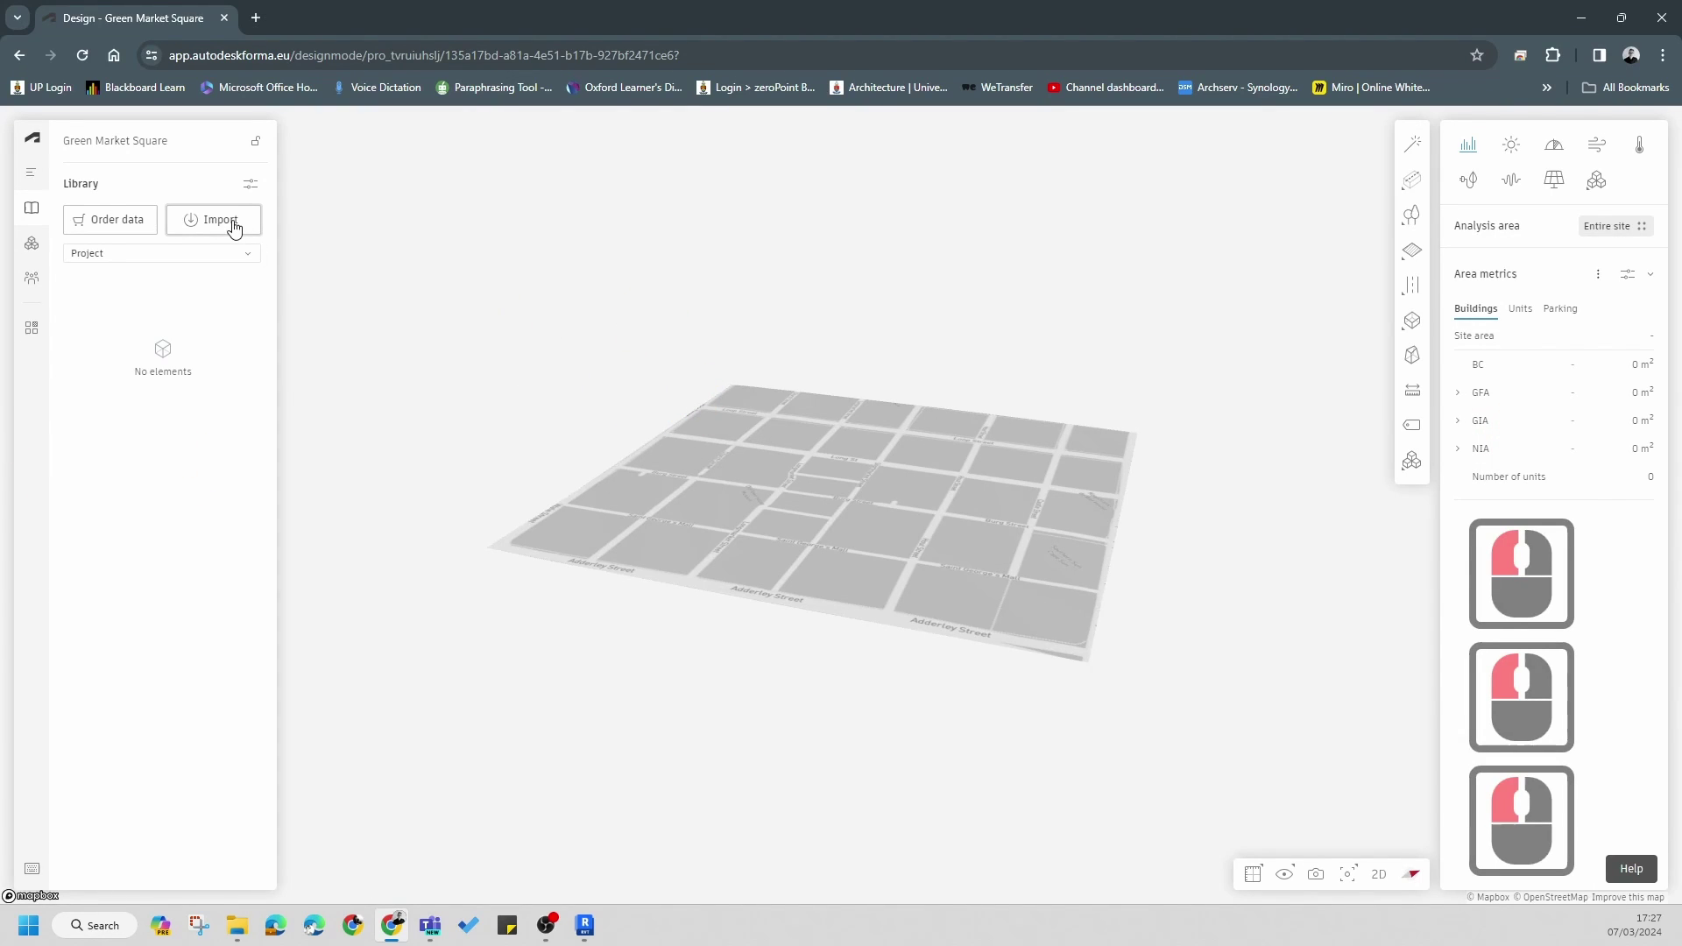
# - Order the free Roads: Open Street Map data for the site and close the ordering window
pyautogui.click(237, 225)
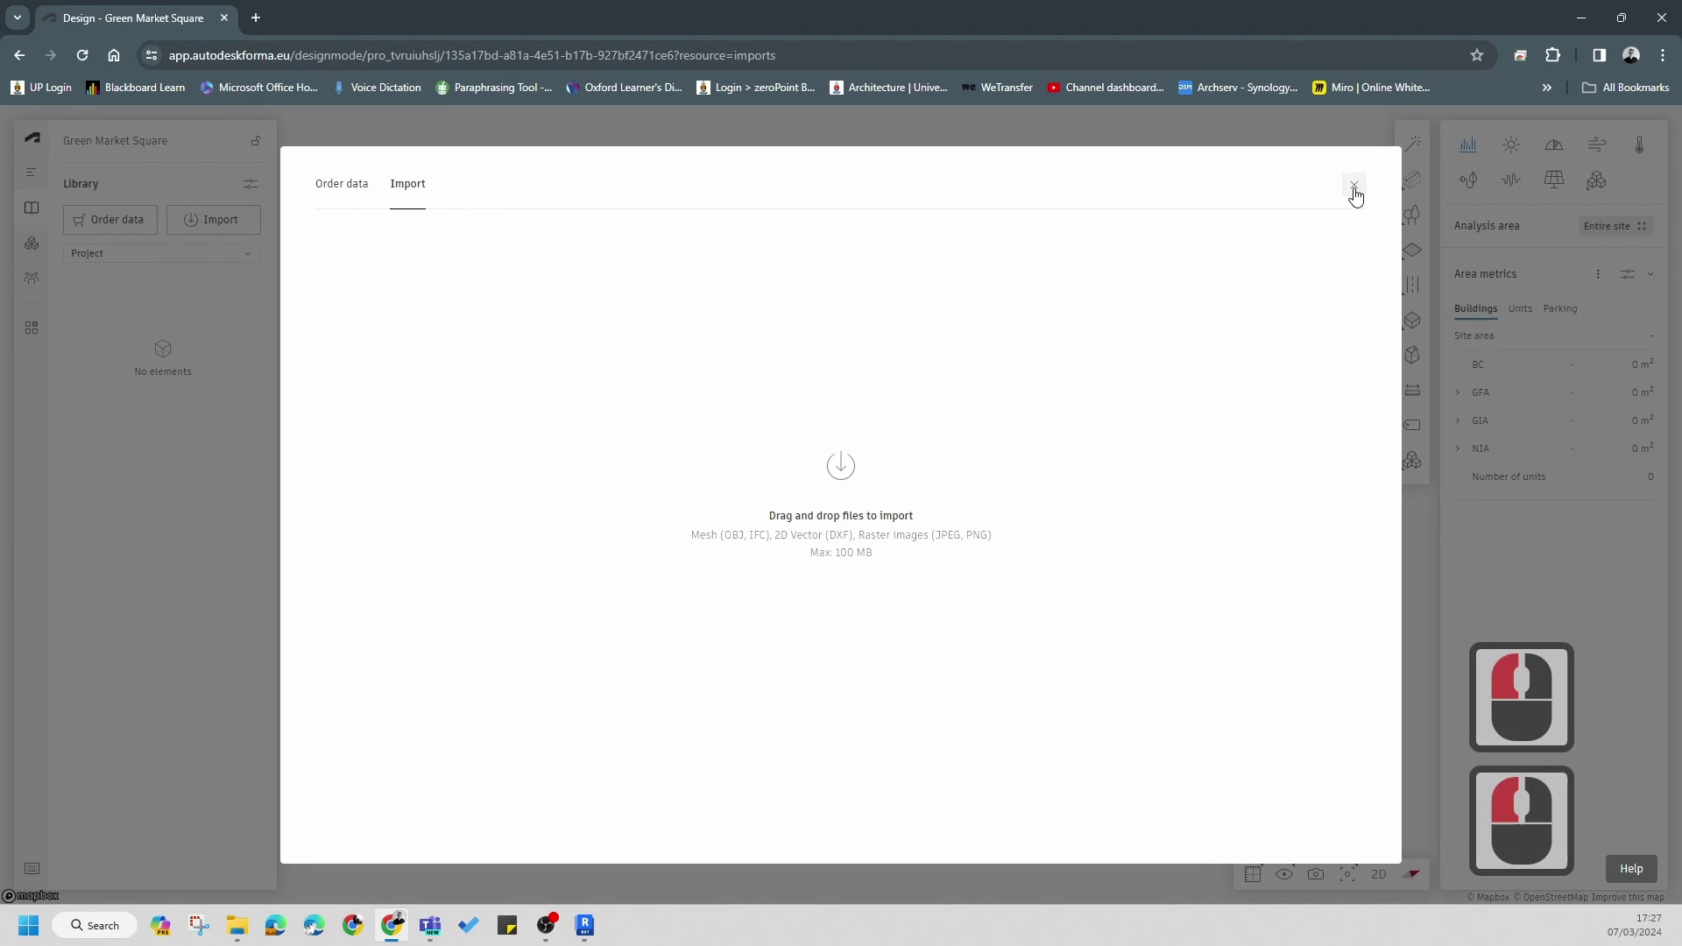
pyautogui.click(1357, 194)
pyautogui.click(106, 224)
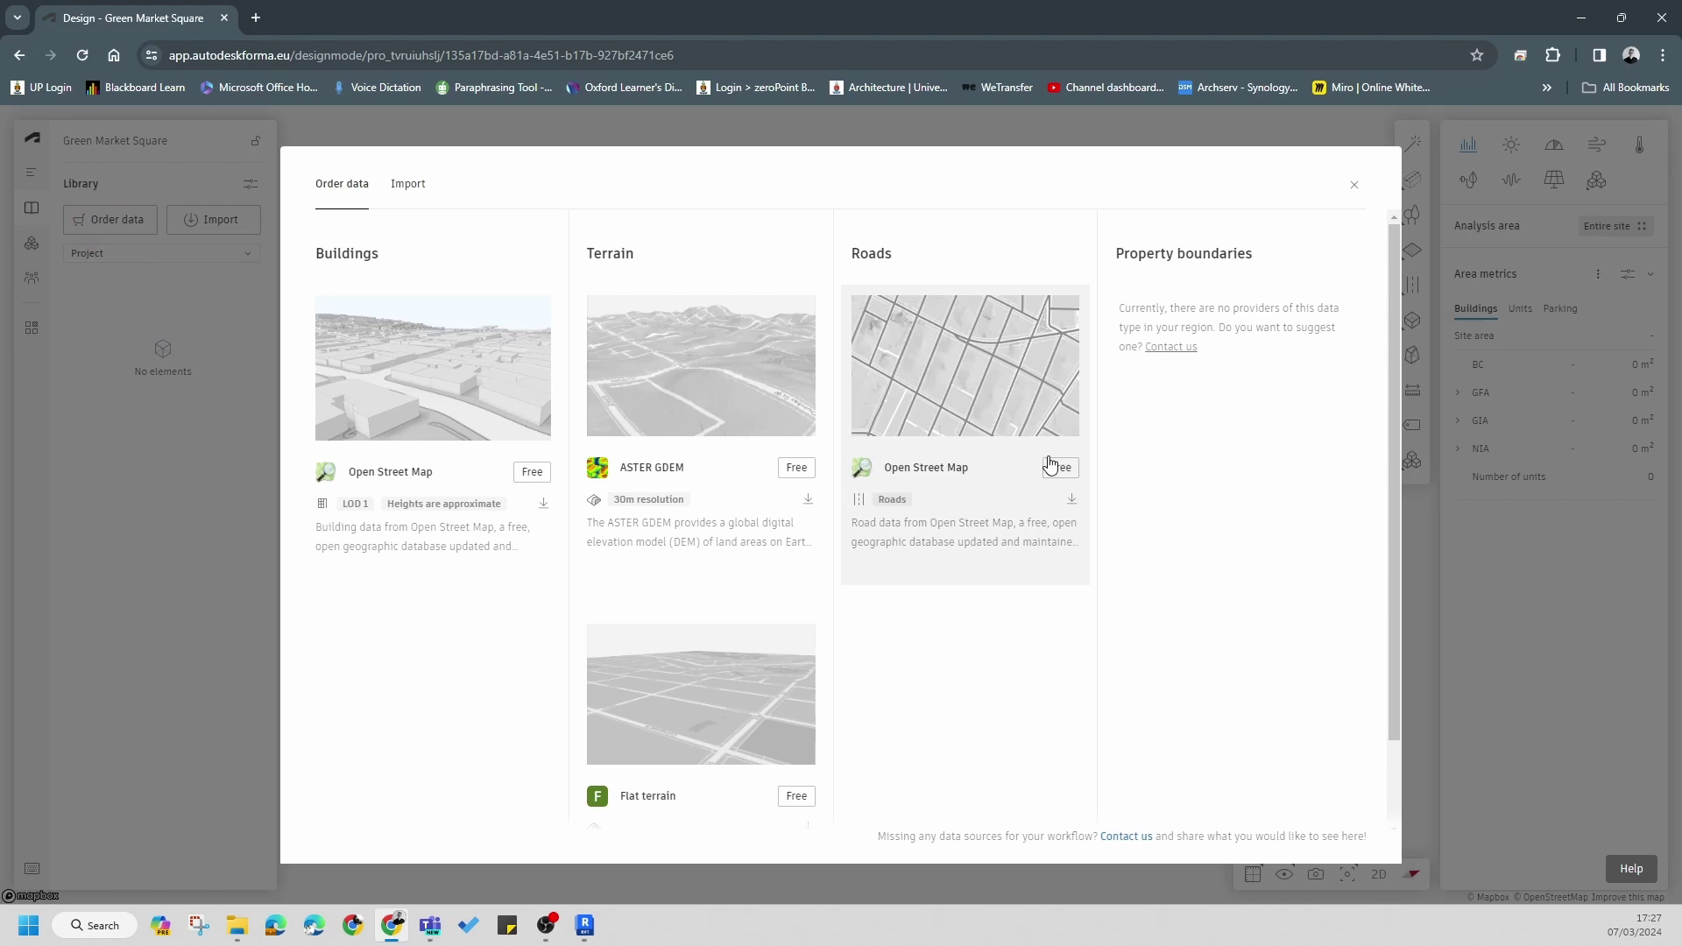
pyautogui.click(1027, 406)
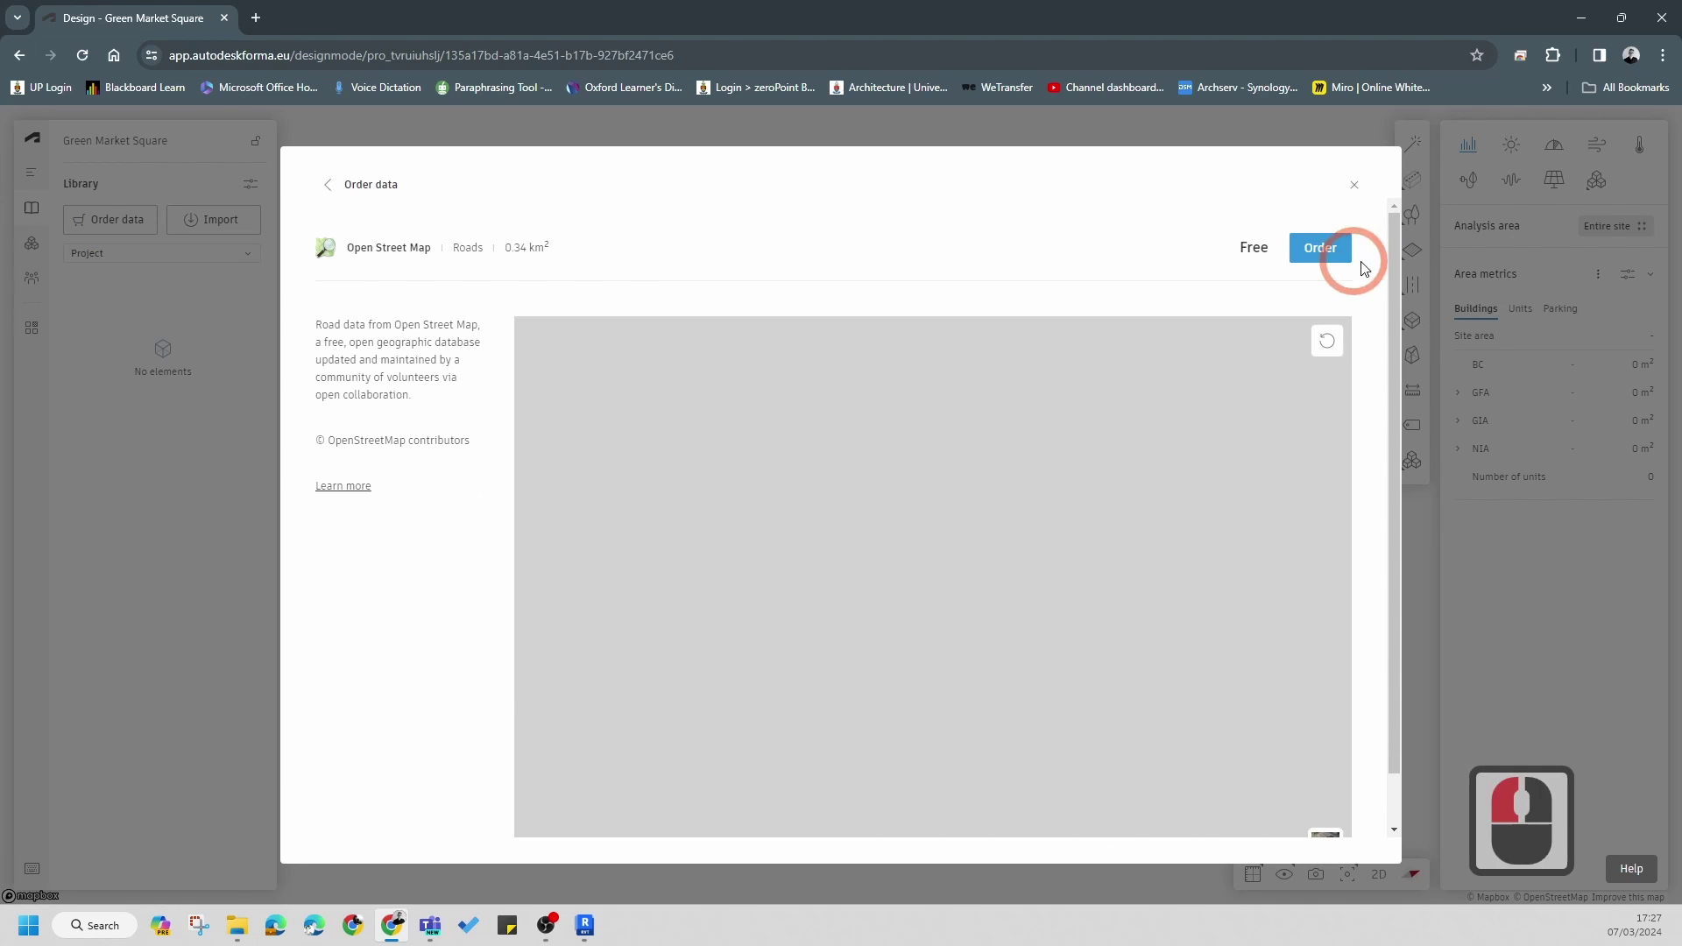
pyautogui.click(1326, 251)
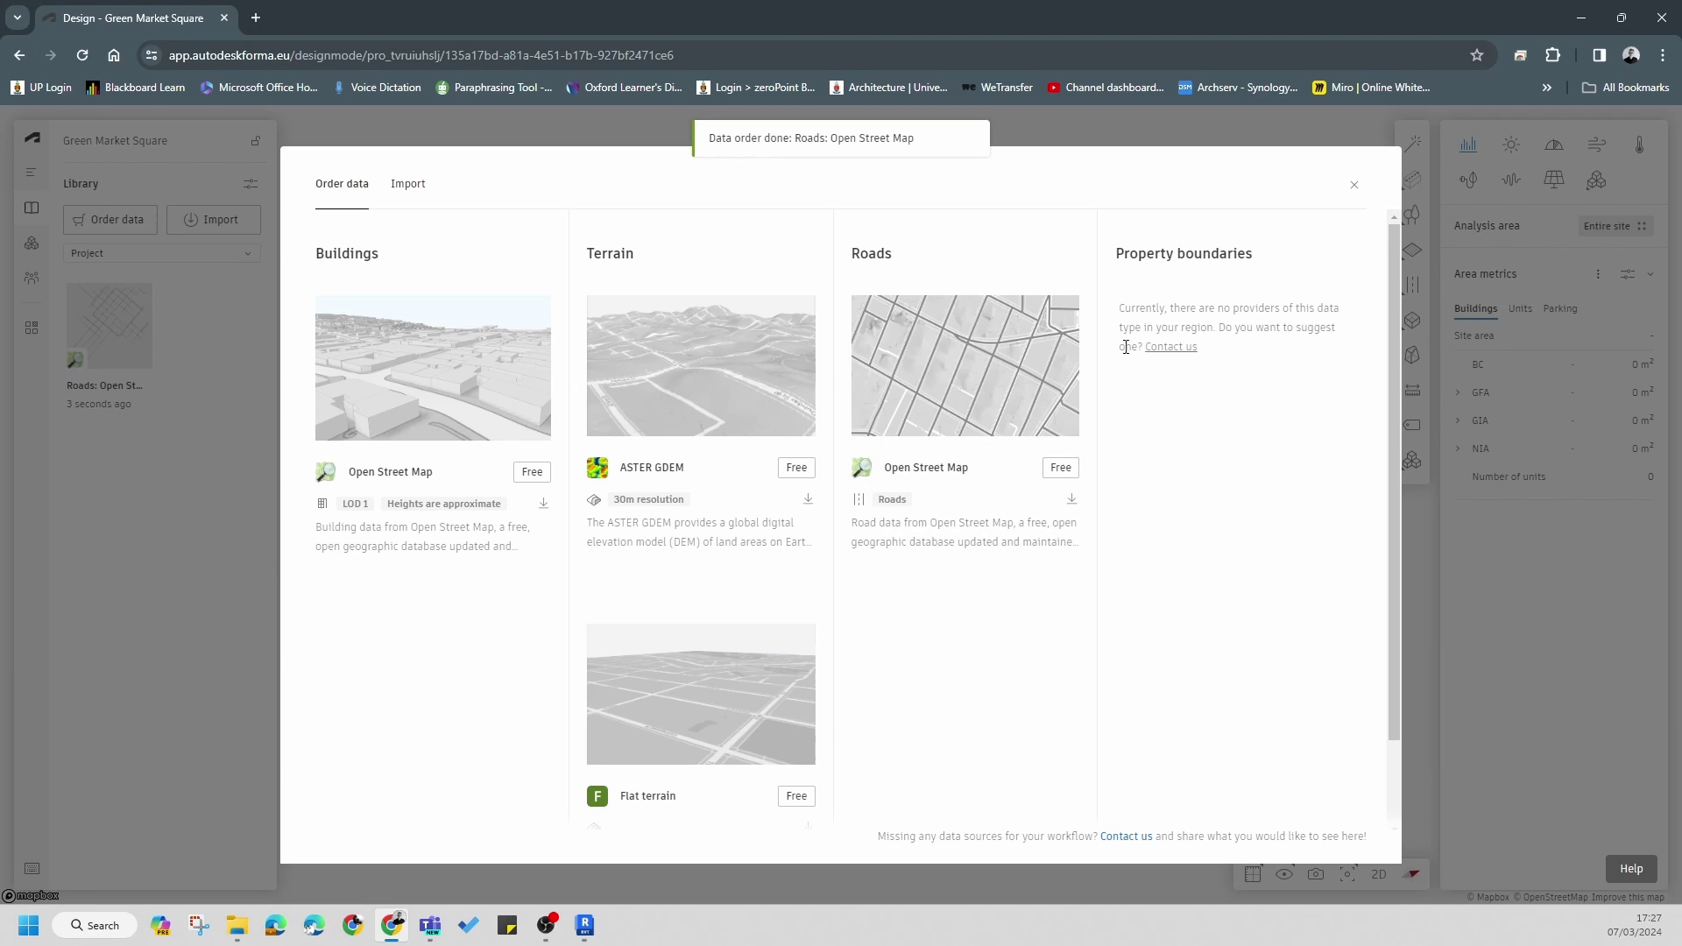
pyautogui.click(1367, 197)
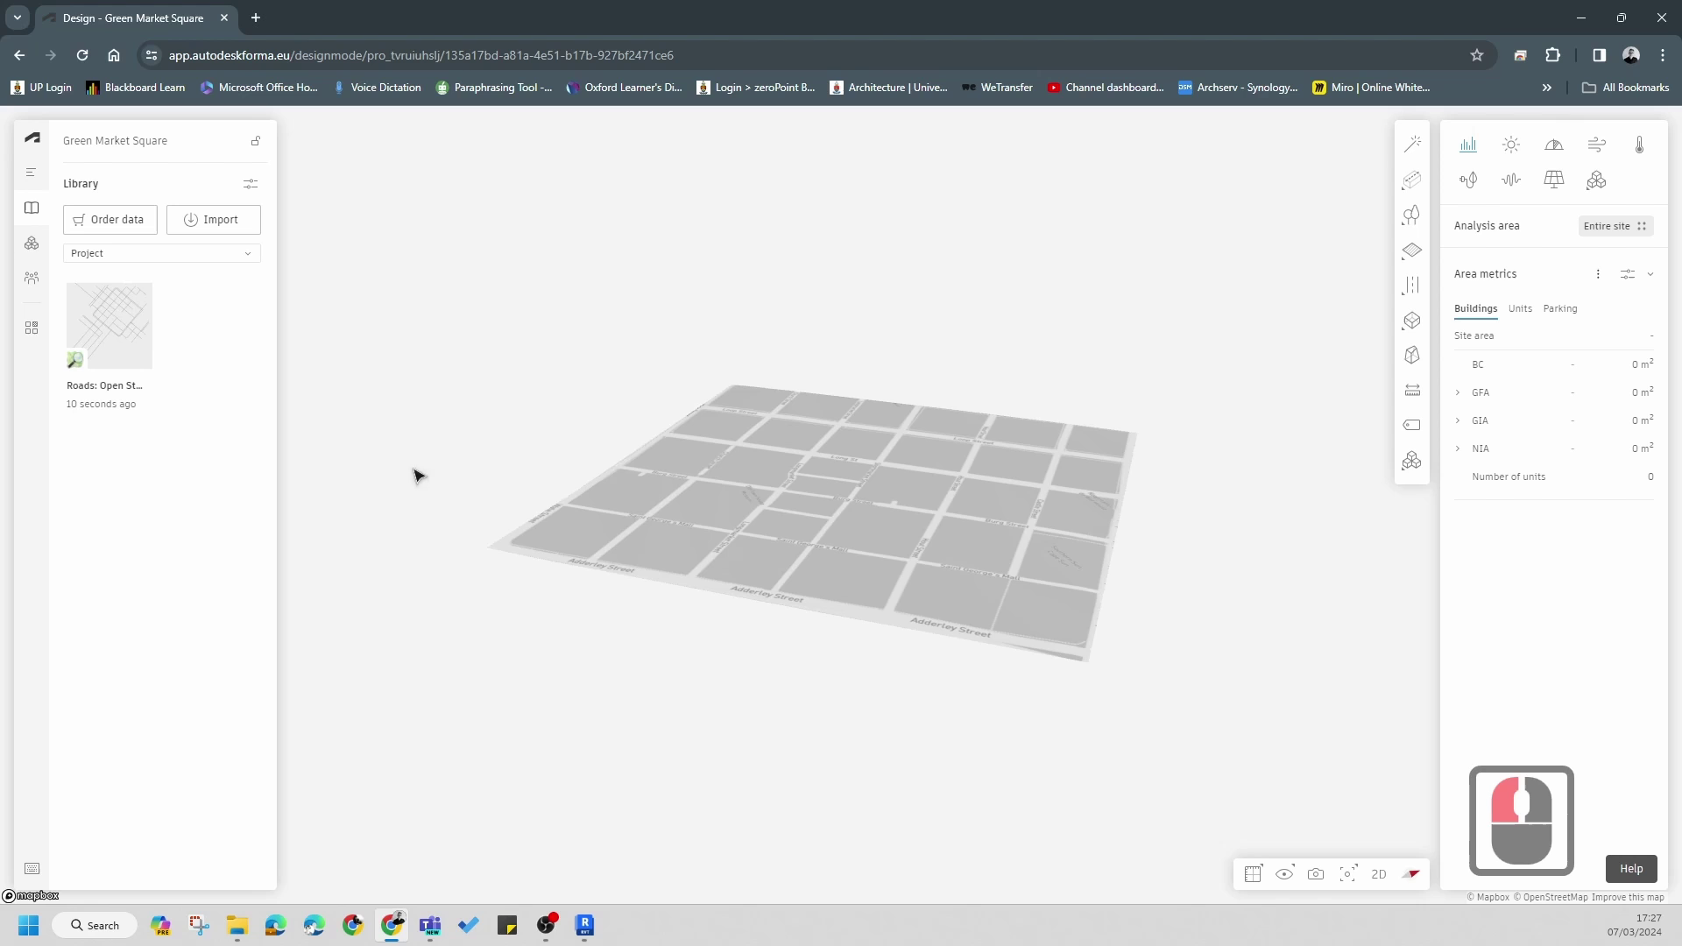
# - Bring up the file import window from the Library panel
pyautogui.click(139, 585)
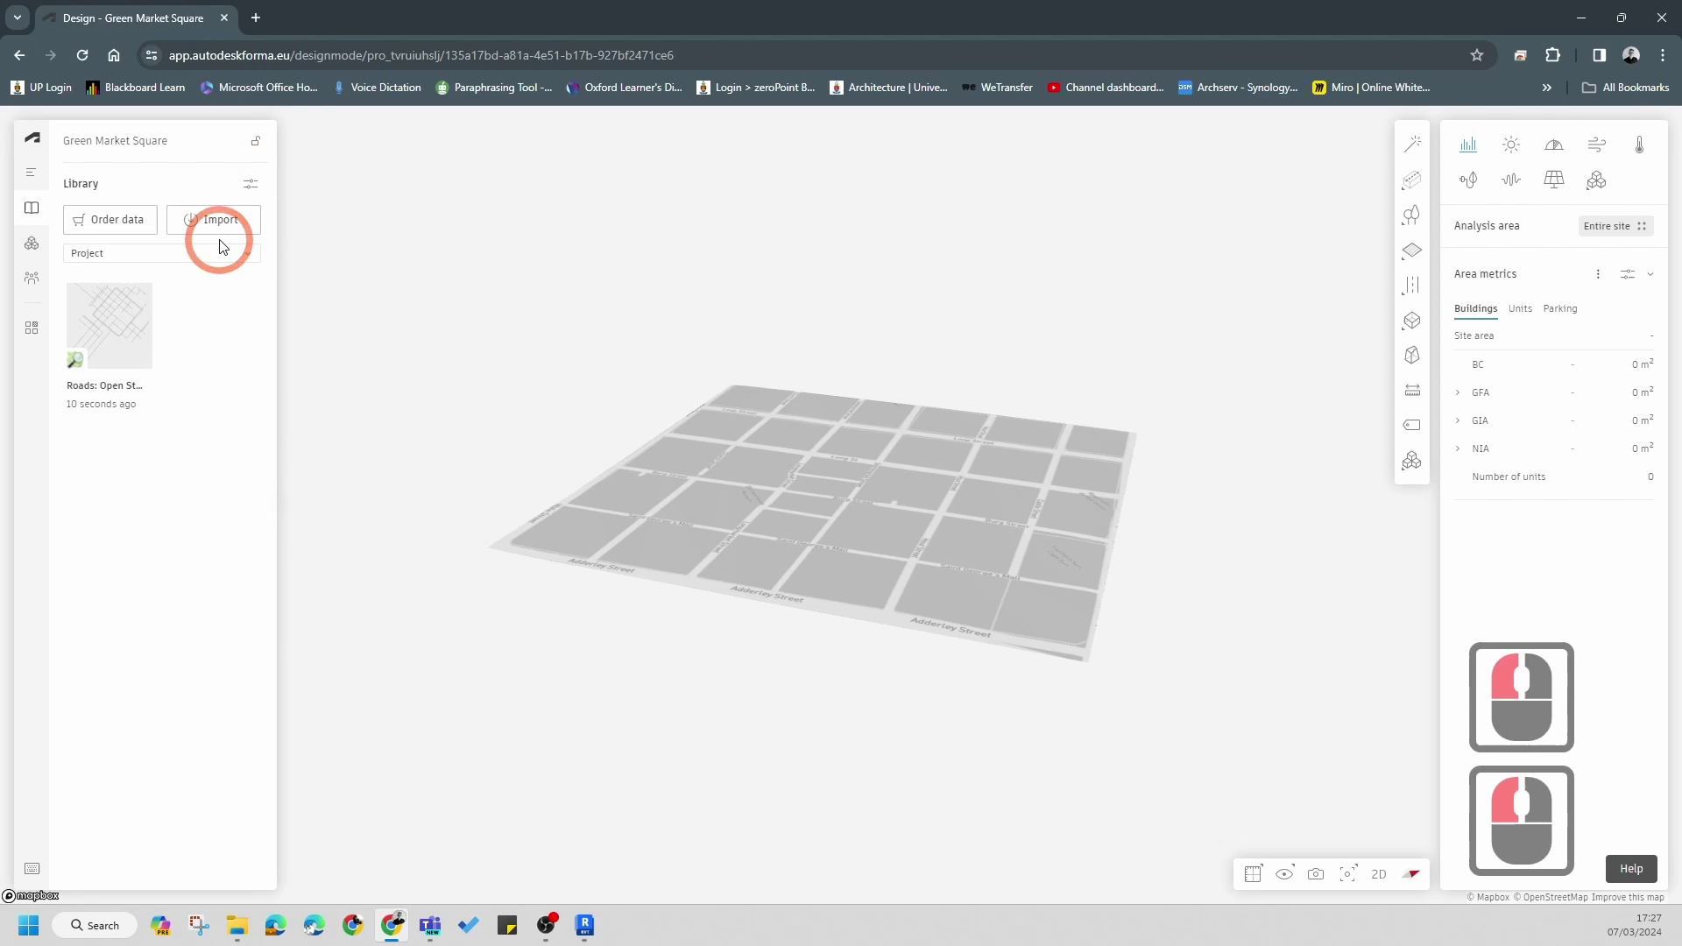
pyautogui.click(217, 219)
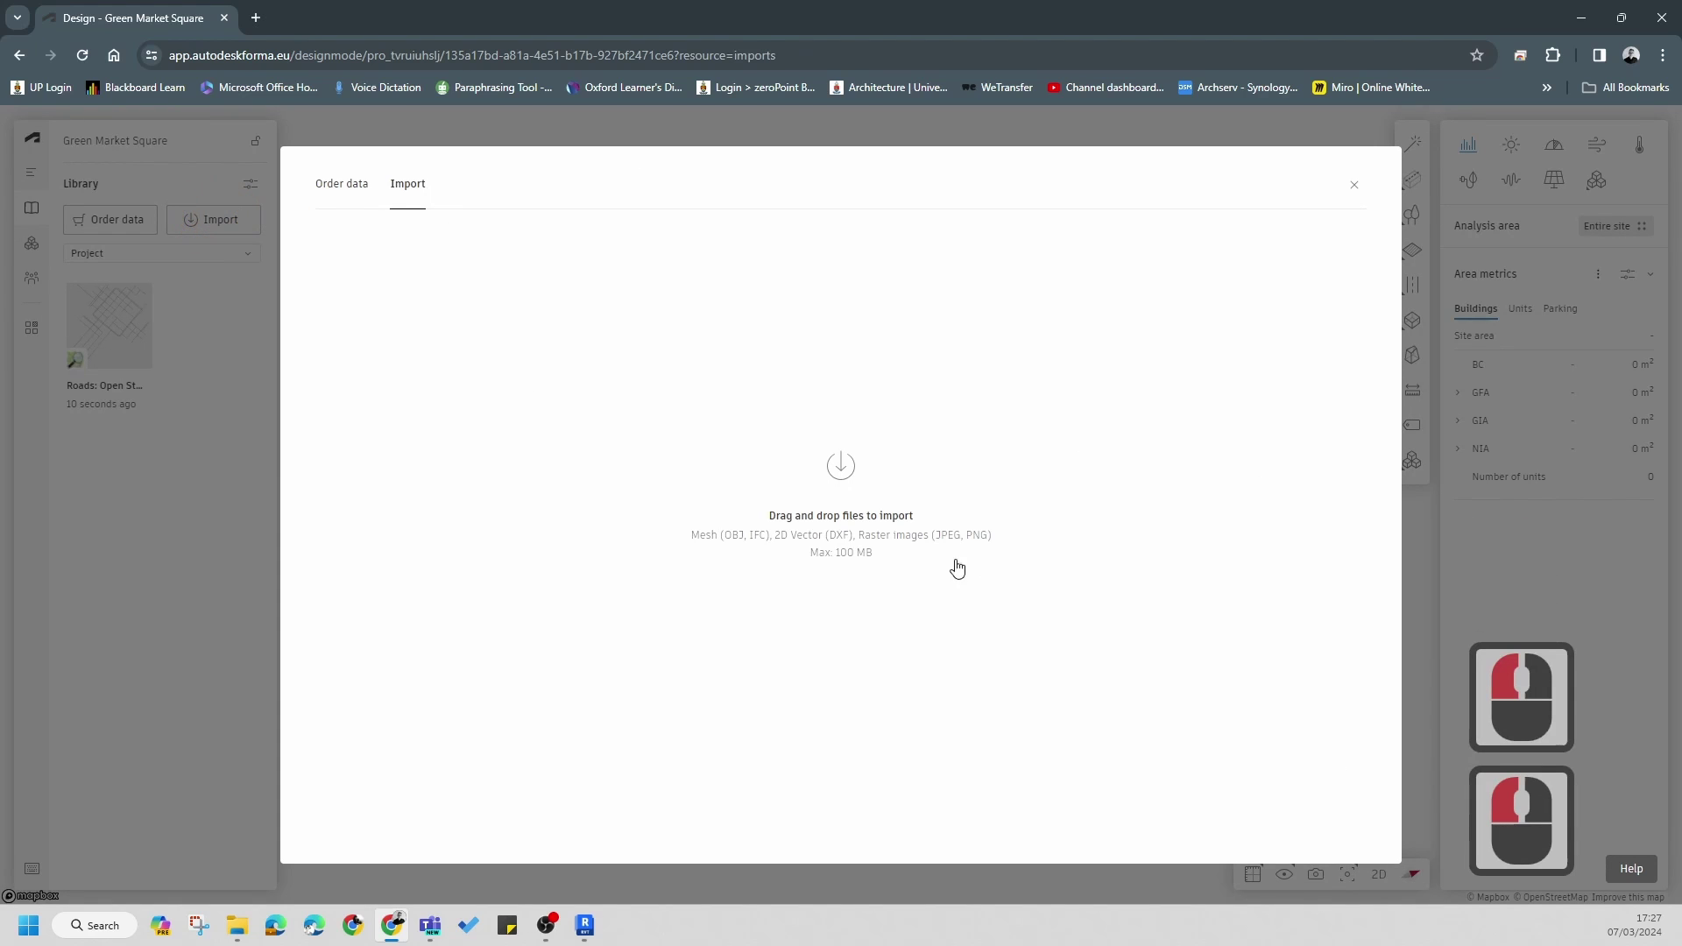
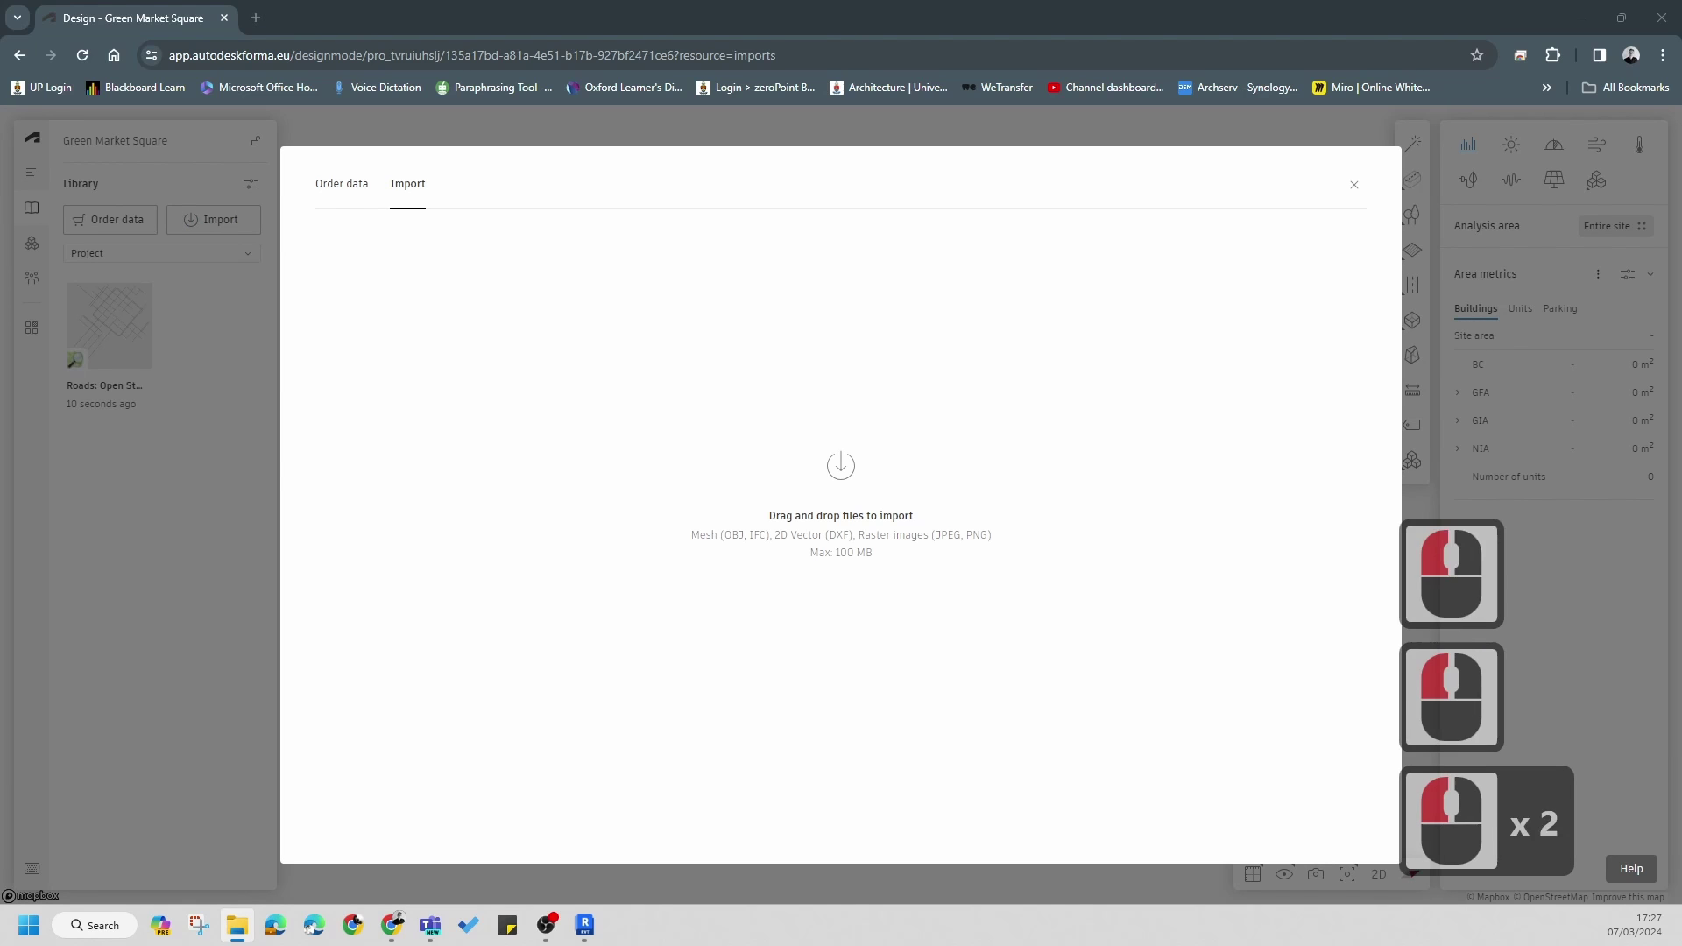
# - Drag Site Model.obj from the CapeTown Forma folder onto Forma's import drop area
pyautogui.click(782, 257)
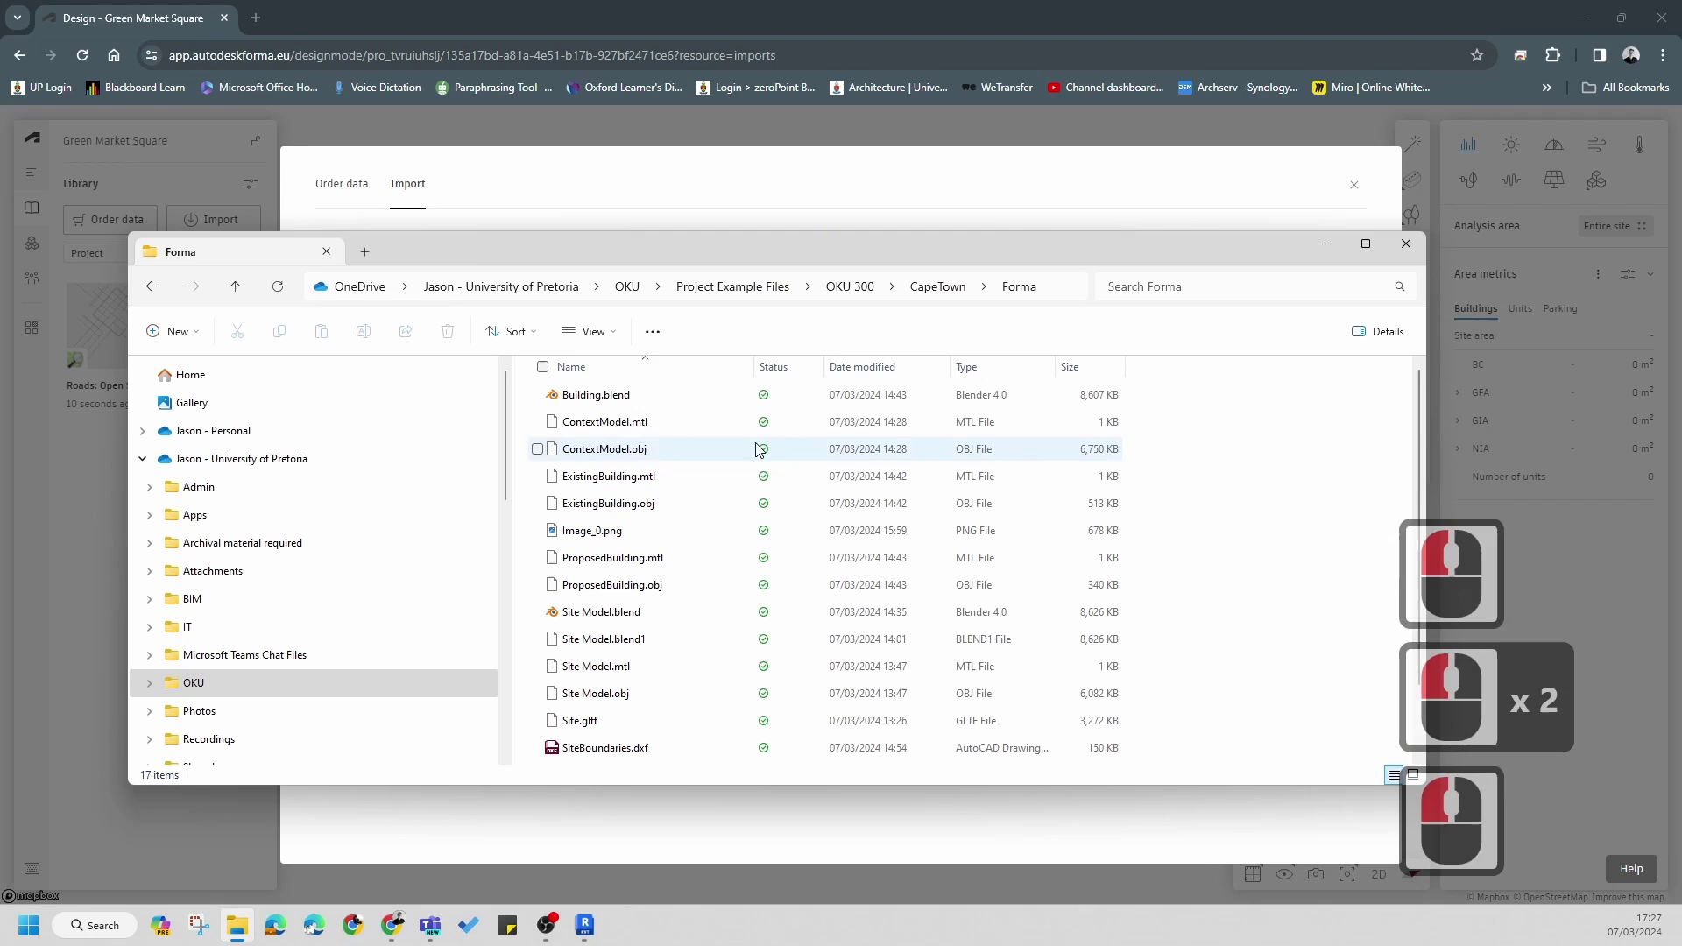
pyautogui.moveTo(1118, 240); pyautogui.dragTo(1177, 505)
pyautogui.scroll(-3)
pyautogui.scroll(3)
pyautogui.scroll(-3)
pyautogui.scroll(3)
pyautogui.scroll(-3)
pyautogui.scroll(3)
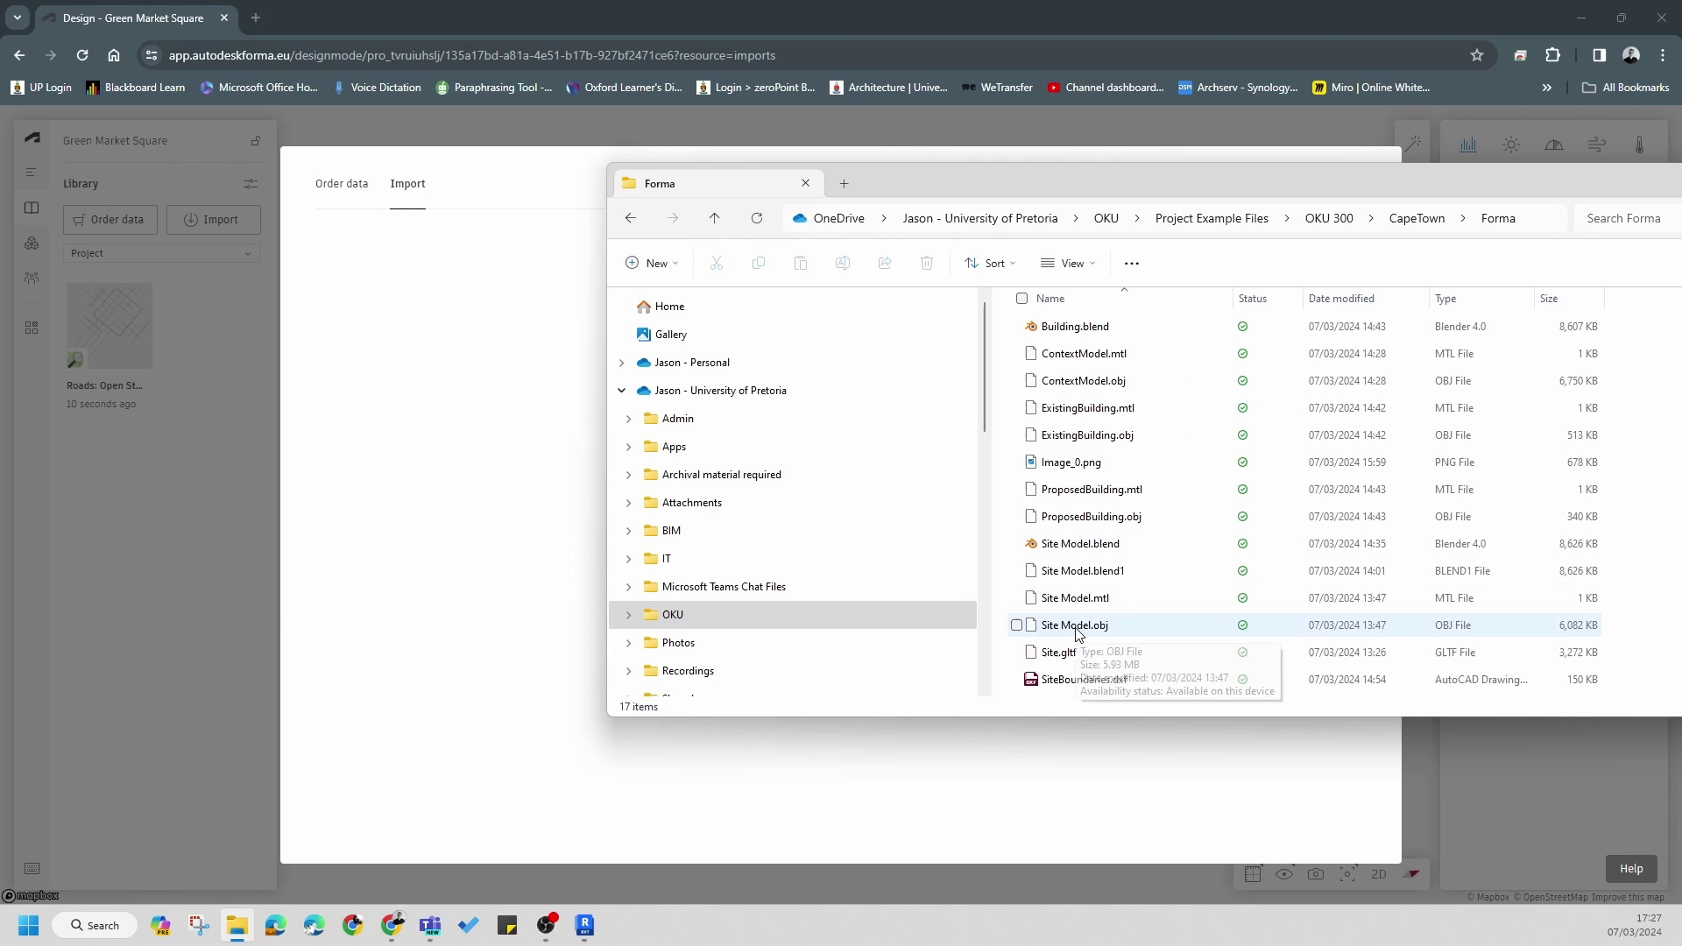
pyautogui.moveTo(423, 632); pyautogui.dragTo(933, 513)
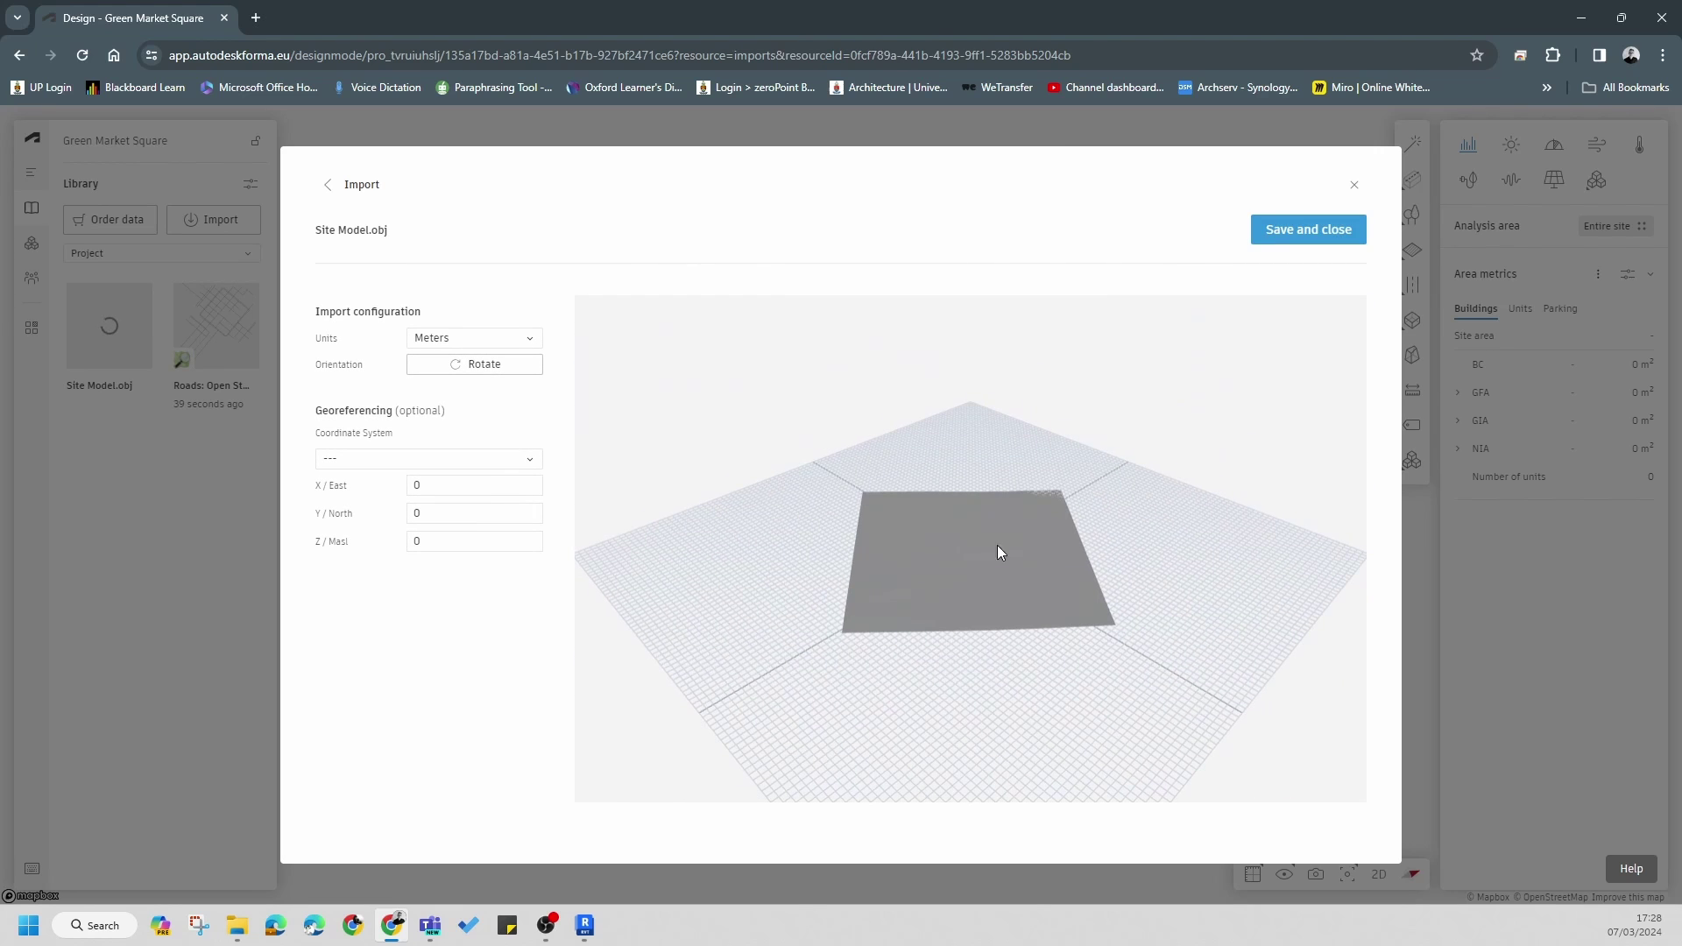
# - Check the site coordinates note and set the import's coordinate system to UTM 34S
pyautogui.click(515, 931)
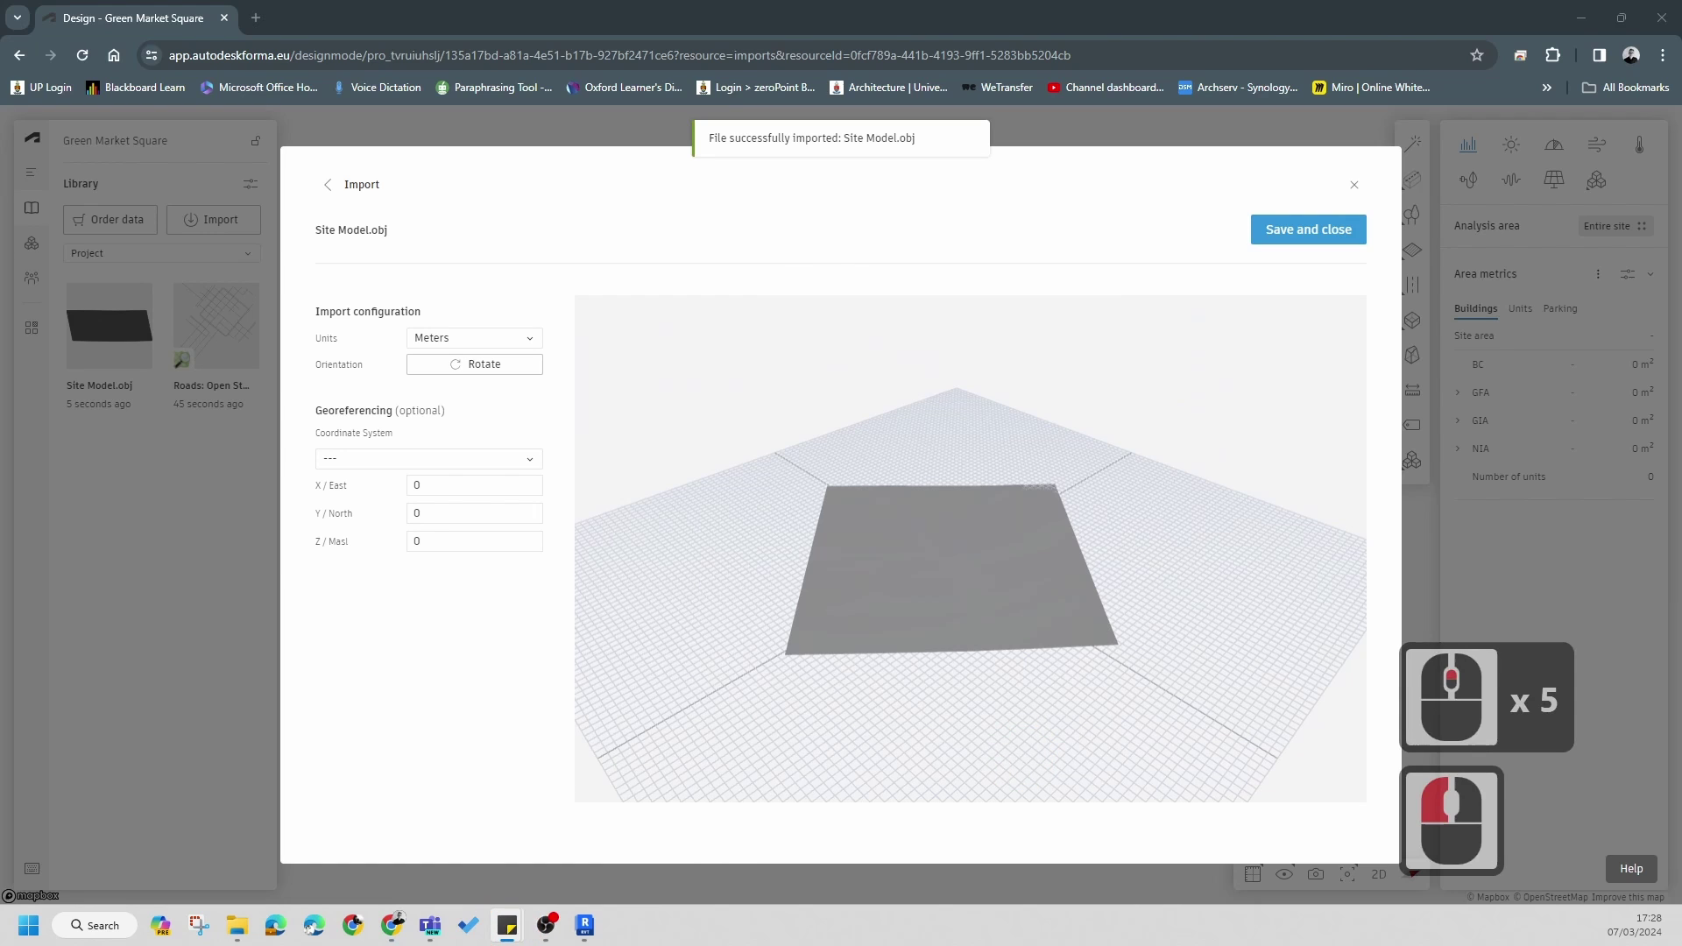
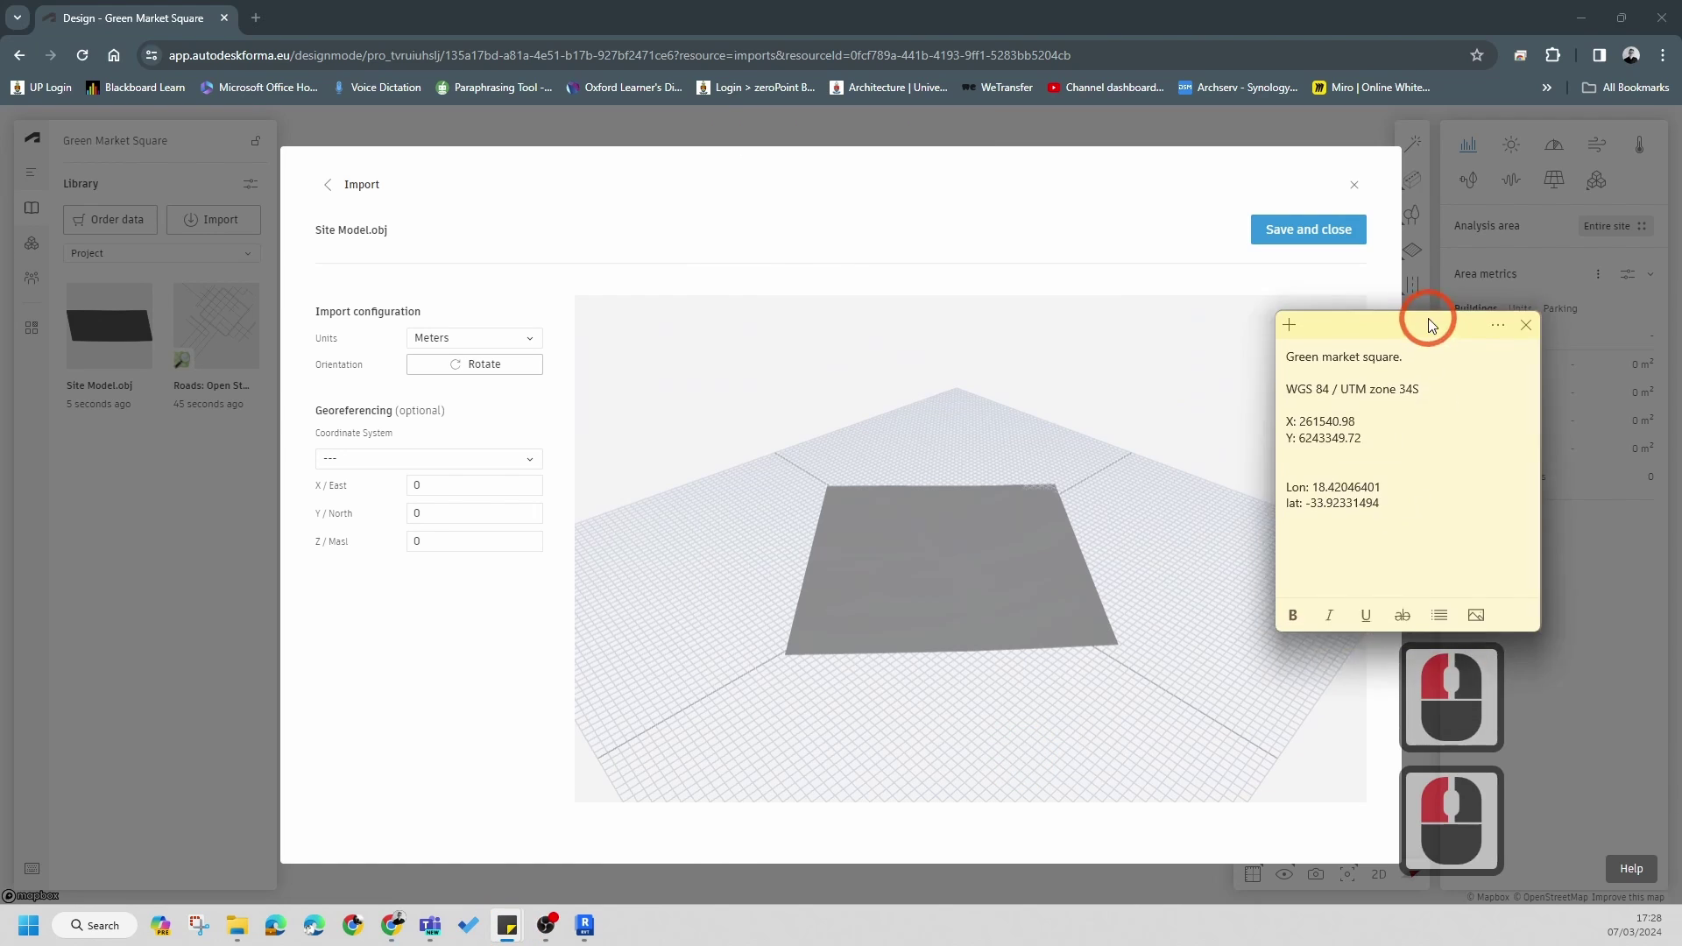
pyautogui.click(1351, 289)
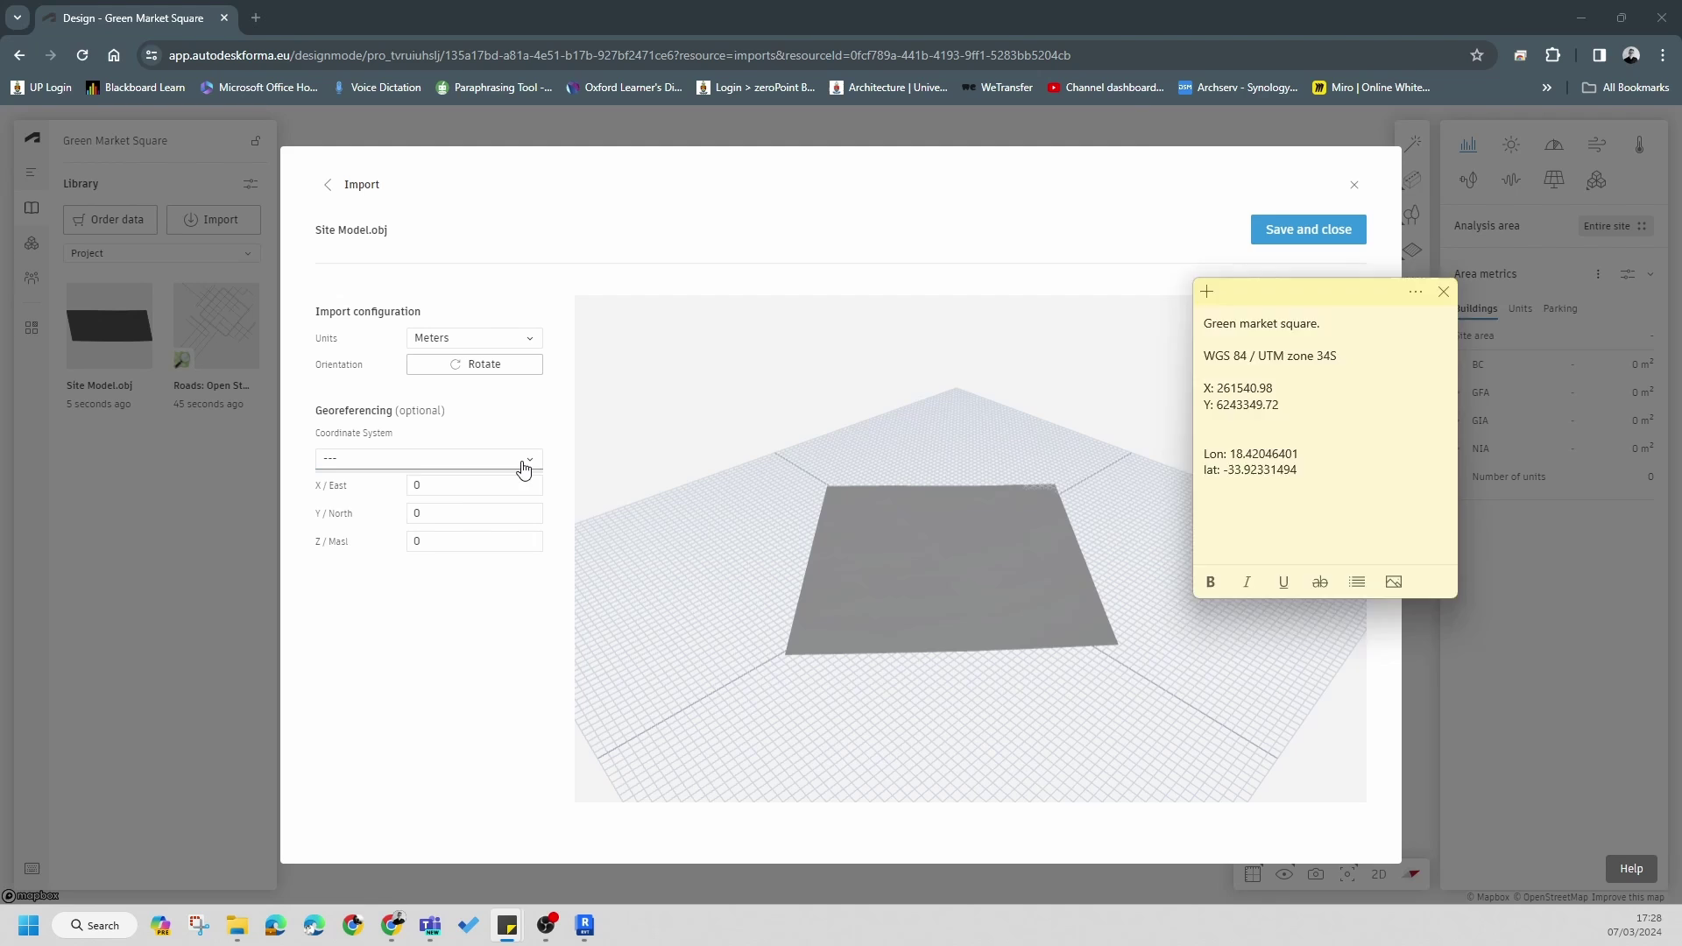
pyautogui.click(526, 469)
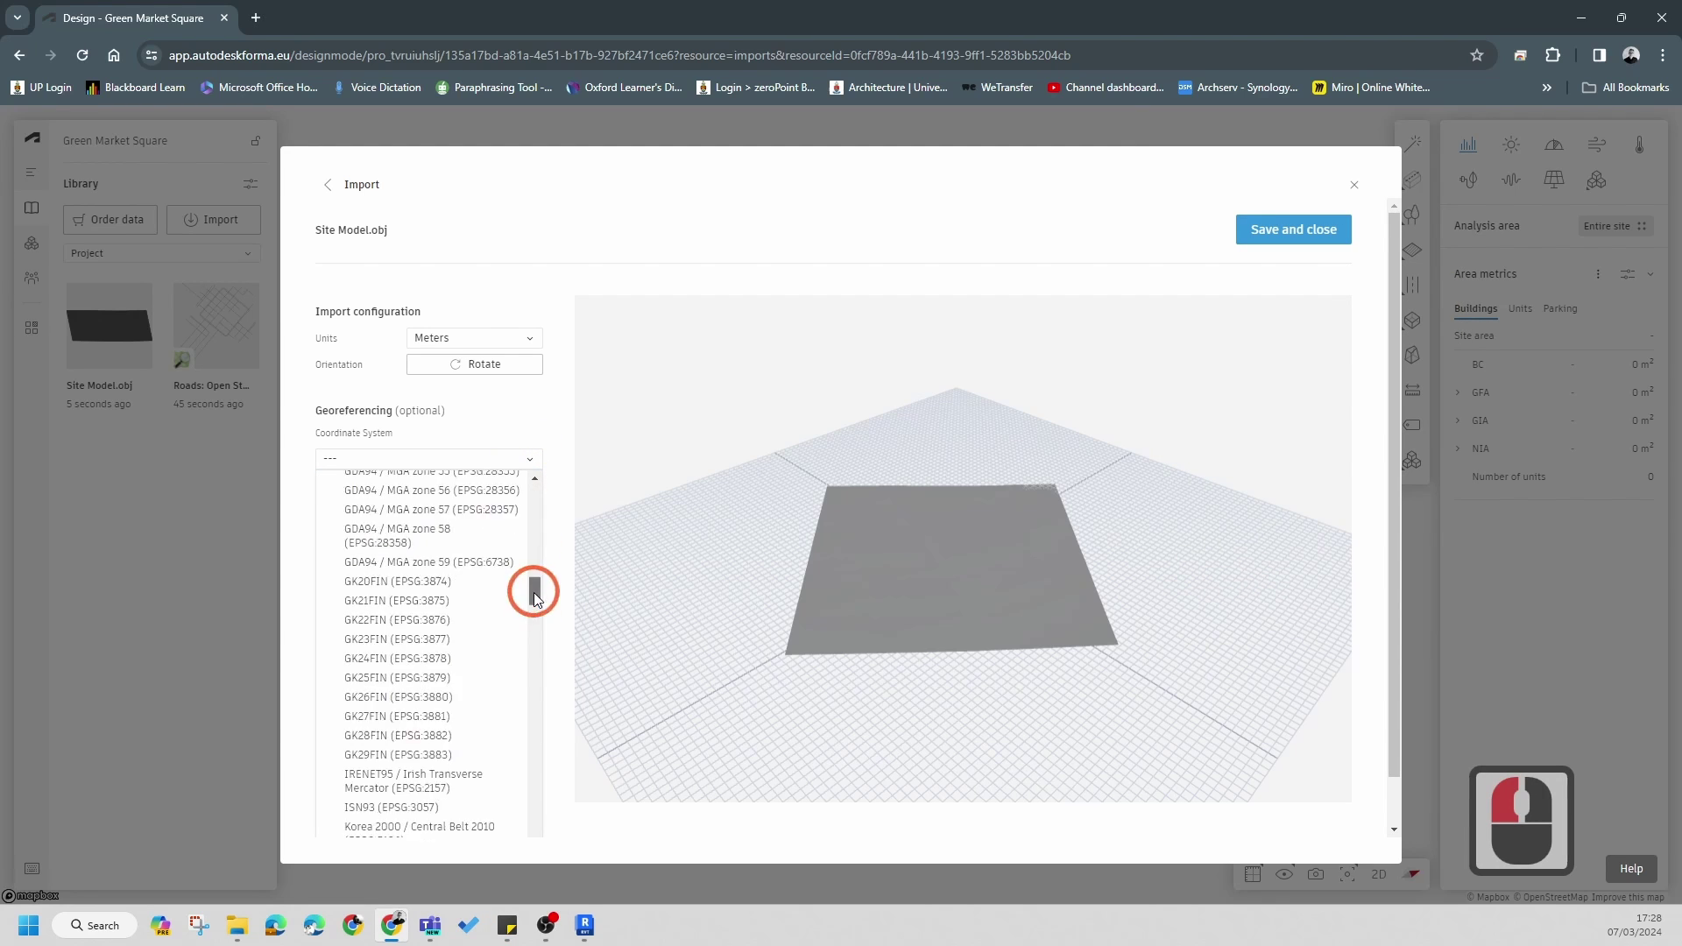
pyautogui.click(534, 785)
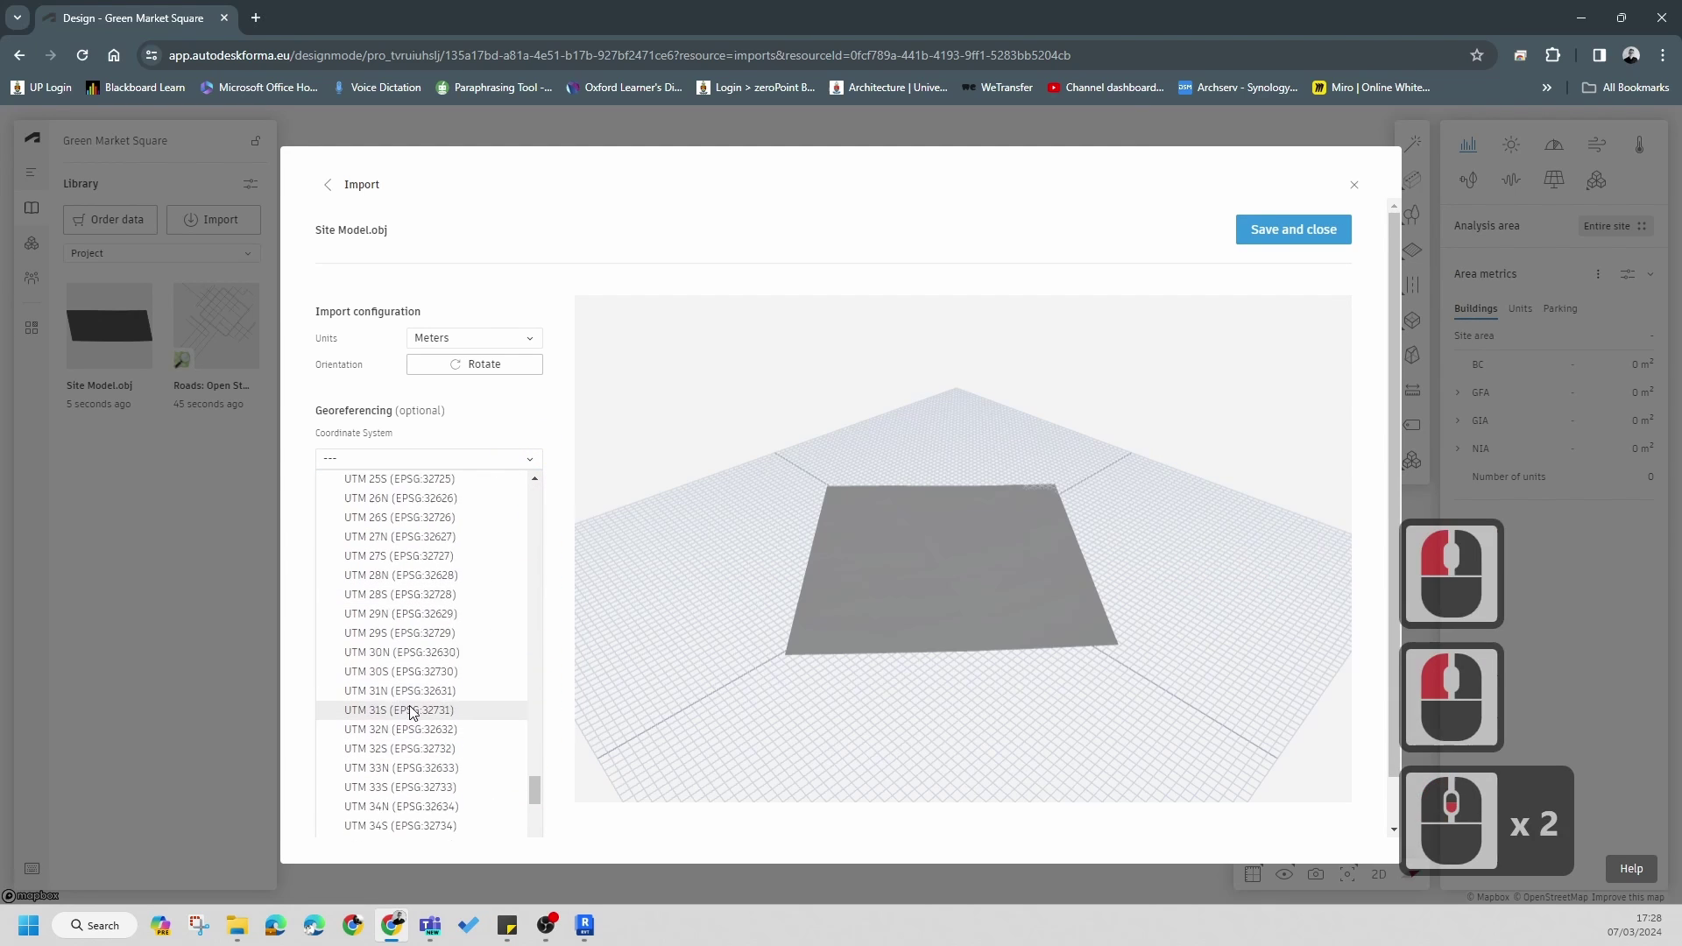
pyautogui.click(440, 780)
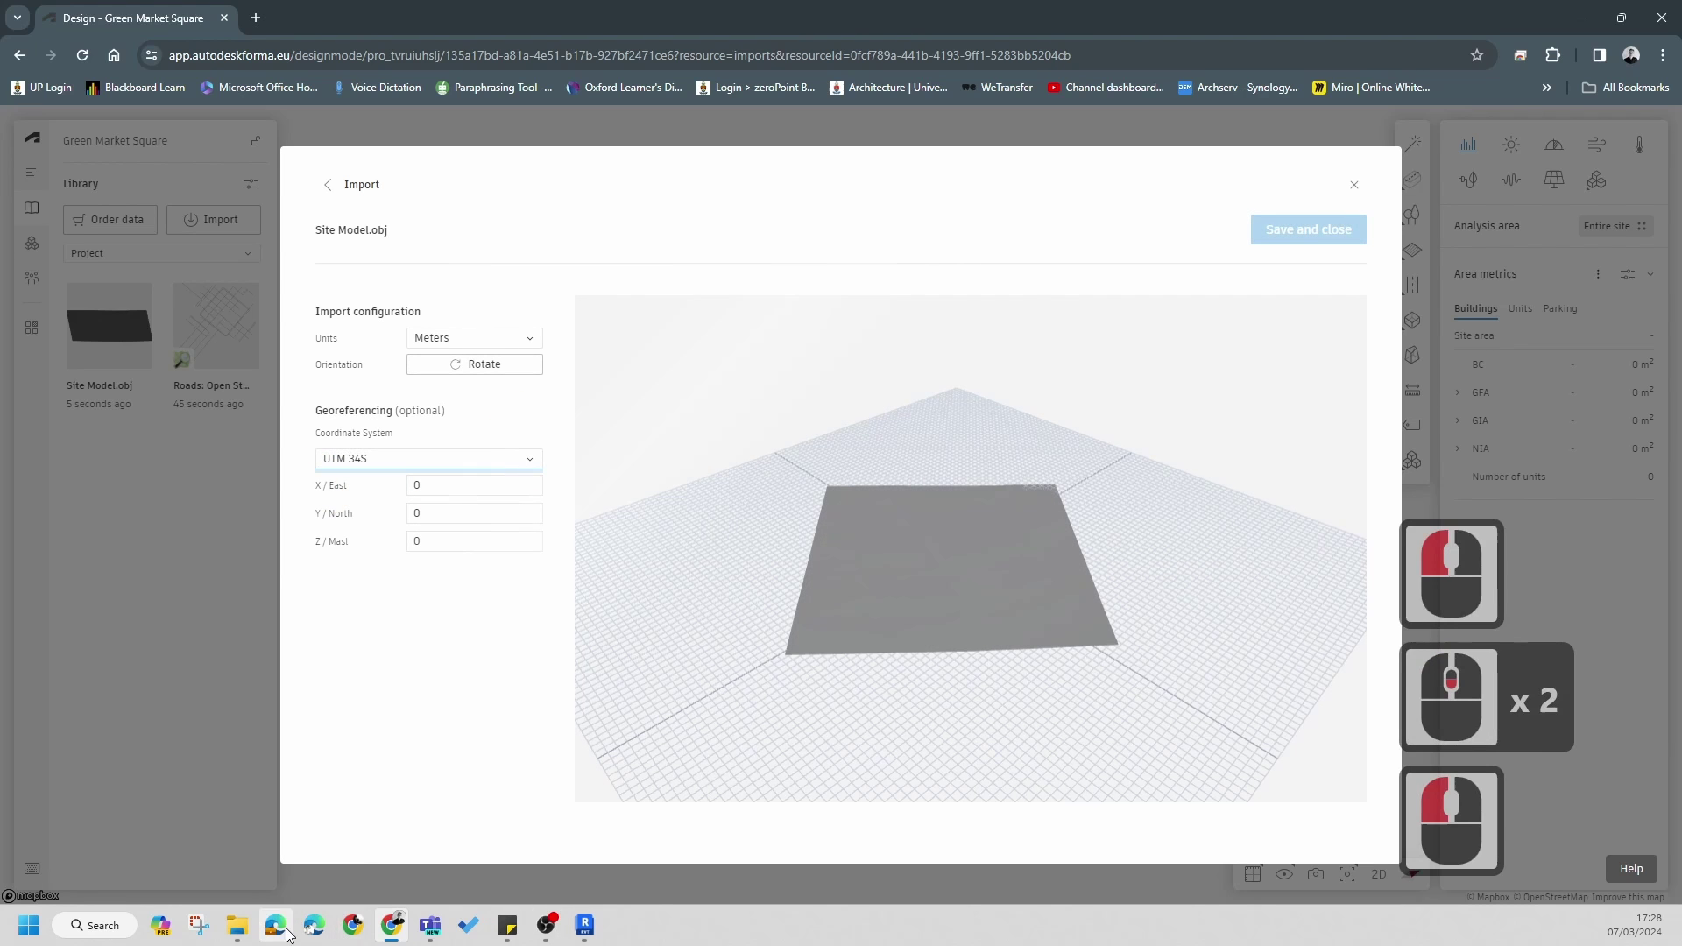
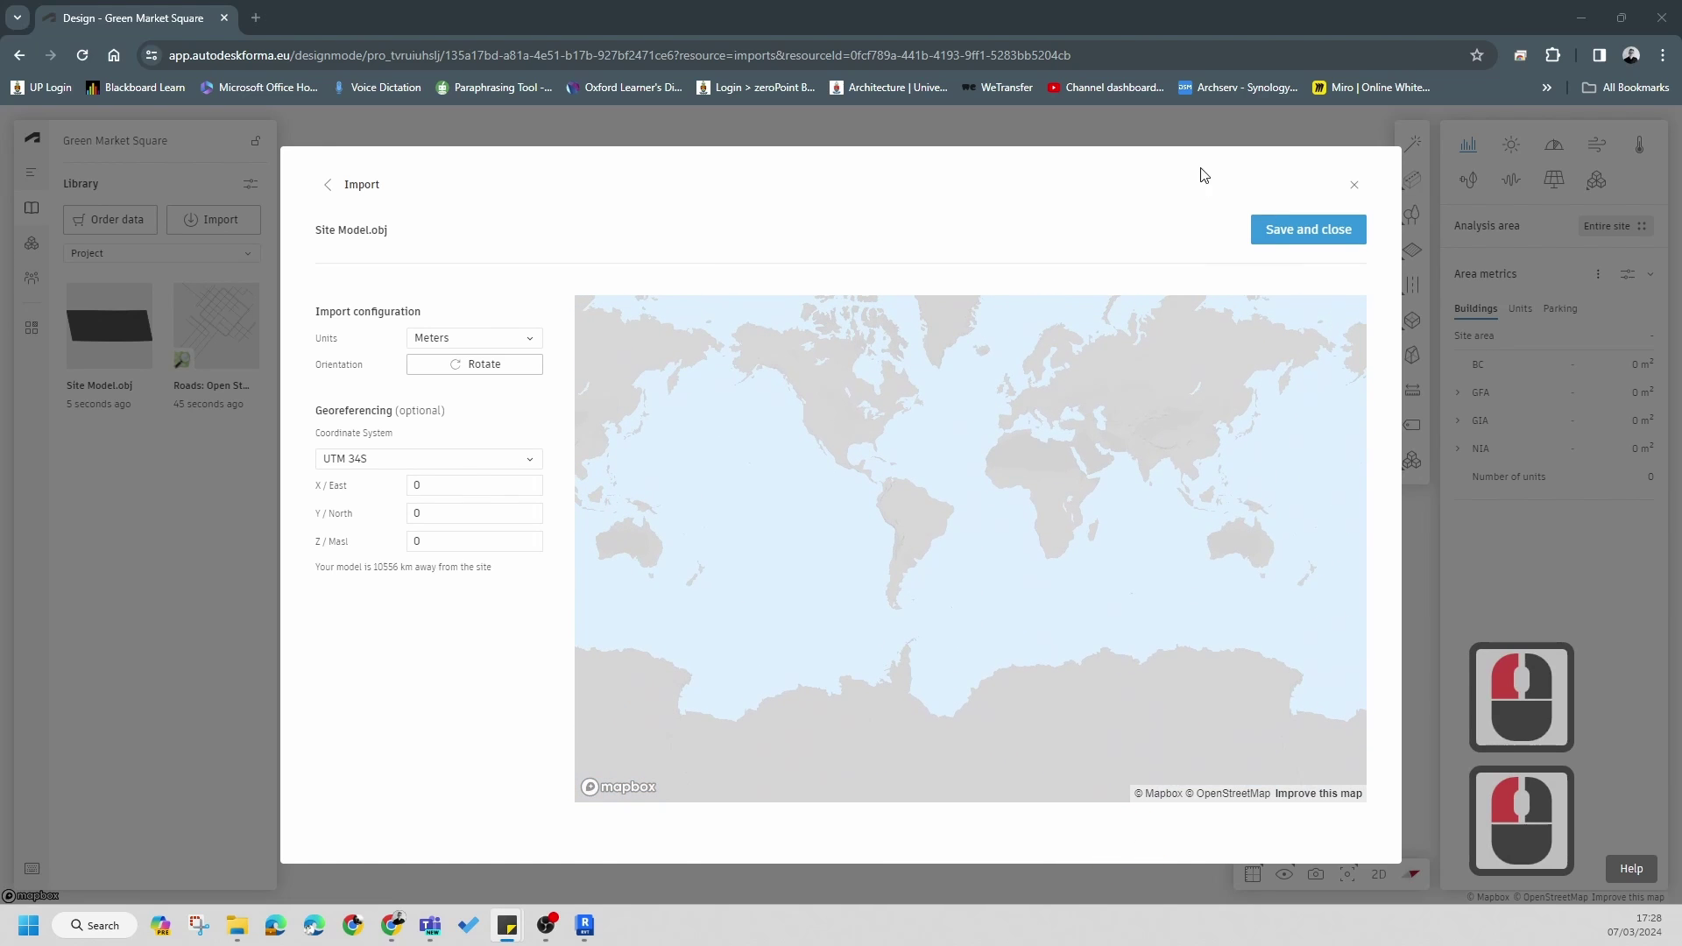
# - Select the model's X / East value to replace it with the georeferenced coordinate
pyautogui.click(1023, 283)
pyautogui.click(508, 486)
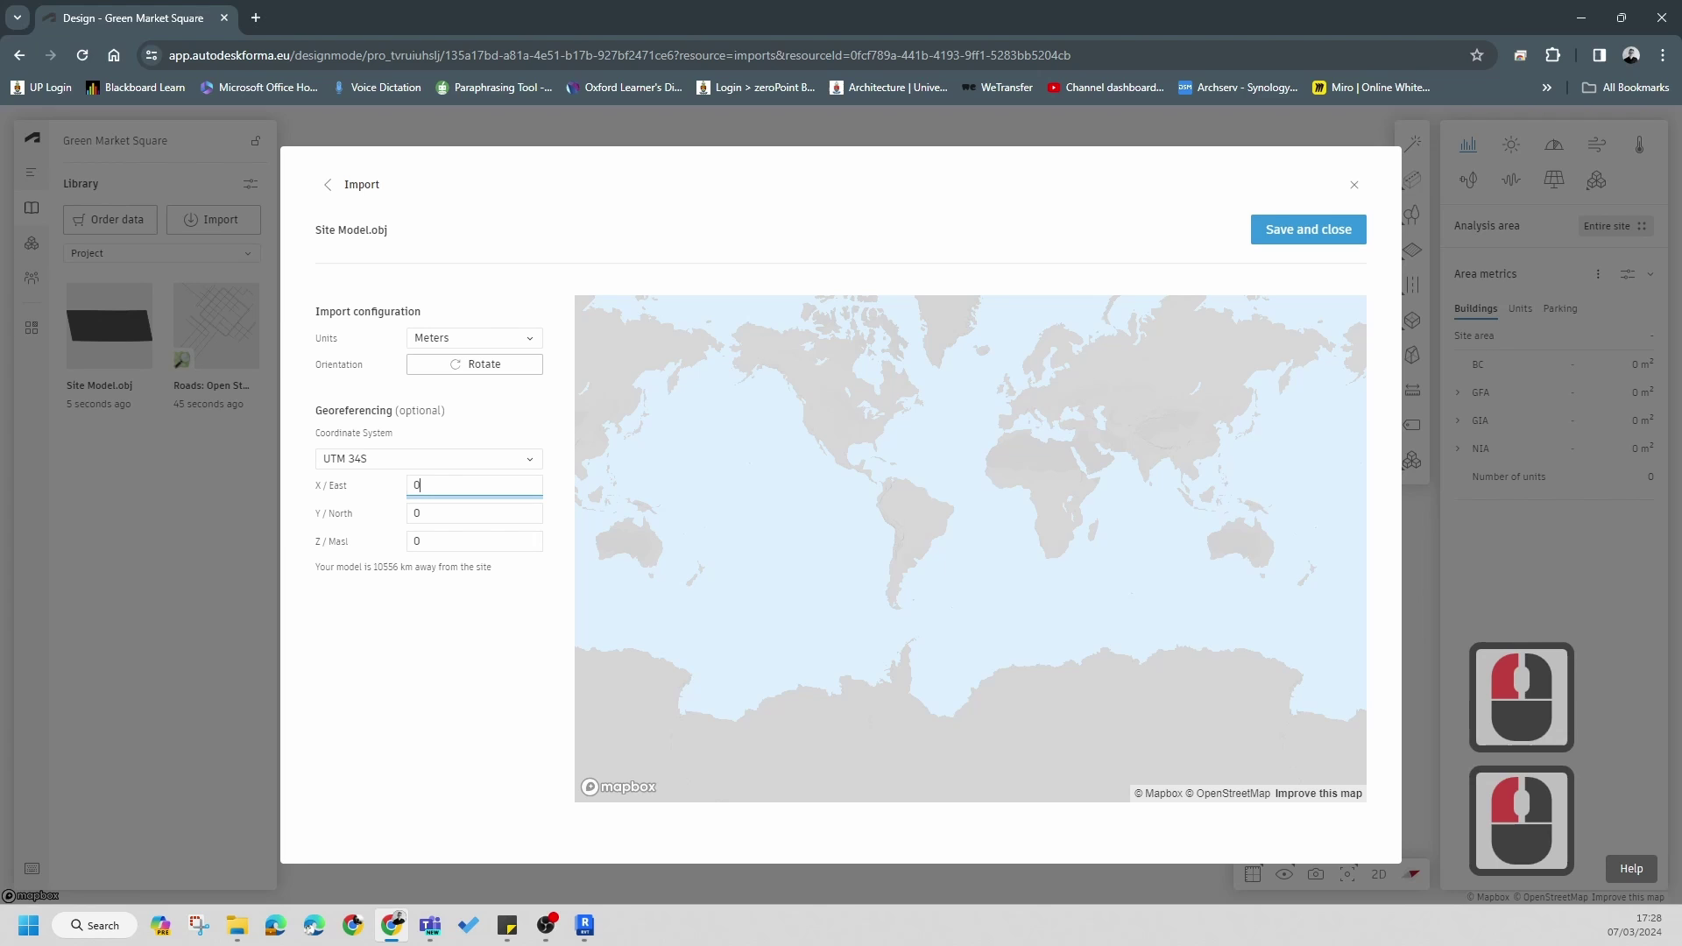
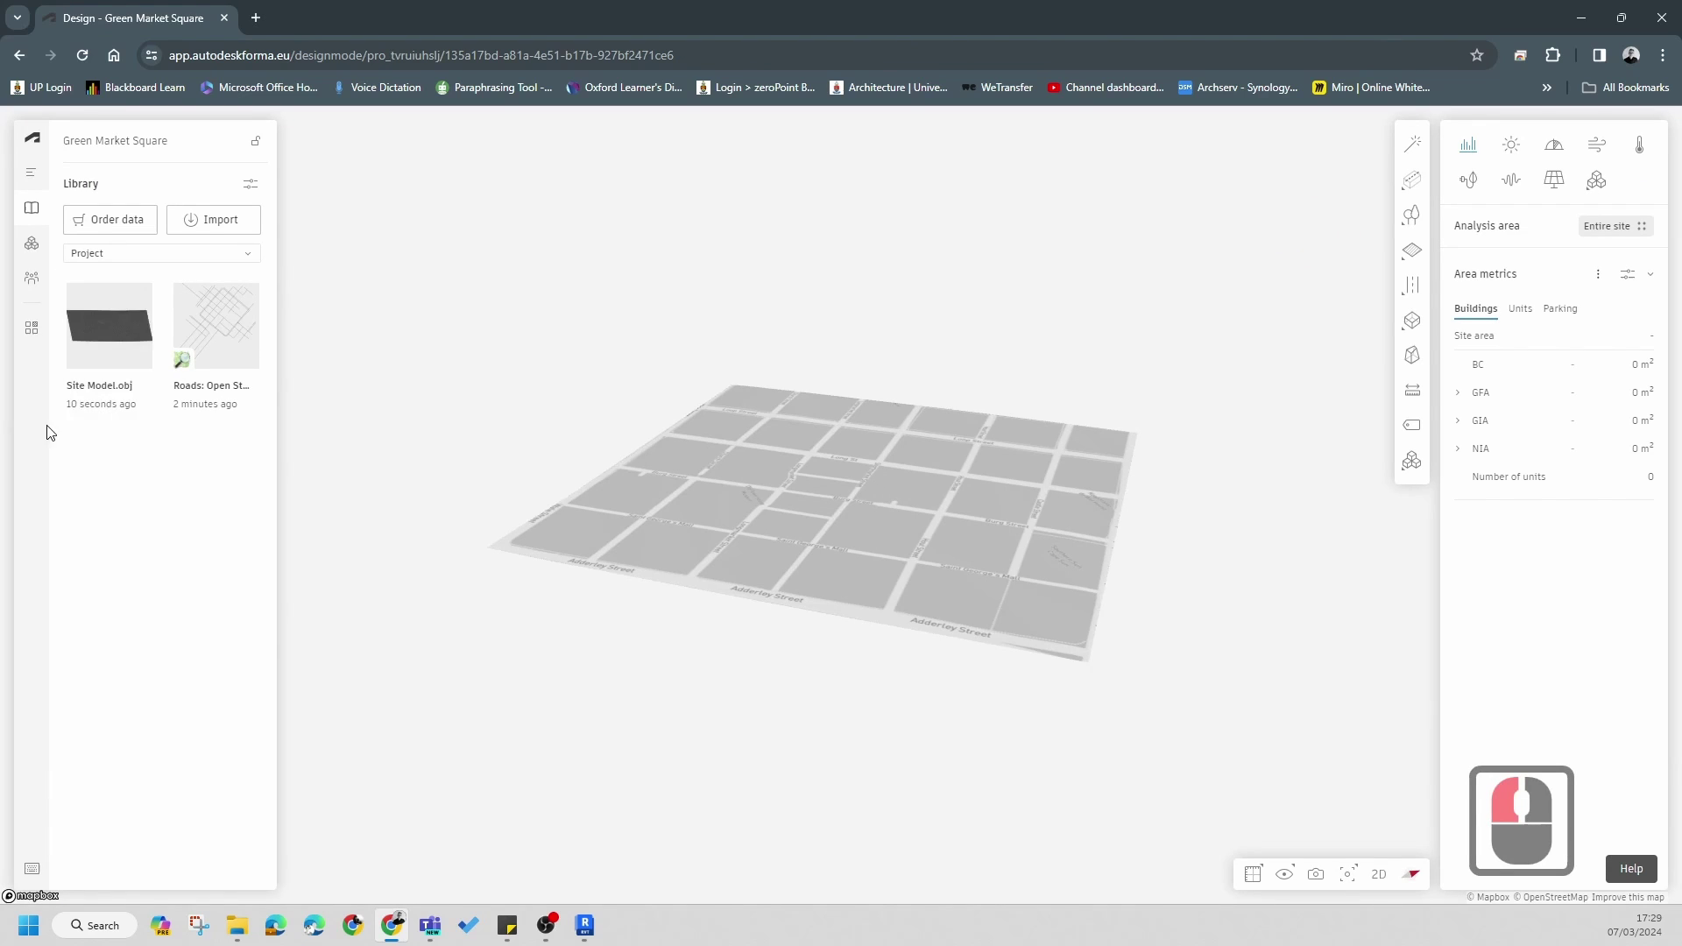
# - Place Site Model.obj on the canvas and turn on satellite imagery for the terrain
pyautogui.click(147, 394)
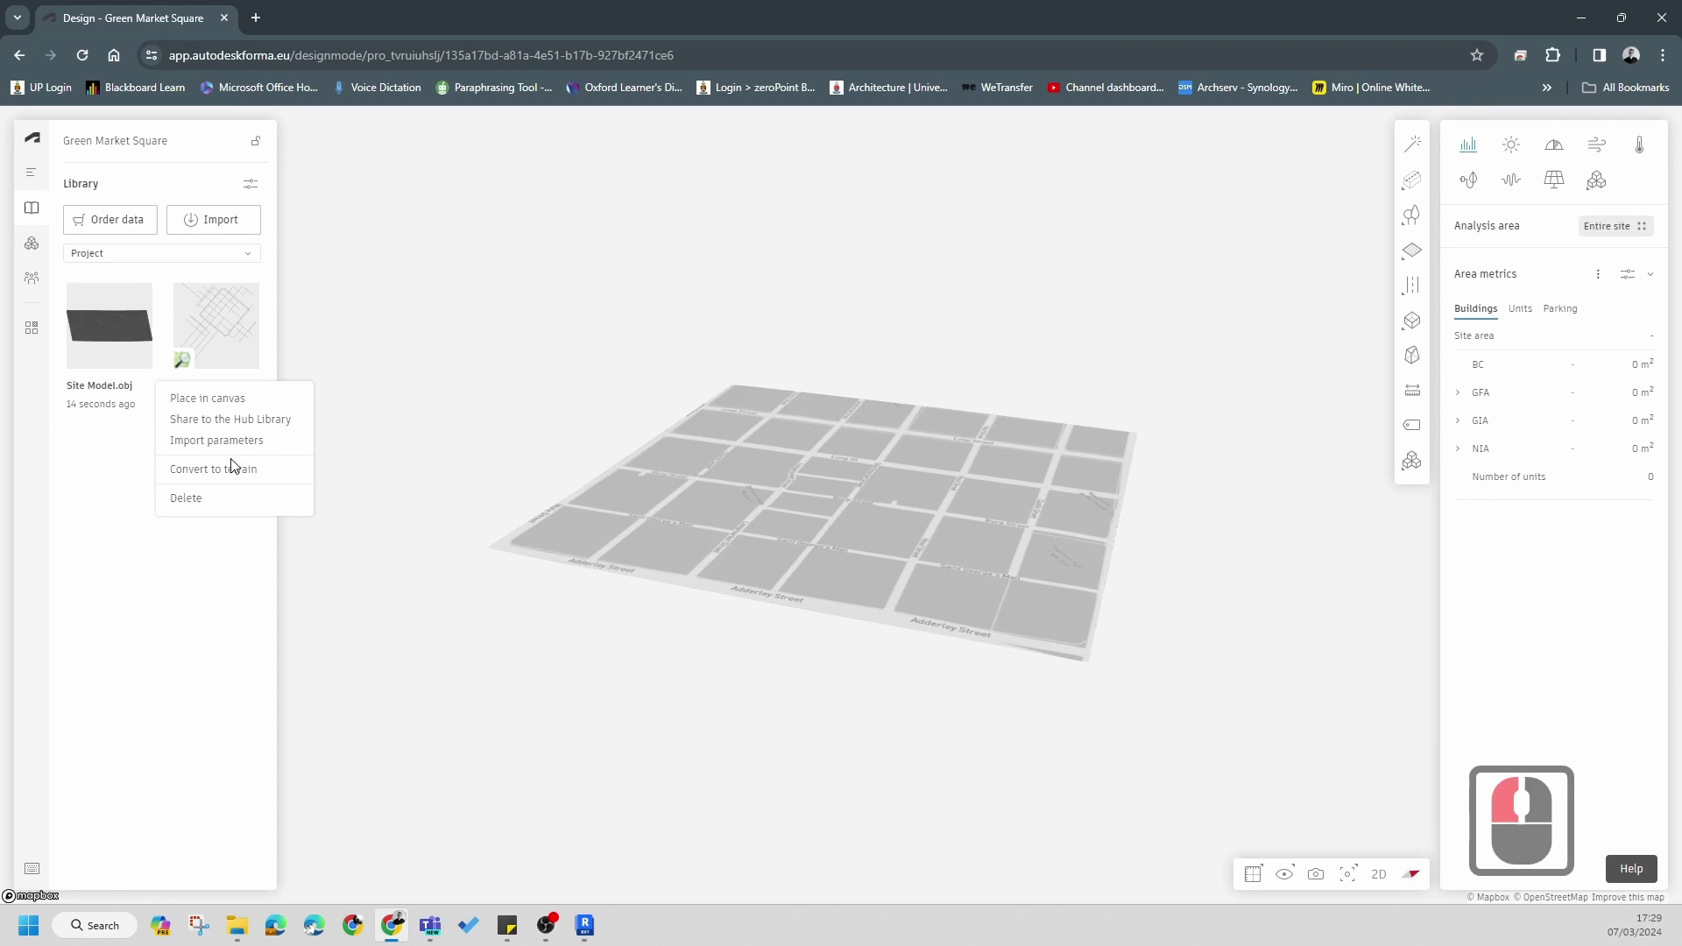
pyautogui.click(214, 478)
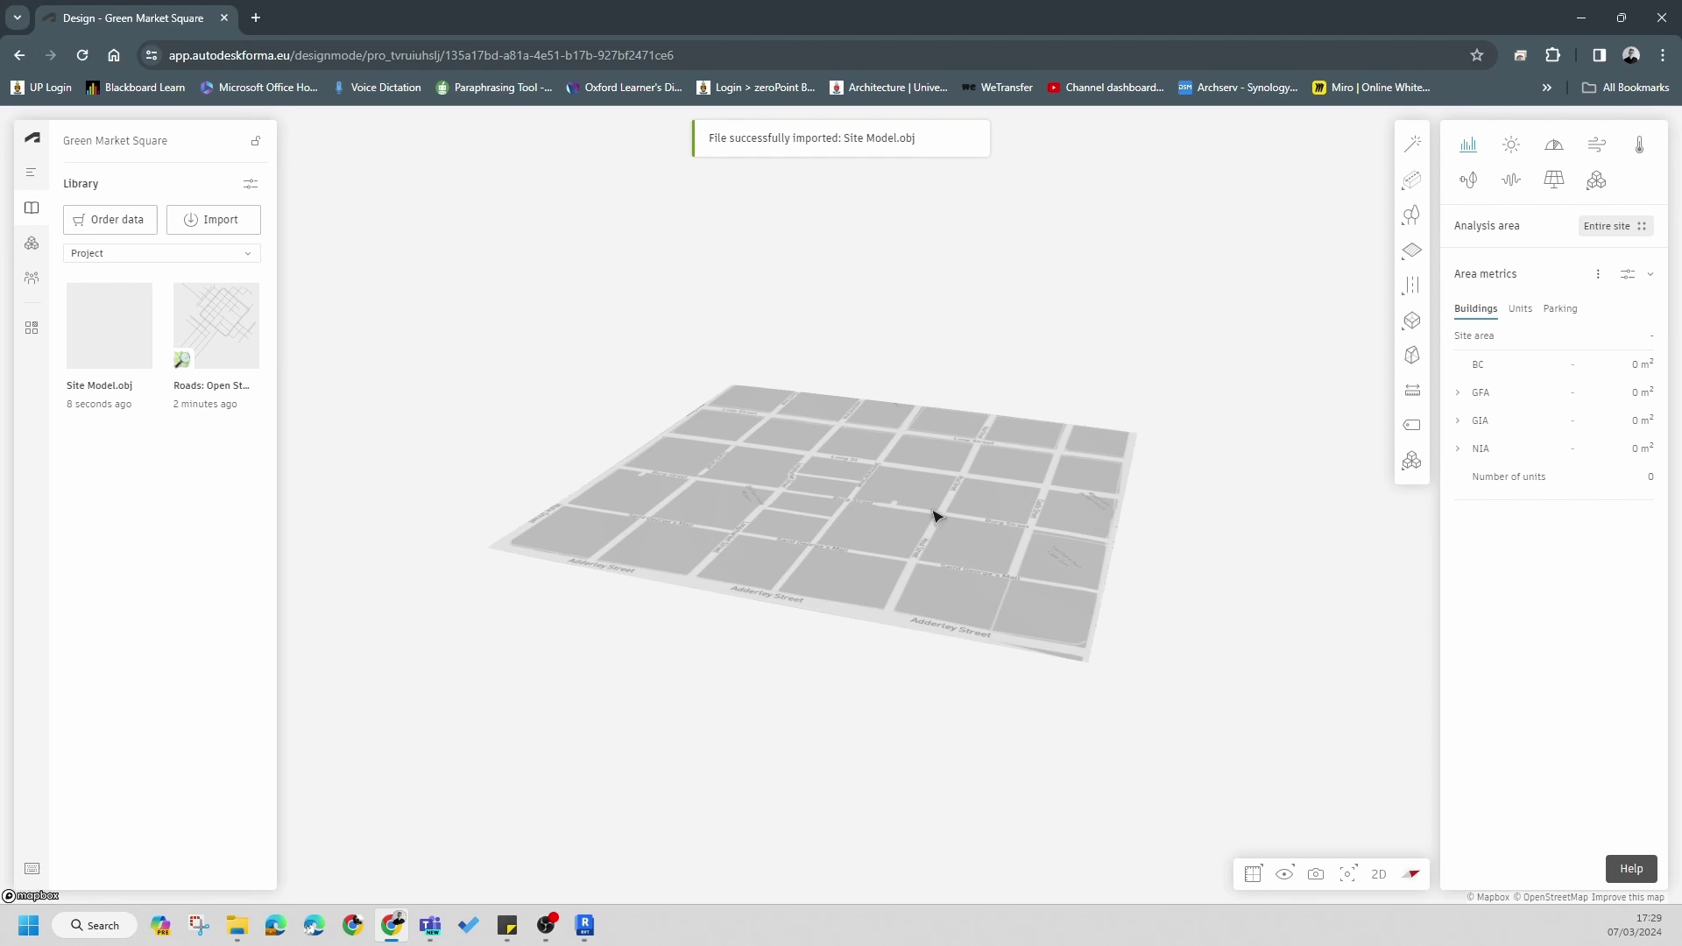
pyautogui.doubleClick(88, 363)
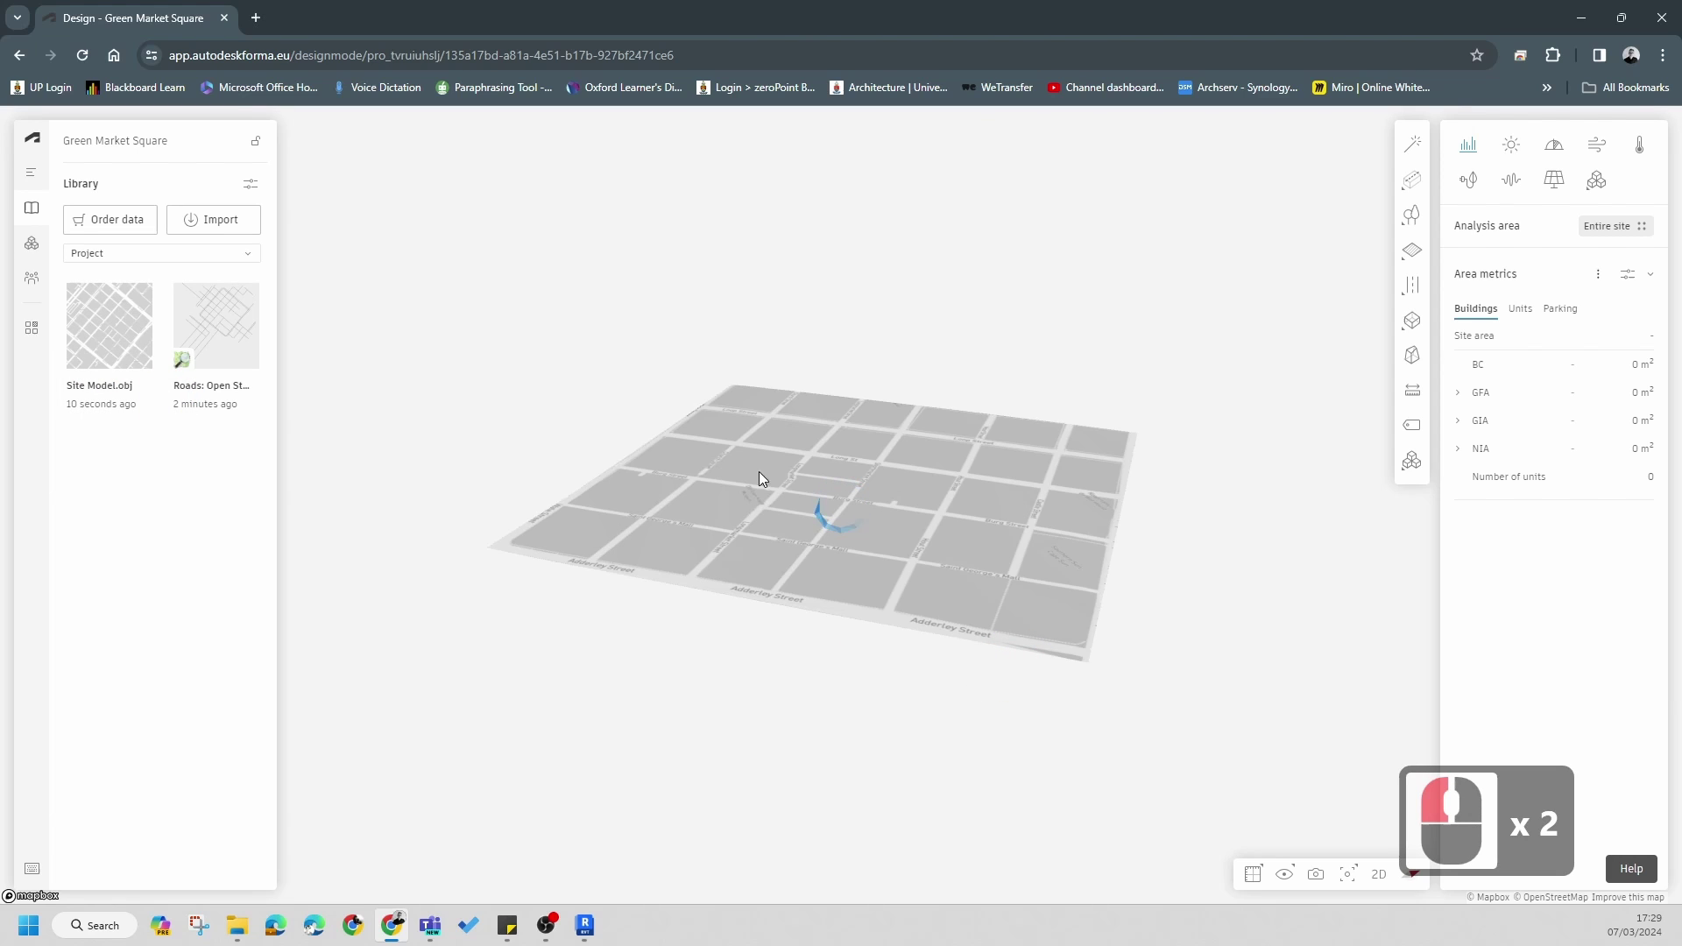
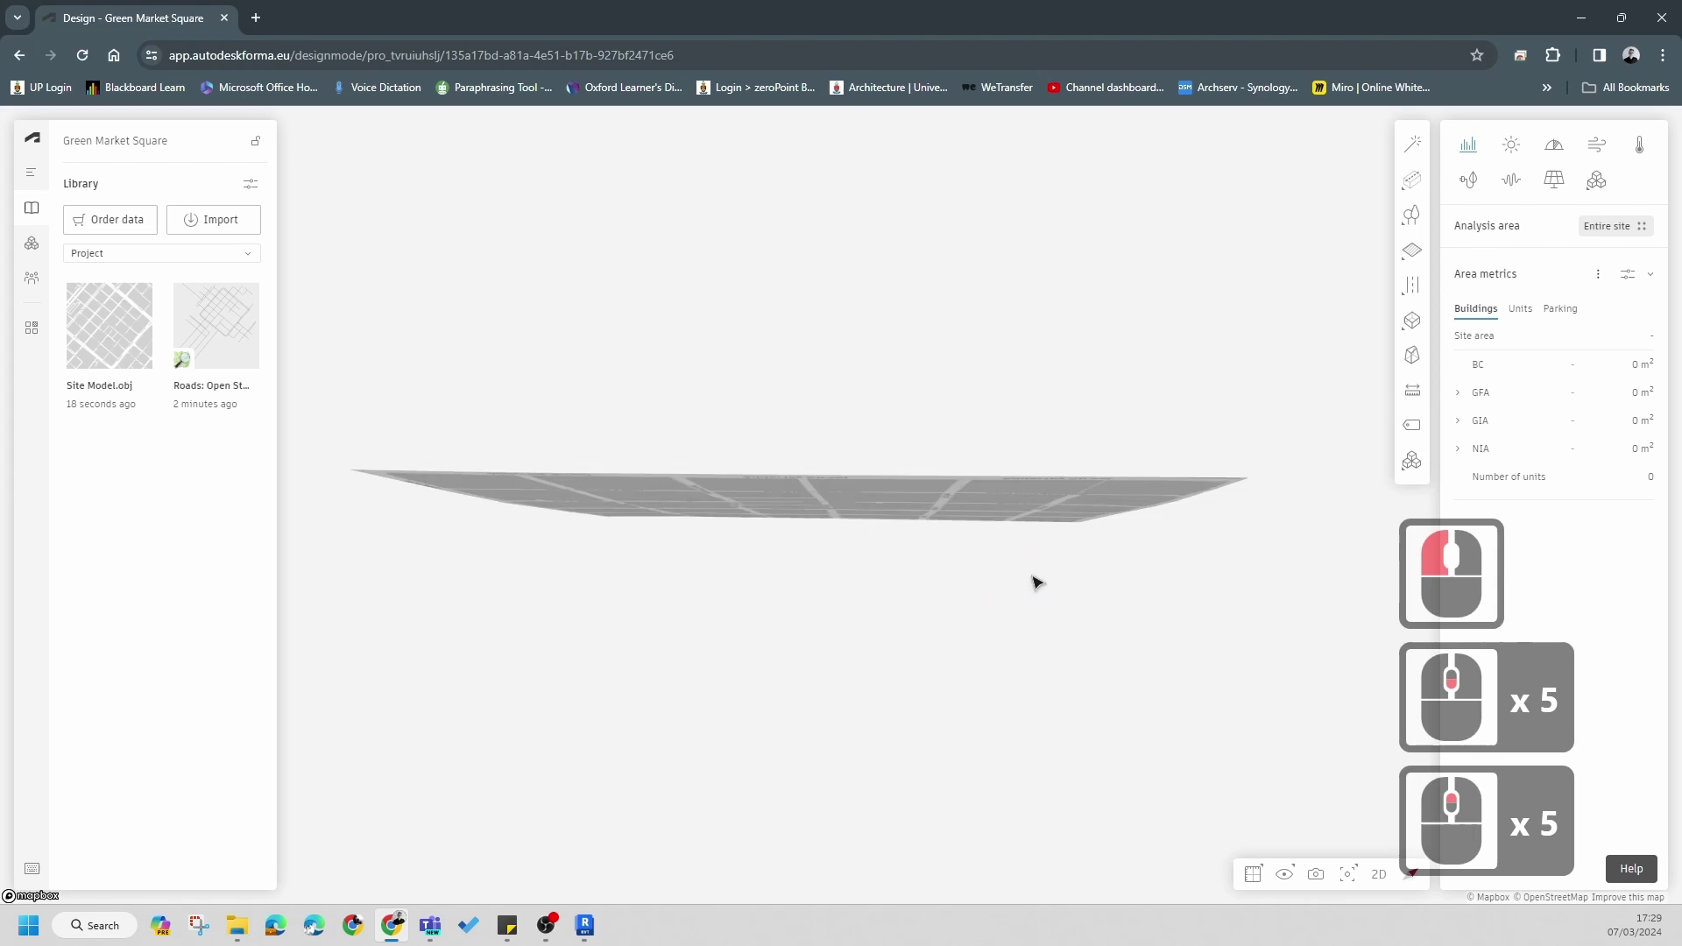
pyautogui.click(1295, 882)
pyautogui.click(1286, 800)
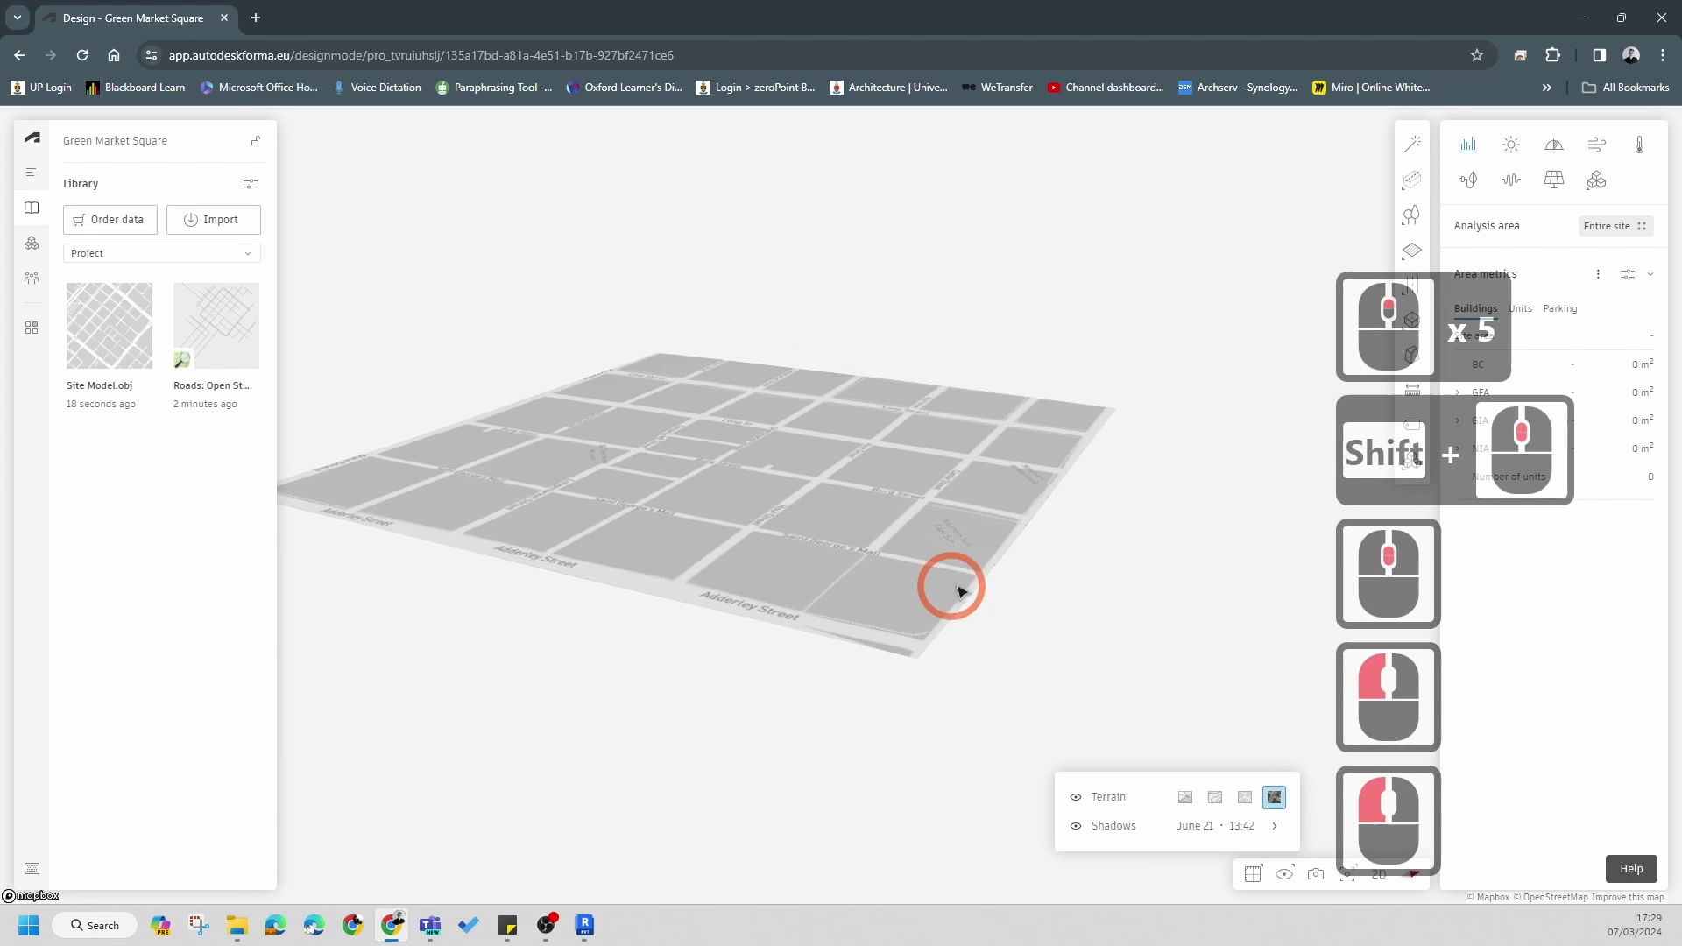
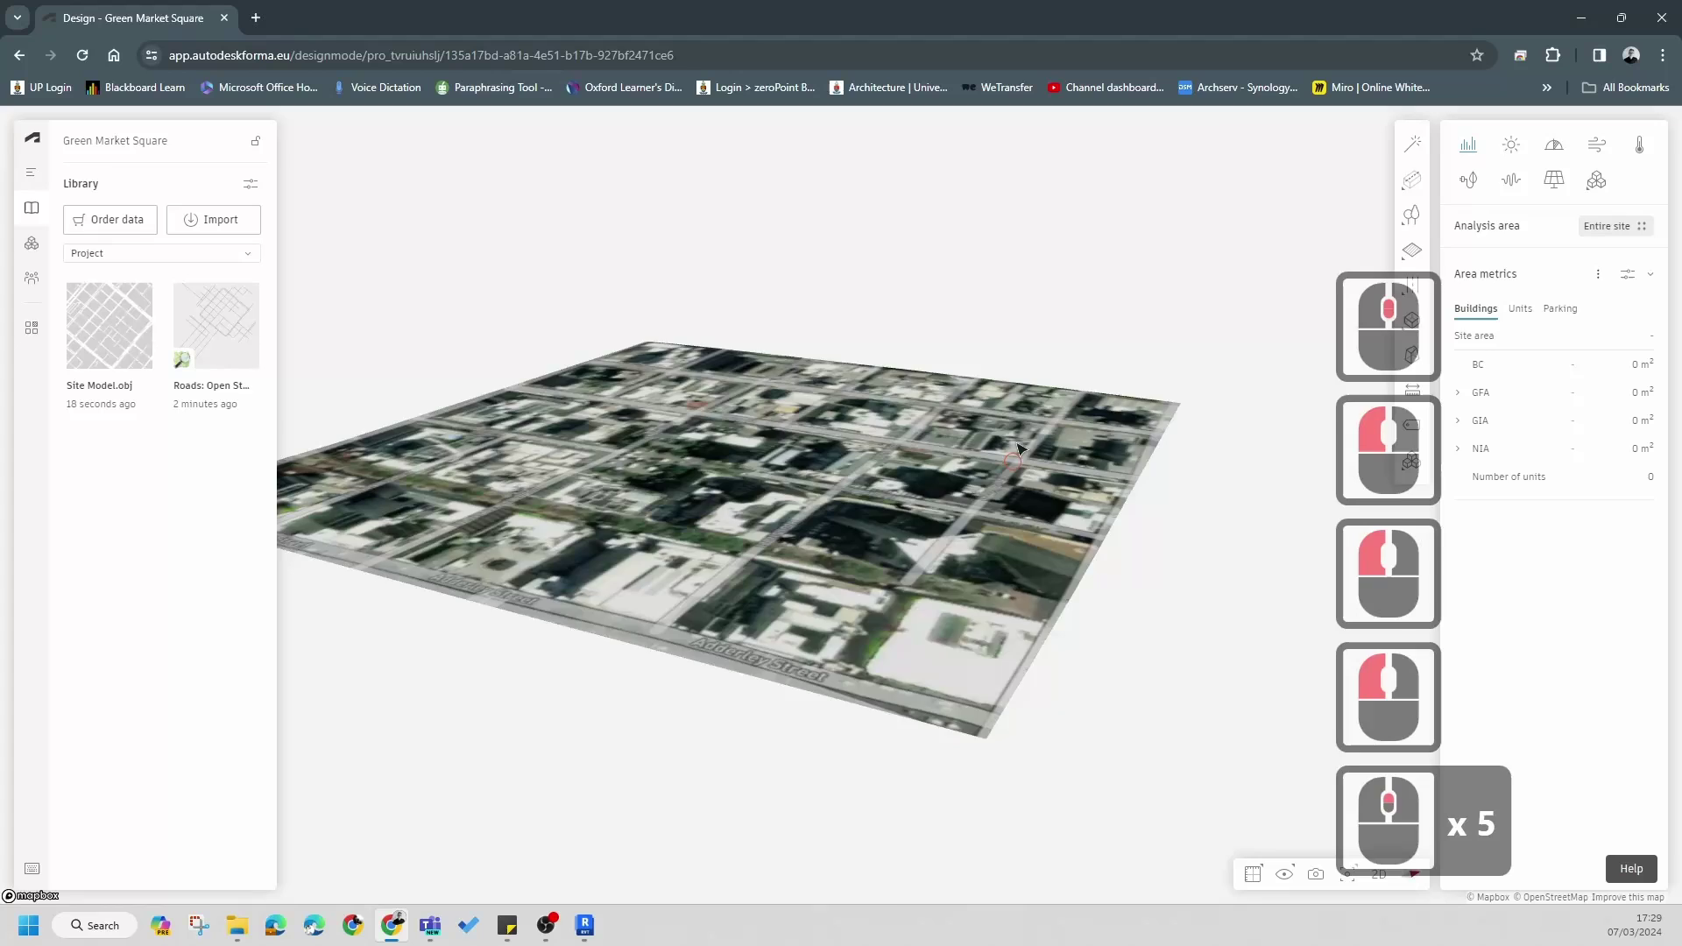
# - Start placing the site model's 153 geometries into the scene
pyautogui.scroll(-3)
pyautogui.scroll(-3)
pyautogui.doubleClick(223, 307)
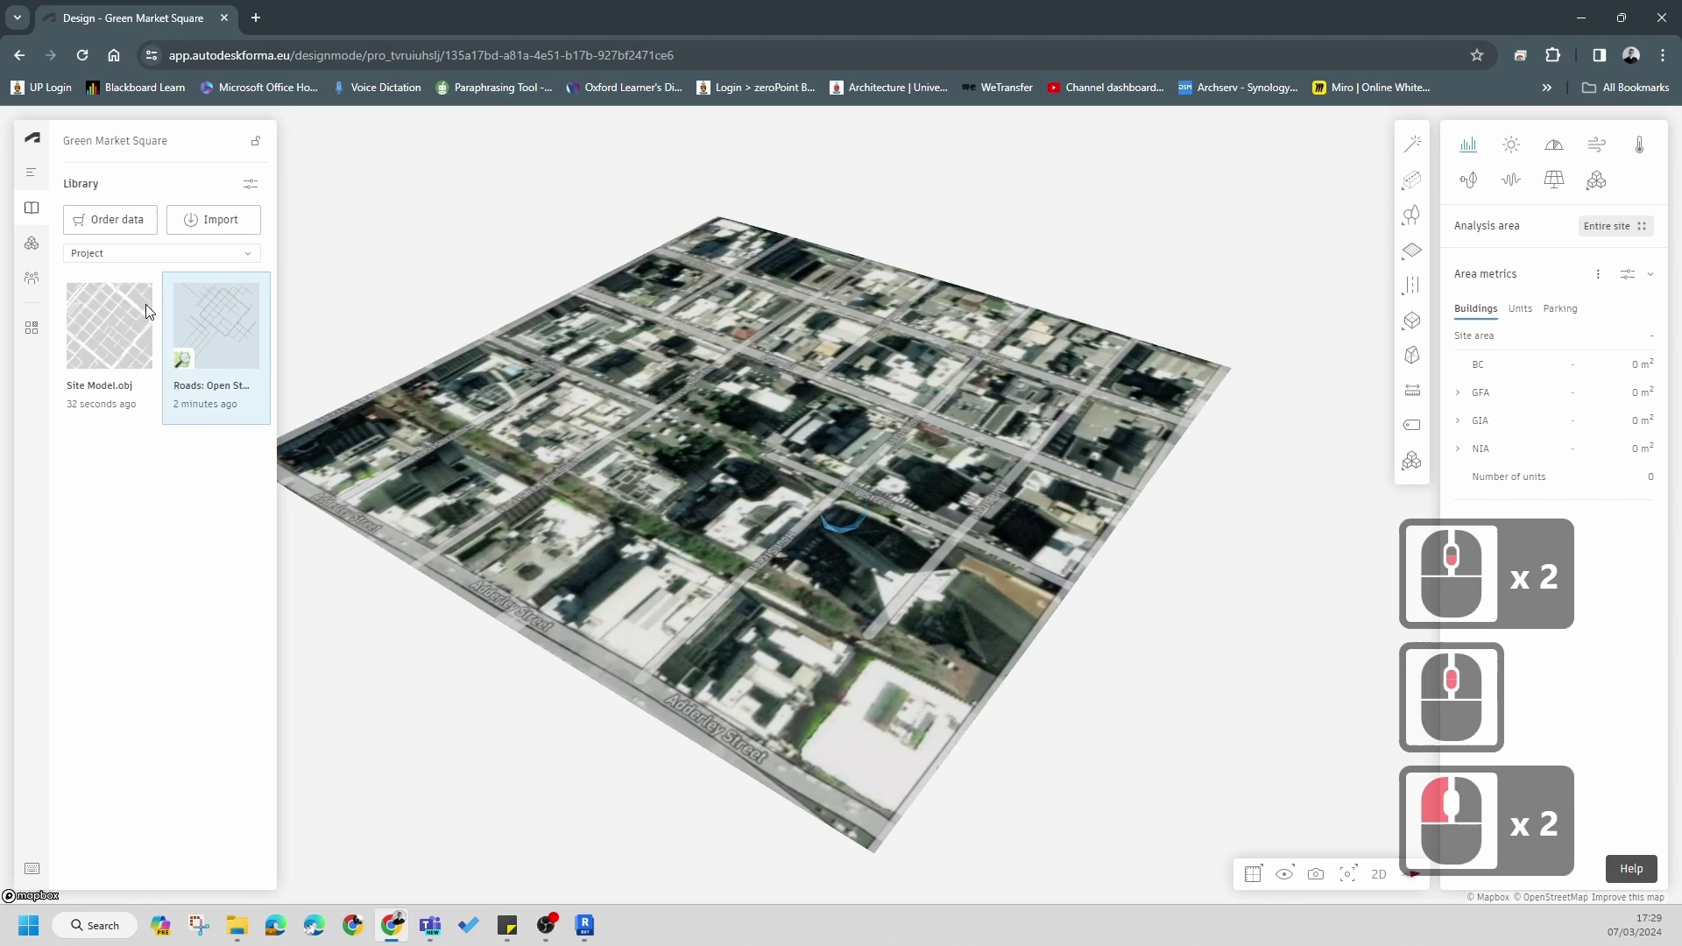
pyautogui.scroll(-3)
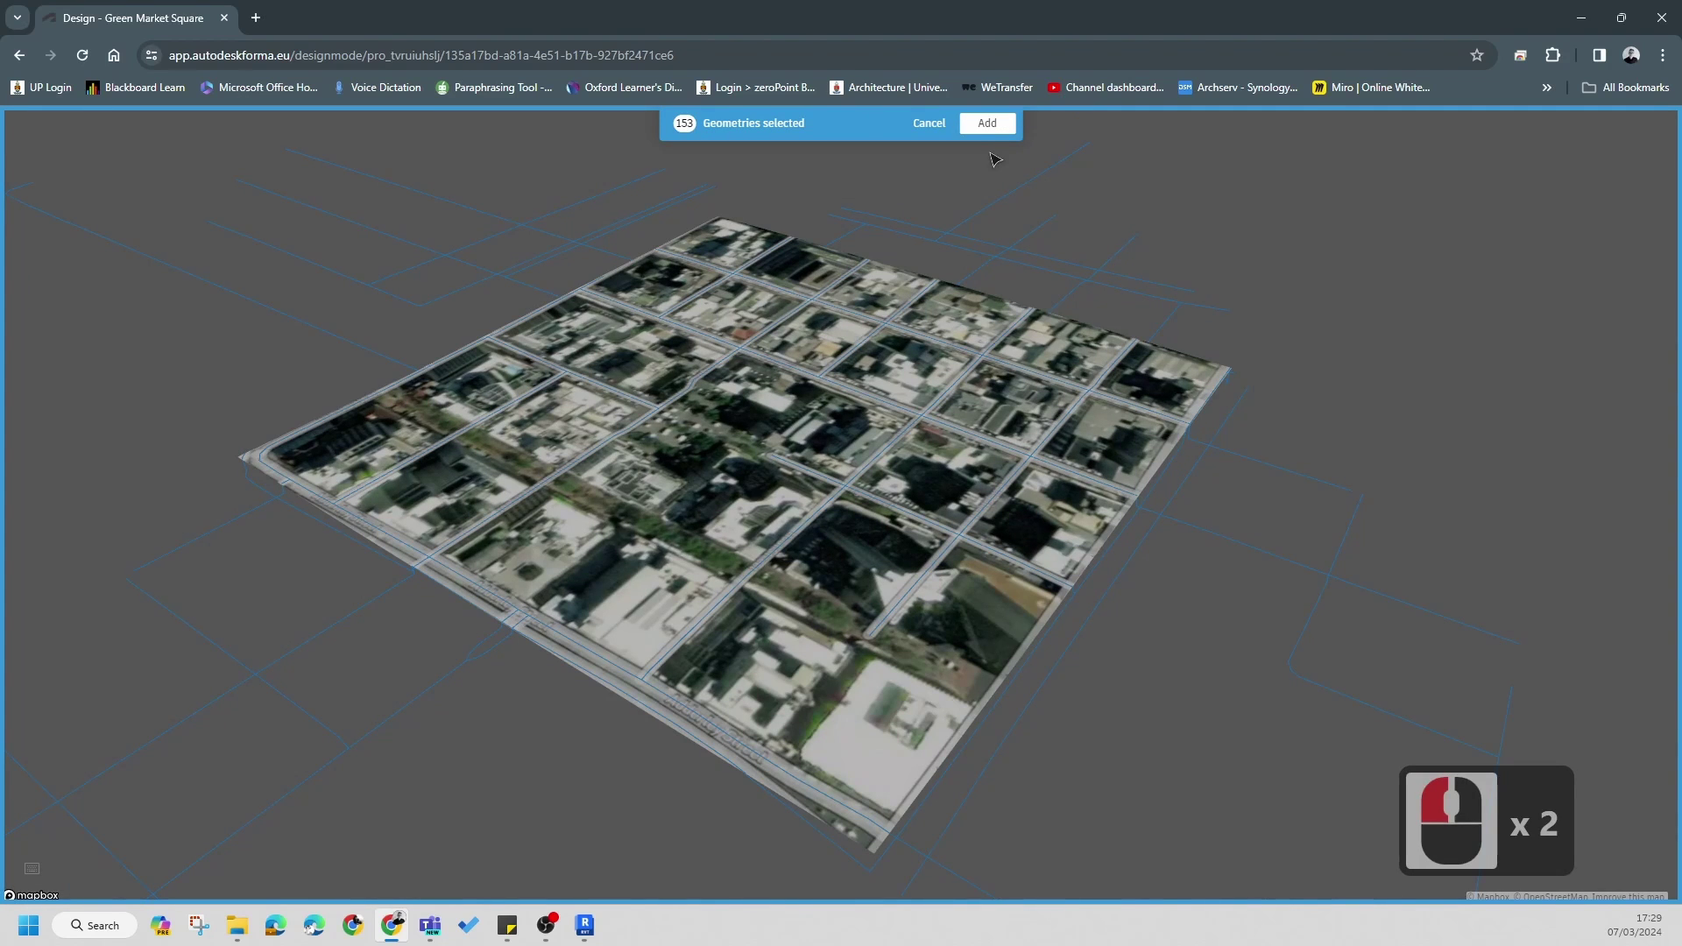
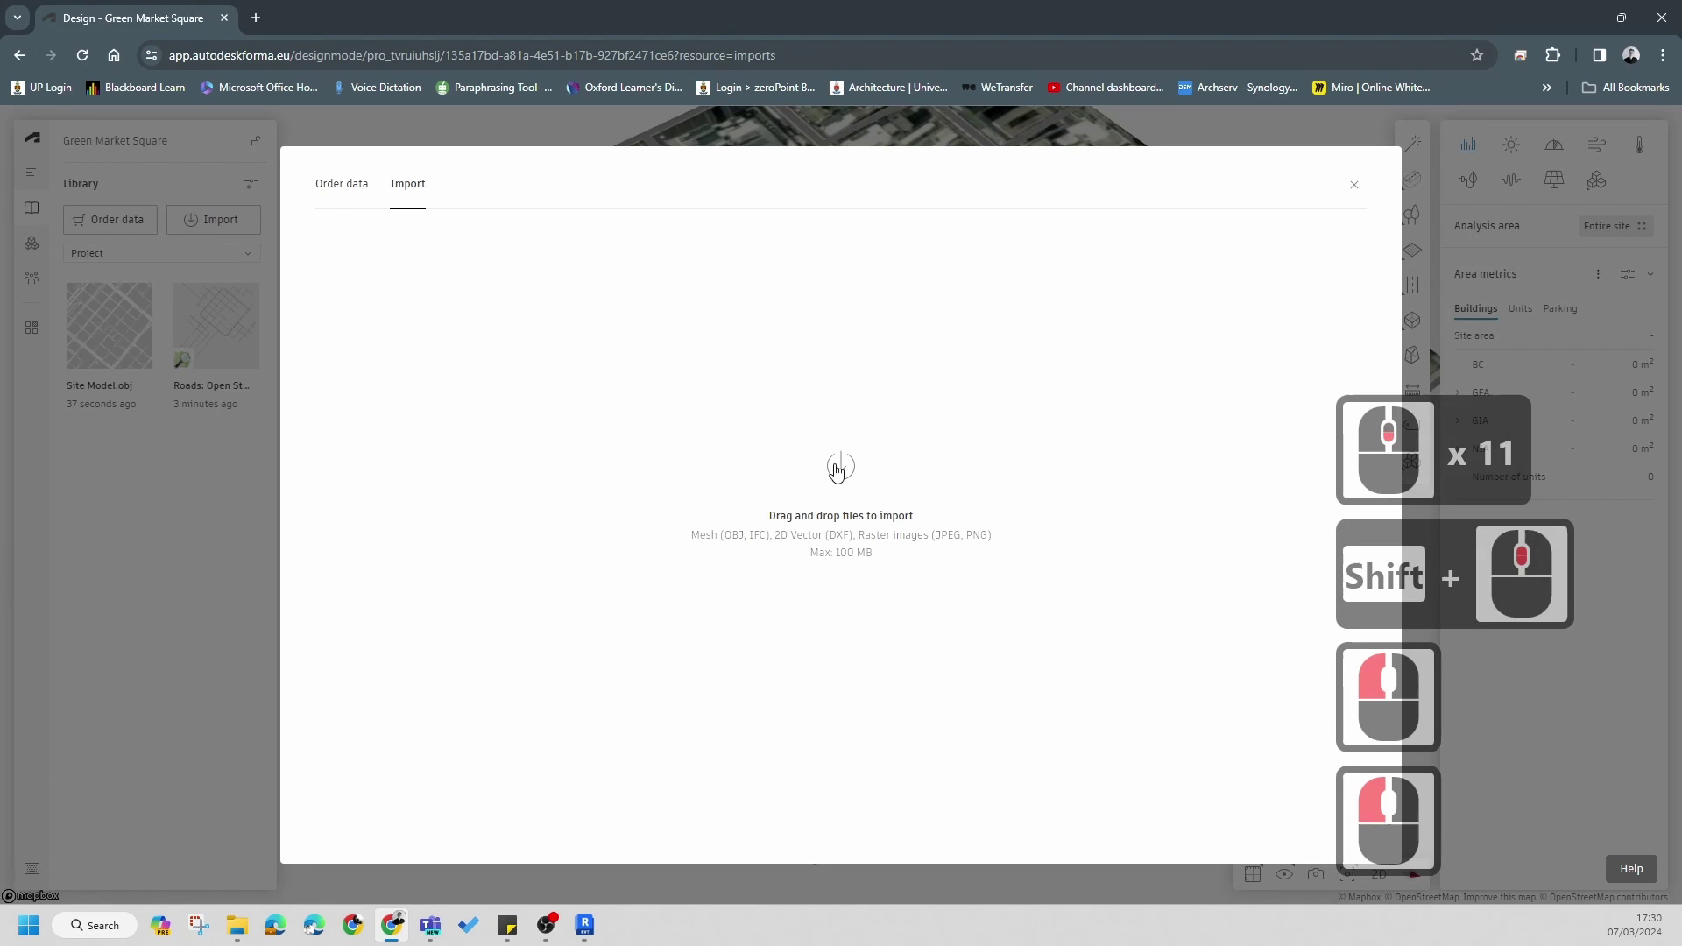
# - Drop ContextModel.obj from the CapeTown Forma folder into the Import dialog to upload it
pyautogui.click(839, 468)
pyautogui.click(808, 403)
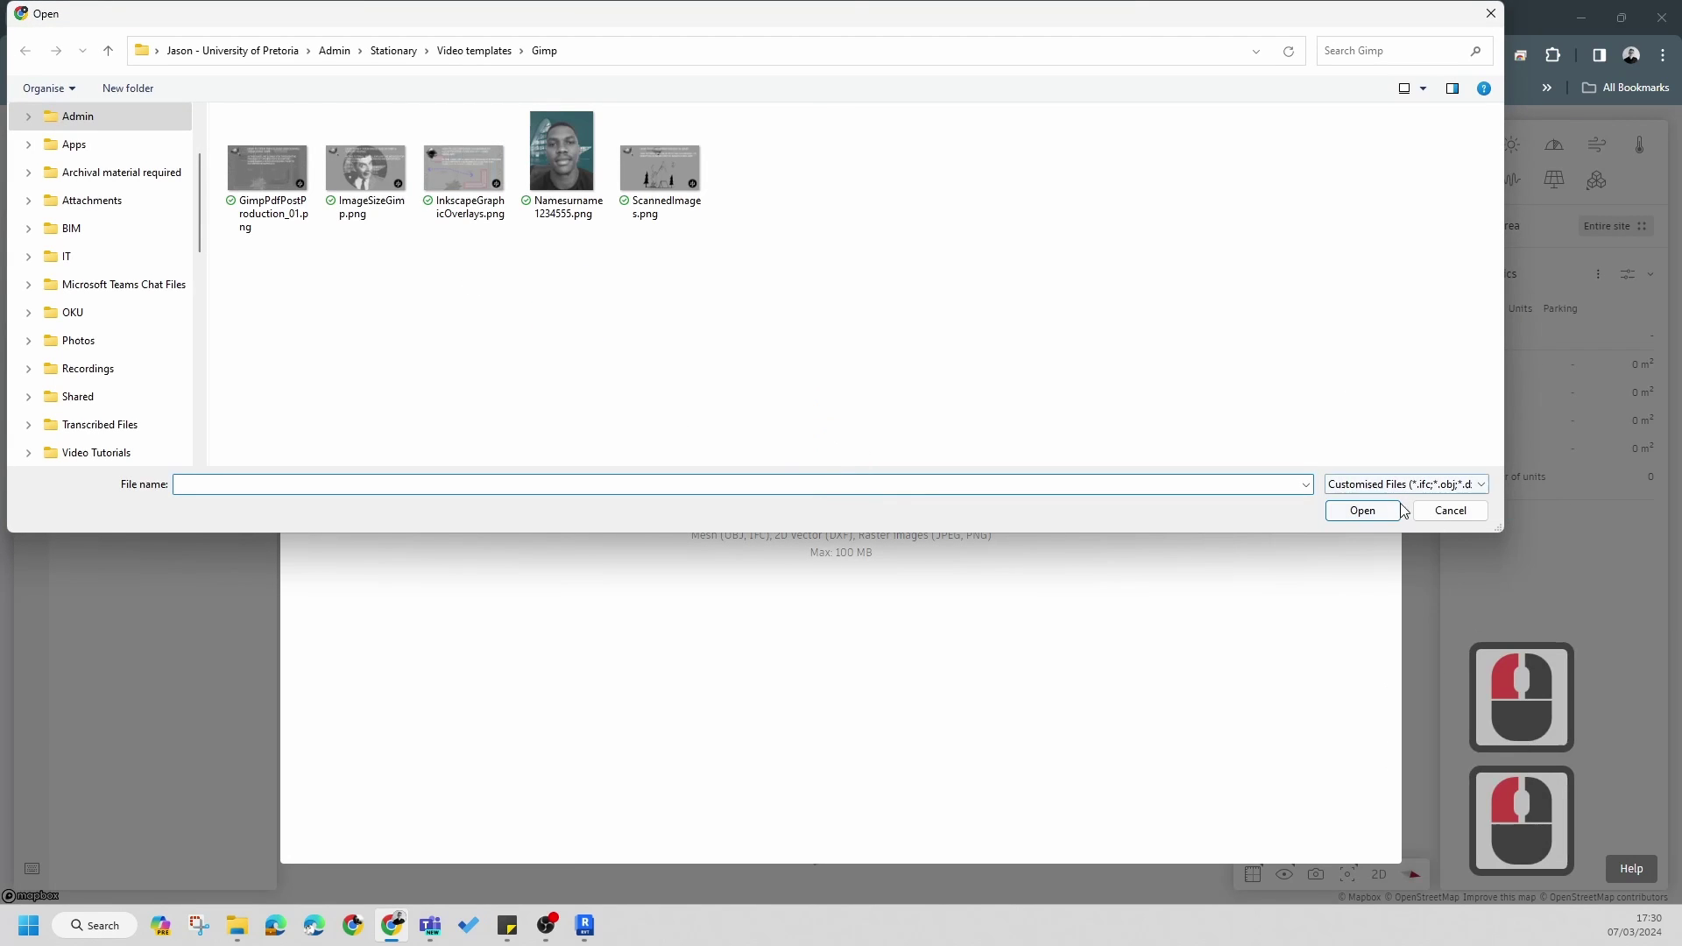
pyautogui.click(1110, 414)
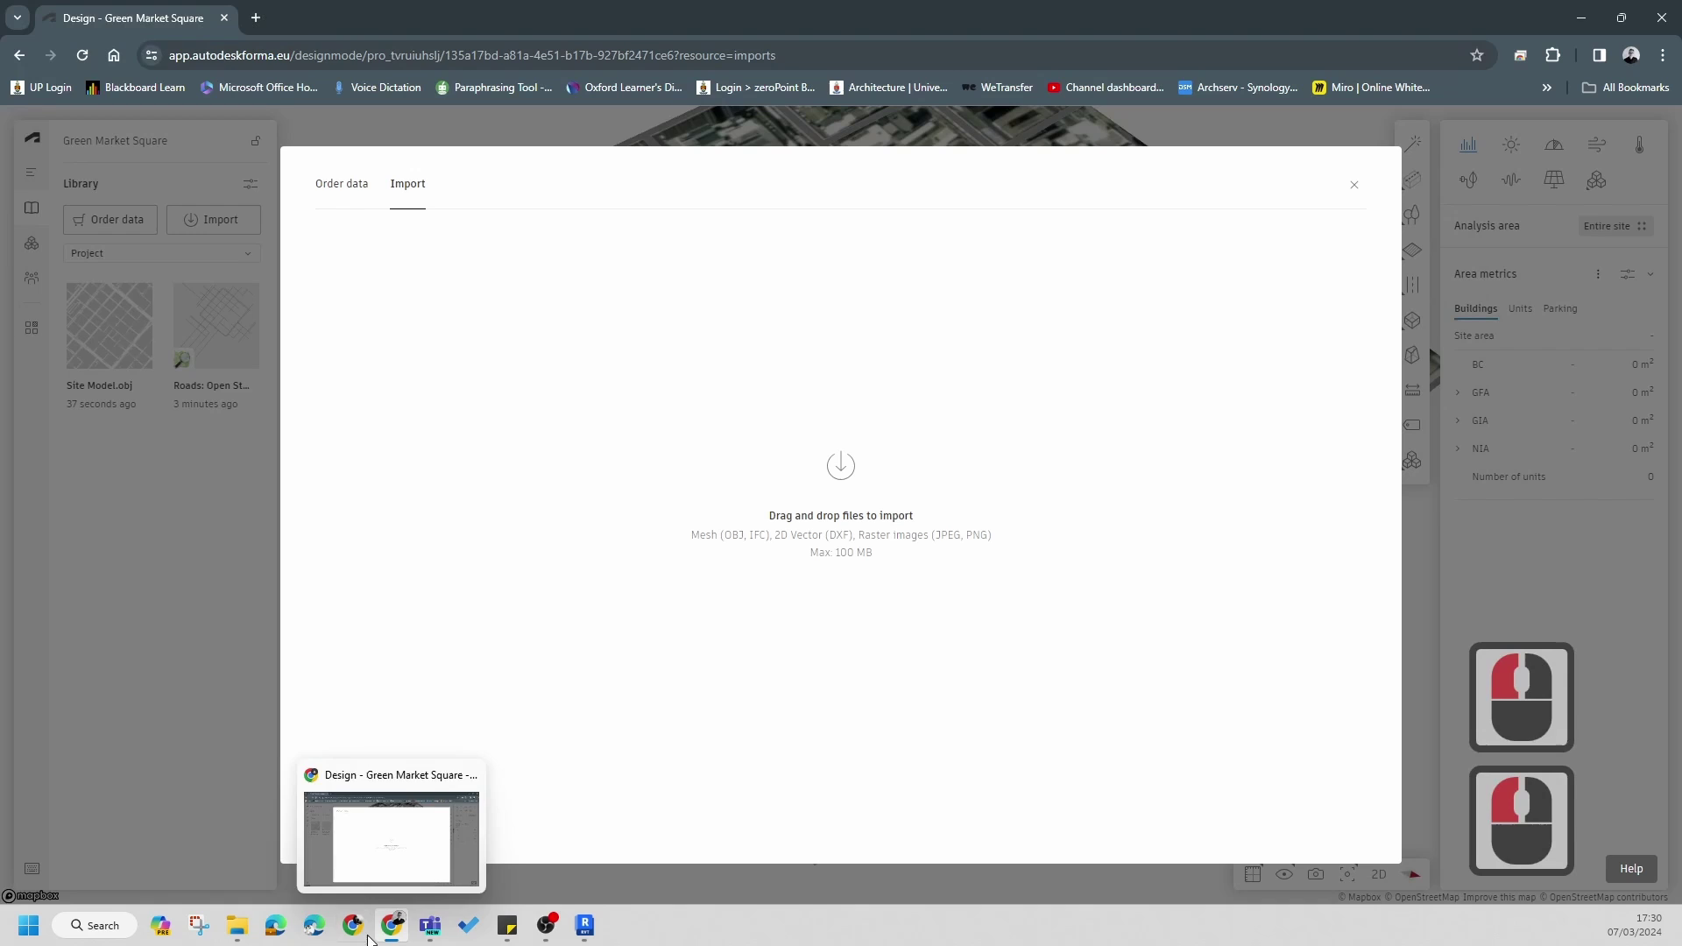
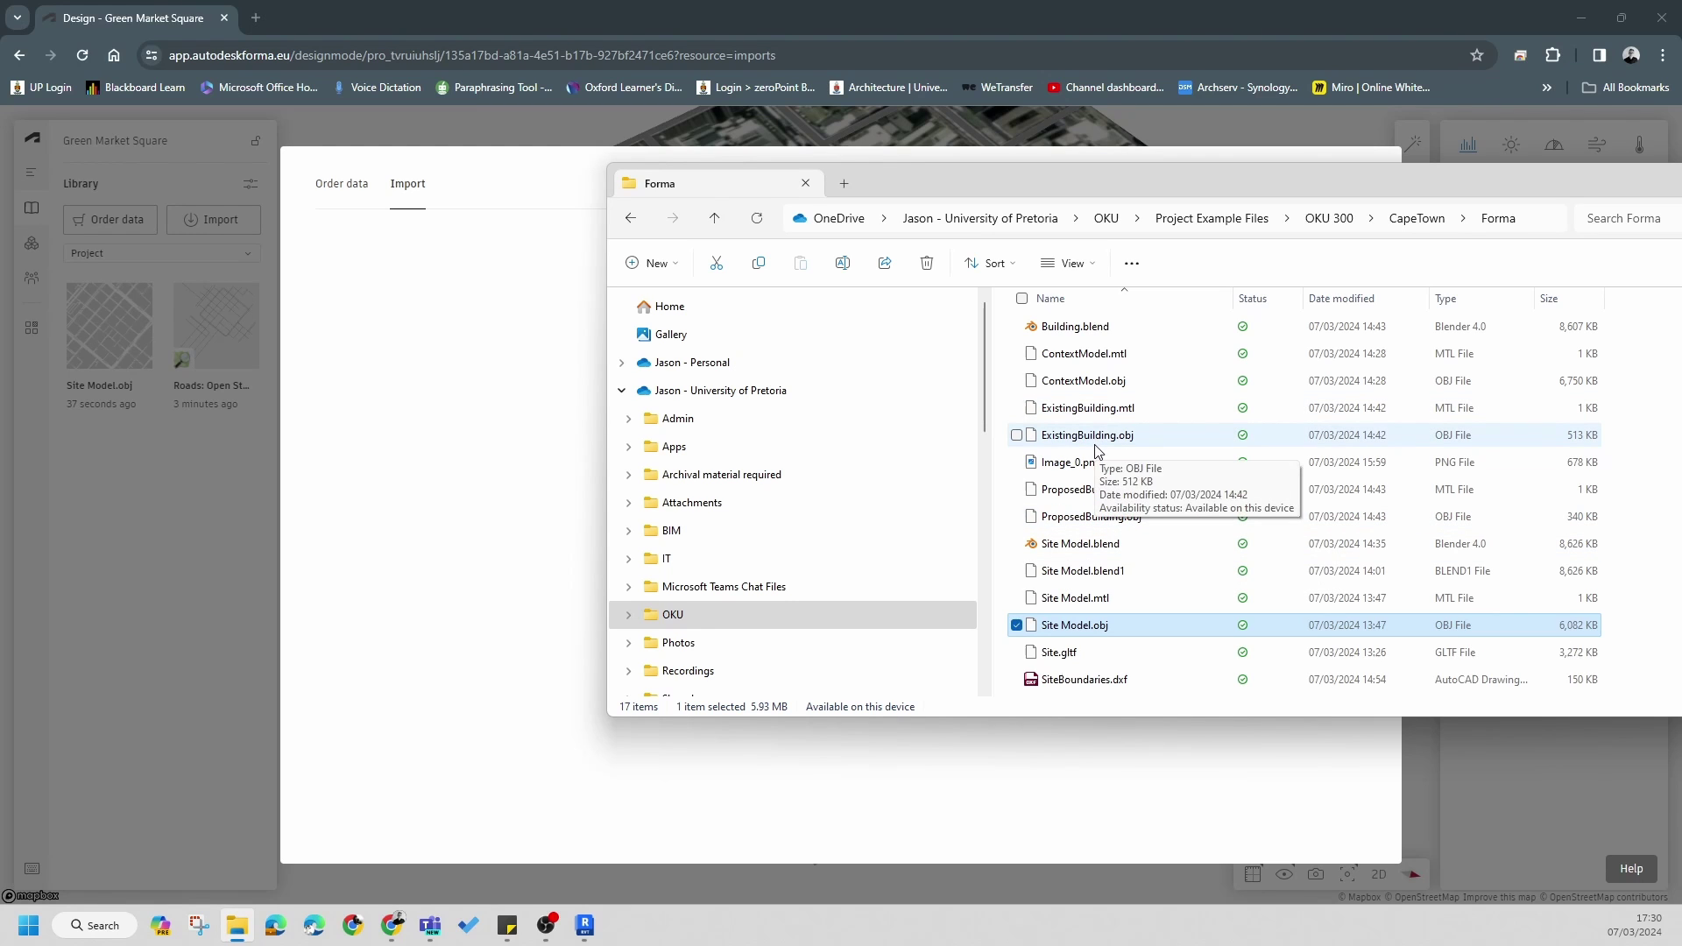
pyautogui.scroll(3)
pyautogui.click(484, 475)
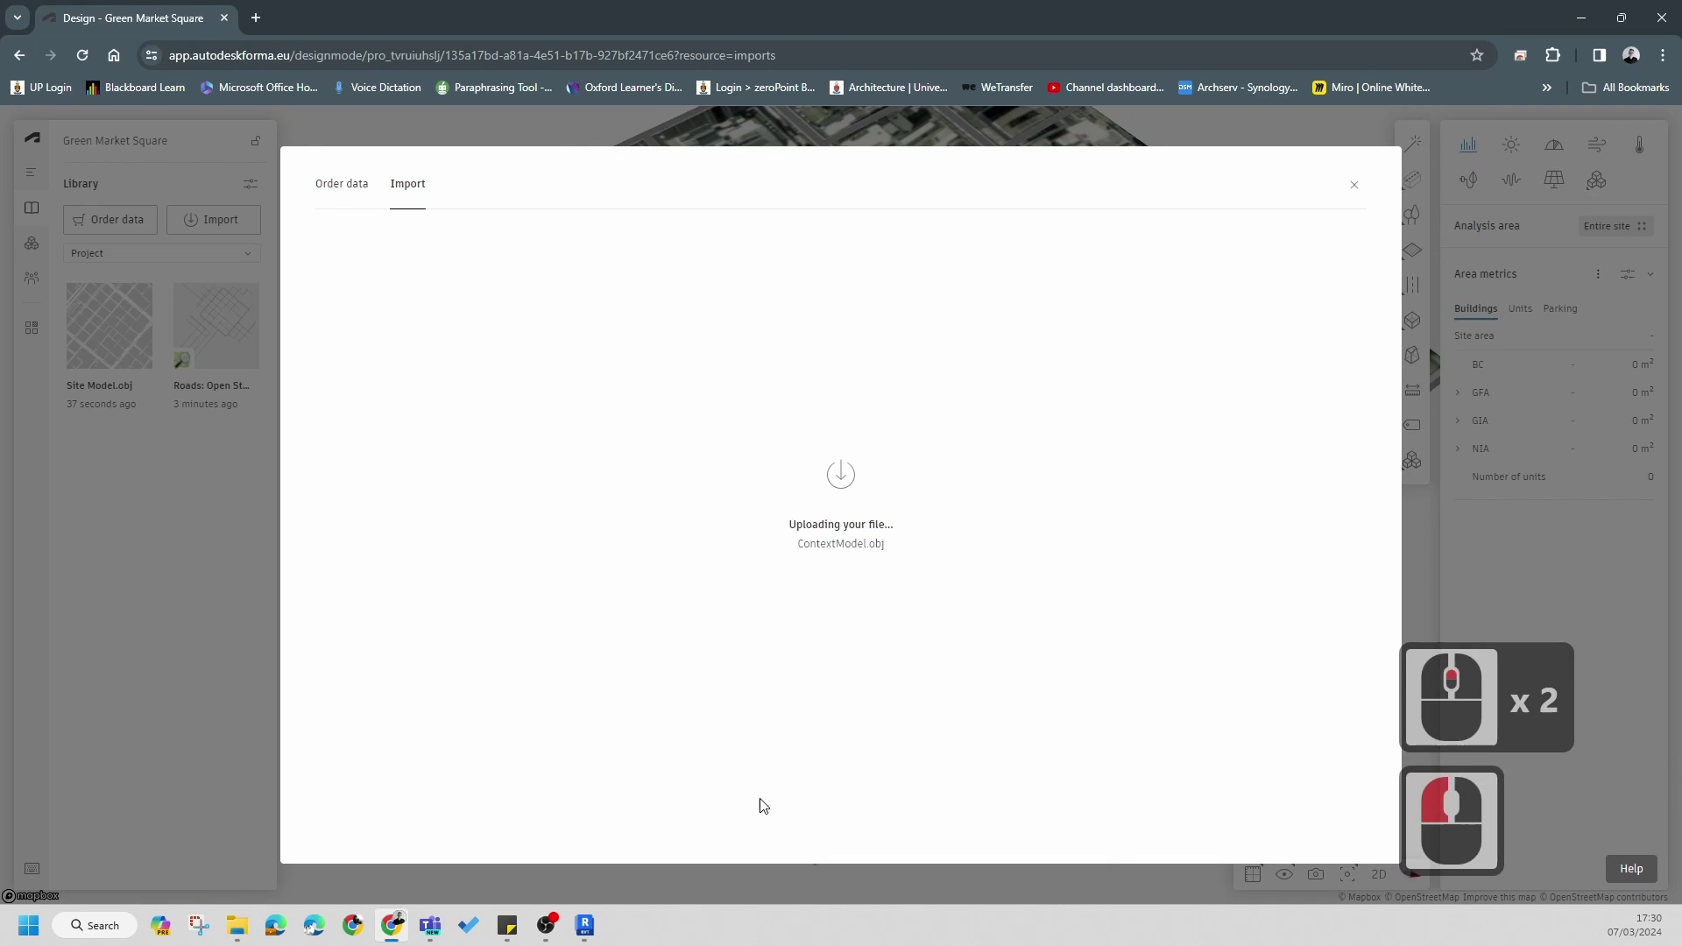
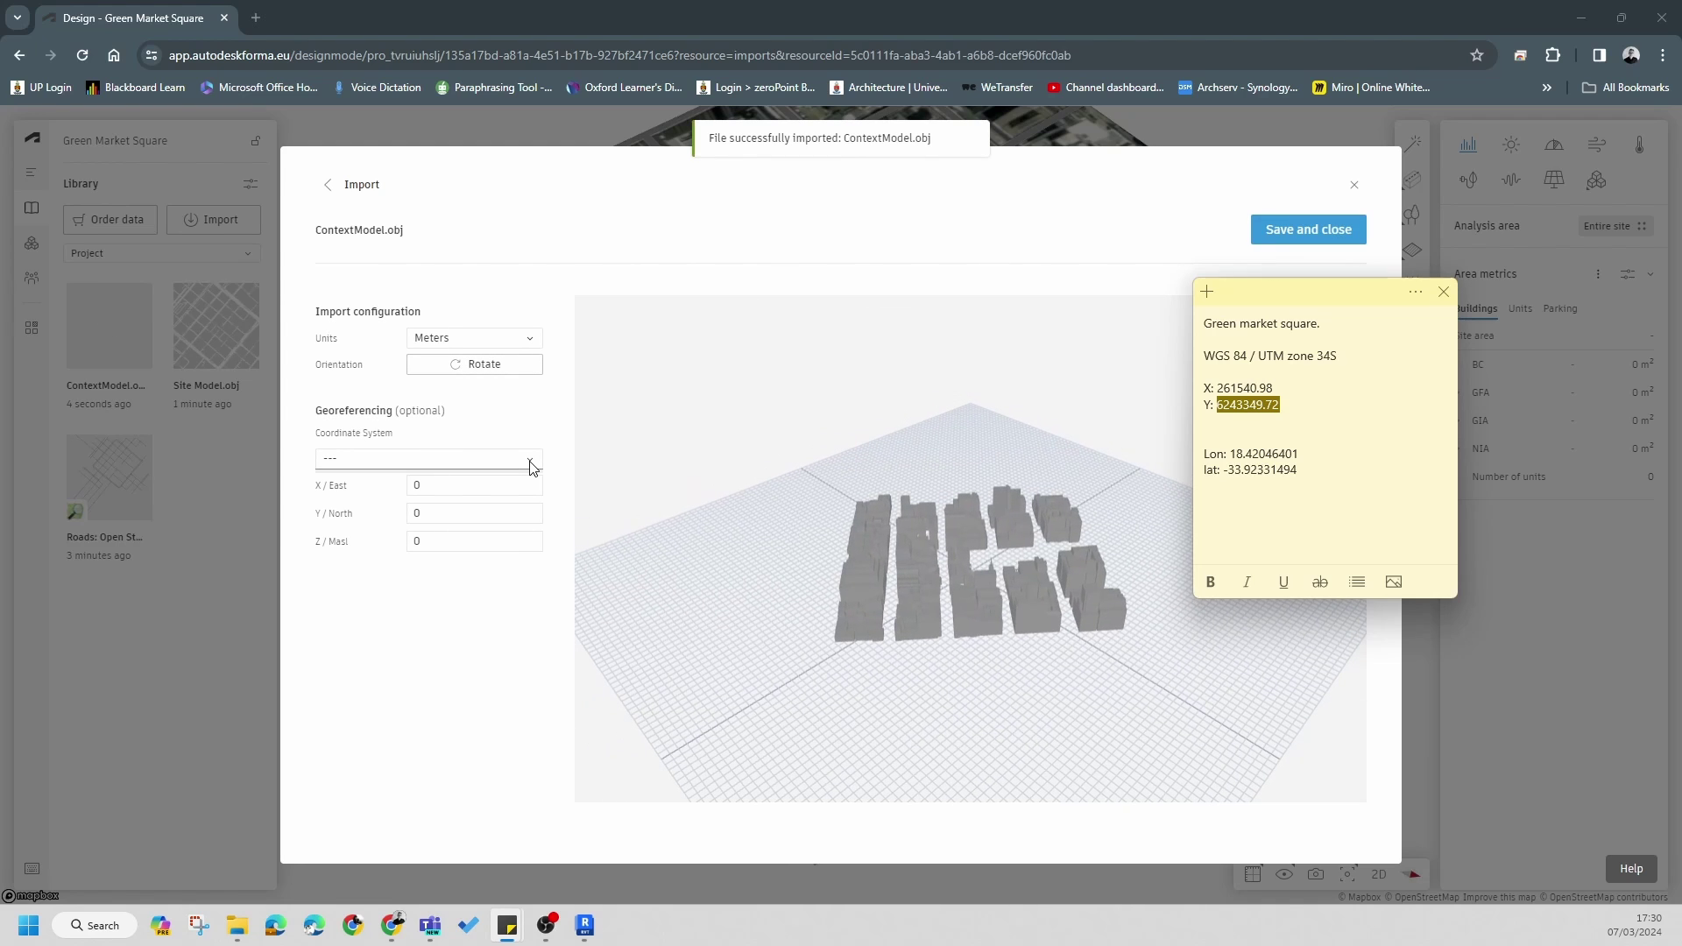
# - Set the context model's coordinate system to UTM 34S and paste easting 261540.98 from the notes
pyautogui.click(534, 470)
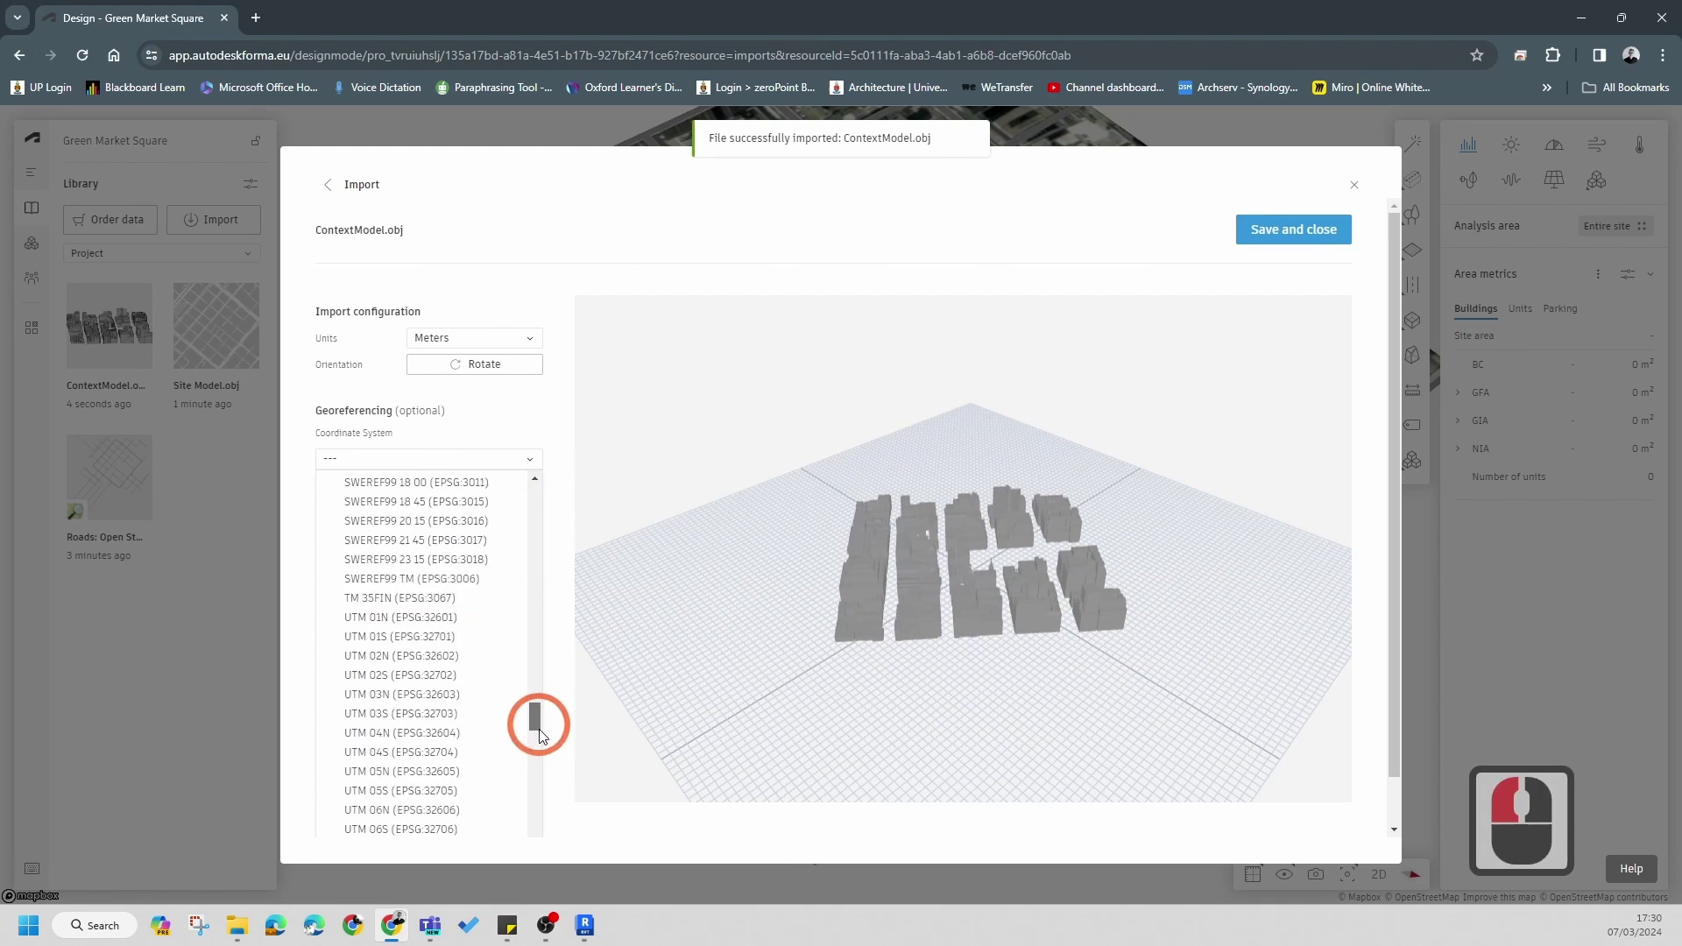
pyautogui.click(529, 808)
pyautogui.click(416, 808)
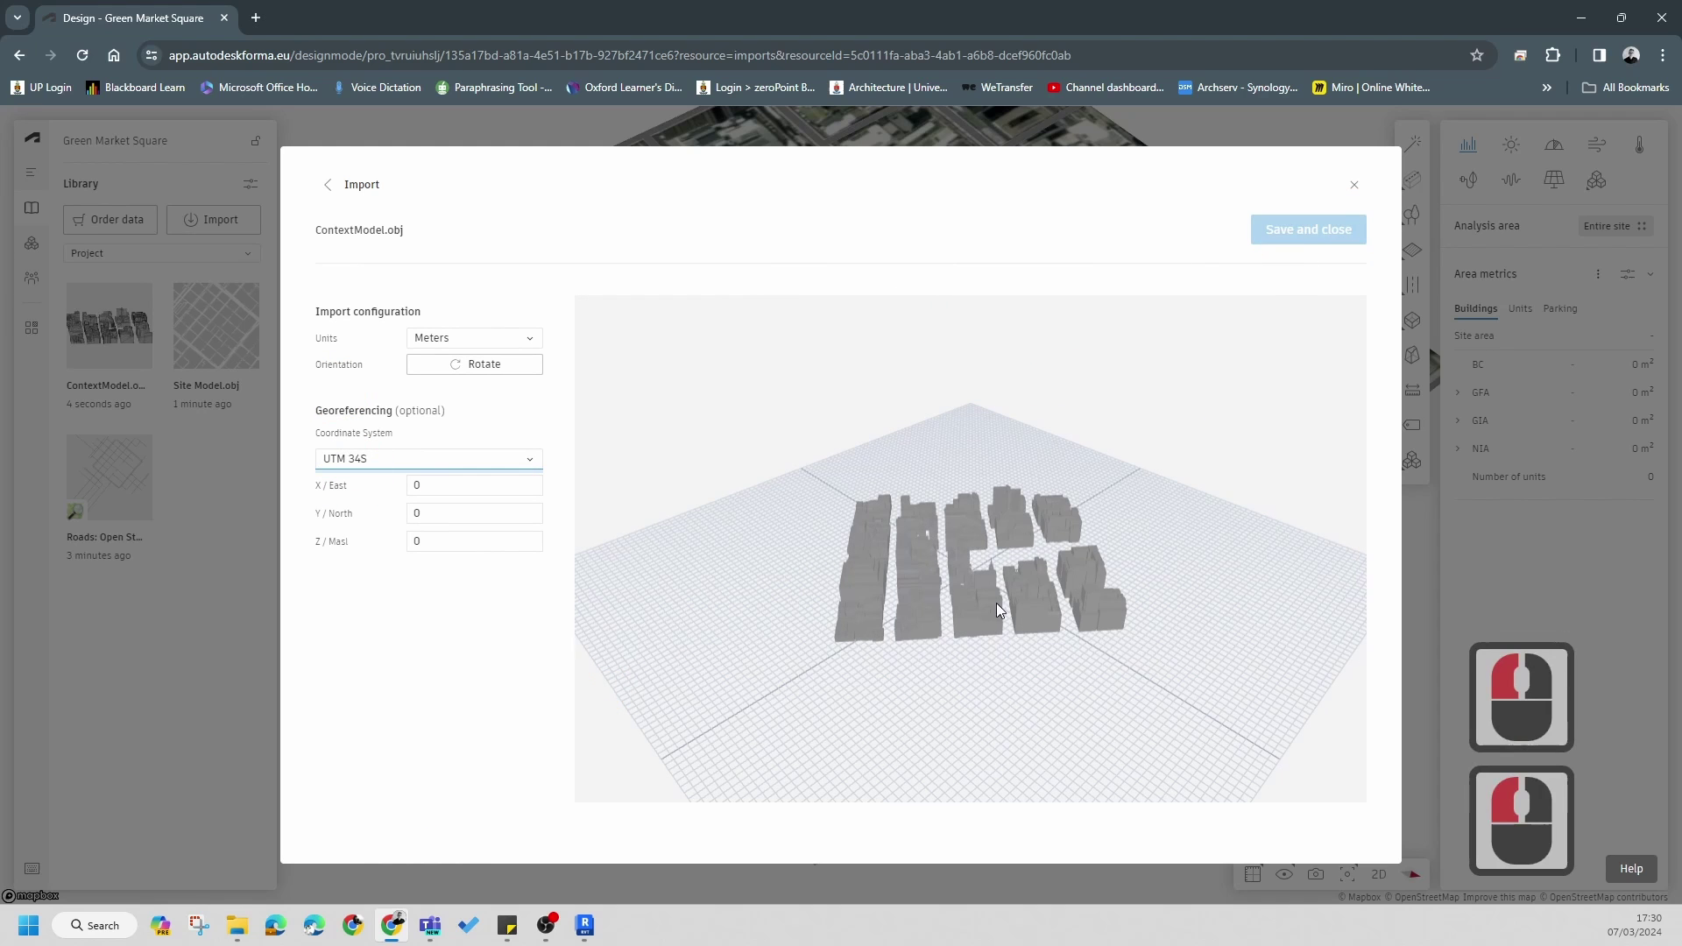
pyautogui.press('alt+Tab')
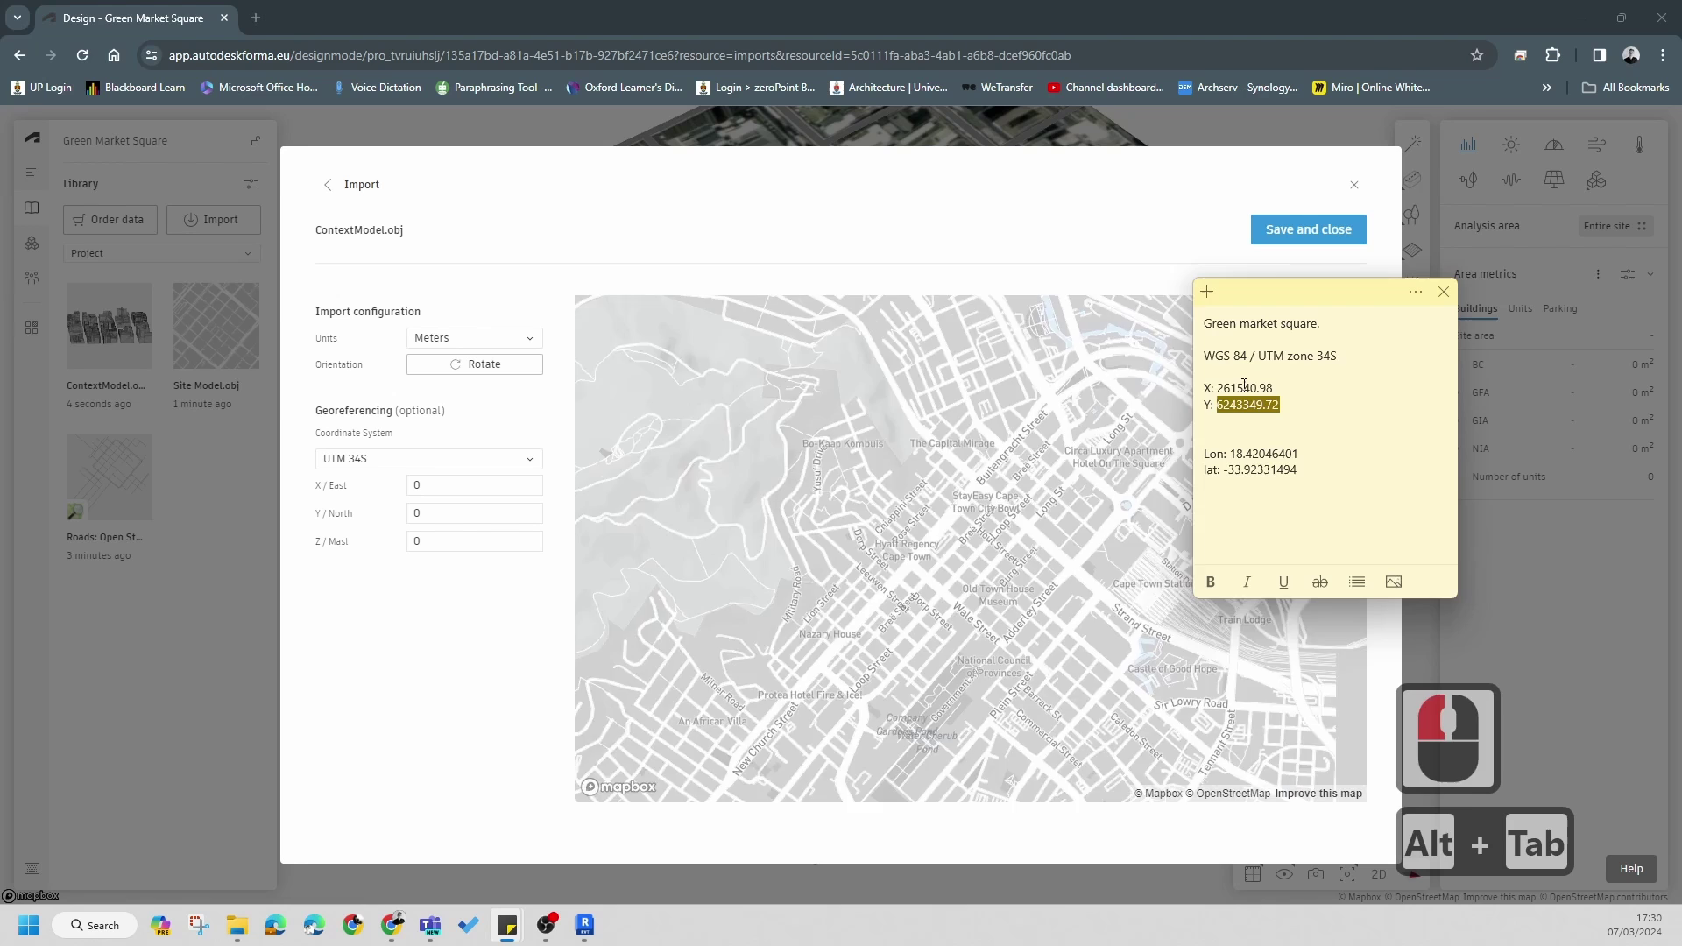
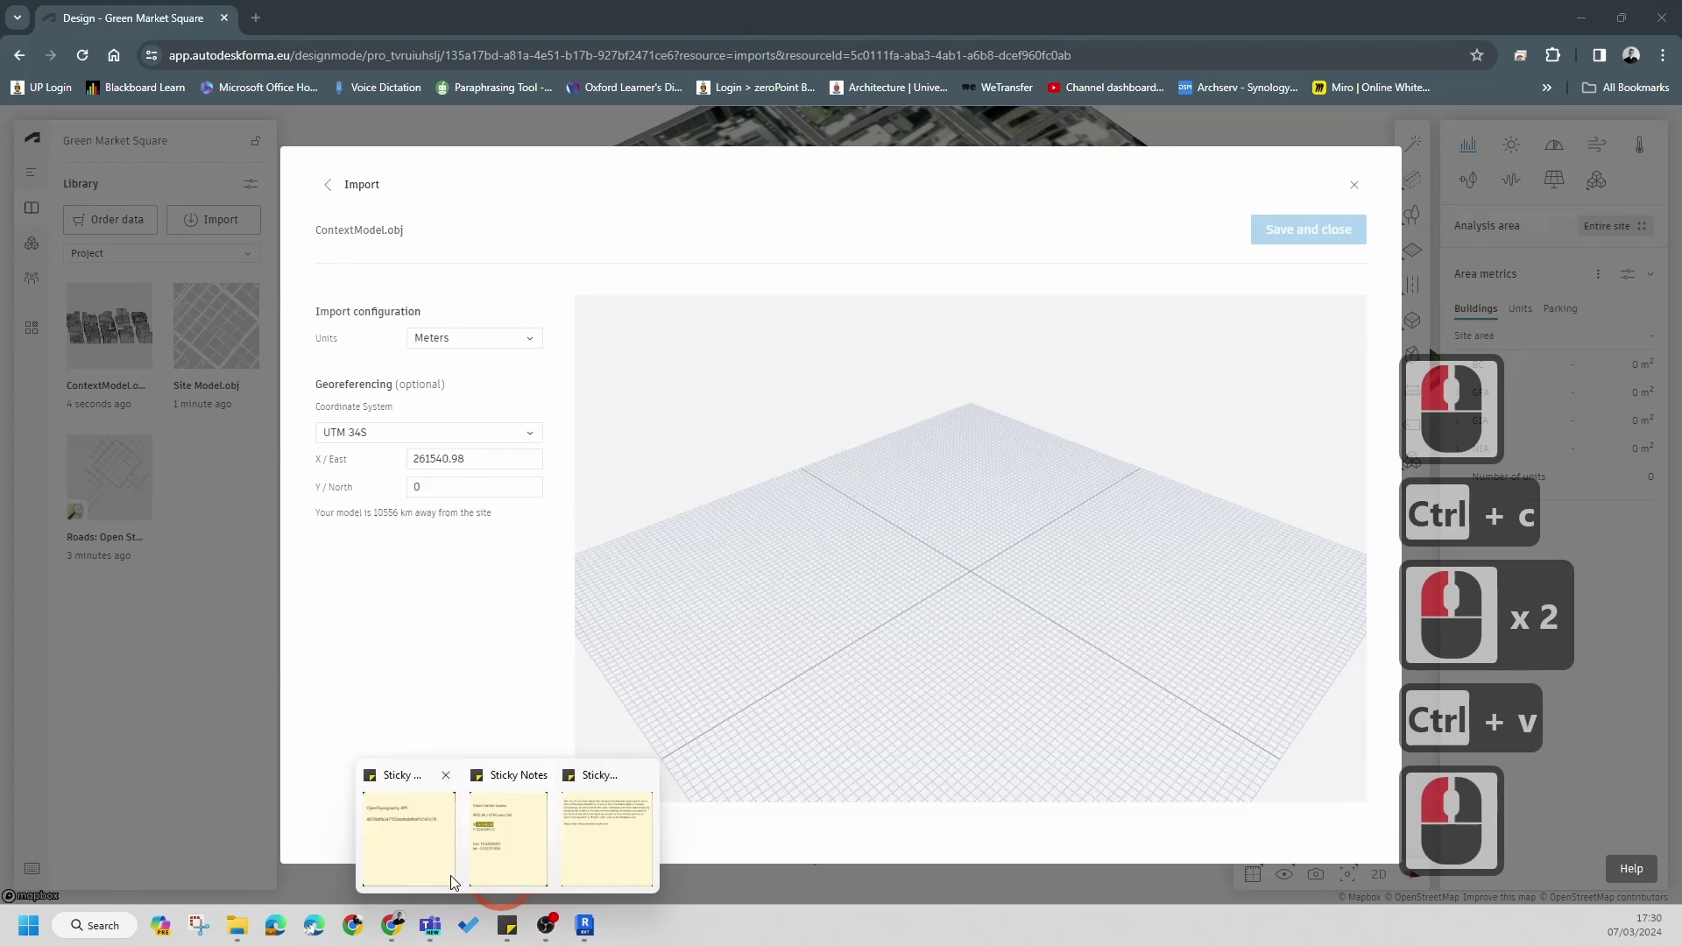
pyautogui.click(536, 851)
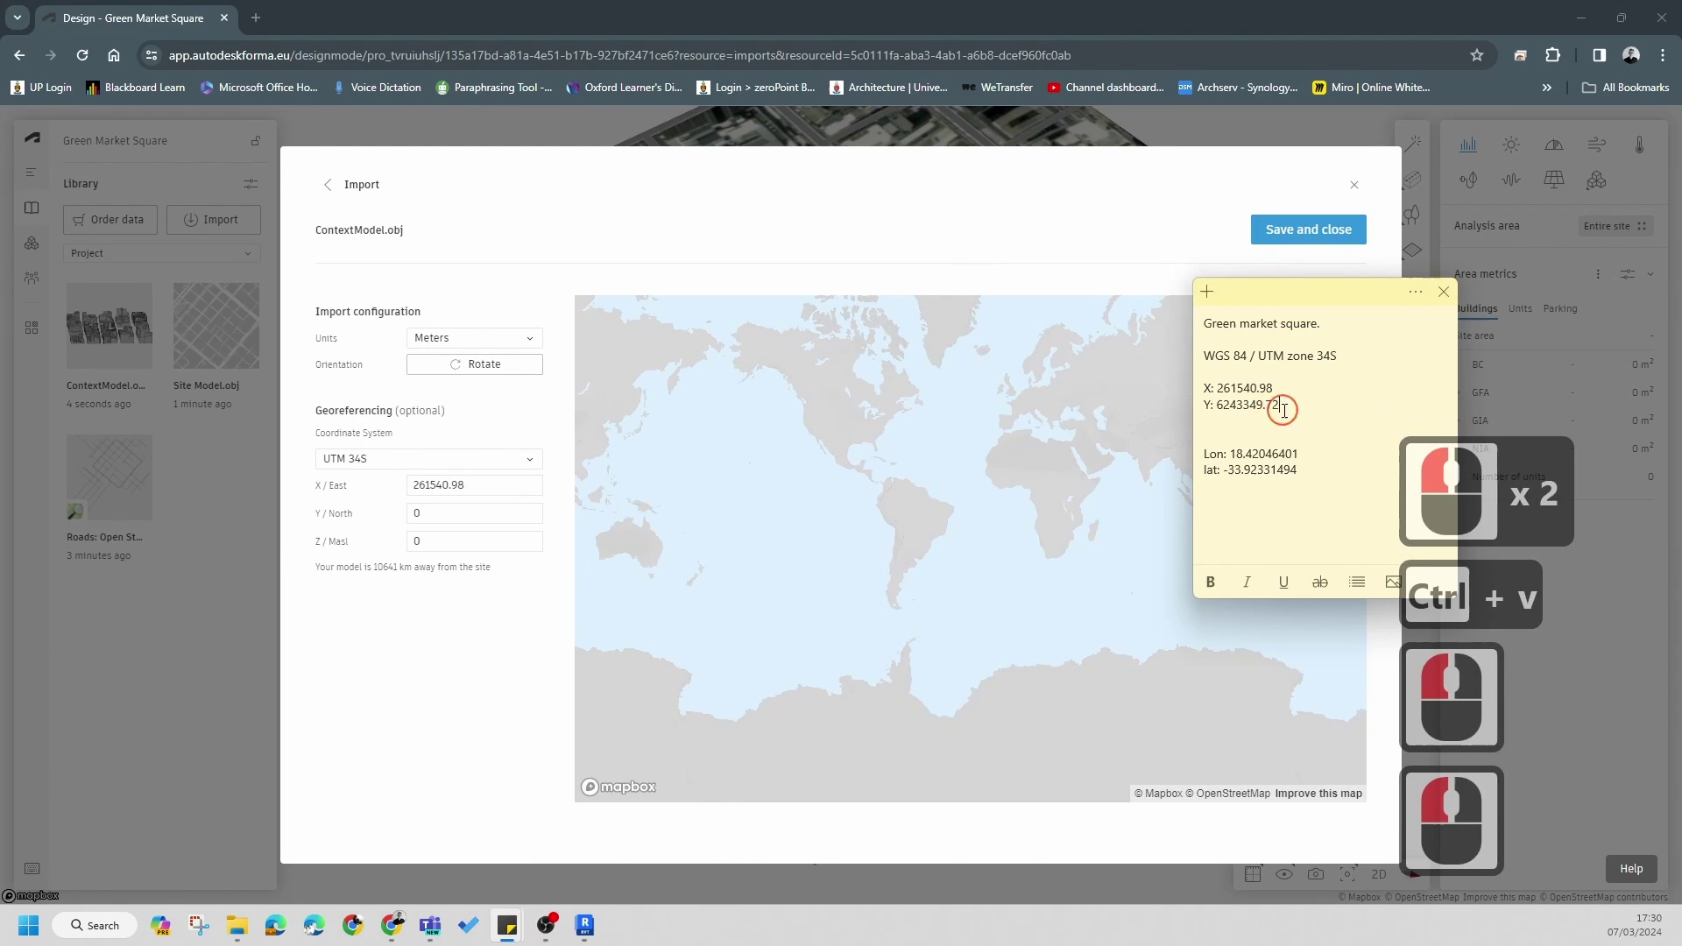
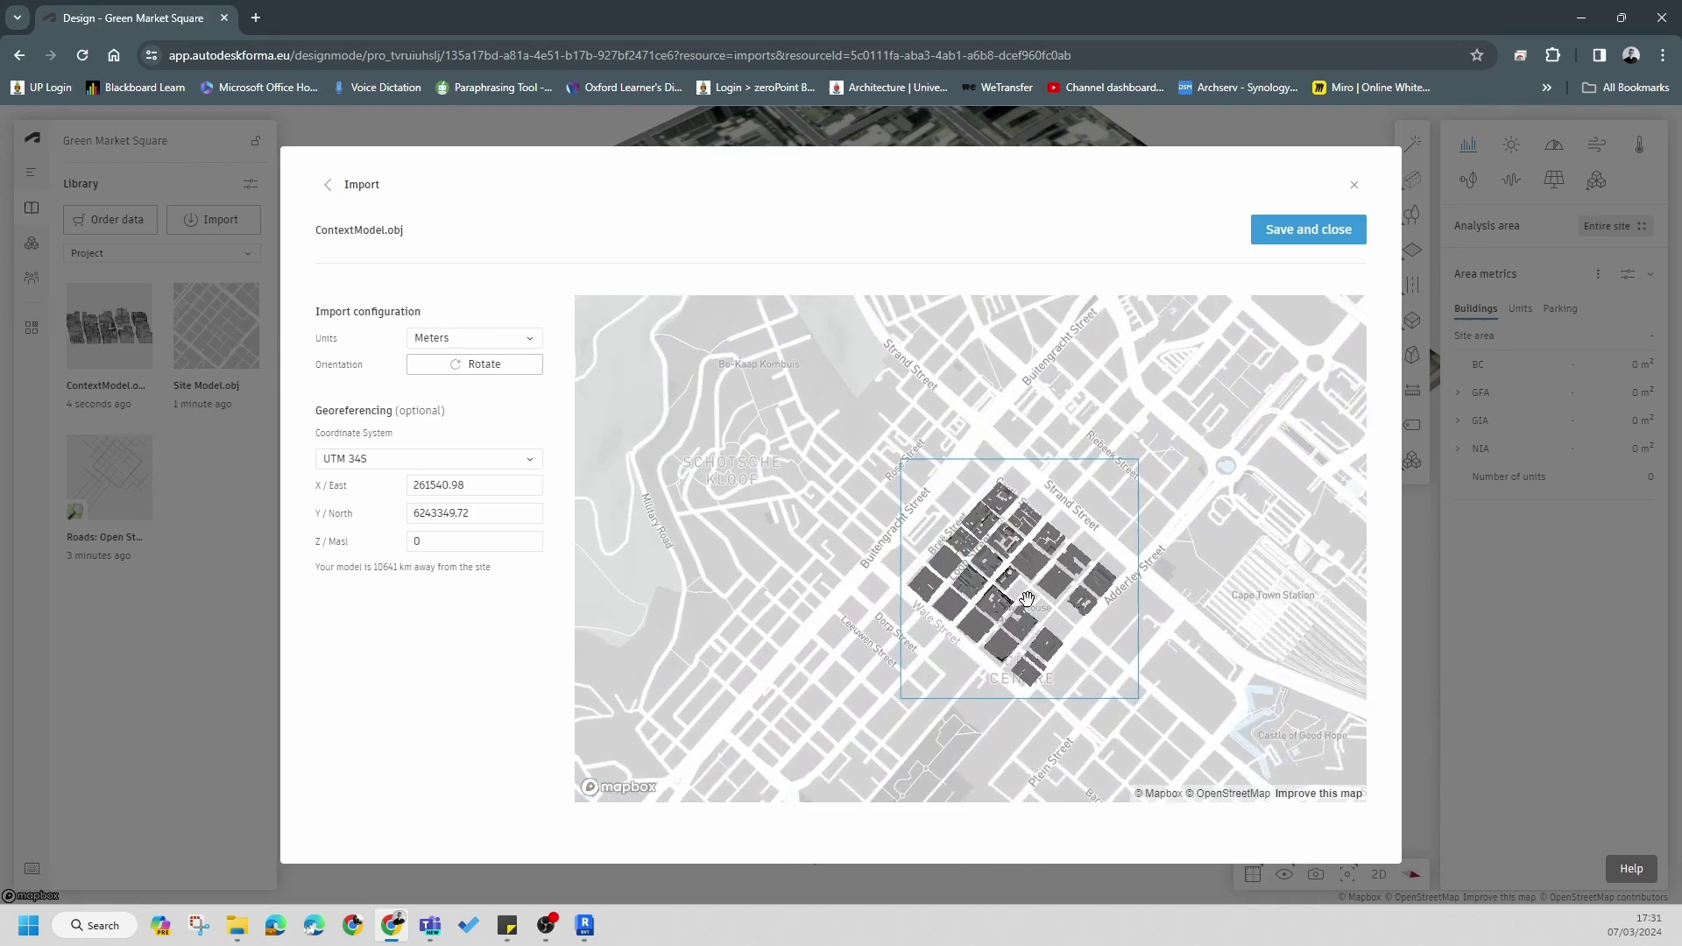
# - Save the georeferenced ContextModel import and place the context model on the site
pyautogui.click(1314, 235)
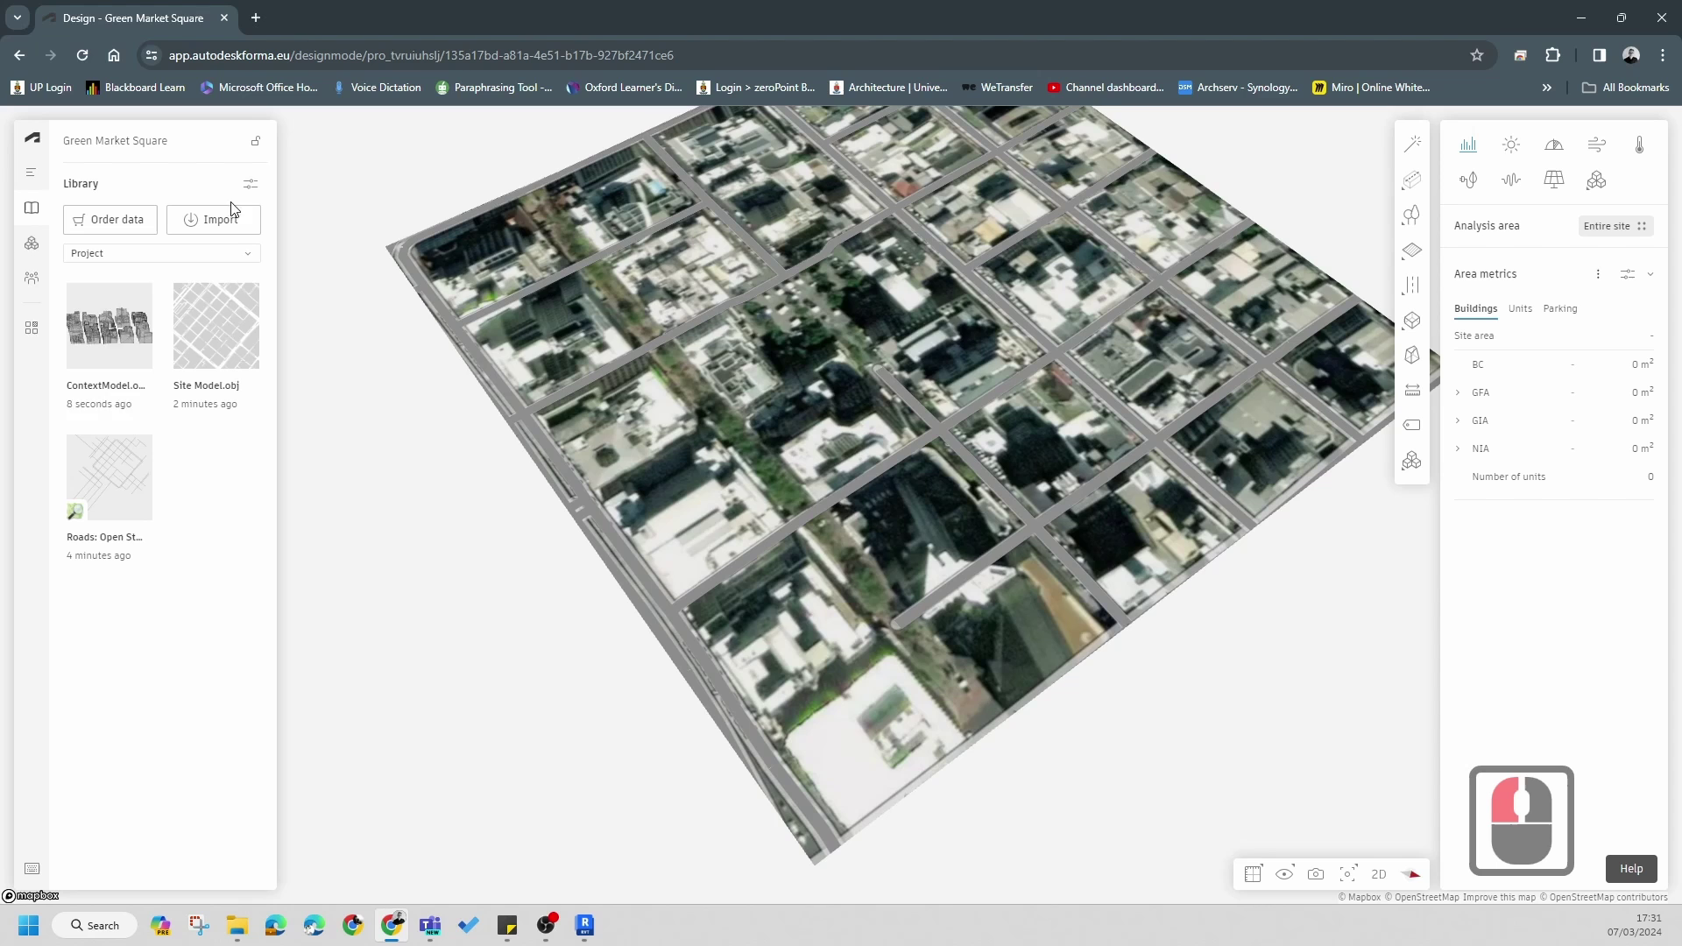
pyautogui.doubleClick(95, 357)
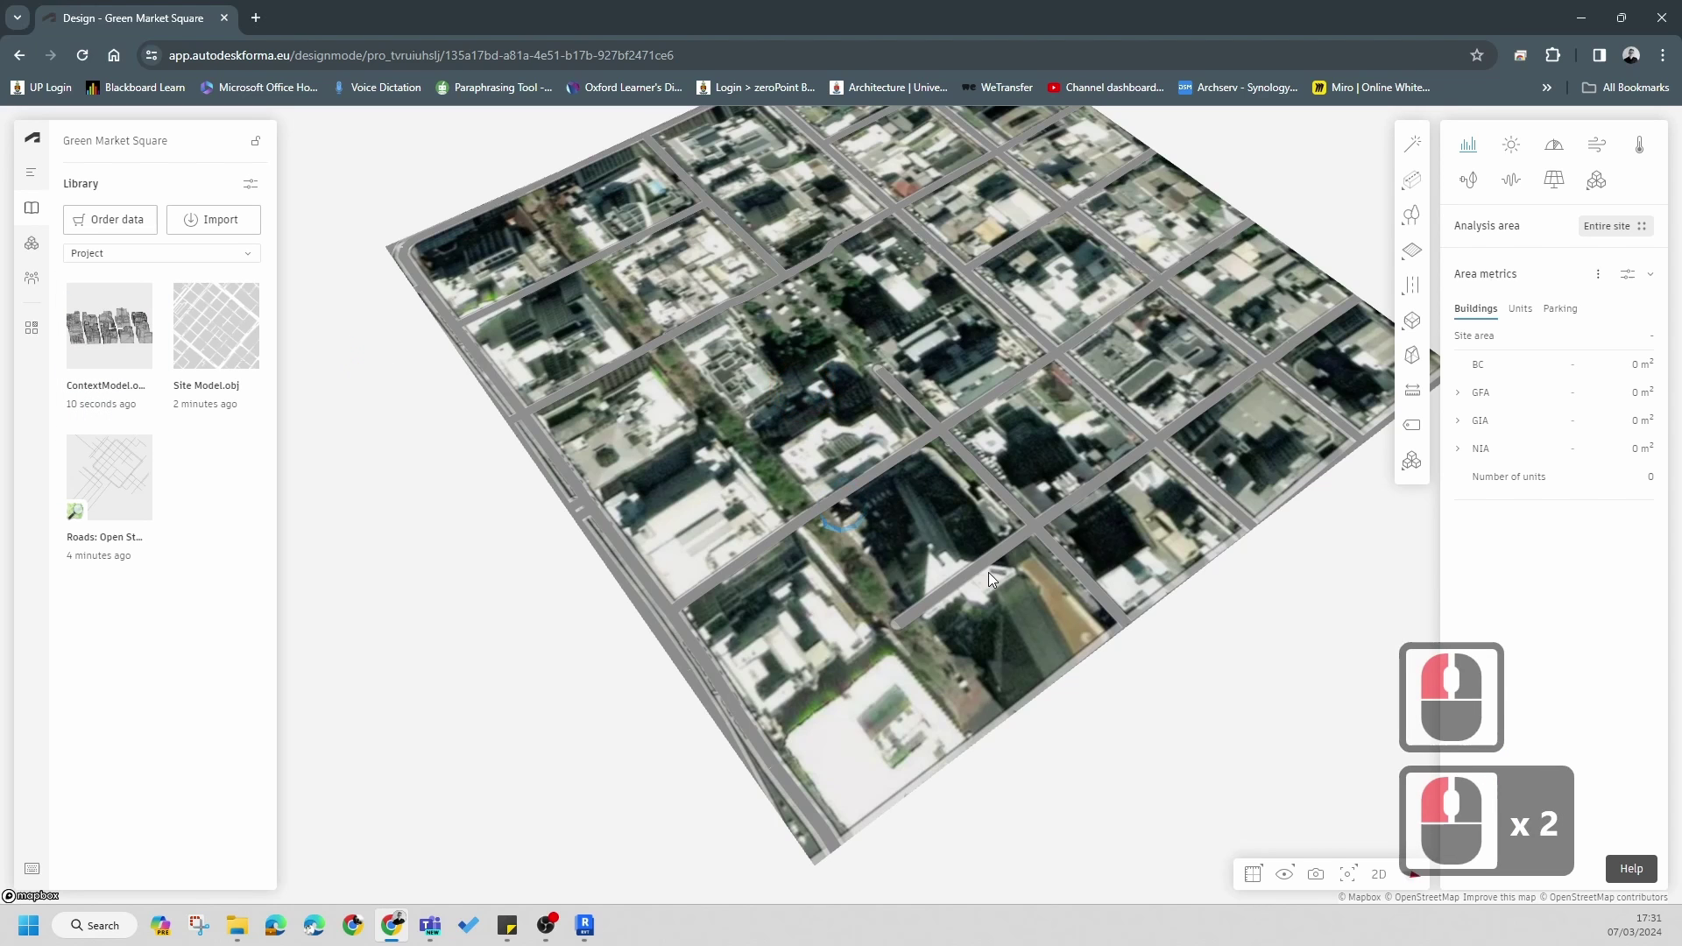
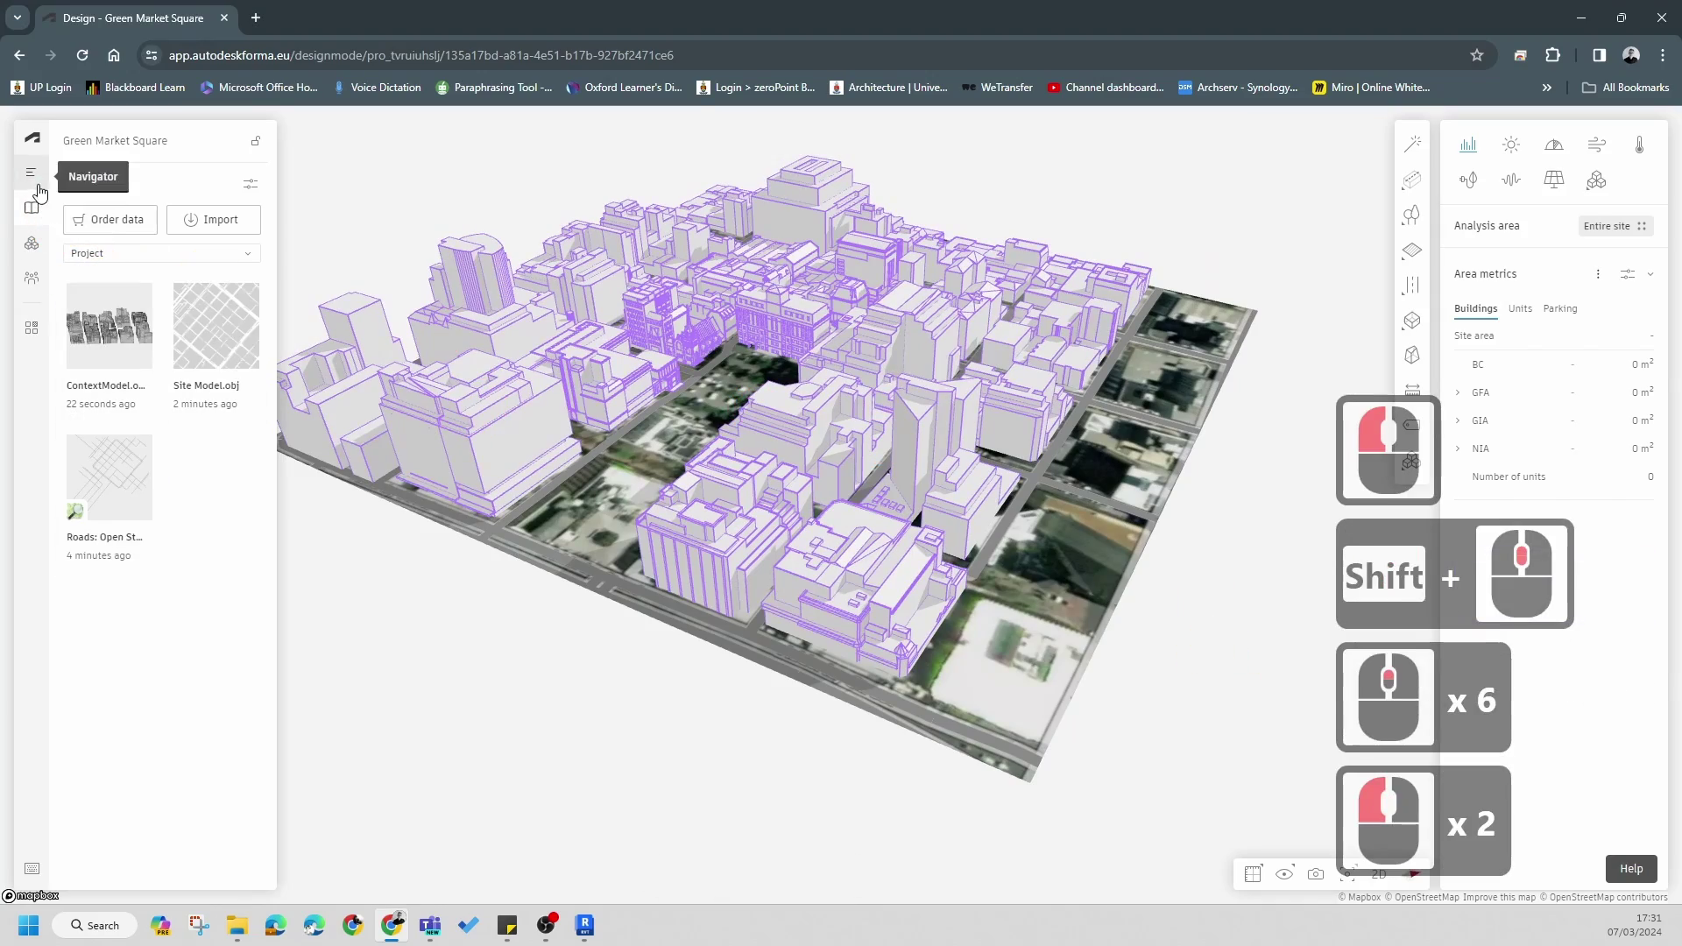
# - Switch the terrain display to contour lines and inspect the context buildings across the site
pyautogui.click(35, 185)
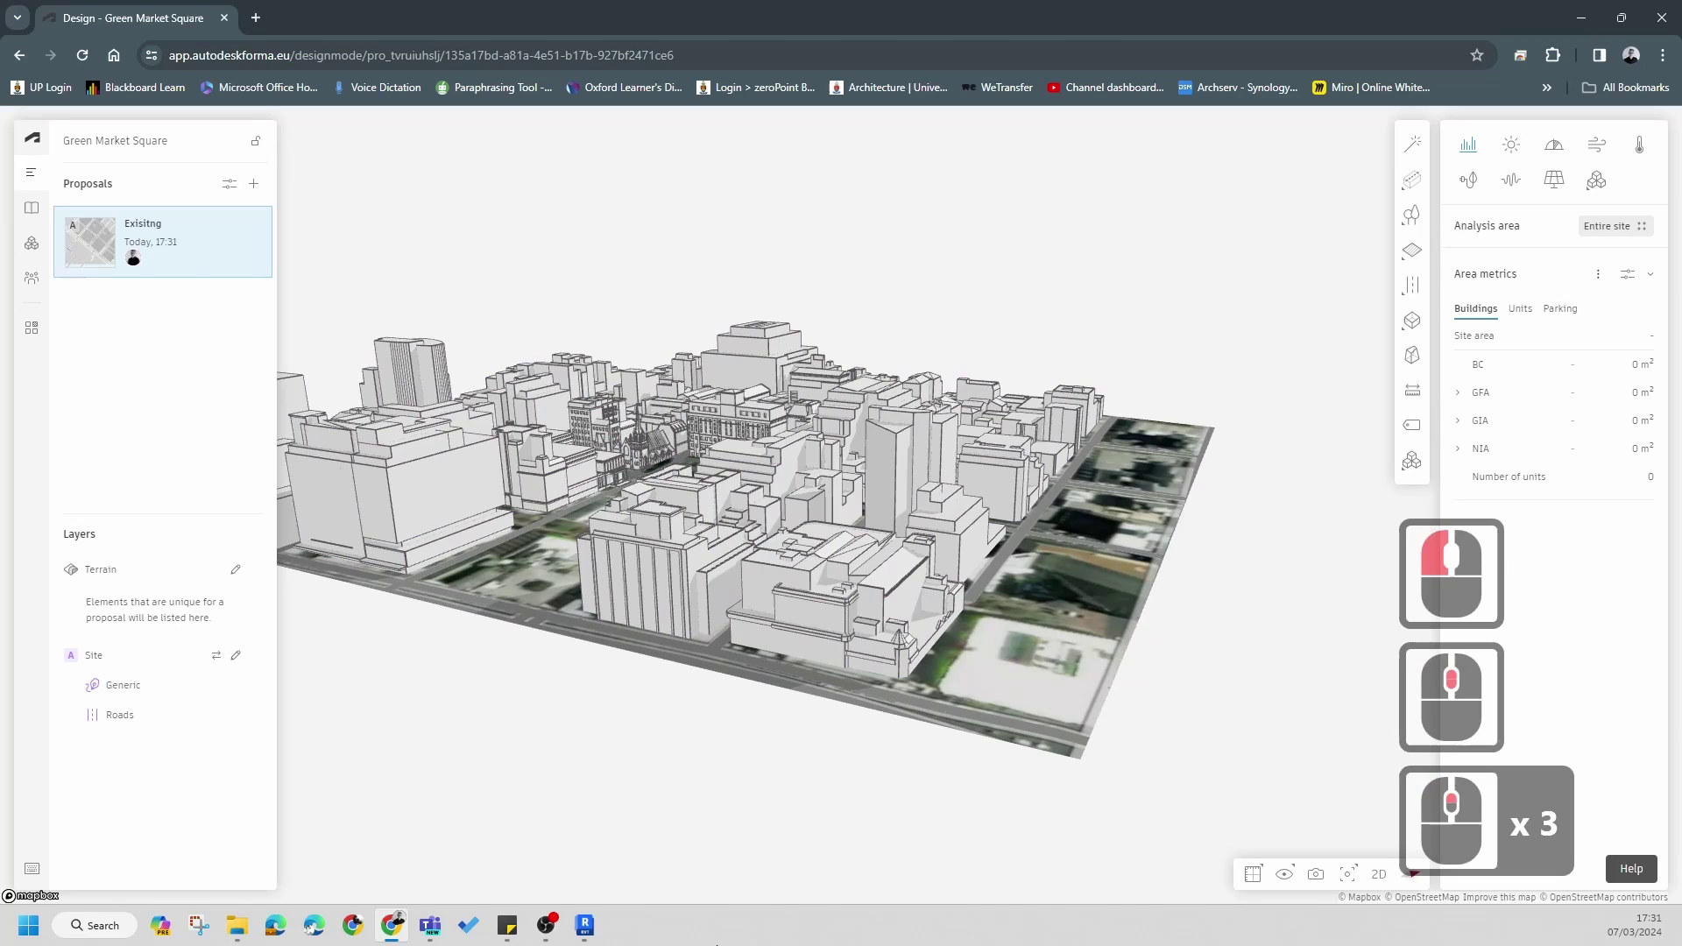
pyautogui.click(1262, 878)
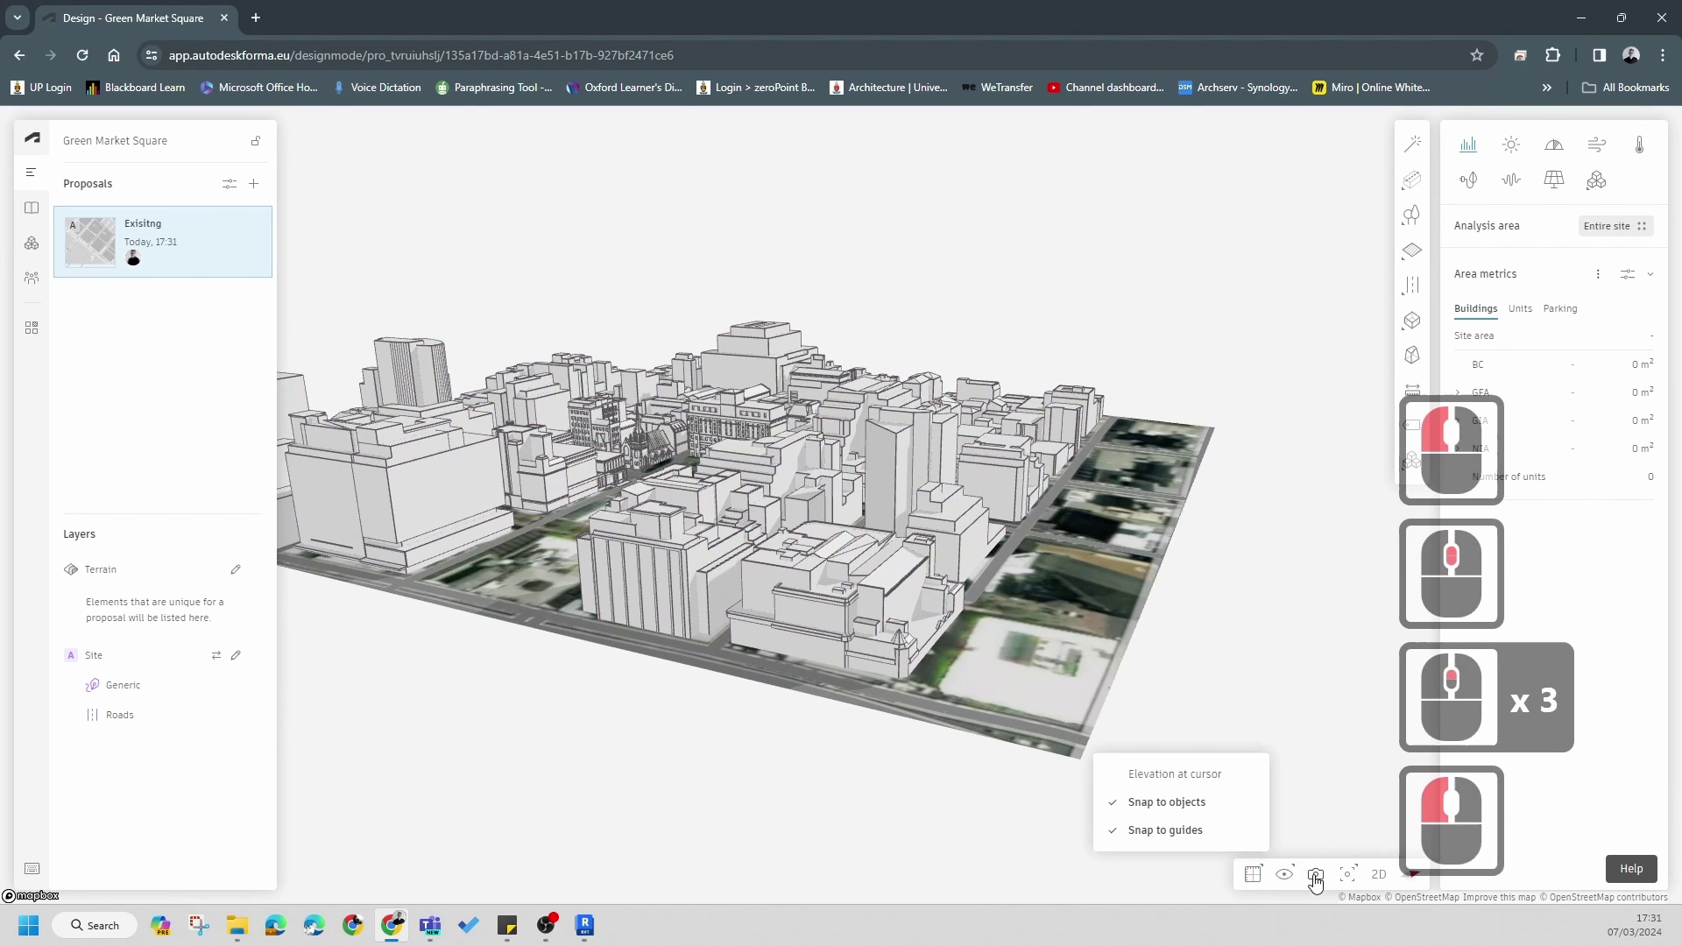
pyautogui.click(1324, 882)
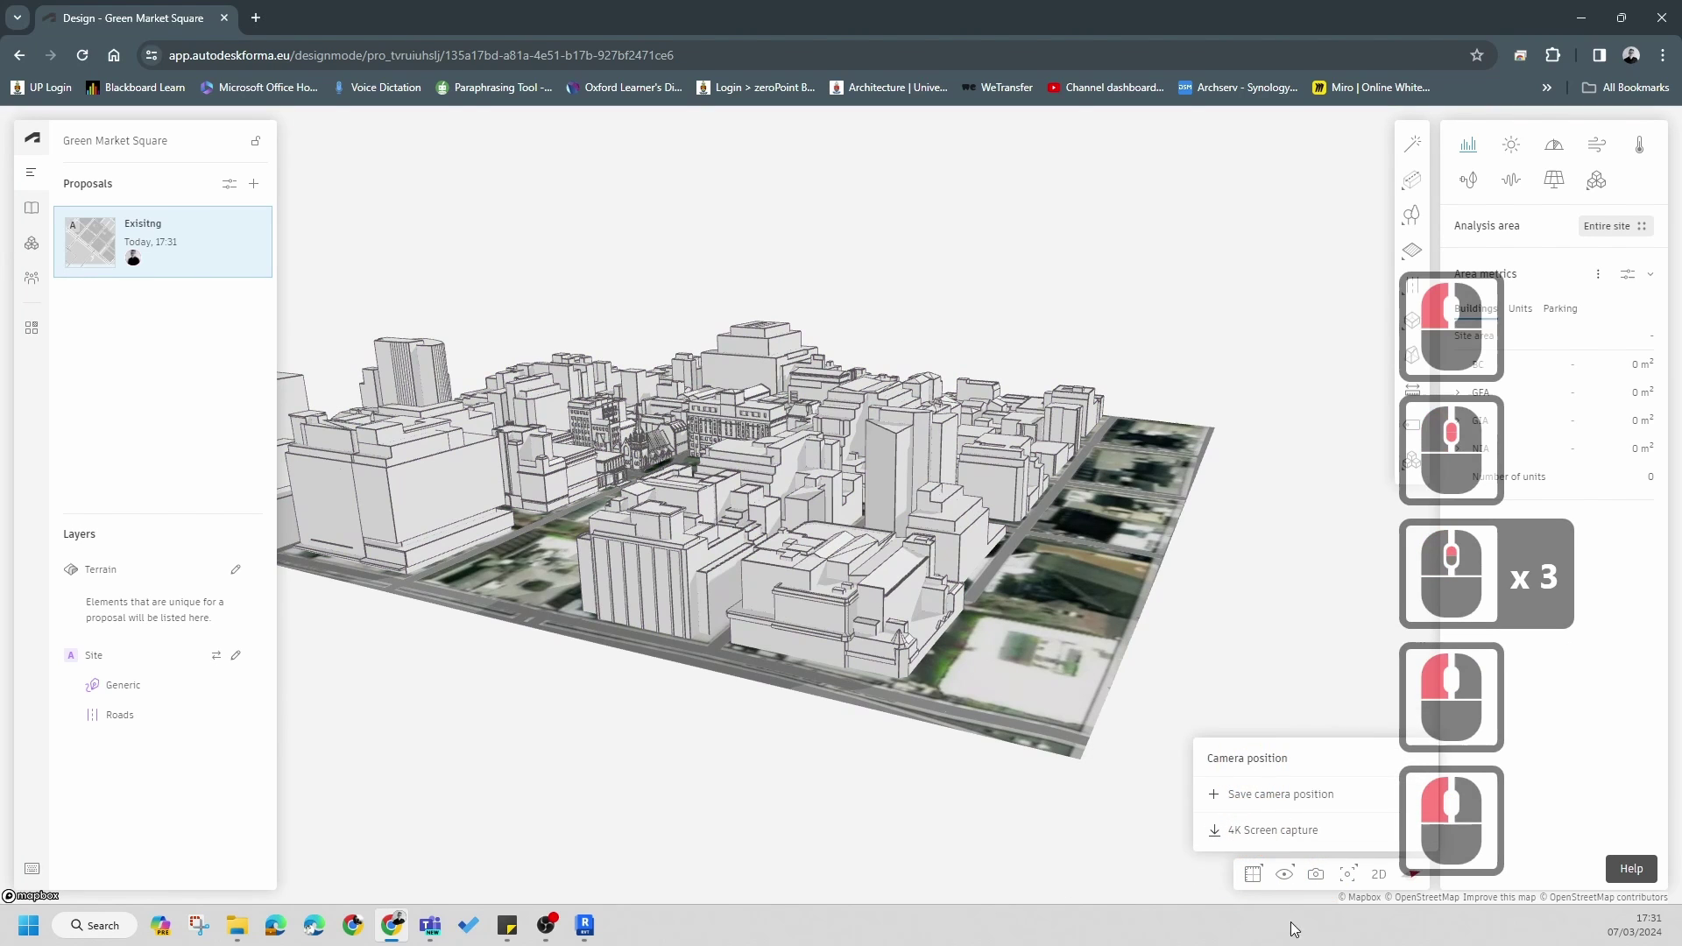
pyautogui.click(1301, 878)
pyautogui.click(1223, 808)
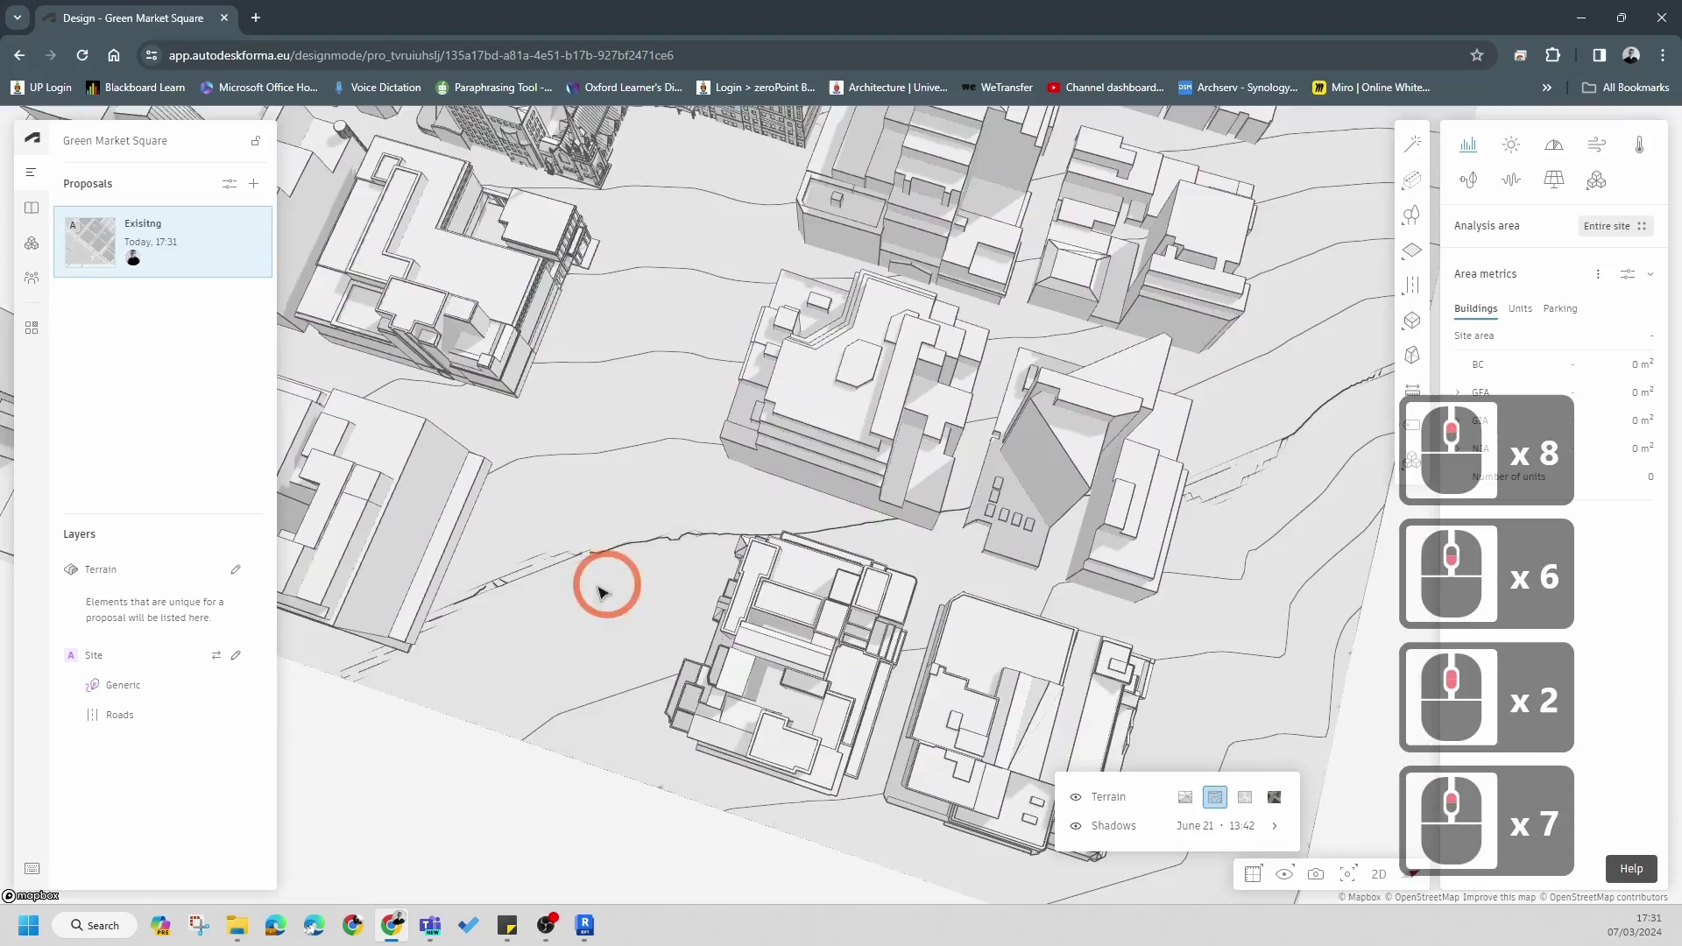
pyautogui.scroll(-3)
pyautogui.scroll(3)
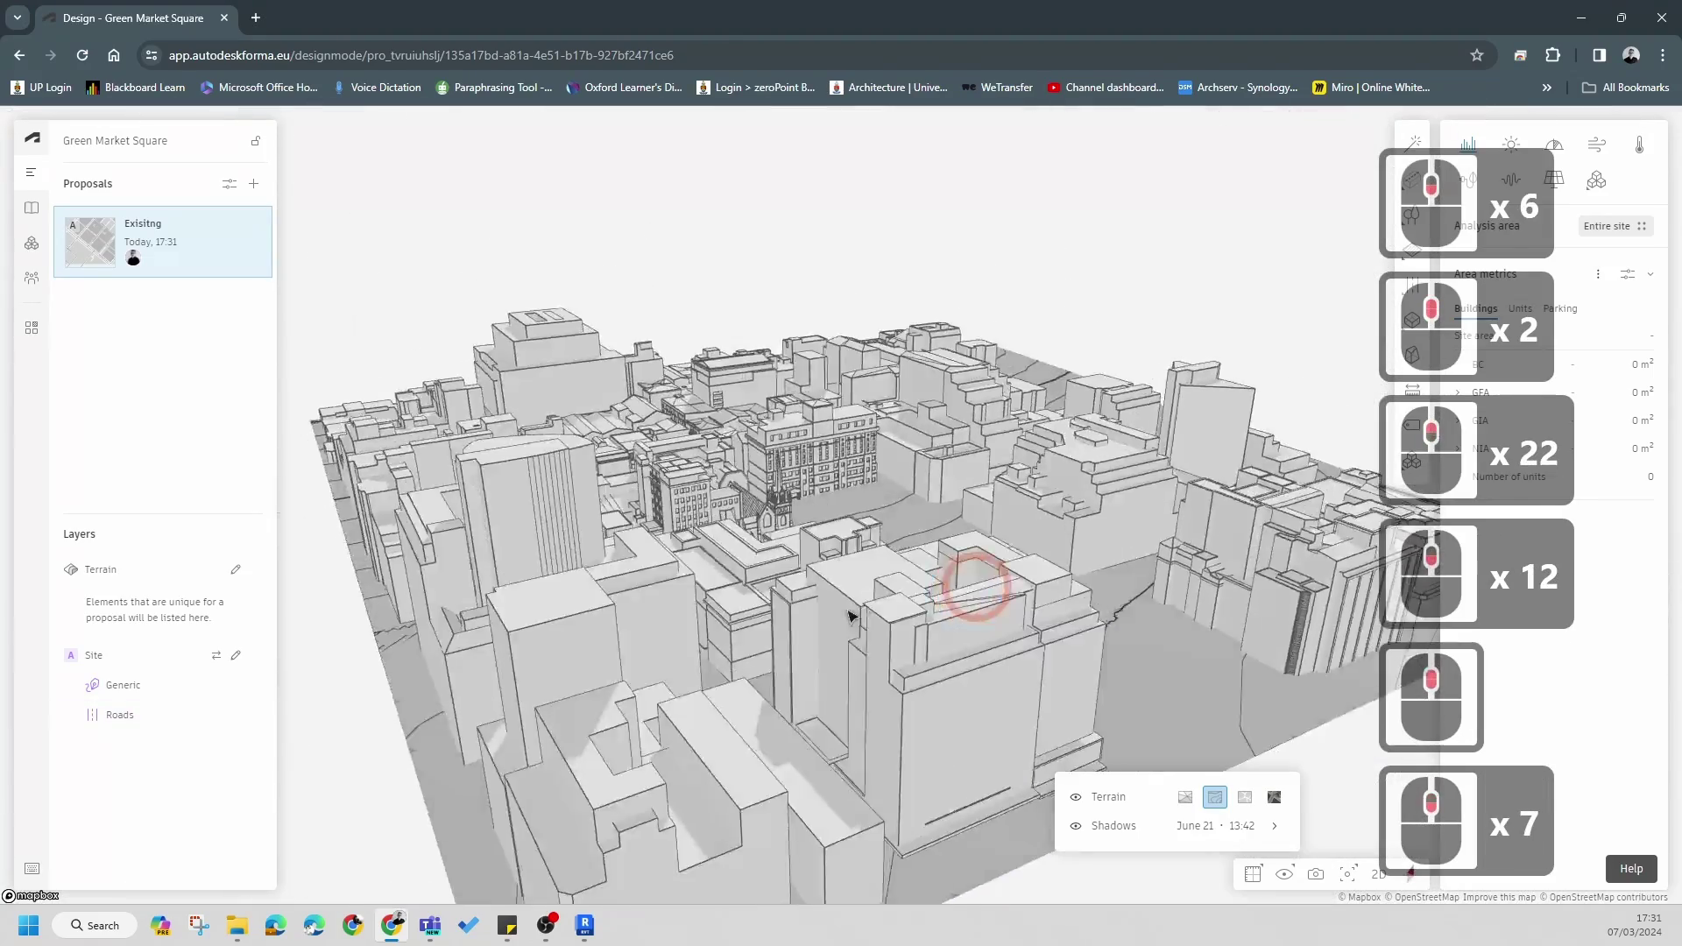
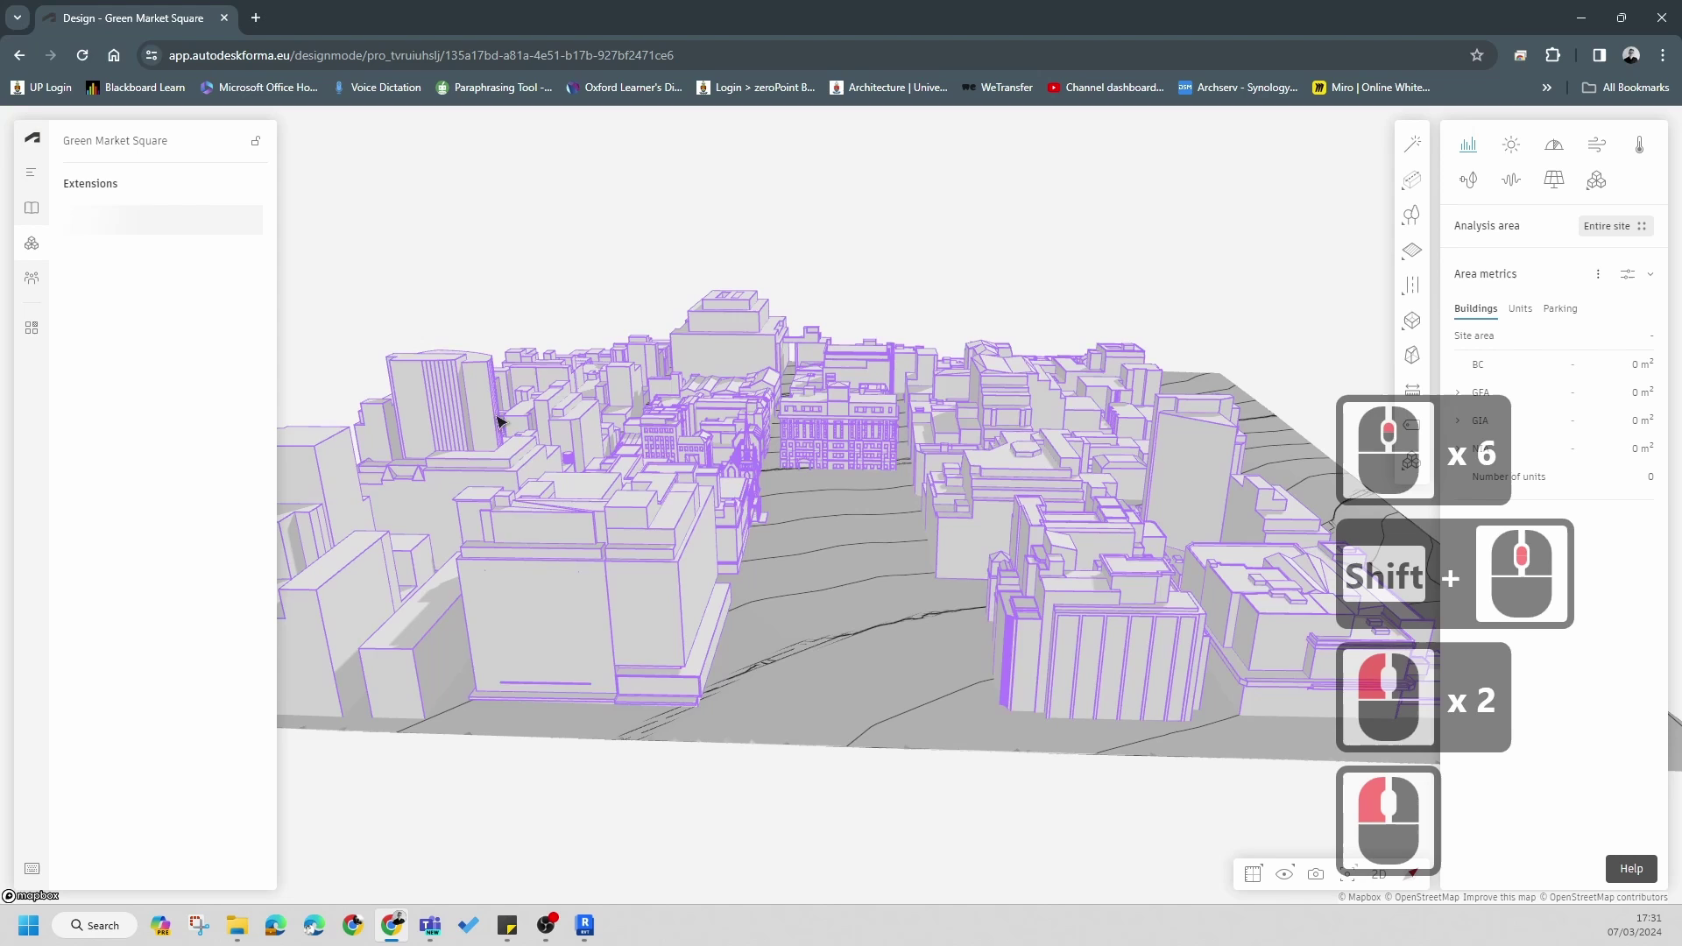
# - Drop ProposedBuilding.obj from the Forma folder into the Import dialog to upload it
pyautogui.click(32, 208)
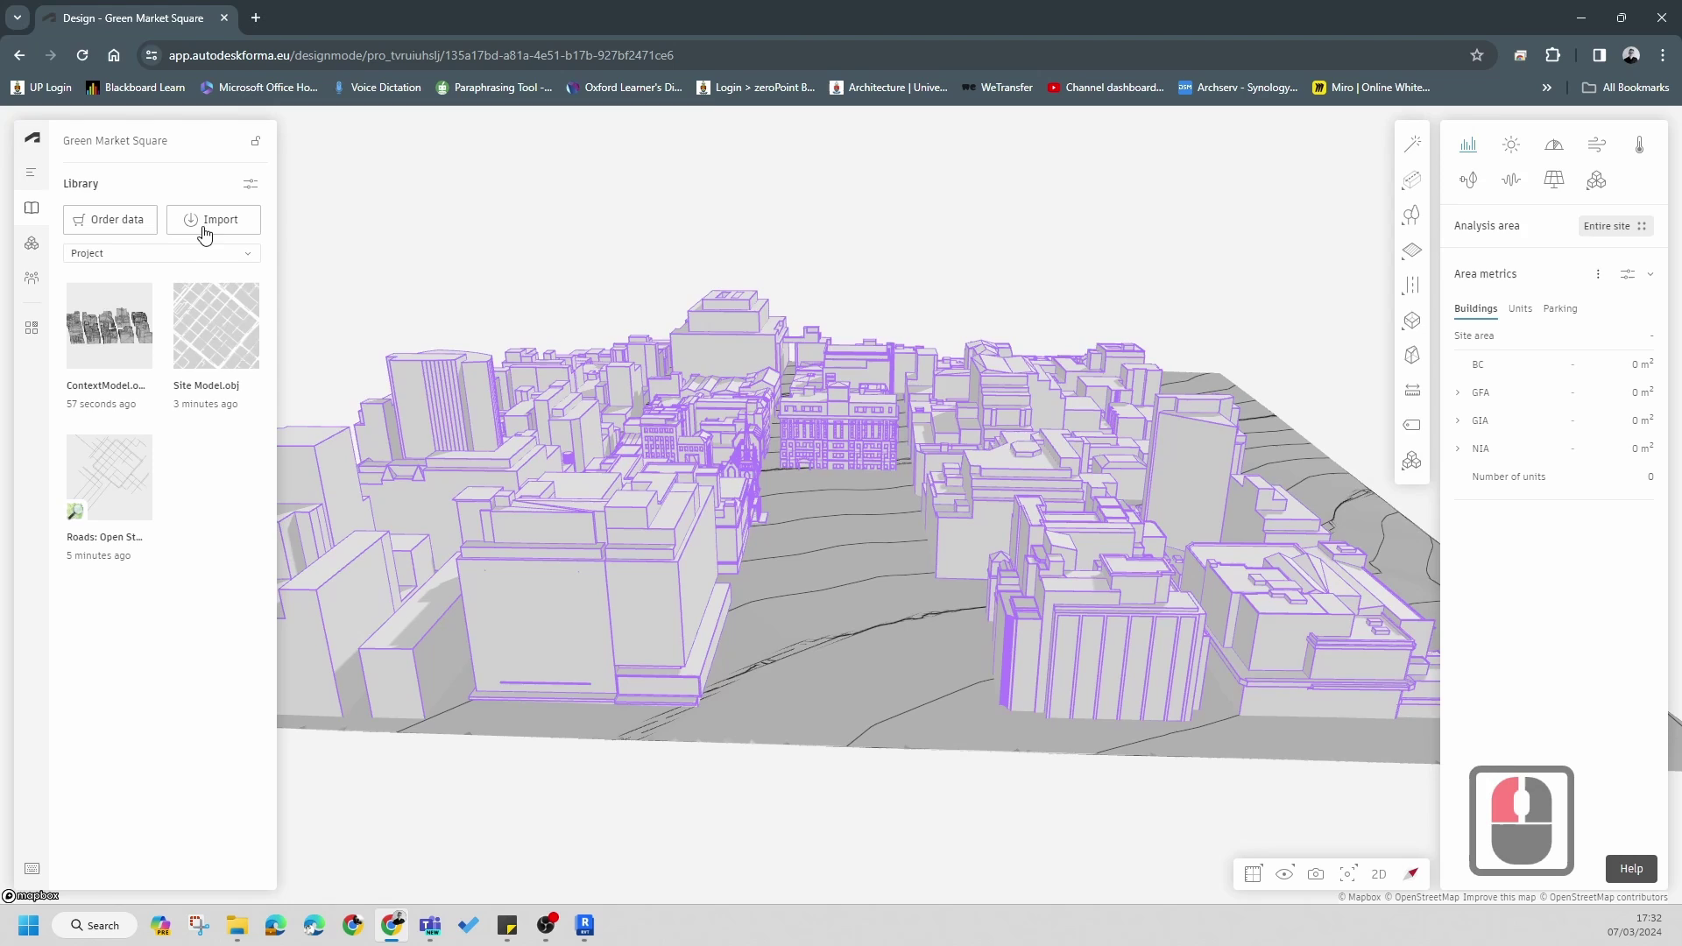
pyautogui.moveTo(211, 221); pyautogui.dragTo(242, 928)
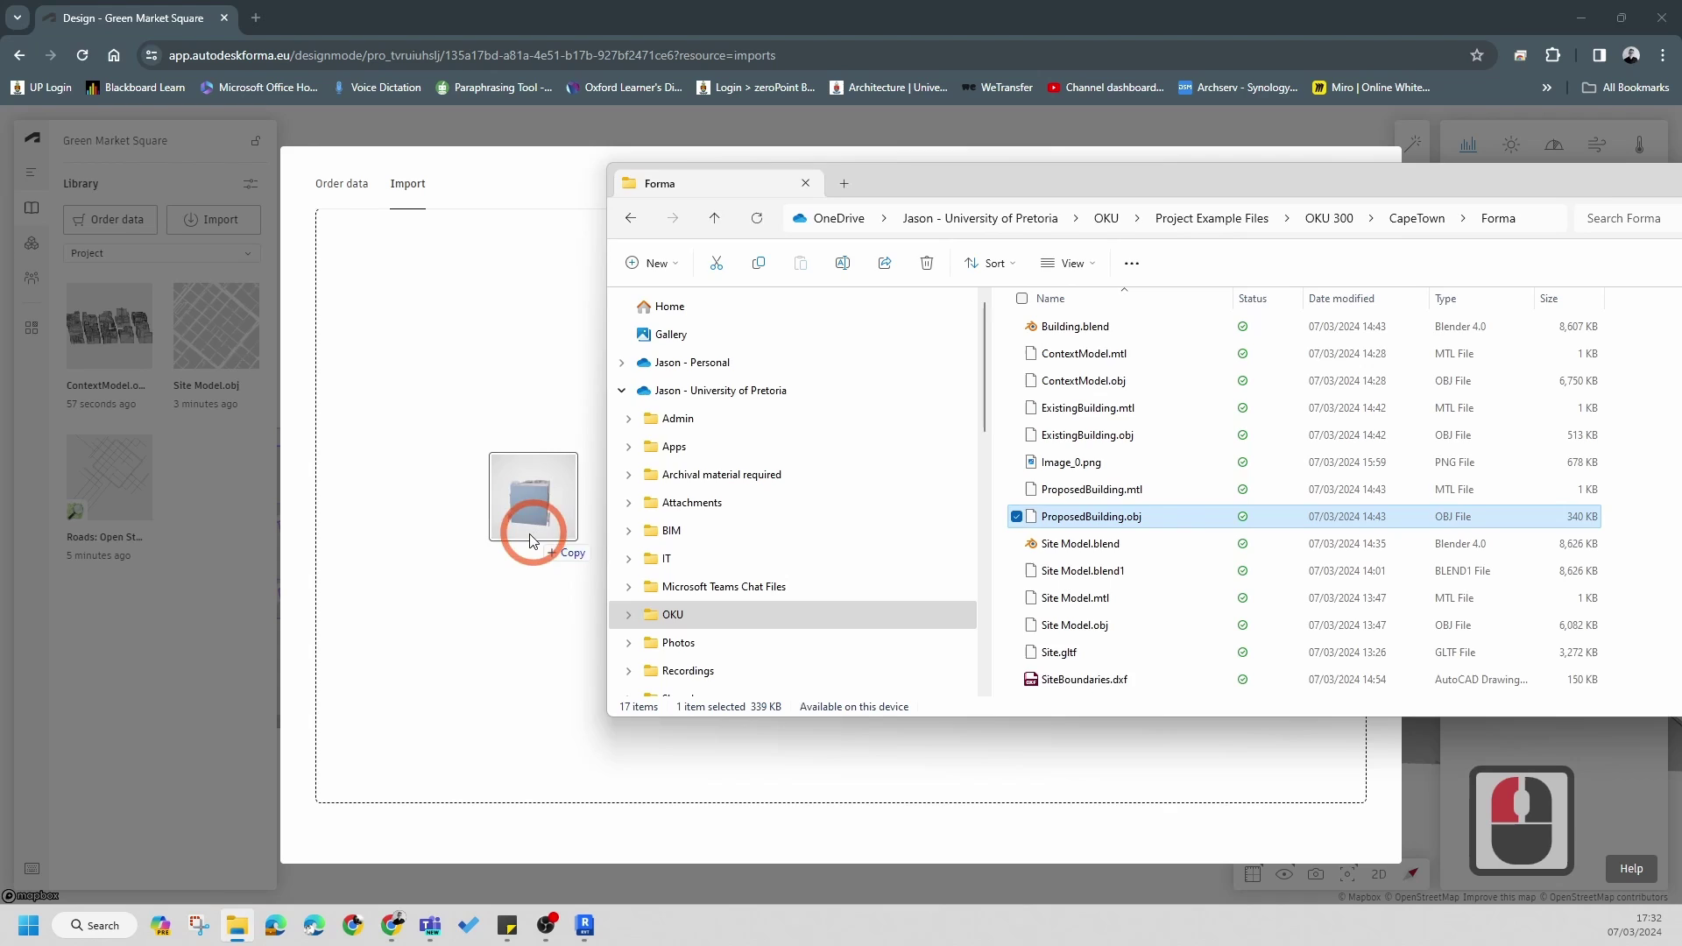
pyautogui.click(522, 543)
pyautogui.moveTo(1036, 441); pyautogui.dragTo(536, 332)
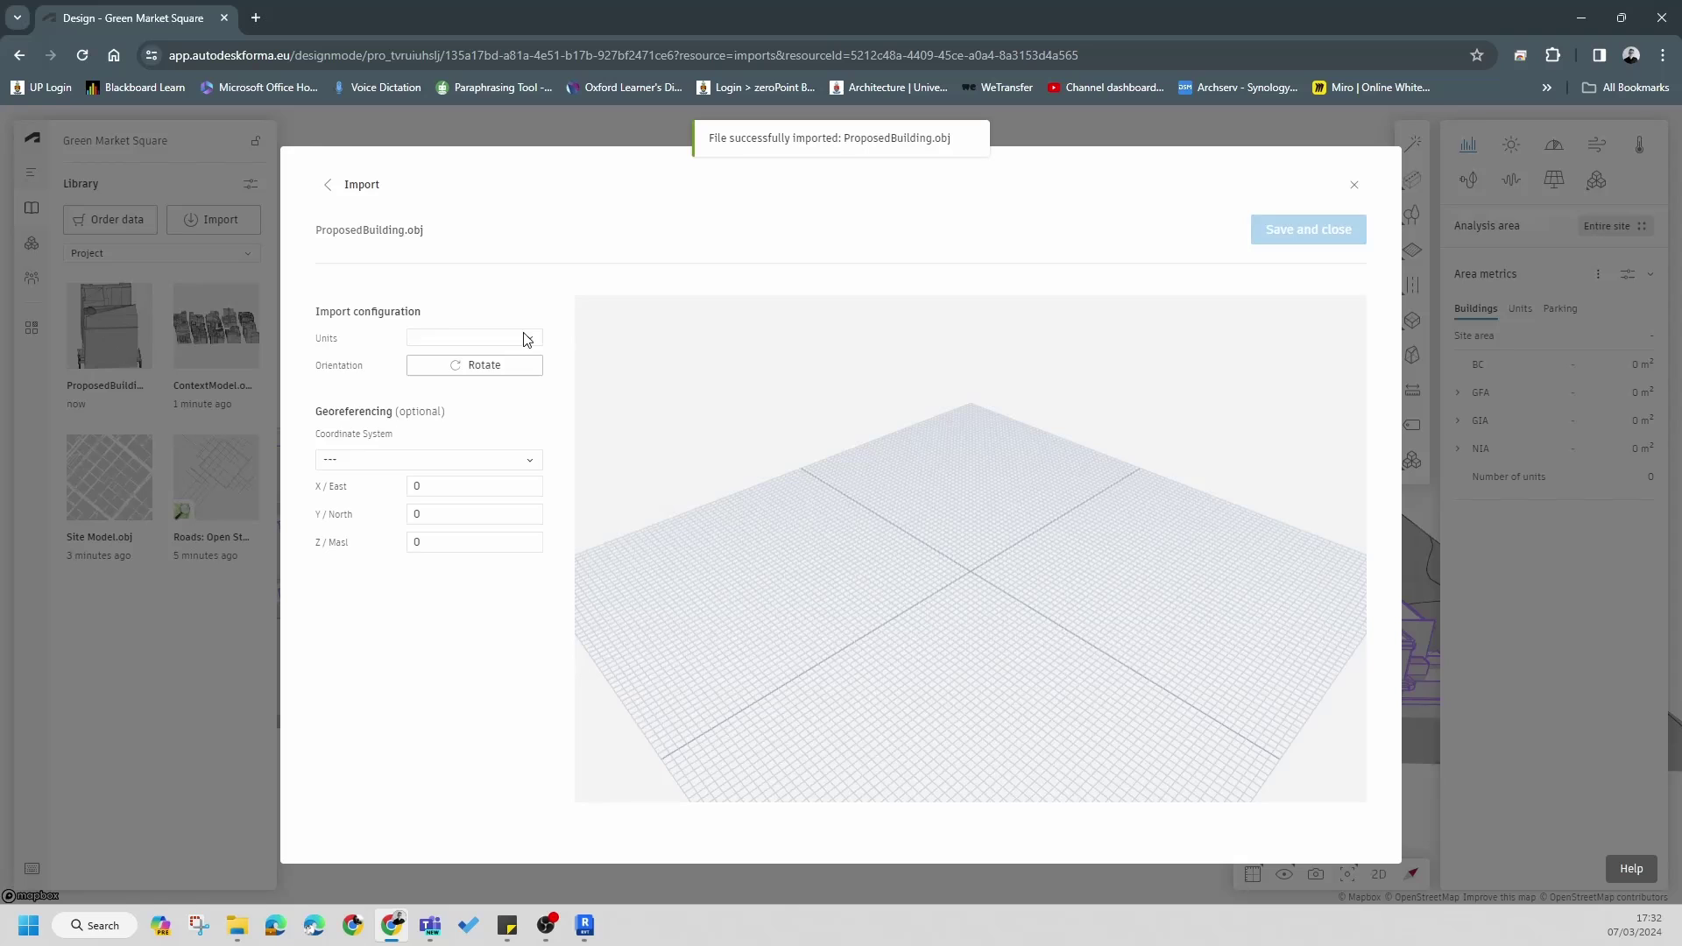
# - Set ProposedBuilding.obj to meters and UTM 34S, then paste easting 261540.98 from the notes
pyautogui.click(525, 464)
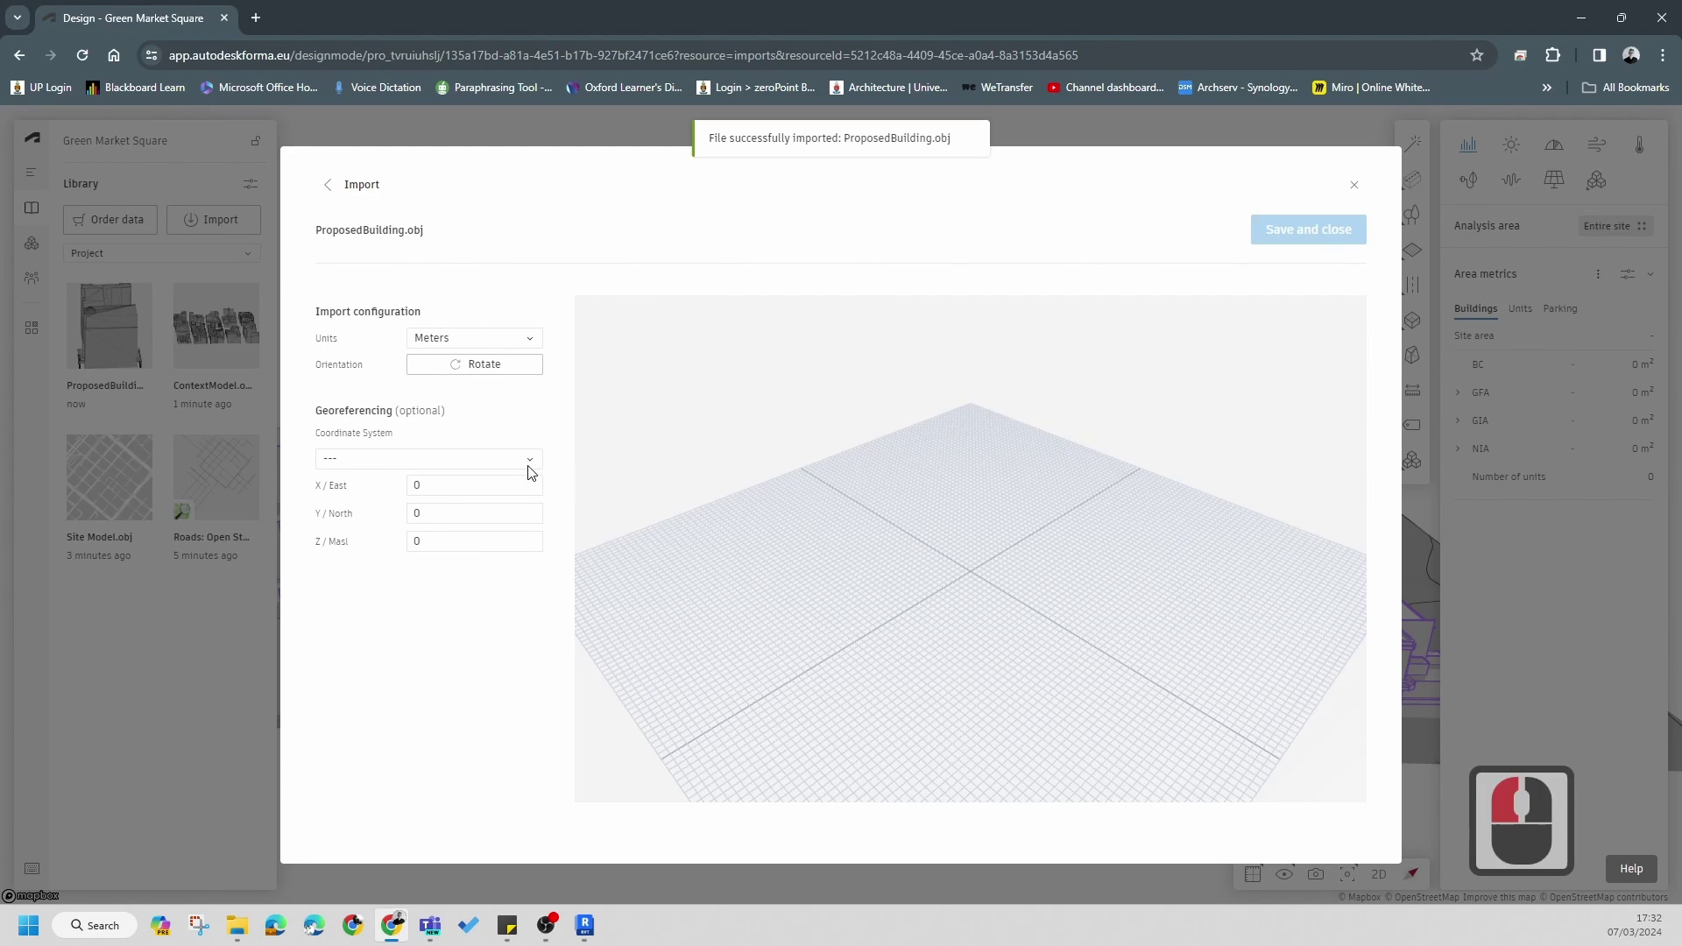
pyautogui.click(533, 465)
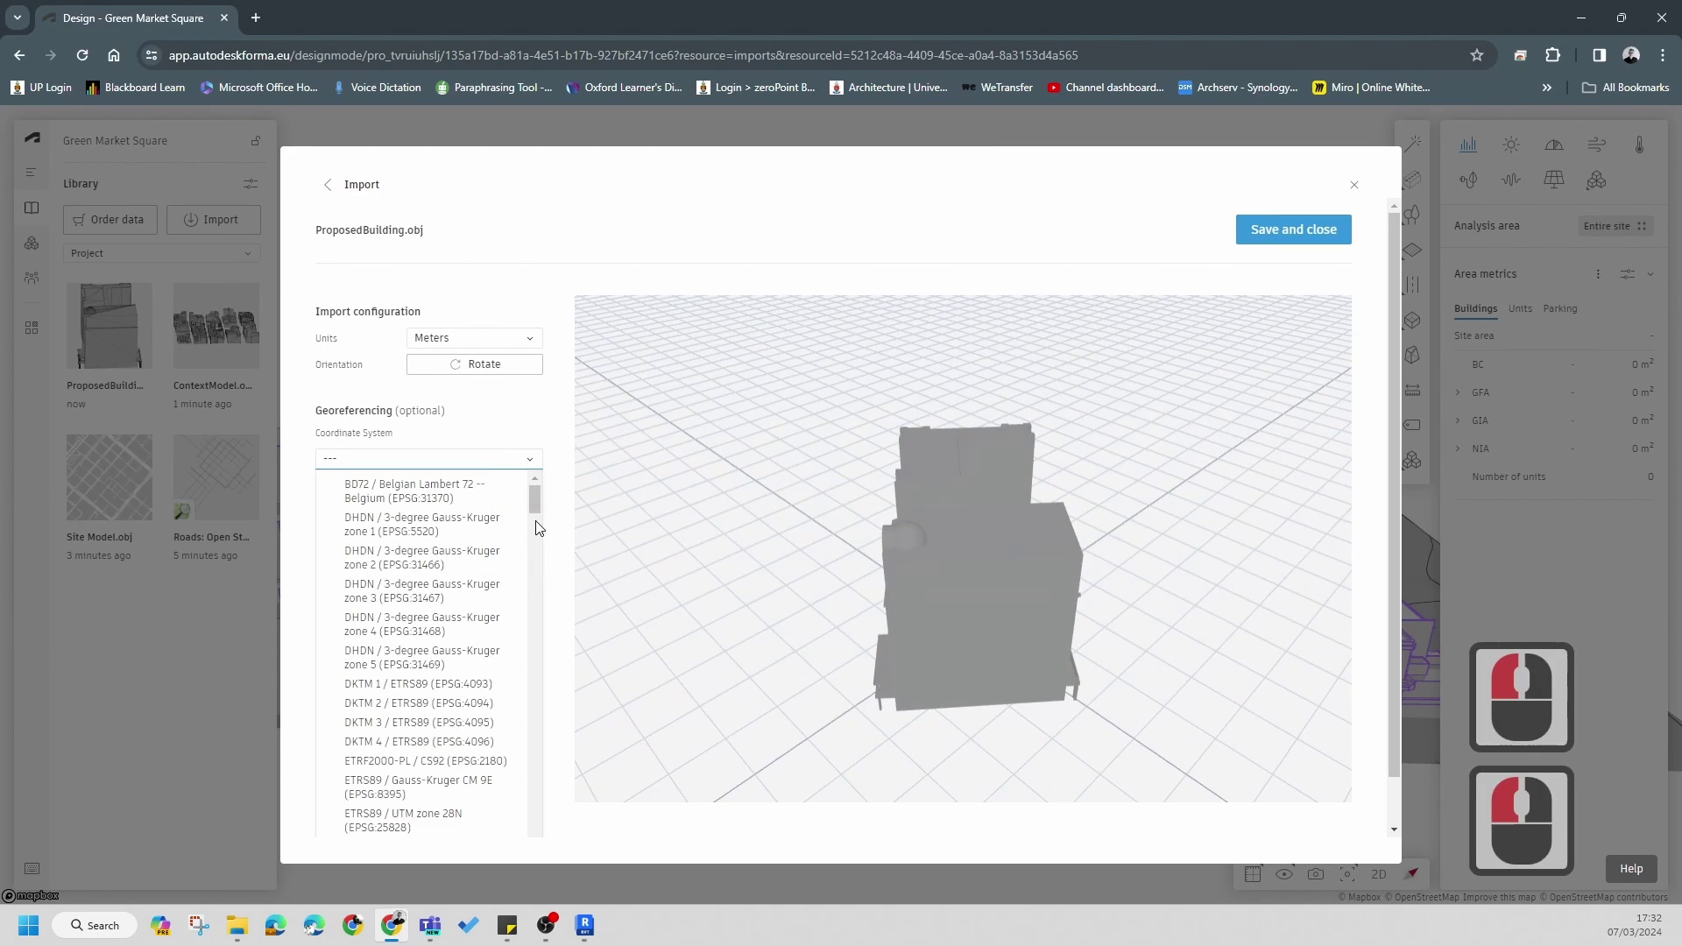
pyautogui.click(527, 794)
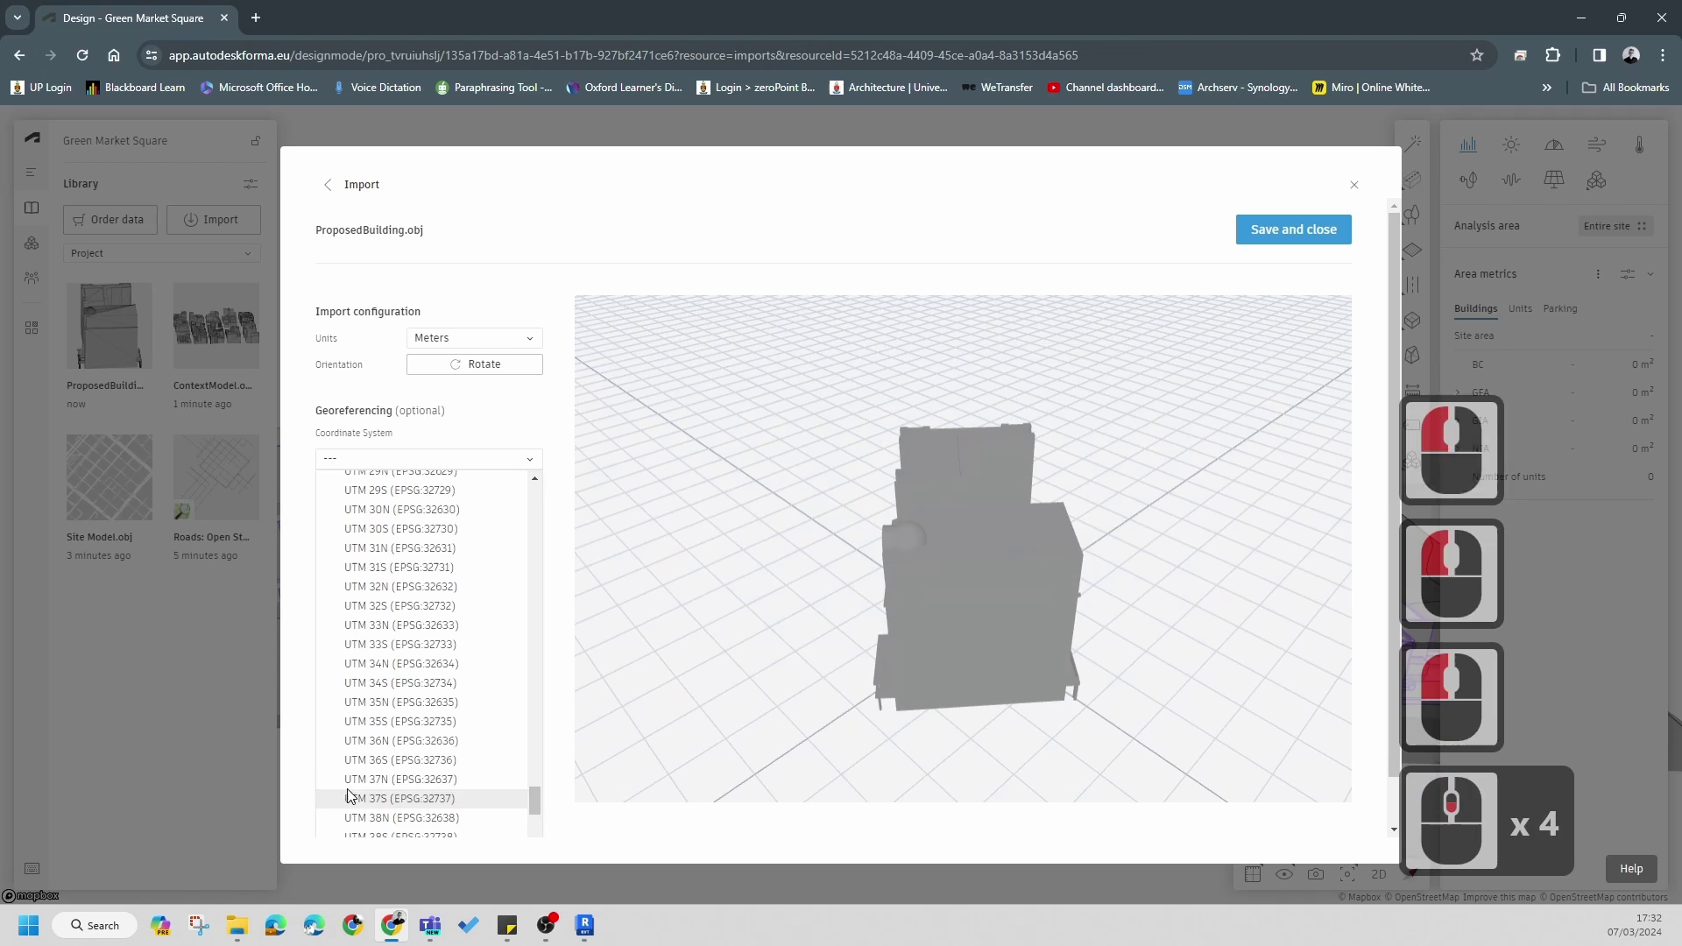
pyautogui.click(435, 606)
pyautogui.press('alt+Tab')
pyautogui.press('alt+Tab')
pyautogui.press('alt+Tab')
pyautogui.press('alt+Tab')
pyautogui.press('alt+Tab')
pyautogui.press('alt+Tab')
pyautogui.press('alt+Tab')
pyautogui.press('alt+Tab')
pyautogui.press('alt+Tab')
pyautogui.press('alt+Tab')
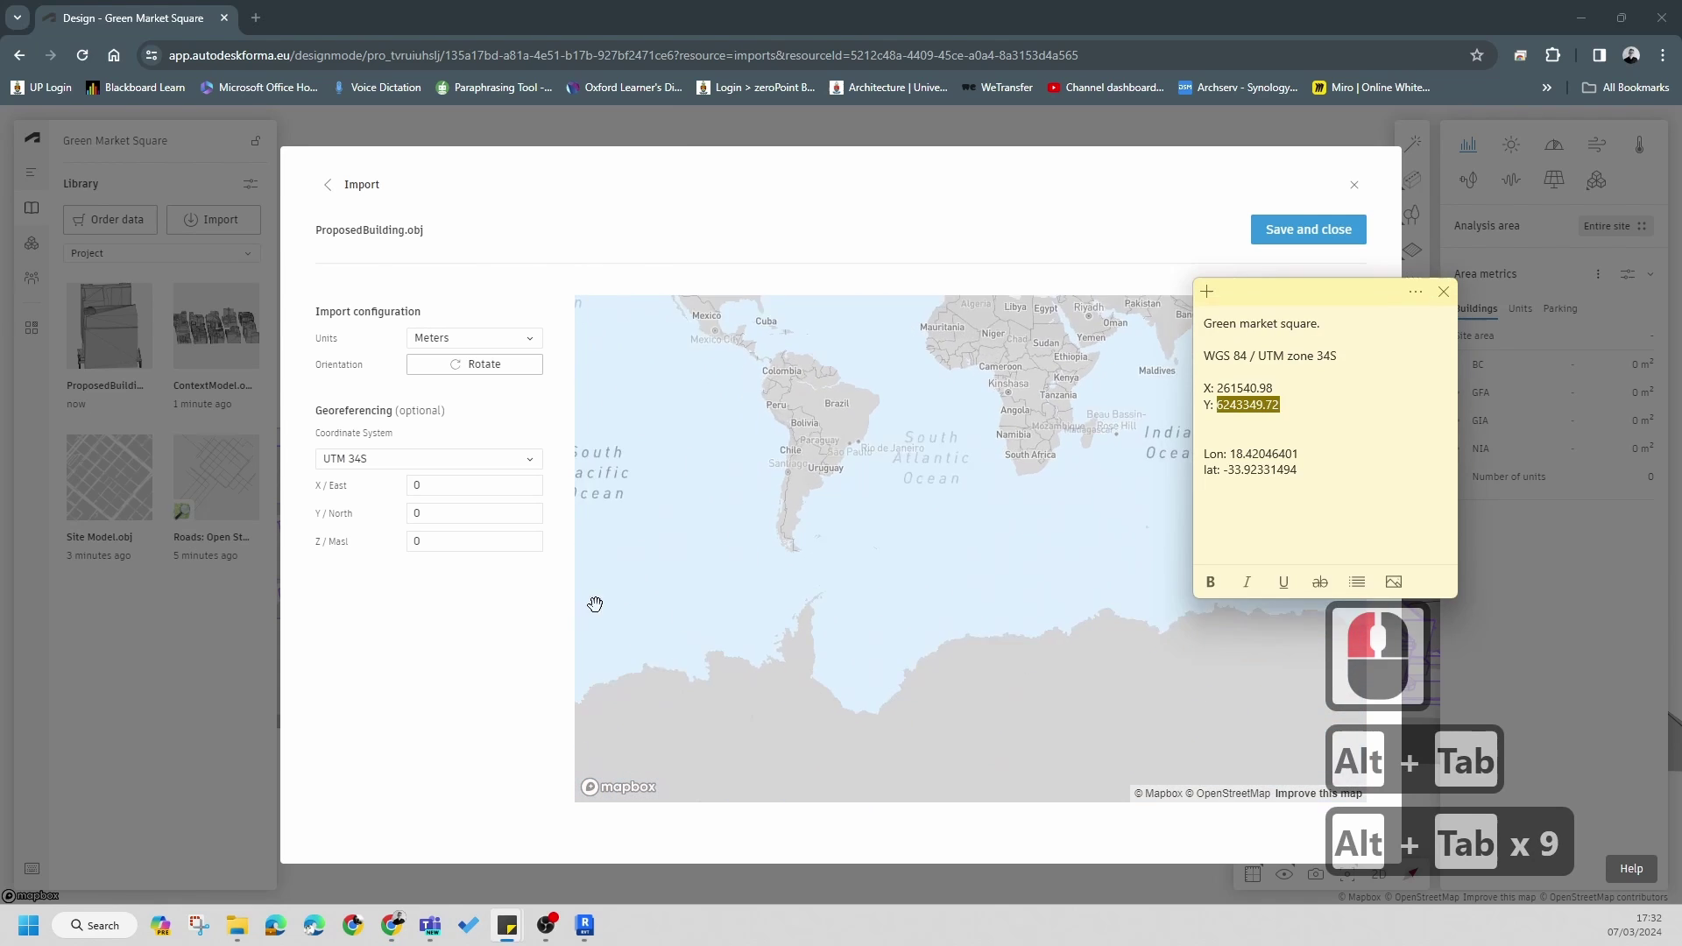
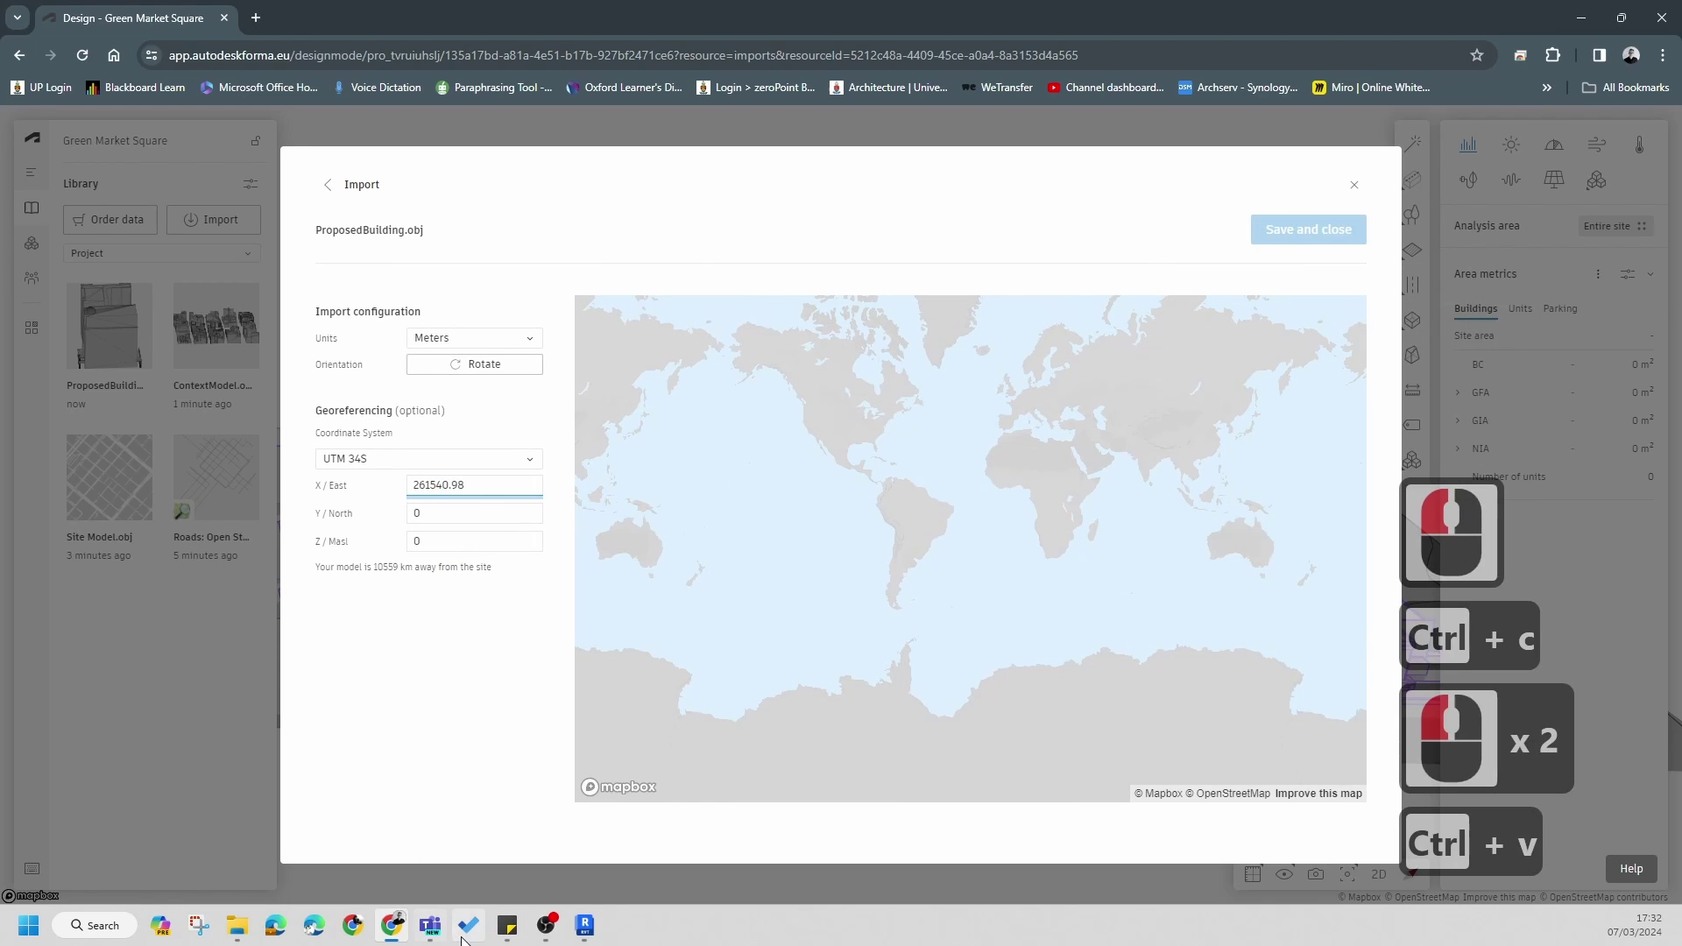
# - Fetch the northing coordinate from the Sticky Notes for the Y/North field
pyautogui.press('alt+Caps_Lock')
pyautogui.press('alt+Tab')
pyautogui.press('alt+Tab')
pyautogui.press('alt+Tab')
pyautogui.press('alt+Tab')
pyautogui.press('alt+Tab')
pyautogui.press('alt+Tab')
pyautogui.press('alt+Tab')
pyautogui.press('alt+Tab')
pyautogui.press('alt+Tab')
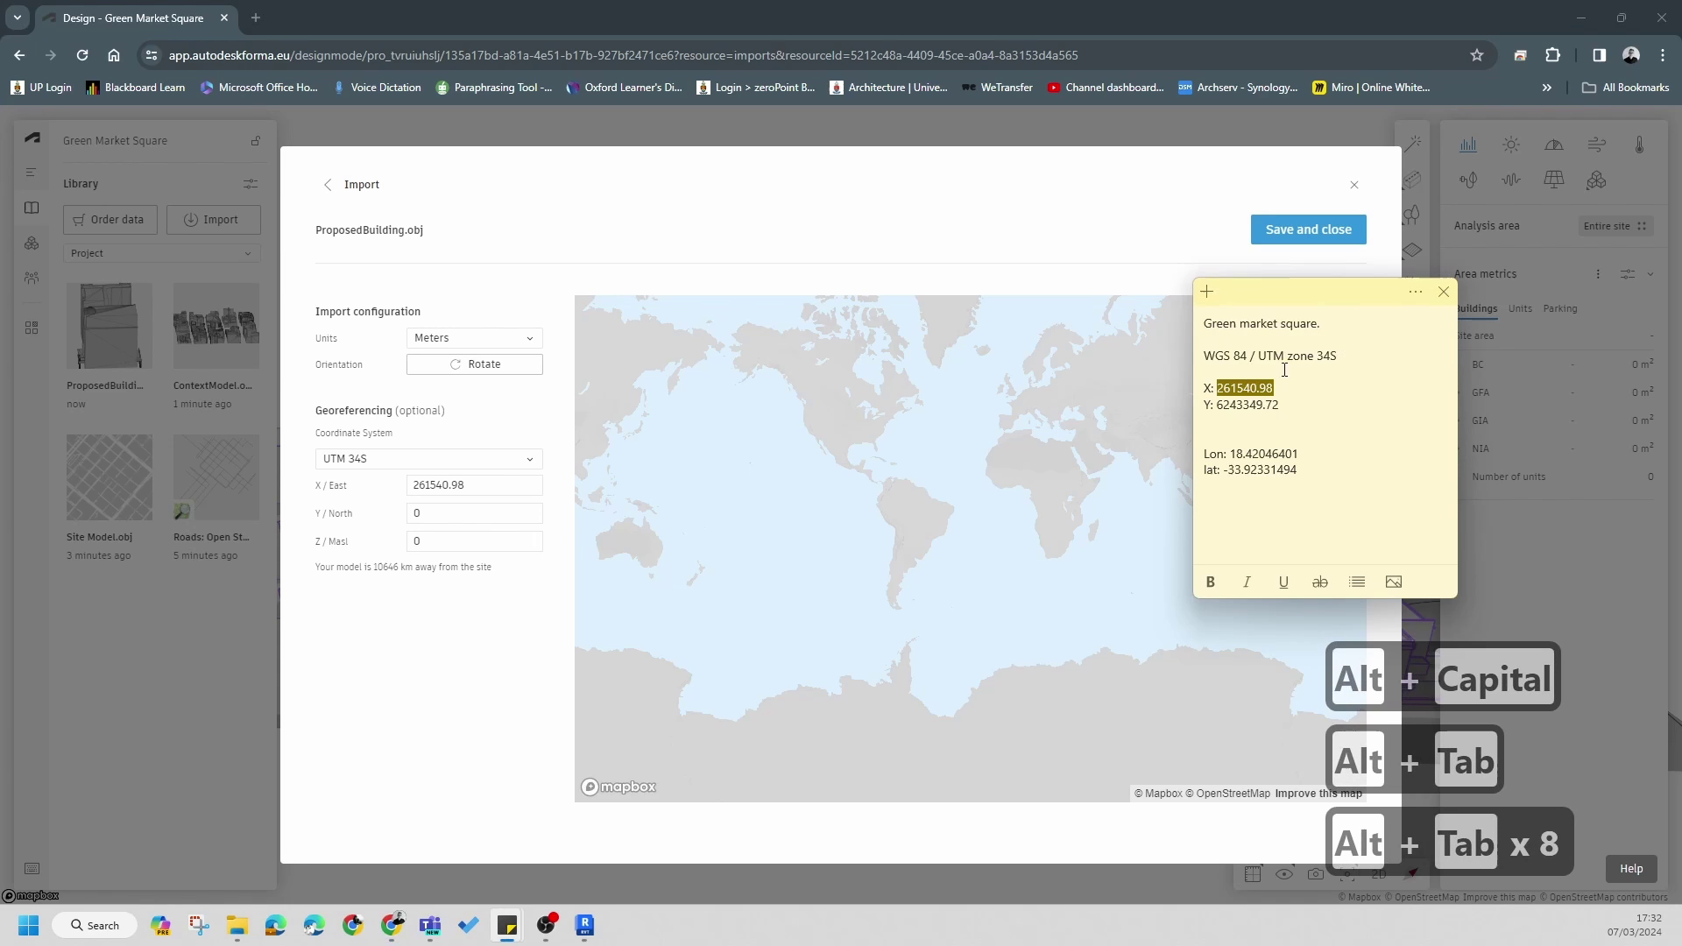
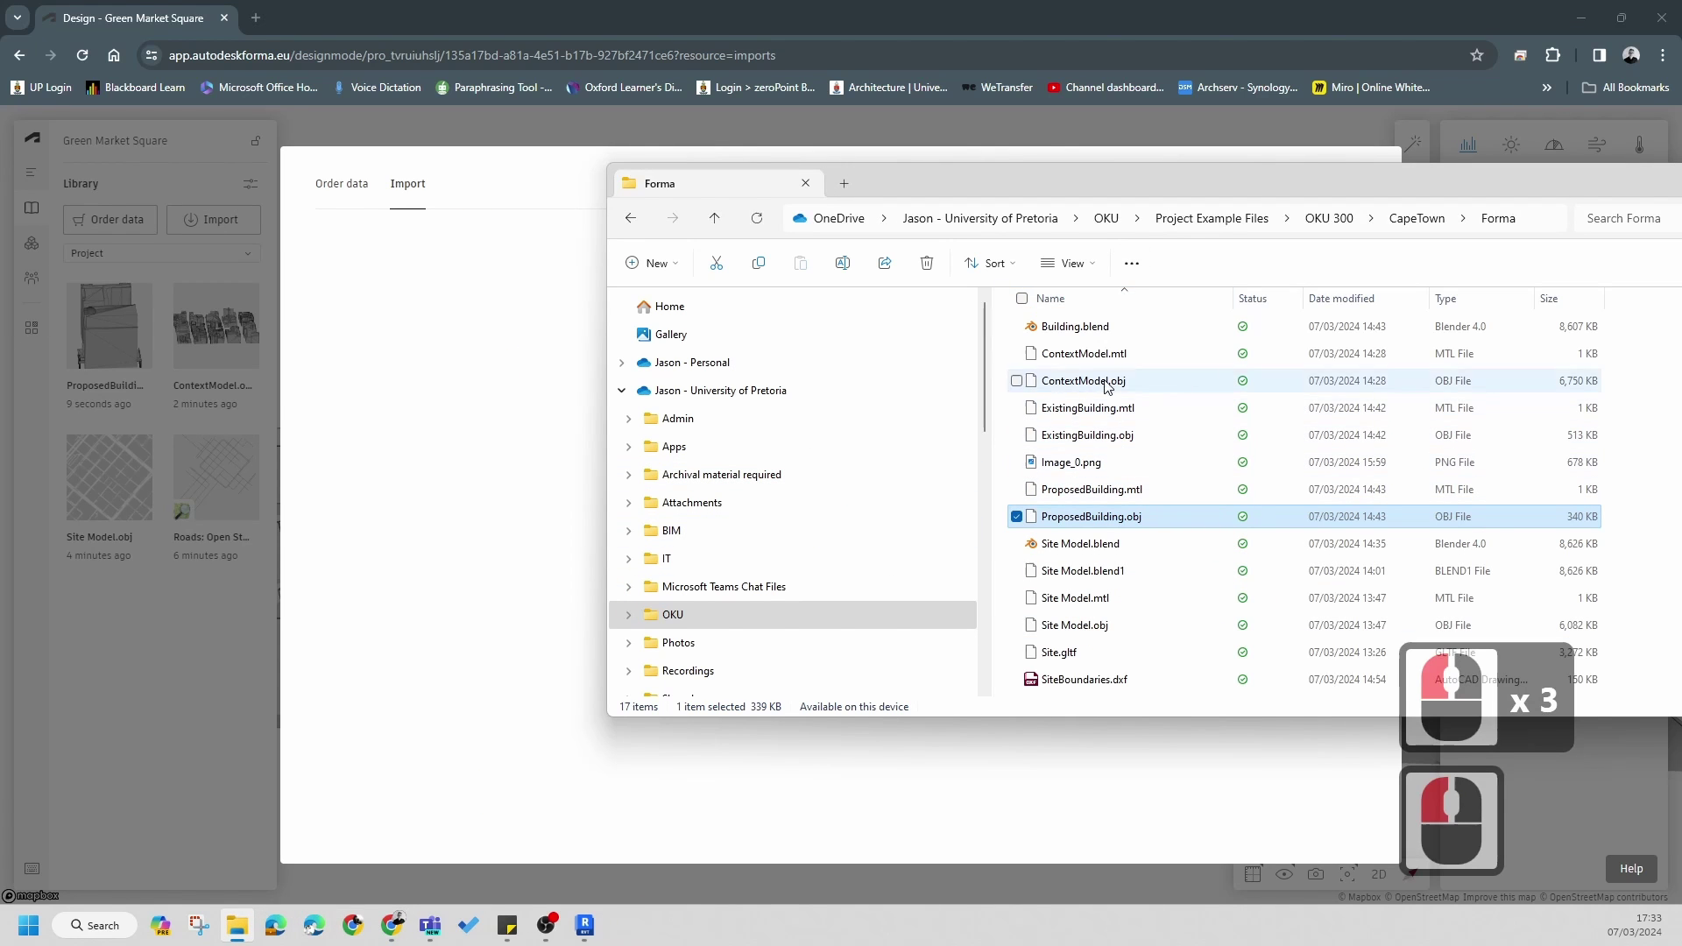
# - Pick ExistingBuilding.obj in File Explorer and confirm it for upload
pyautogui.click(466, 525)
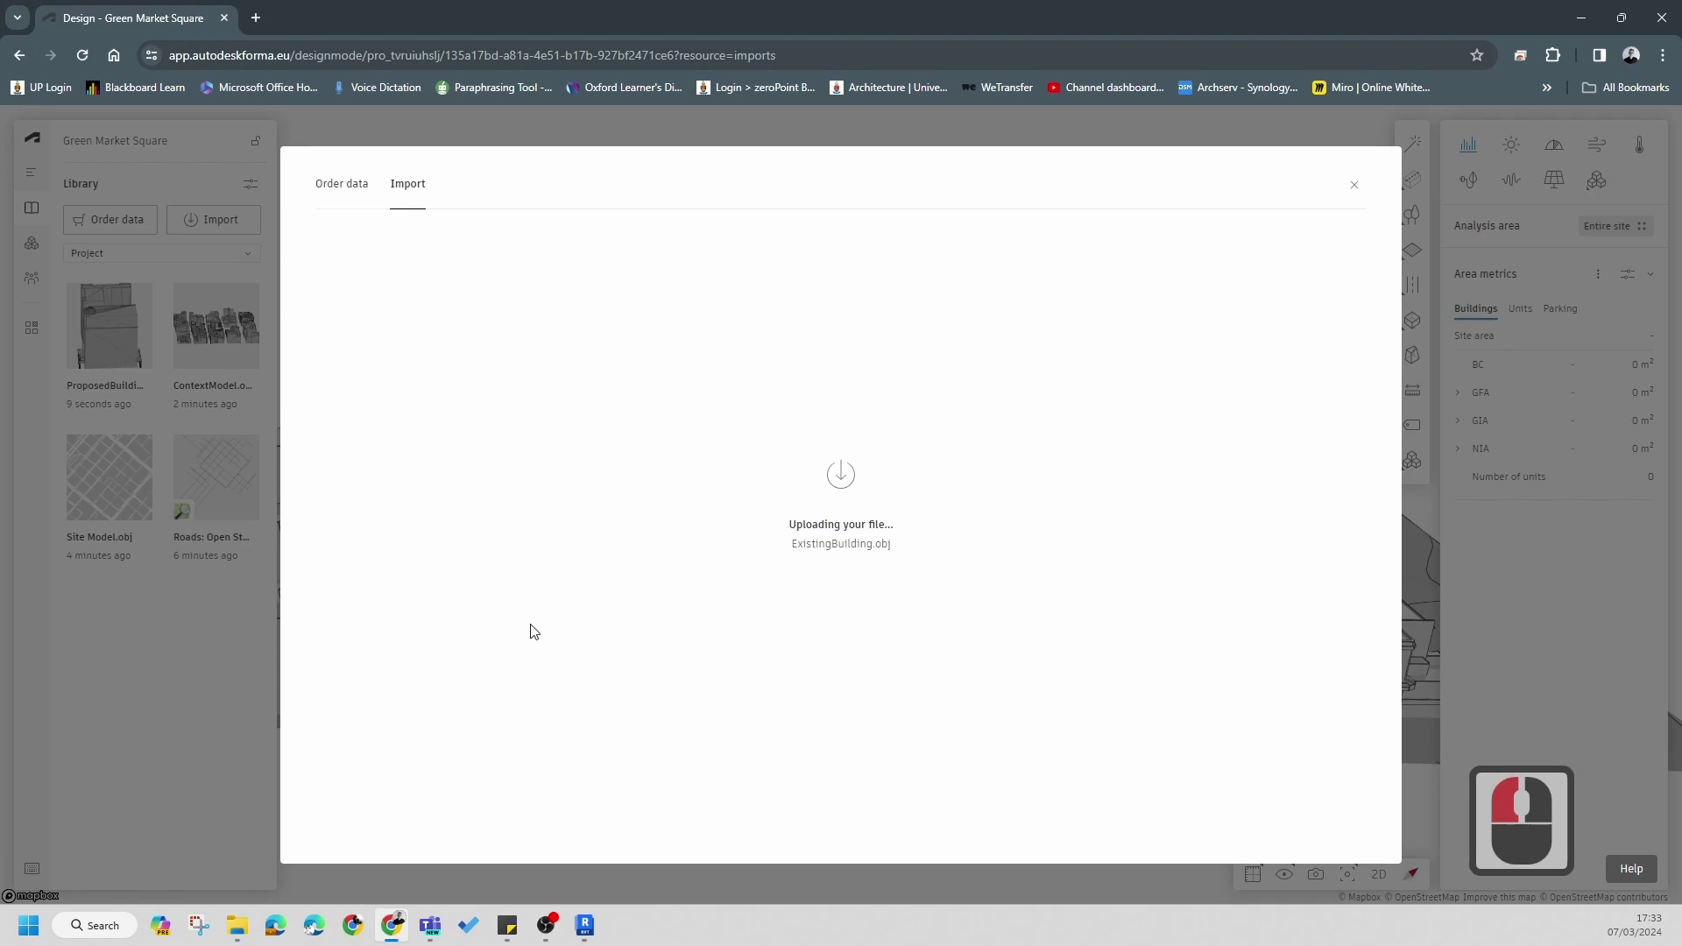
pyautogui.press('alt+Tab')
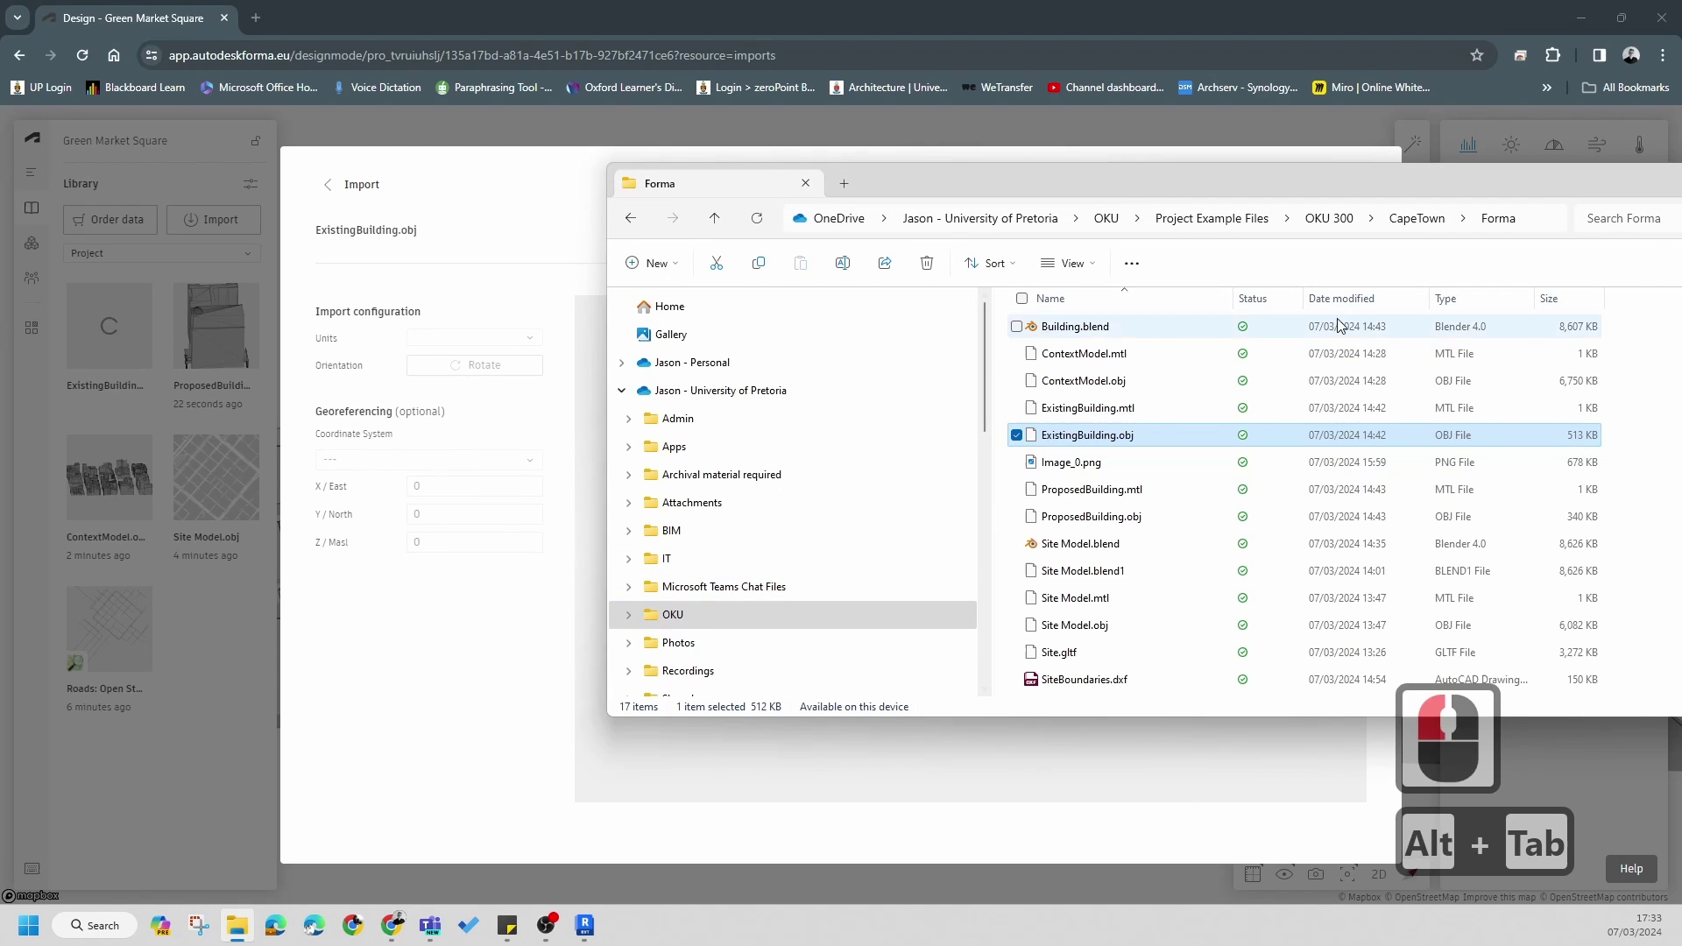
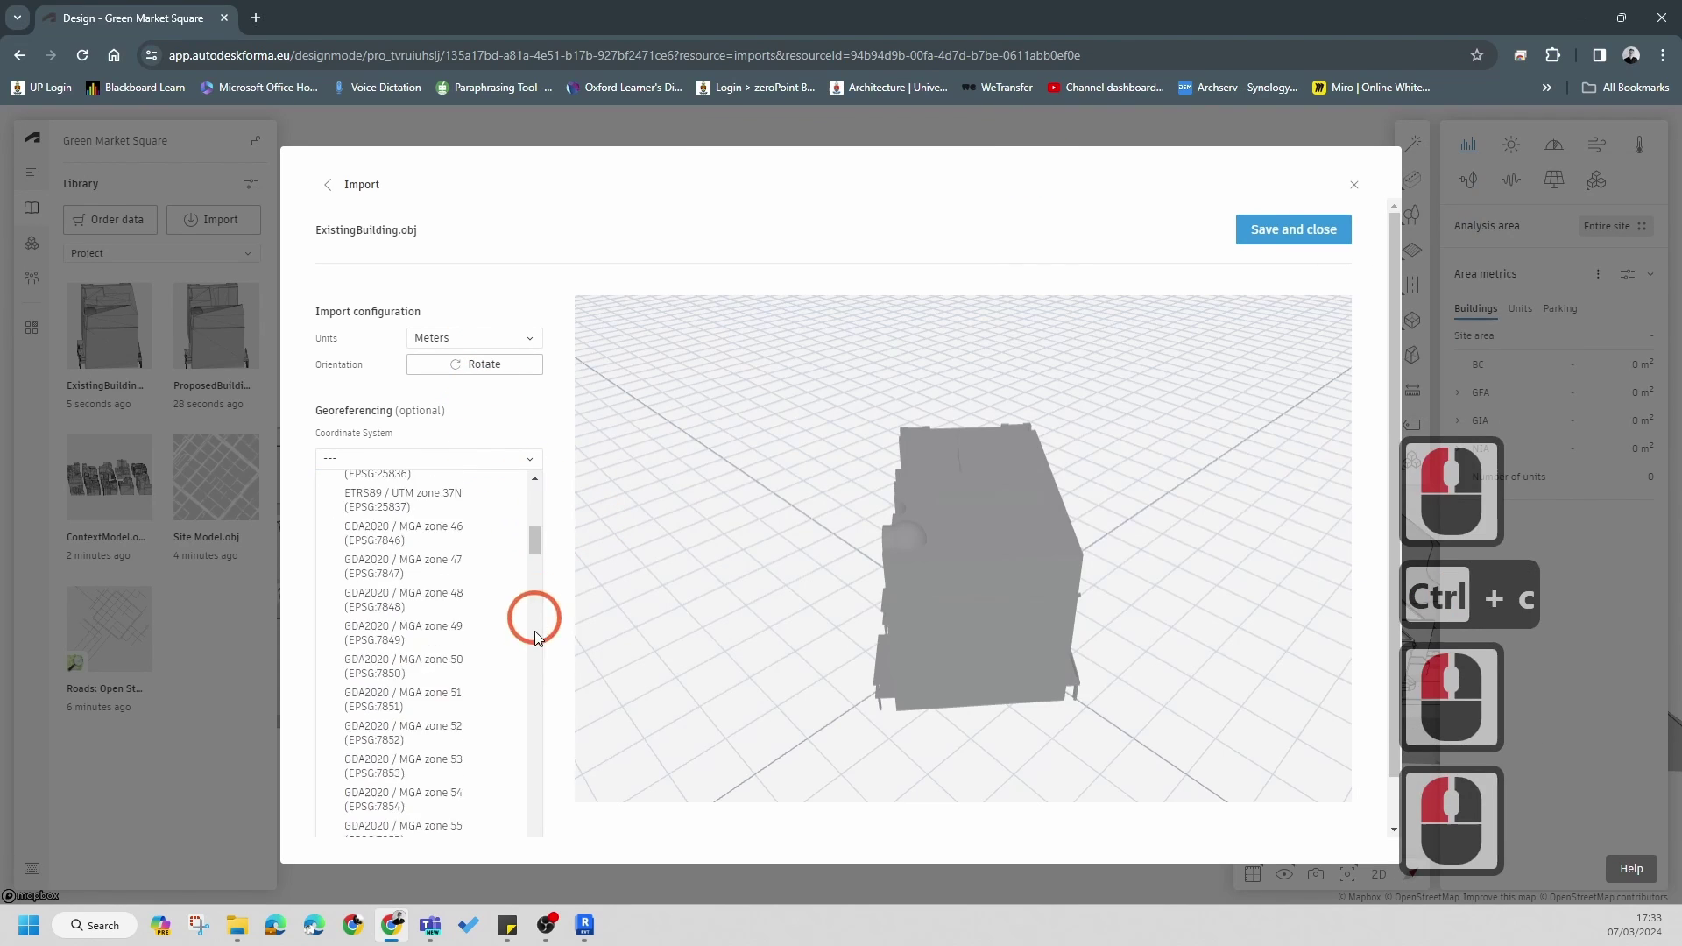
# - Georeference ExistingBuilding.obj to UTM 34S with northing 6243349.72 pasted from the notes, and save it
pyautogui.click(522, 701)
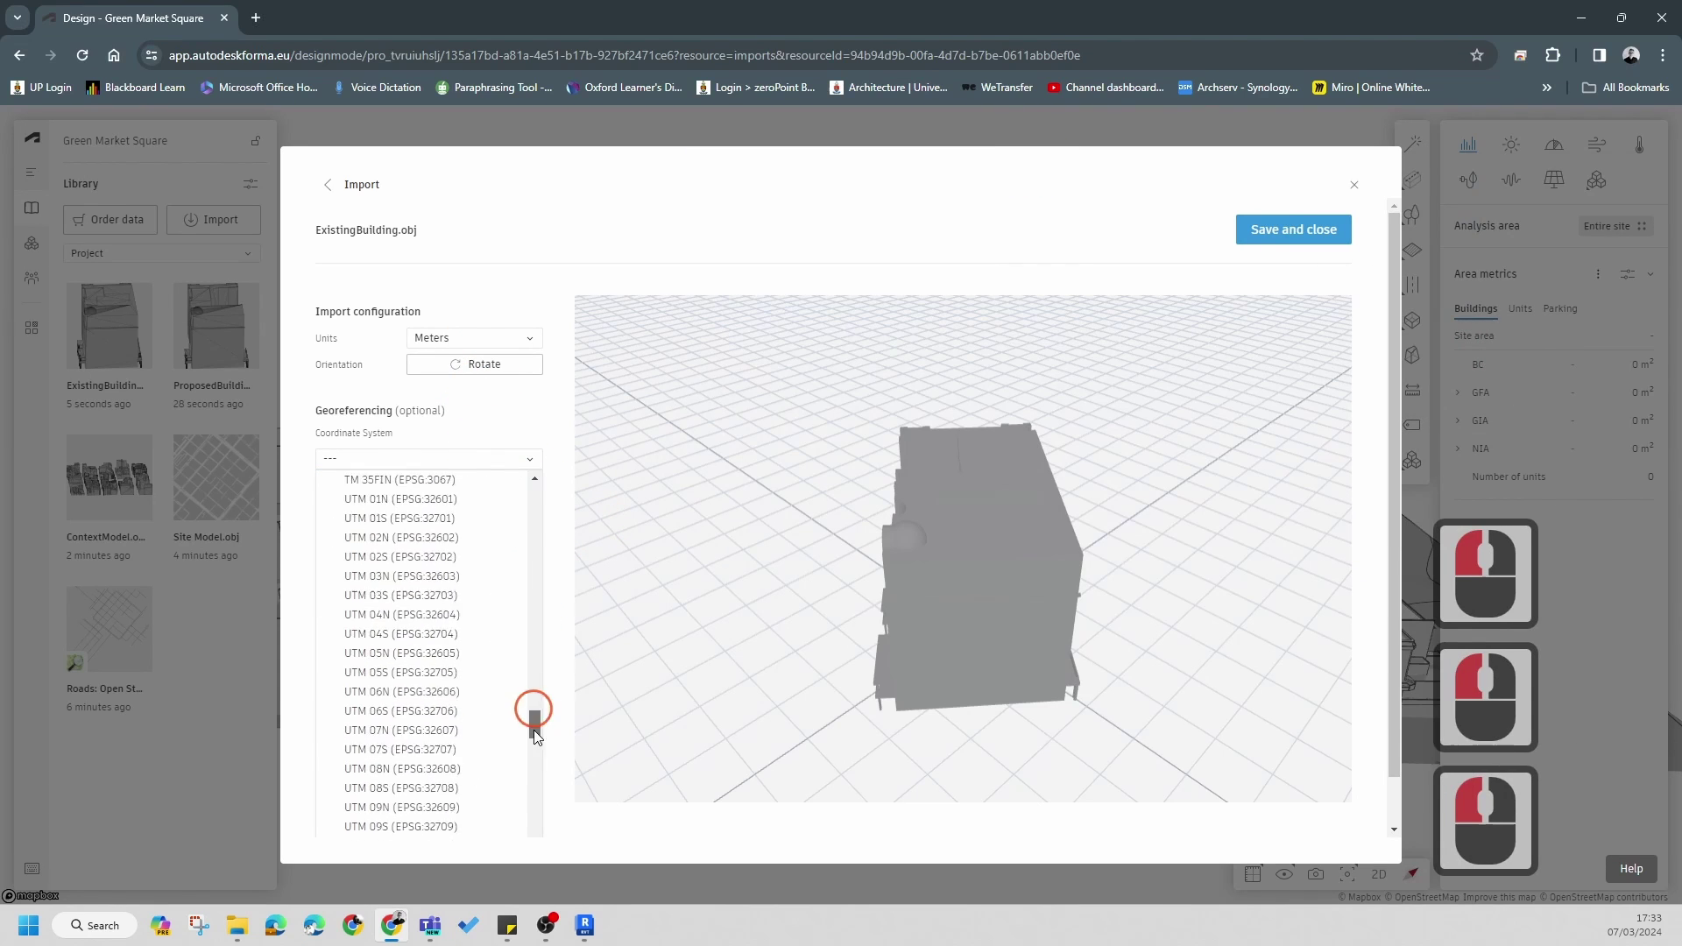
pyautogui.click(531, 761)
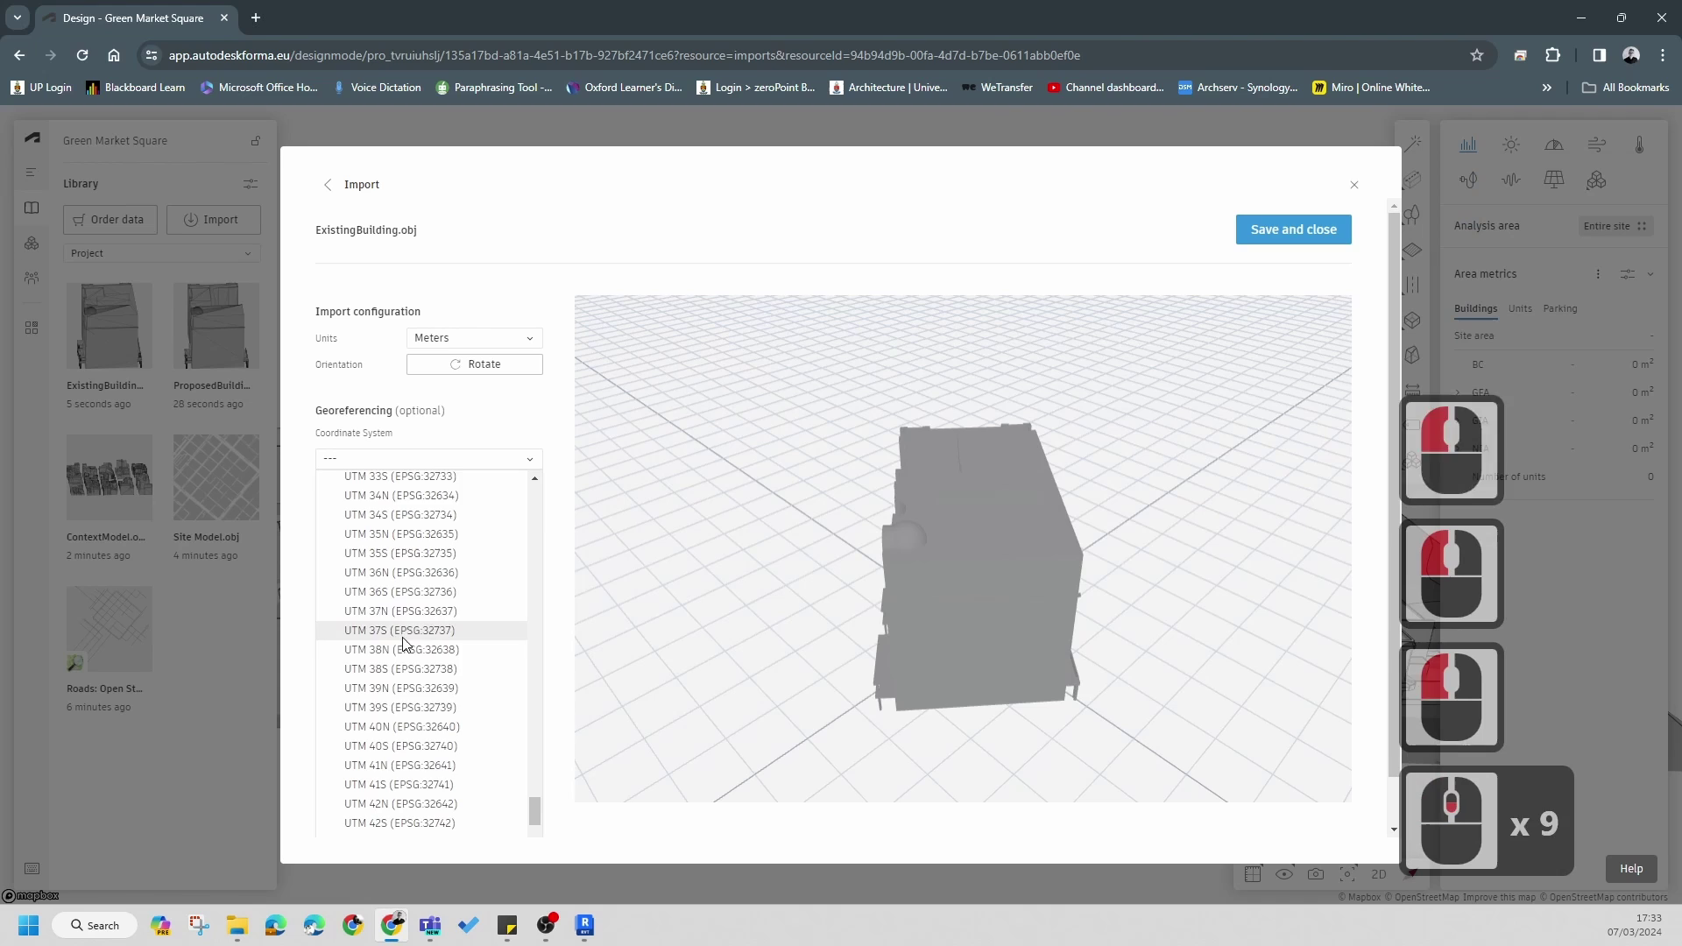
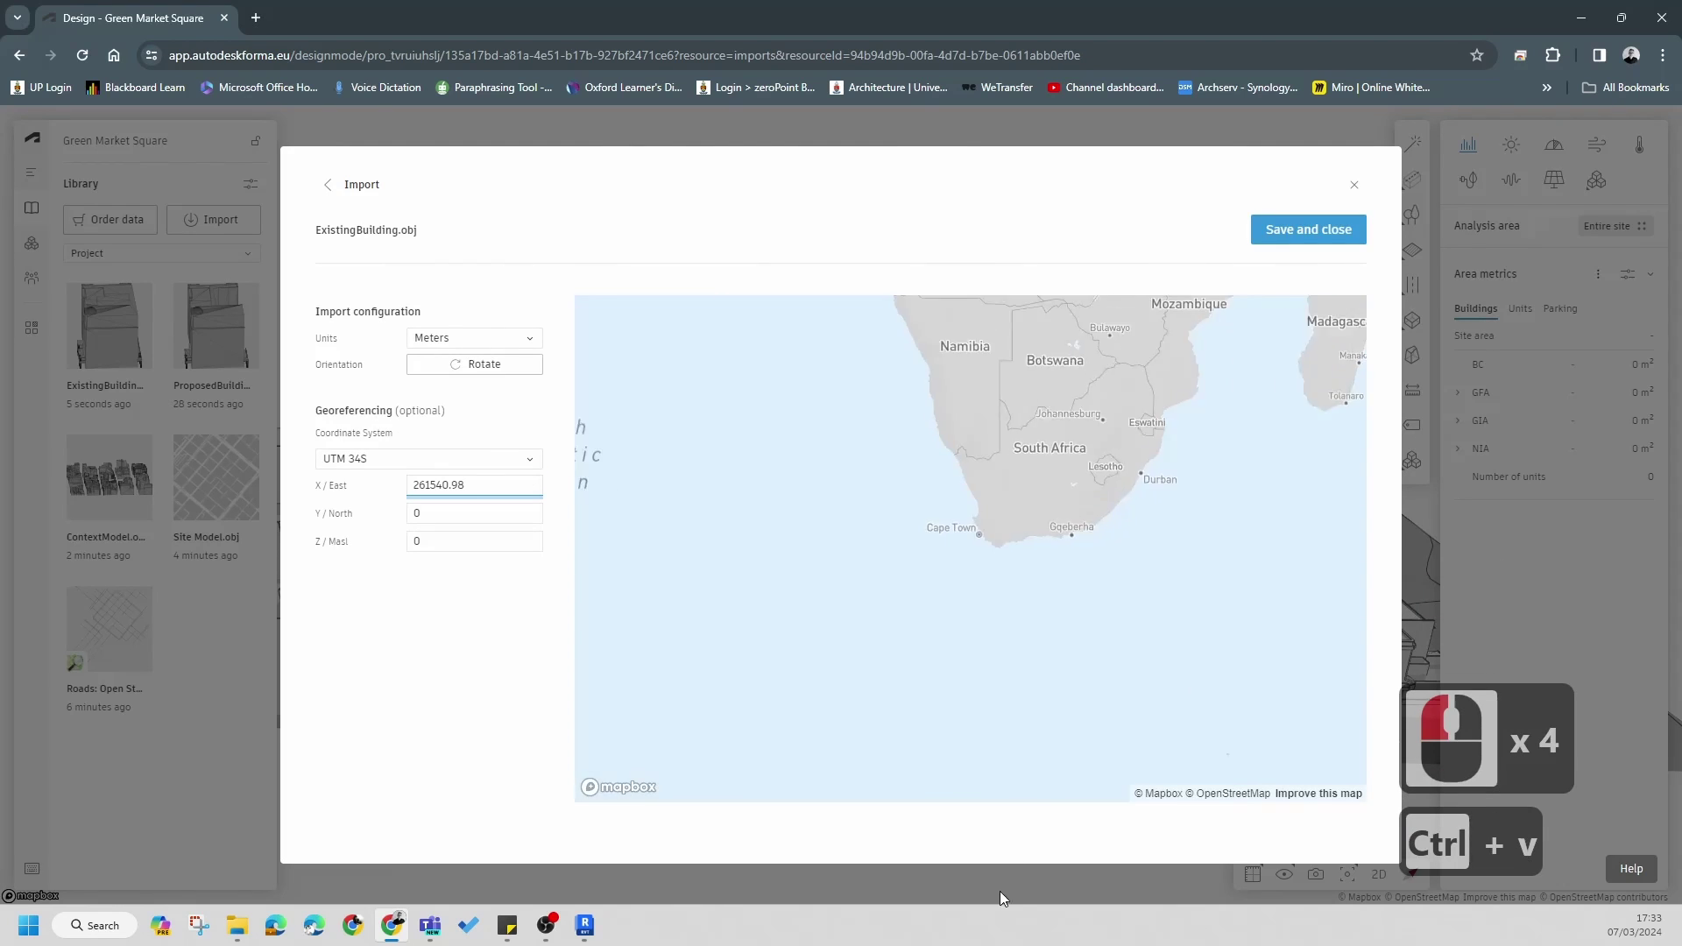
pyautogui.press('alt+Tab')
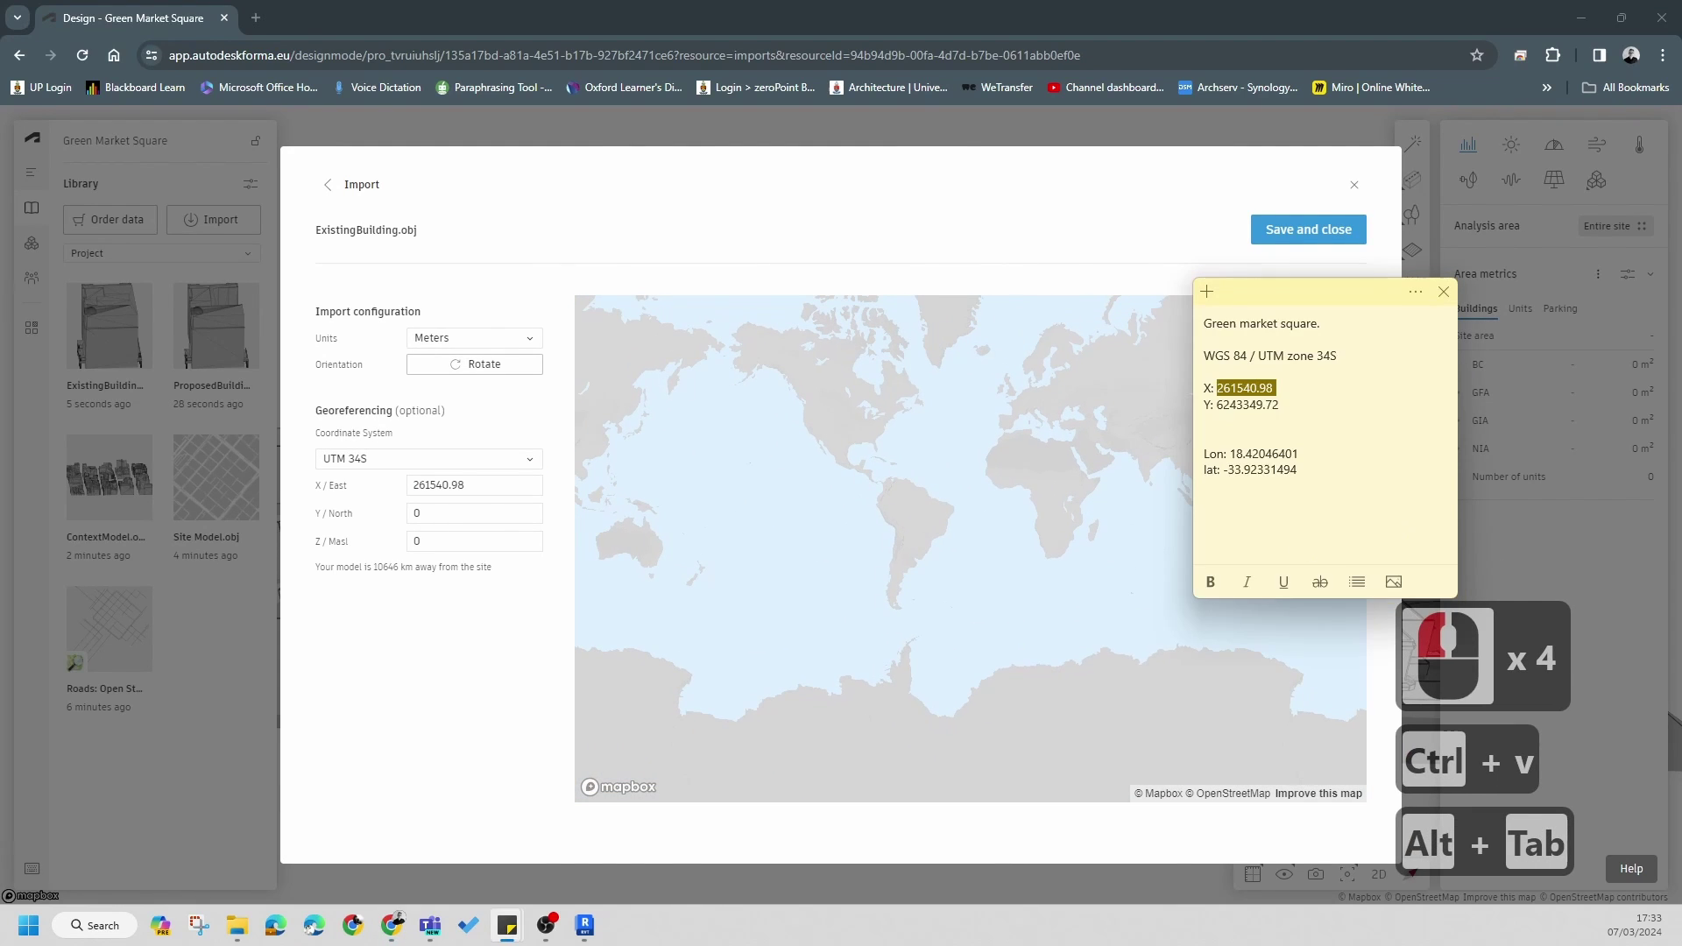
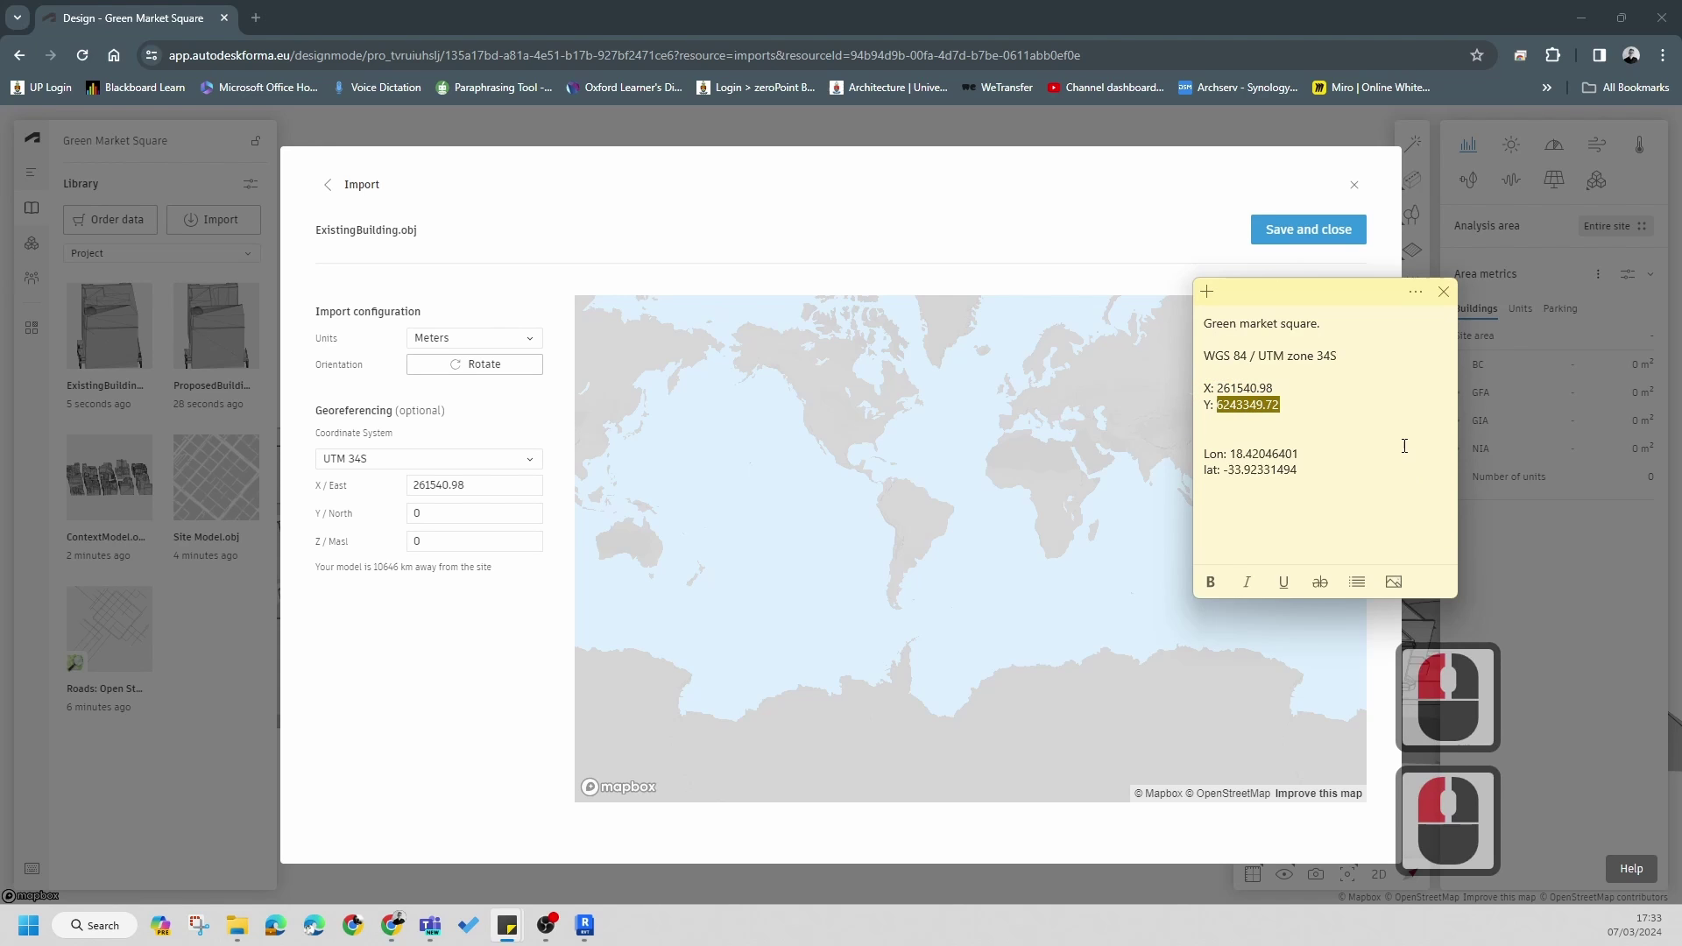
pyautogui.press('ctrl+c')
pyautogui.doubleClick(467, 526)
pyautogui.press('ctrl+v')
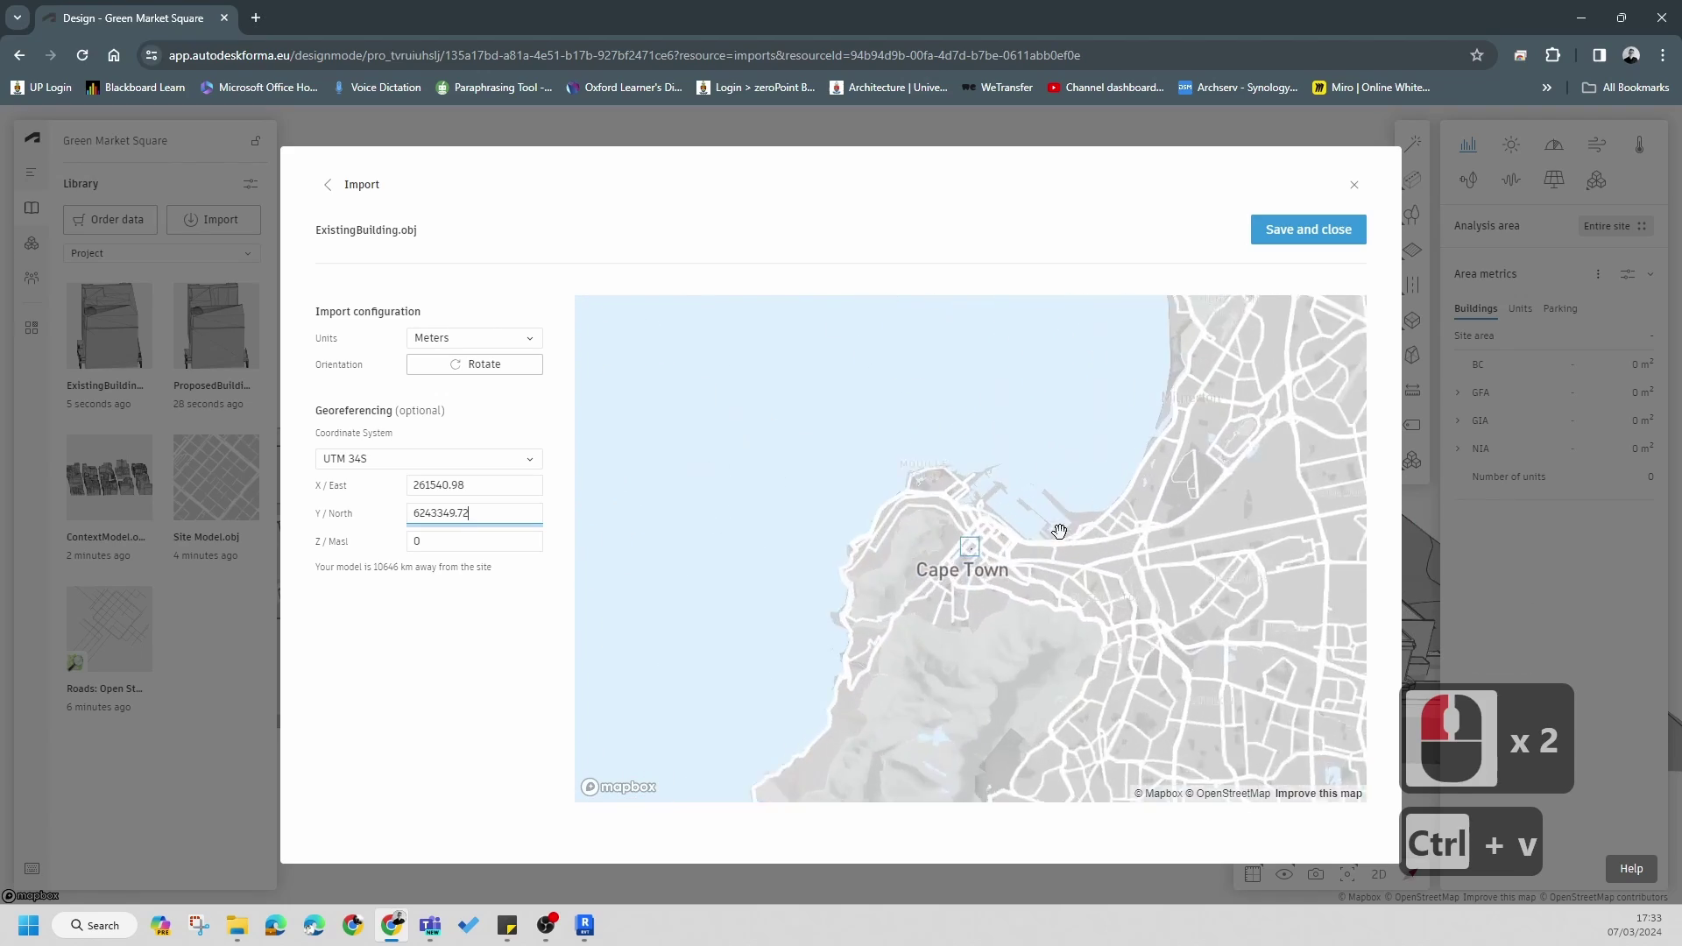
pyautogui.click(1300, 237)
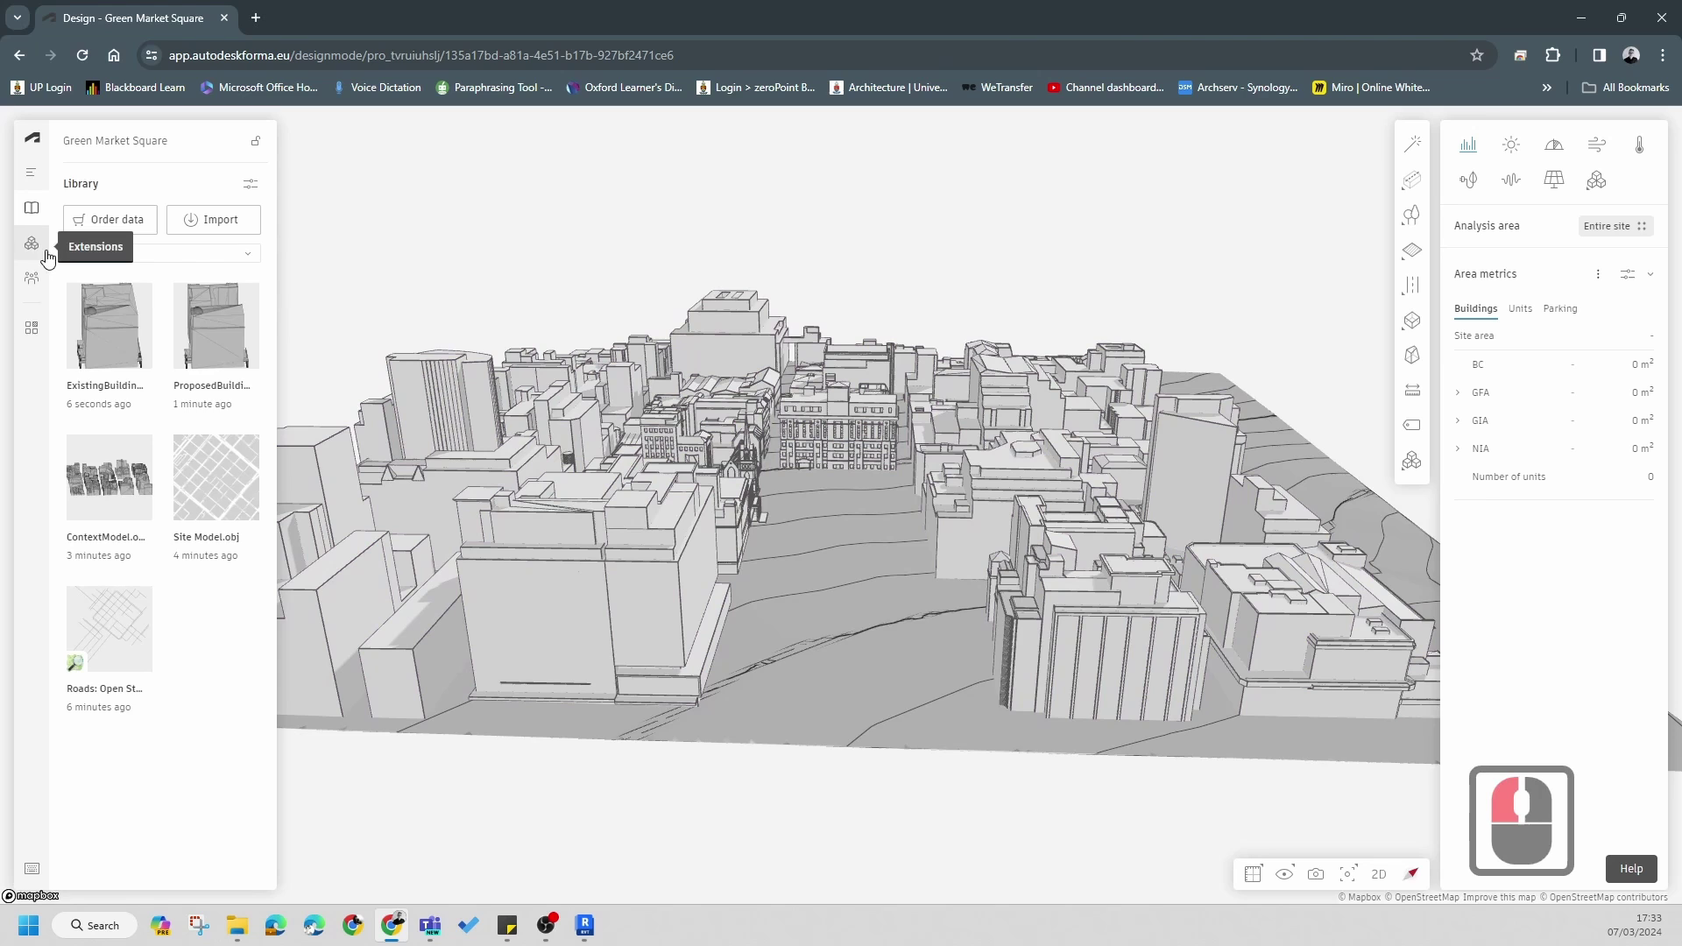
# - Rename Proposal 1 to 'Proposed', correcting the caps-lock typo along the way
pyautogui.click(43, 254)
pyautogui.click(40, 175)
pyautogui.click(257, 195)
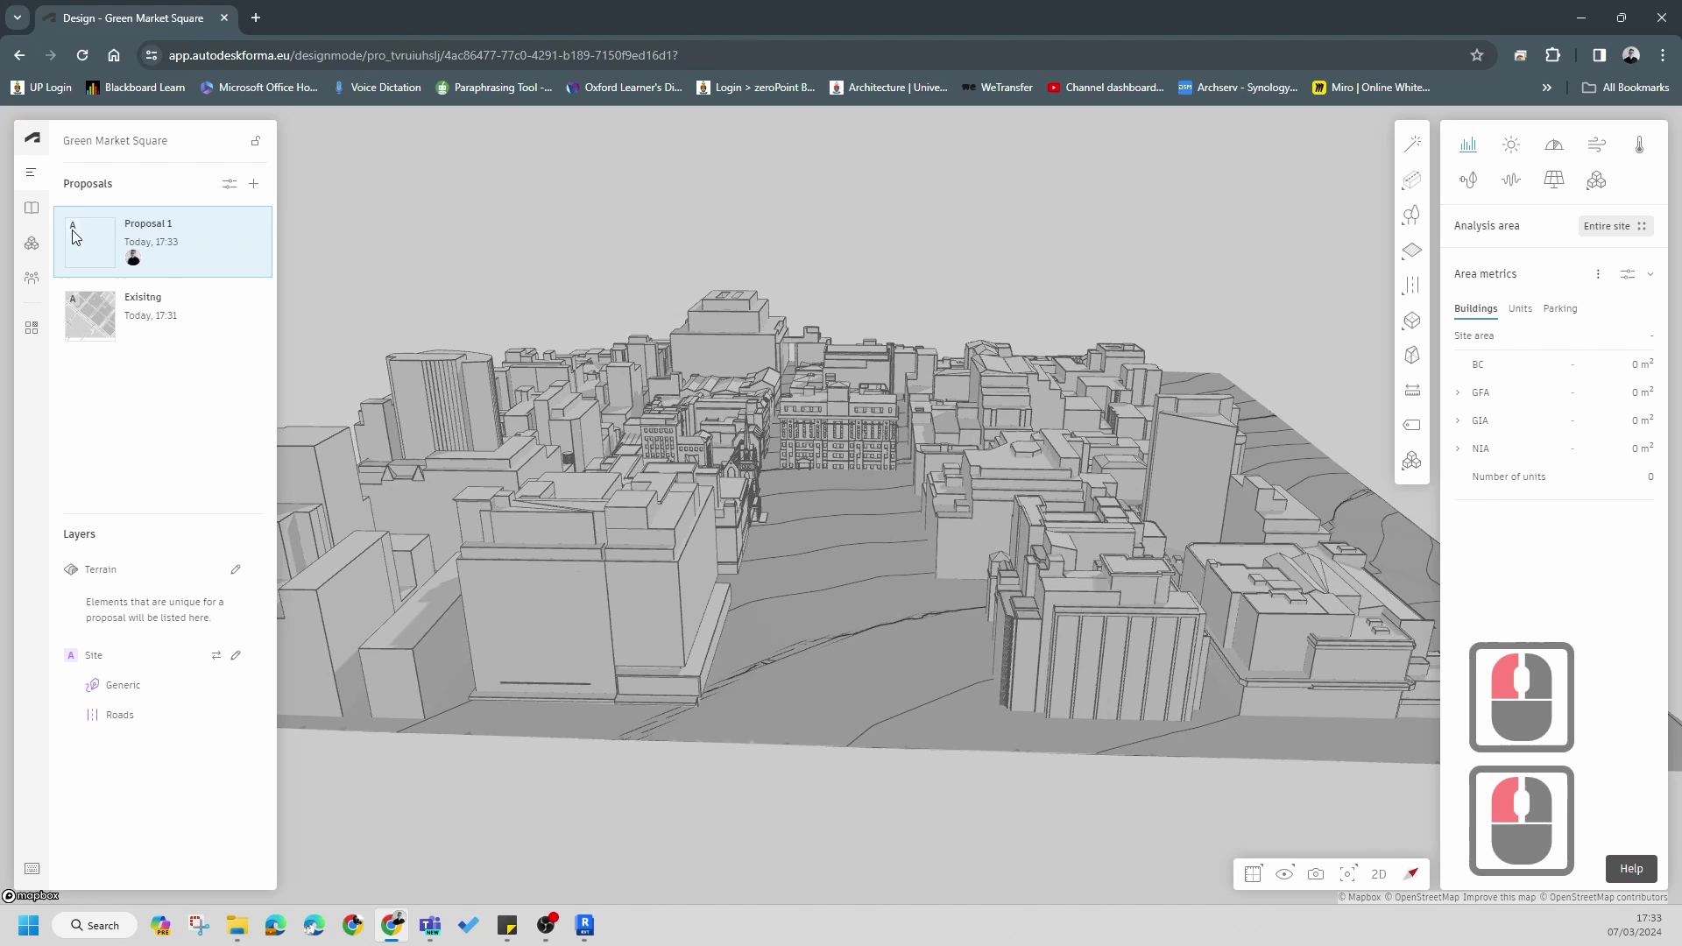
pyautogui.rightClick(147, 228)
pyautogui.click(186, 274)
pyautogui.write('proposed')
pyautogui.press('BackSpace')
pyautogui.press('BackSpace')
pyautogui.press('BackSpace')
pyautogui.press('BackSpace')
pyautogui.press('BackSpace')
pyautogui.press('BackSpace')
pyautogui.press('BackSpace')
pyautogui.press('BackSpace')
pyautogui.press('Caps_Lock')
pyautogui.click(186, 272)
pyautogui.write('ropos')
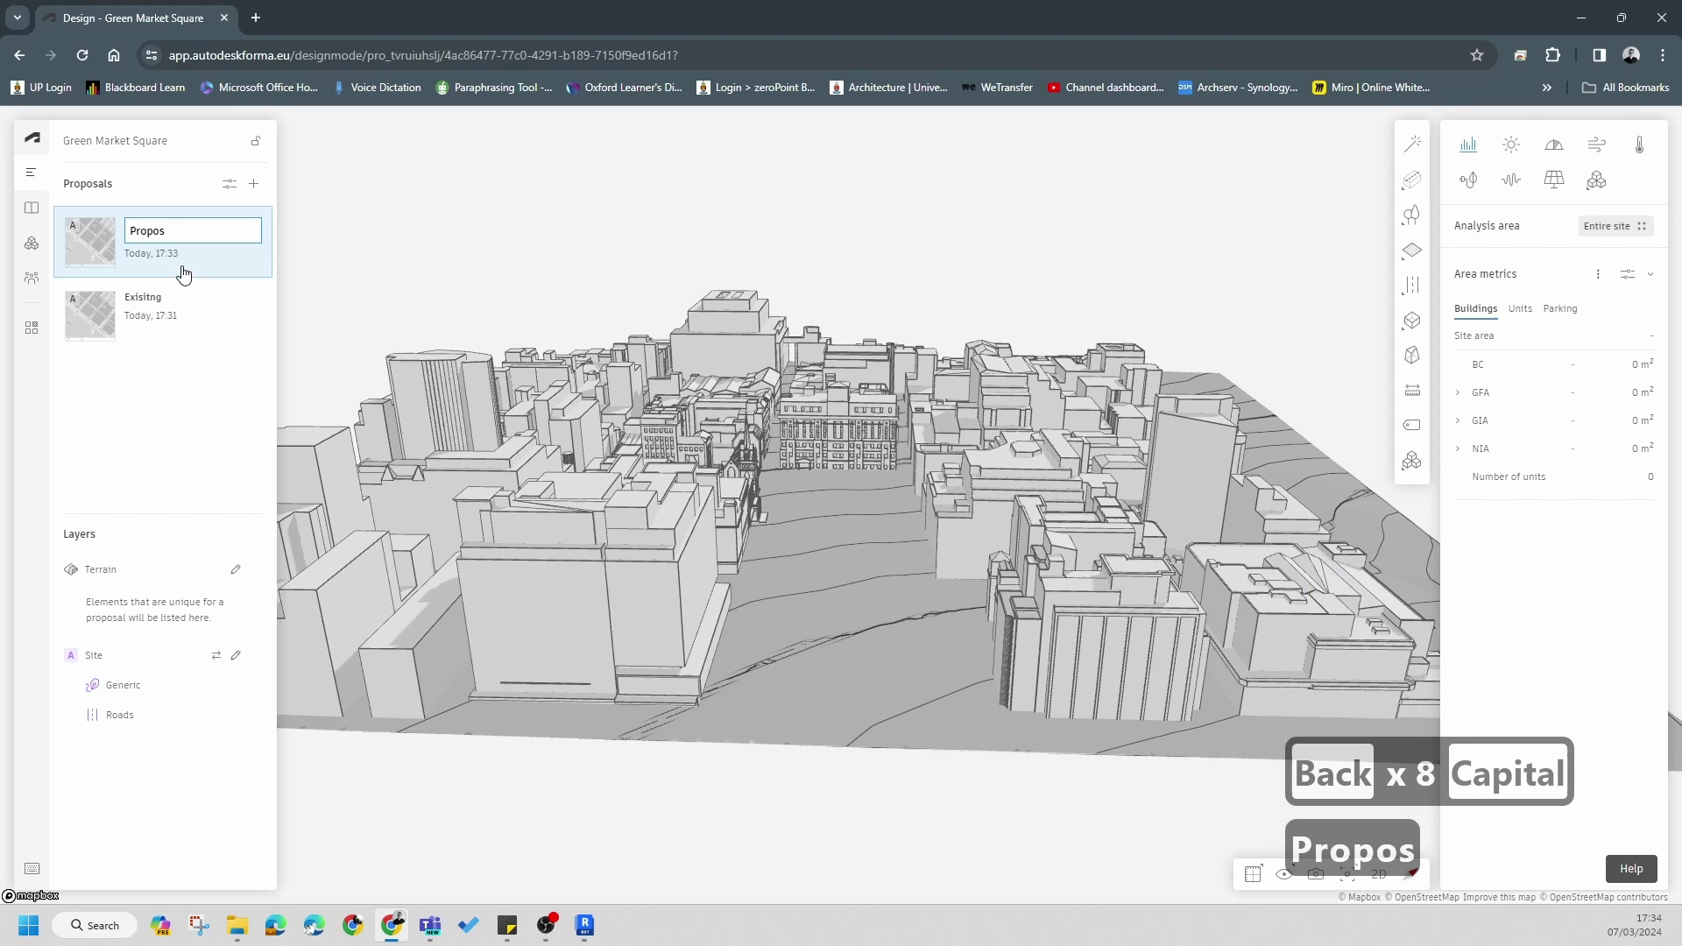
pyautogui.write('d')
pyautogui.click(188, 446)
# - Switch to the Existing proposal and bring up the library of imported models
pyautogui.click(119, 335)
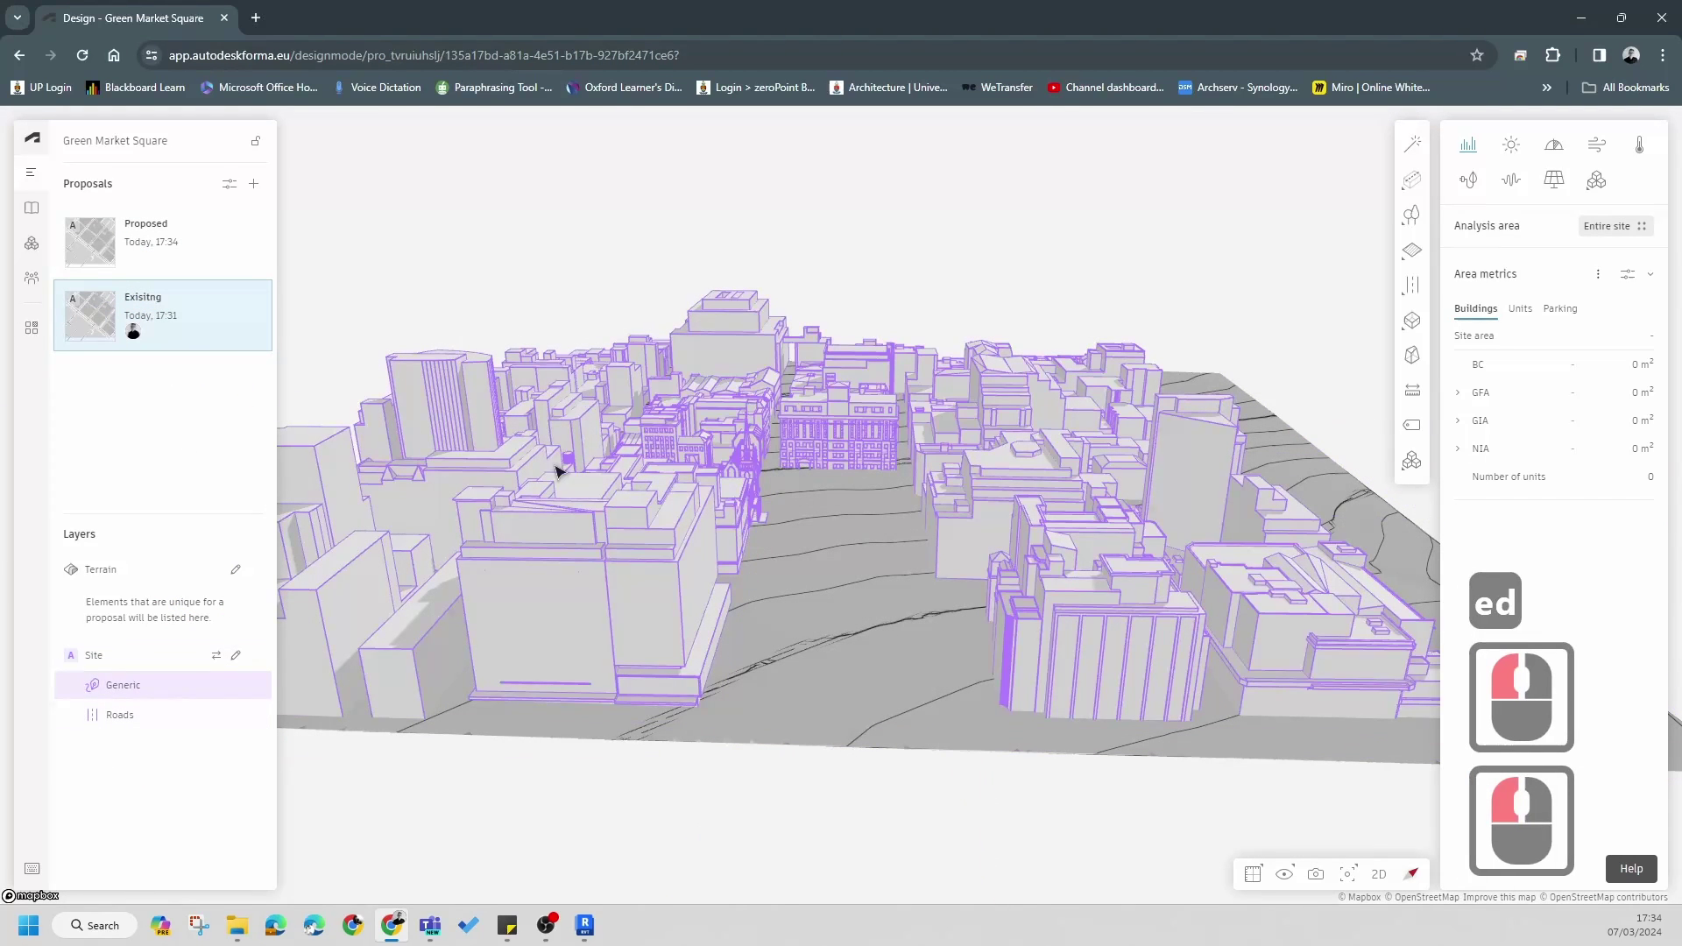
pyautogui.click(40, 215)
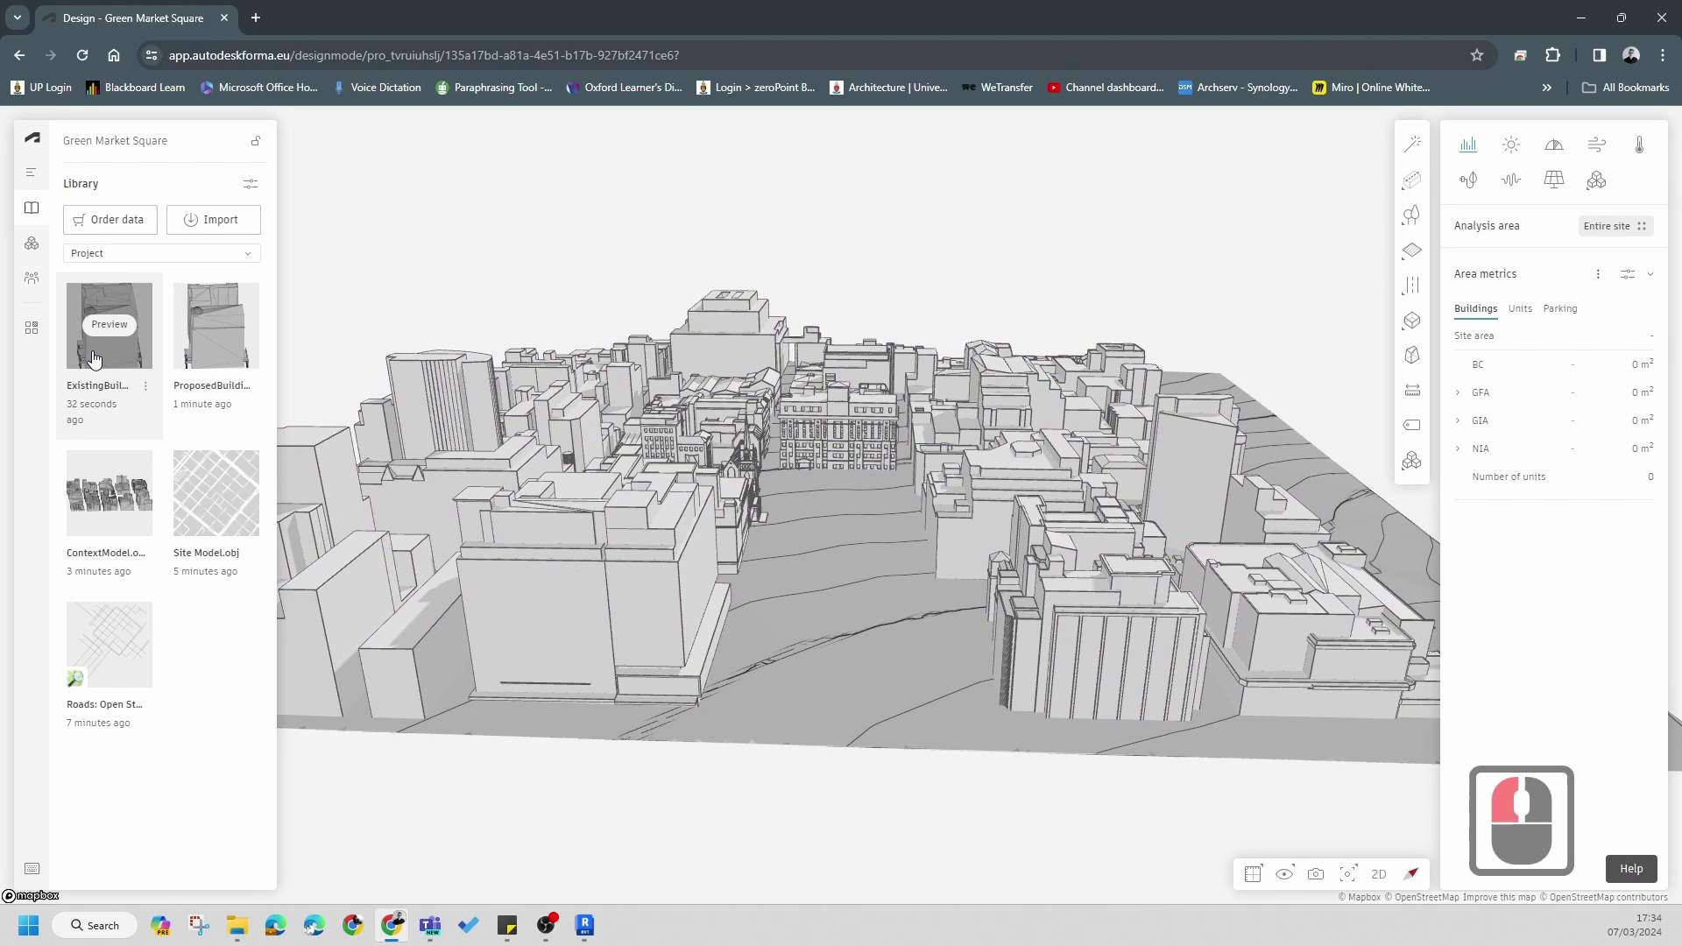
# - Place ExistingBuilding on the plot and move it from the shared Site into the Existing proposal only
pyautogui.doubleClick(97, 359)
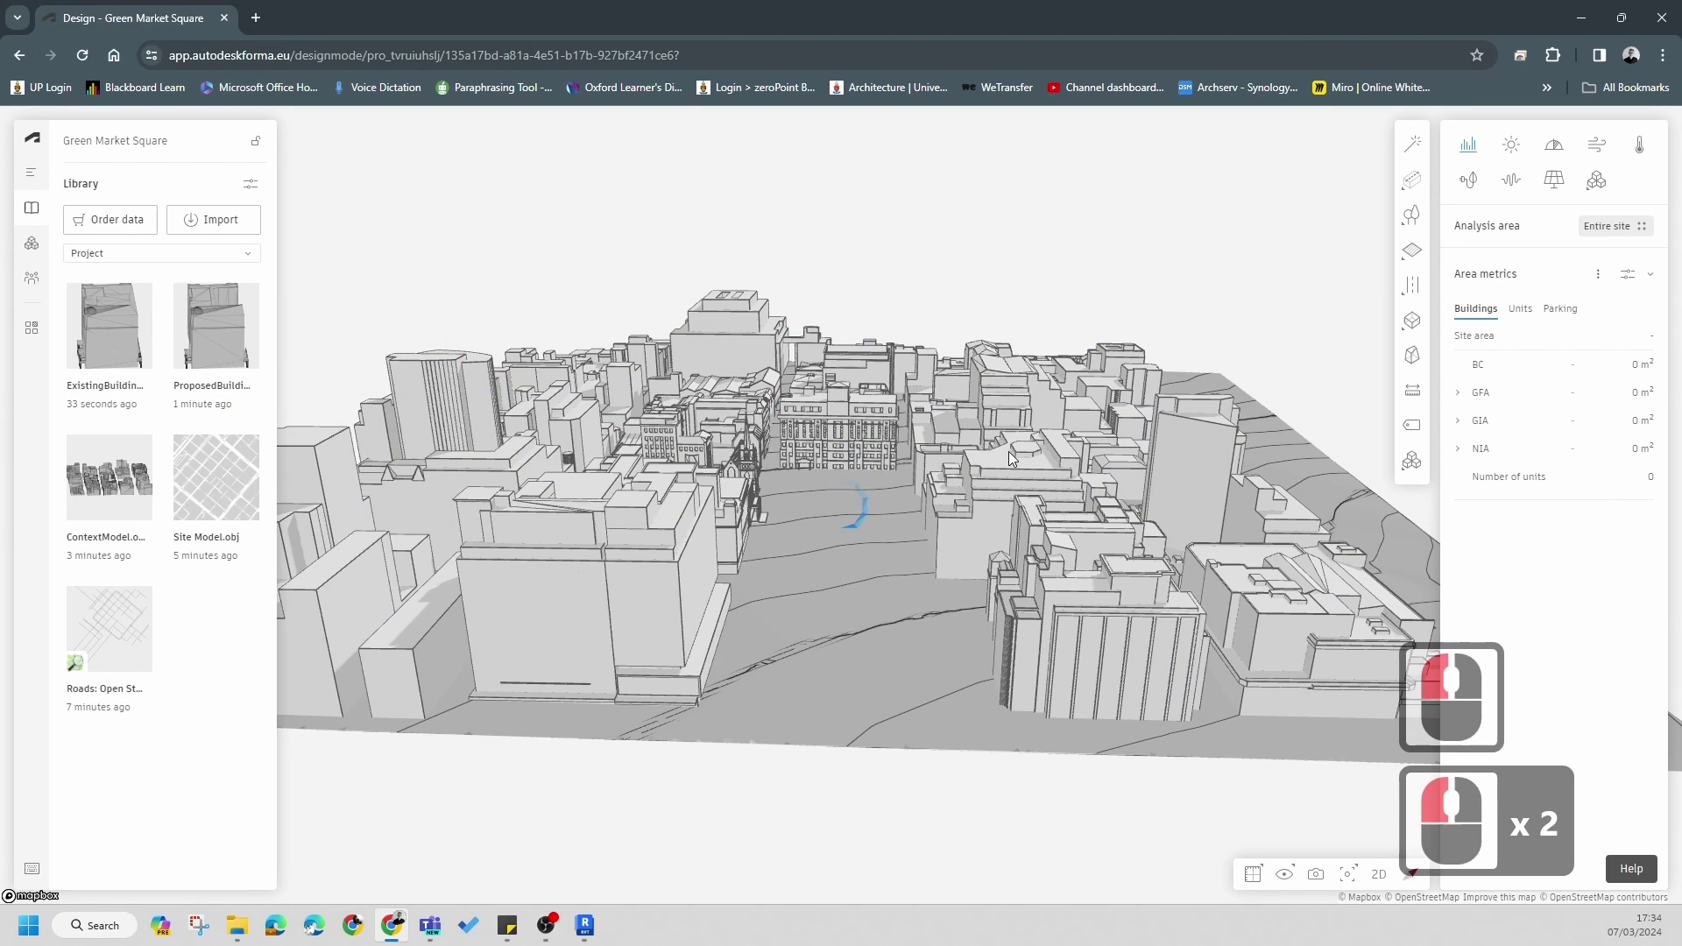
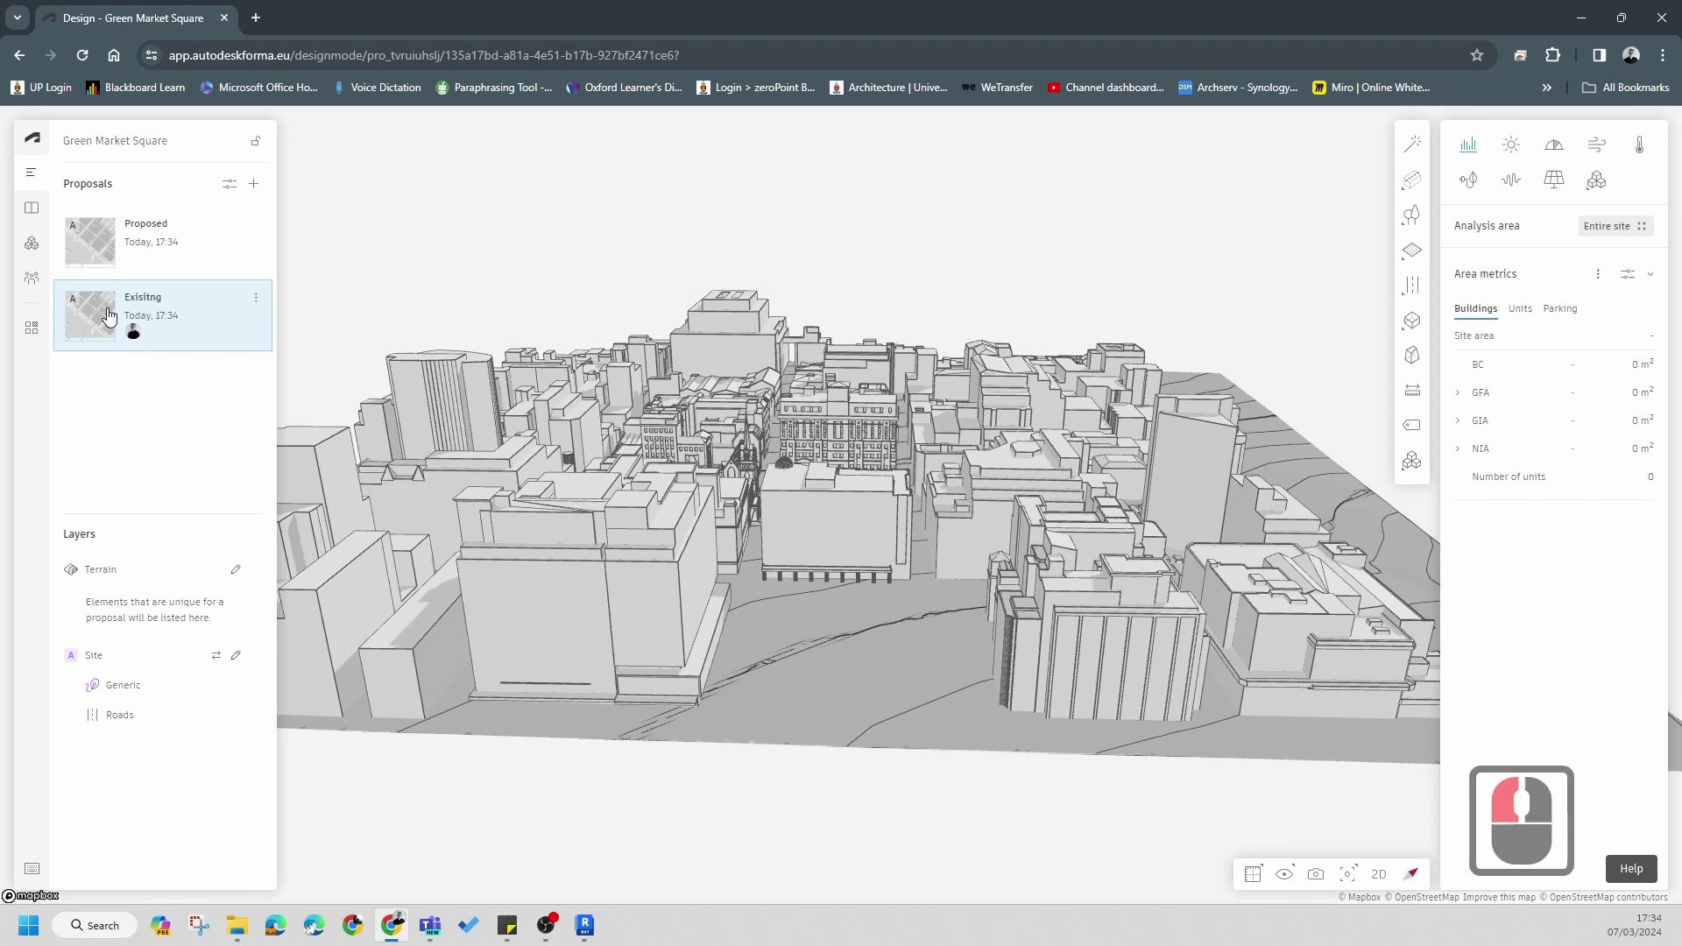
pyautogui.click(106, 249)
pyautogui.click(112, 320)
pyautogui.click(134, 685)
pyautogui.click(237, 665)
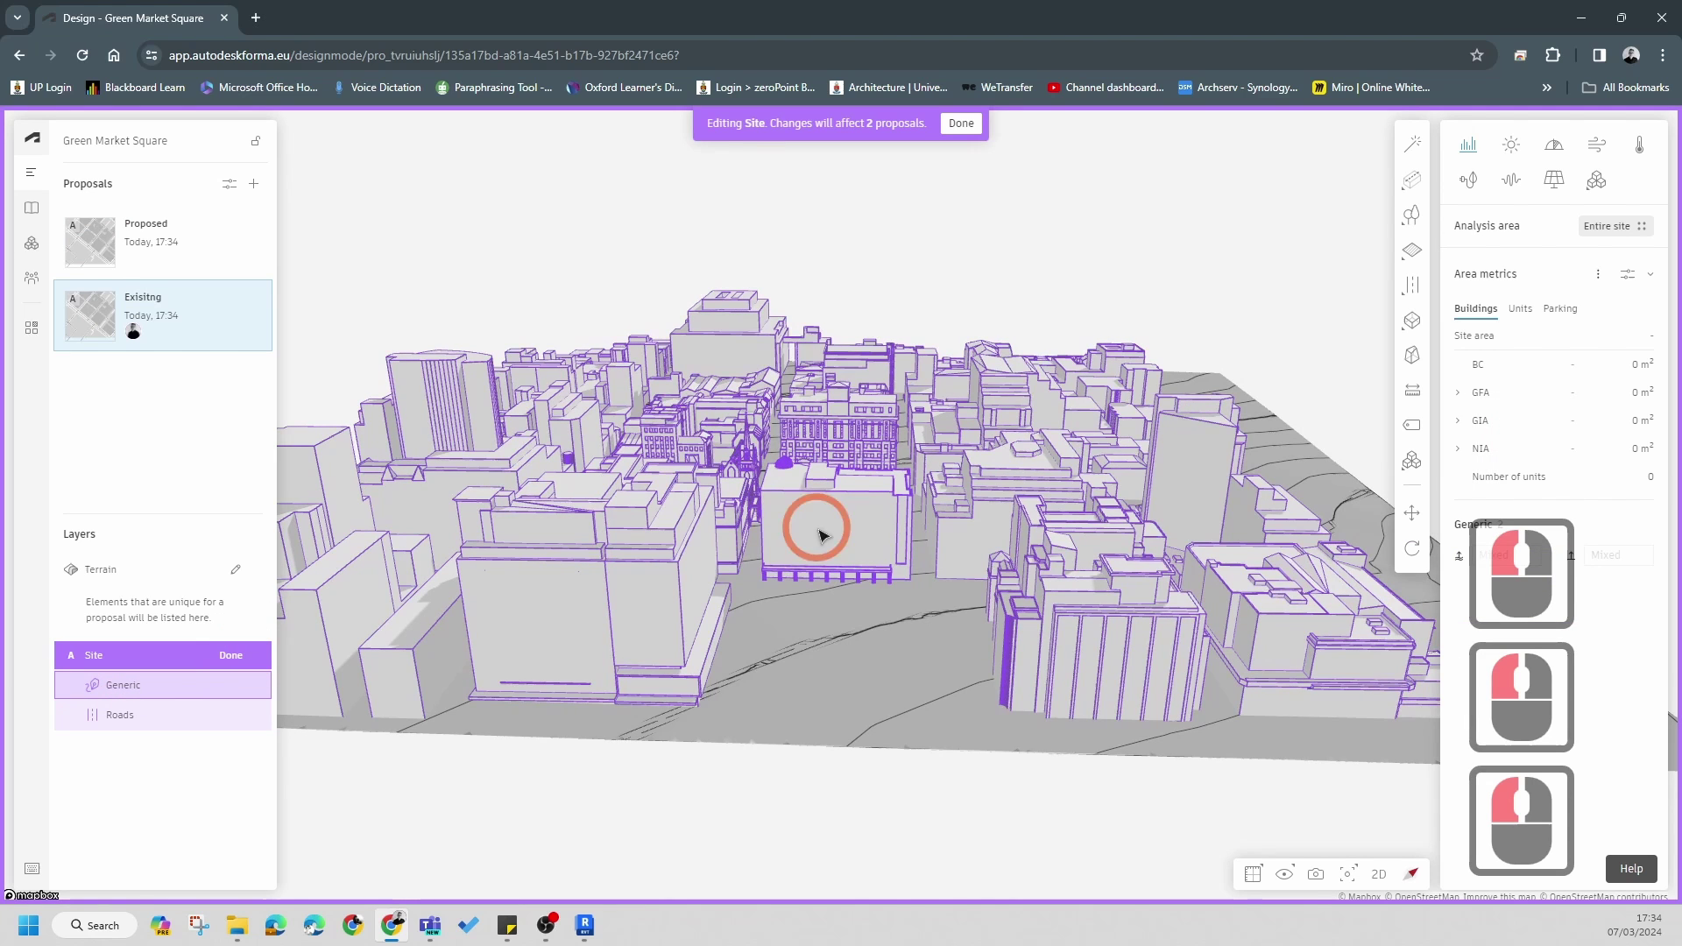
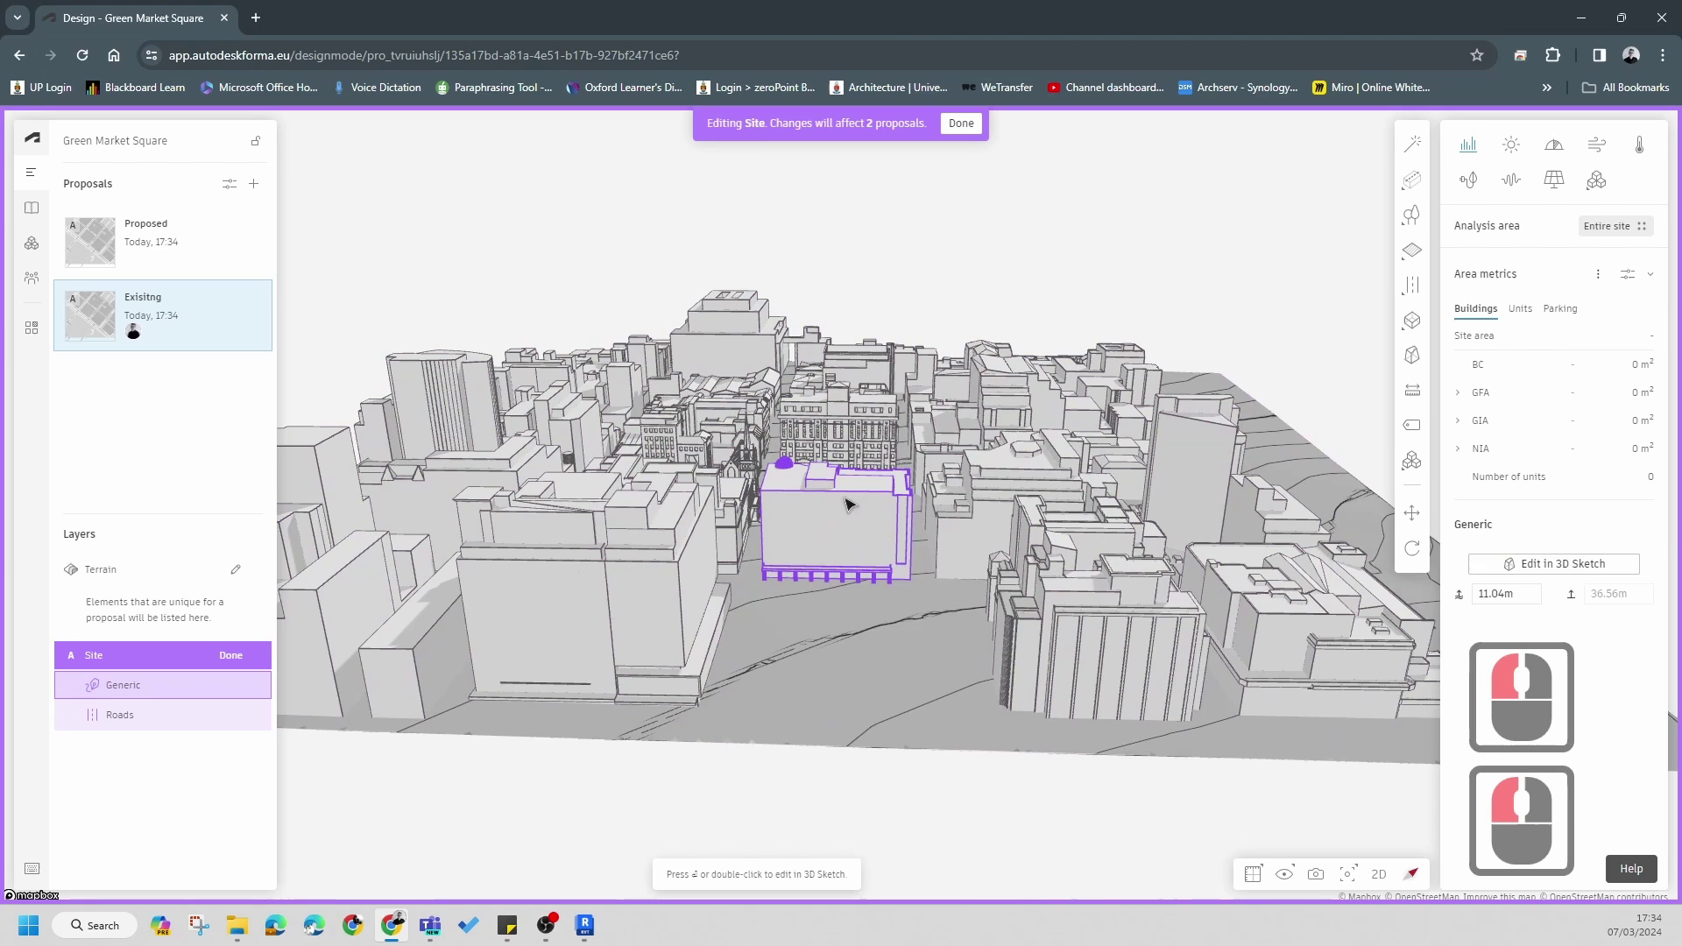
pyautogui.rightClick(848, 500)
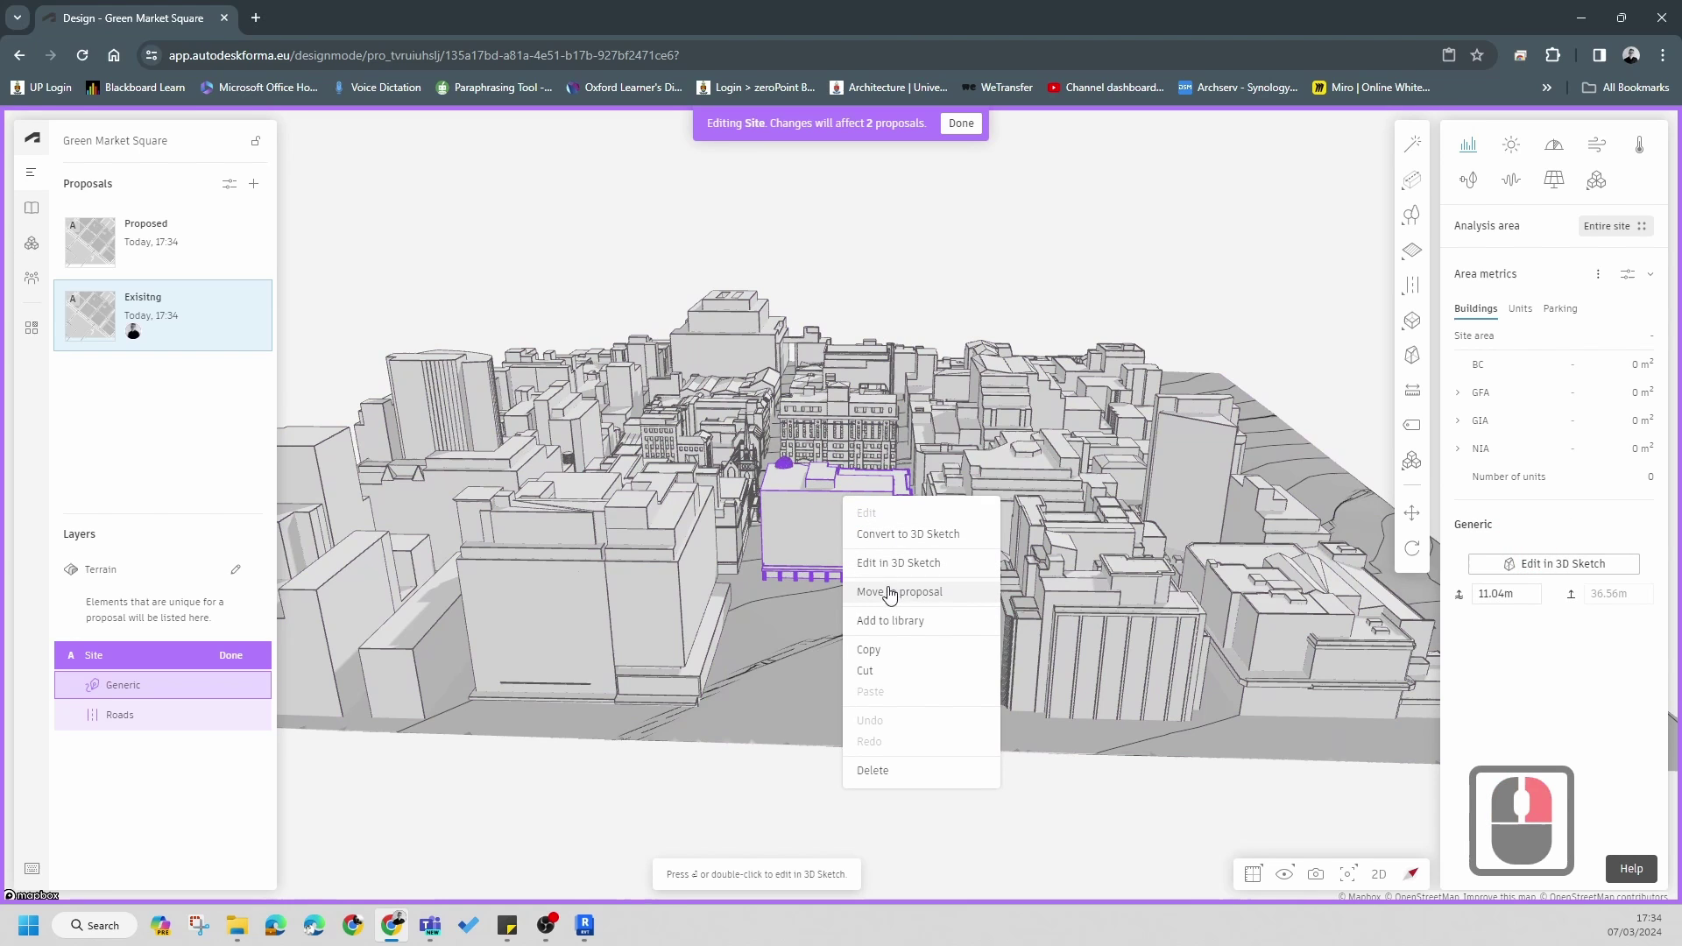
pyautogui.click(903, 601)
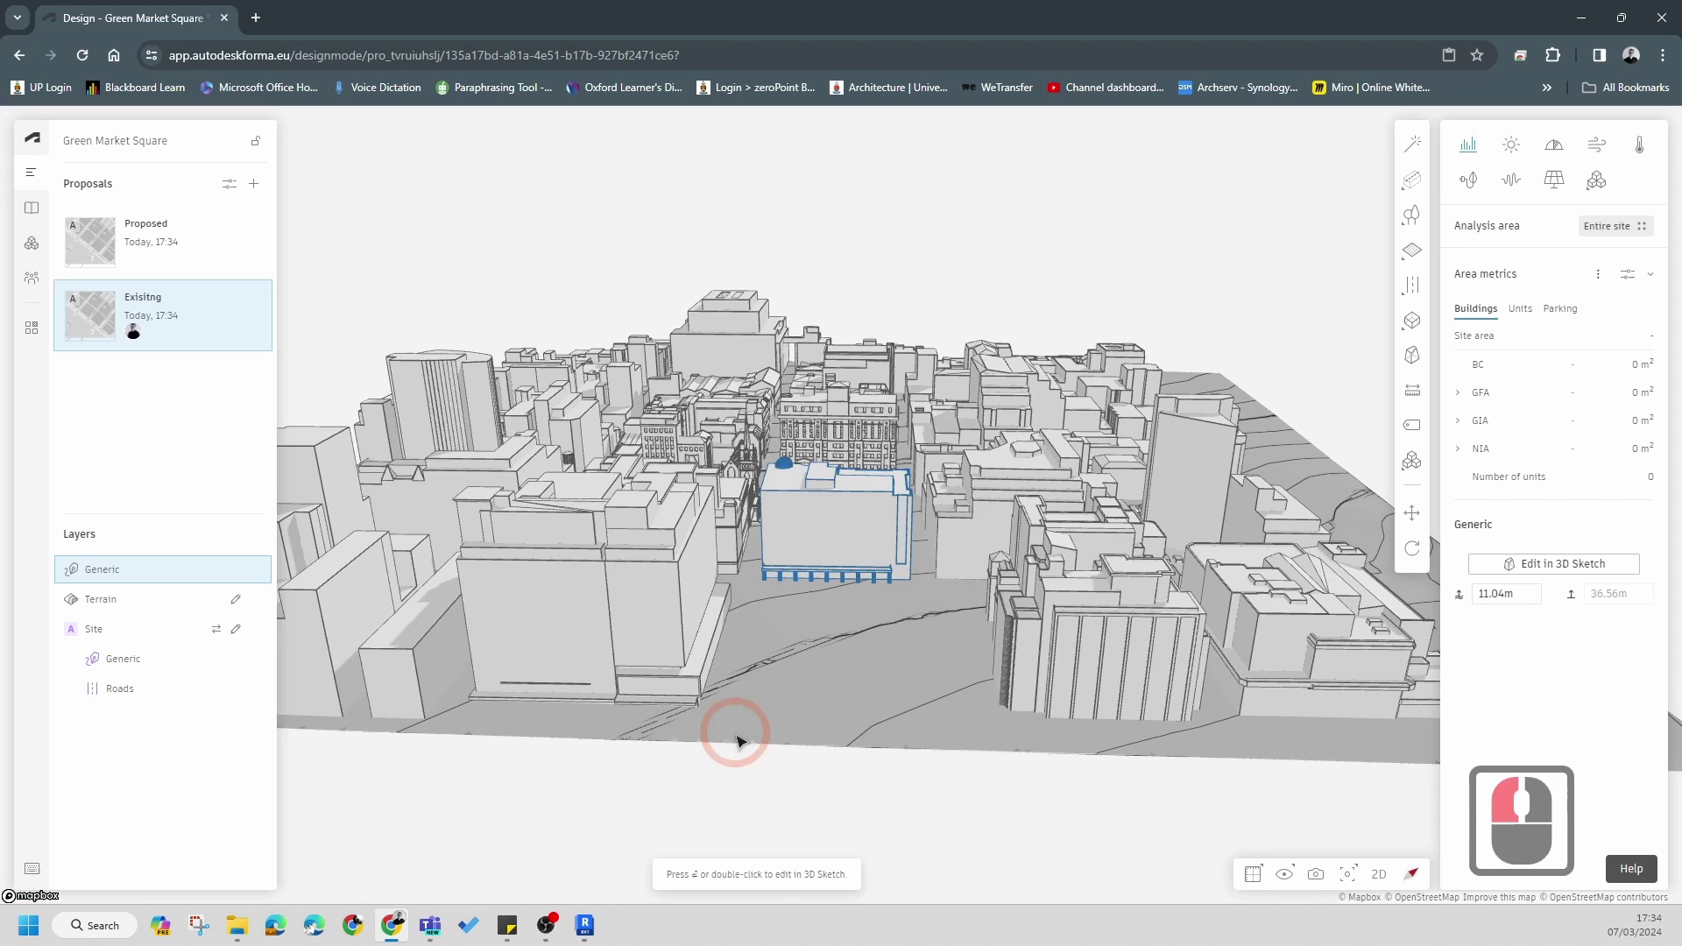
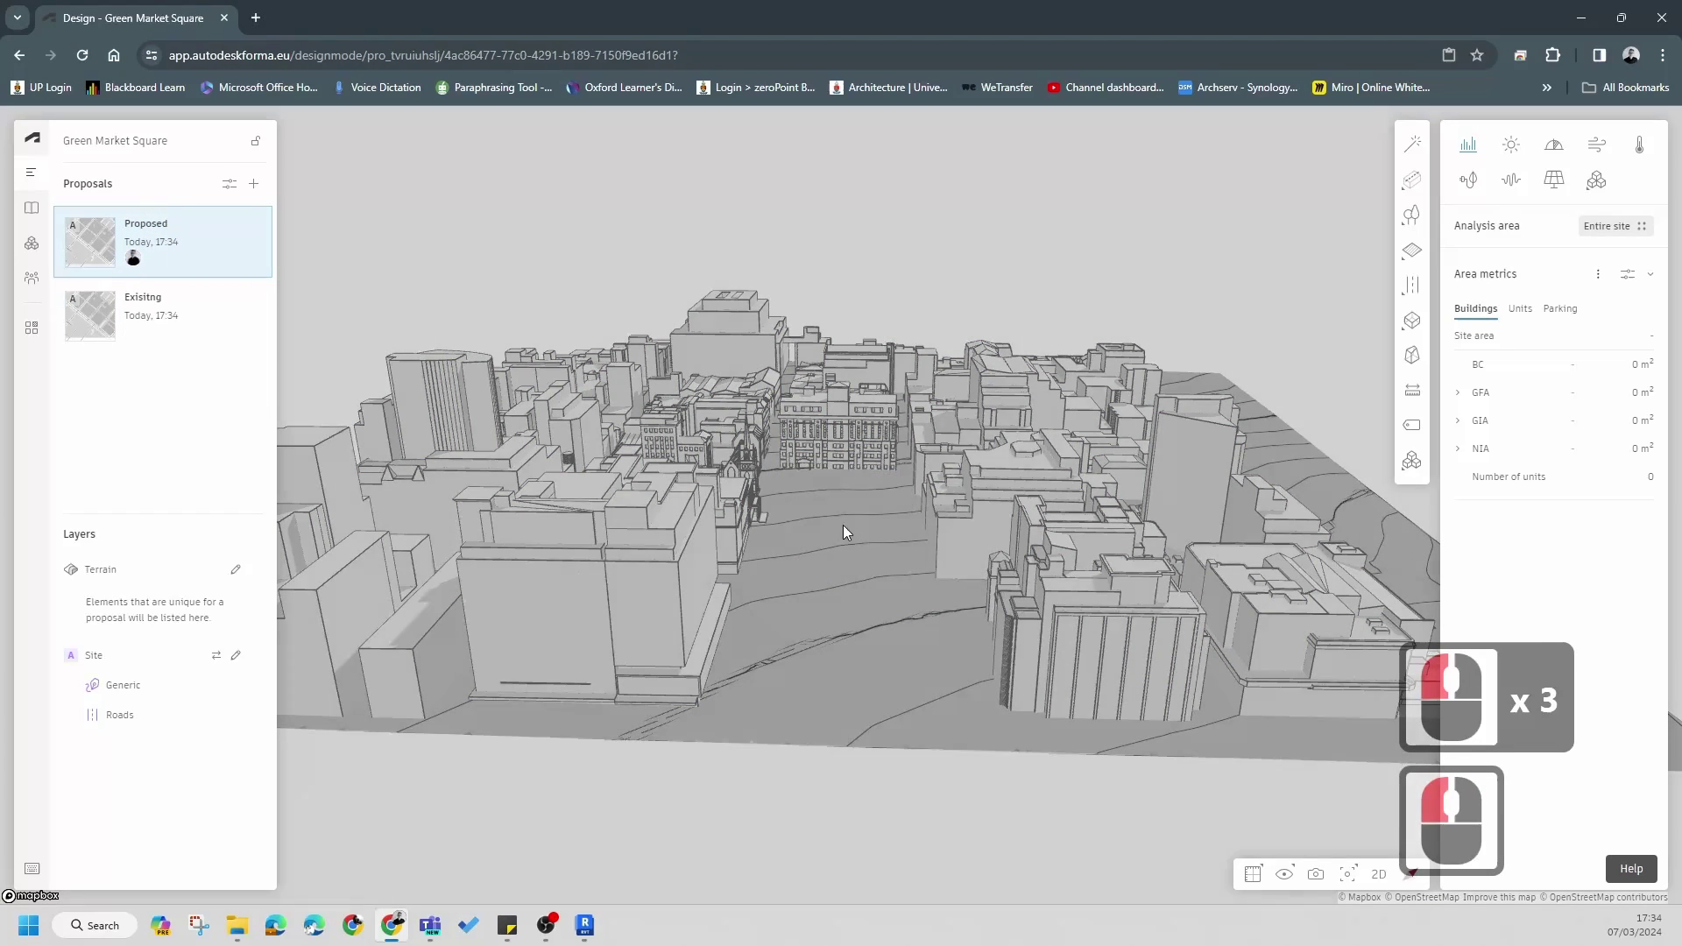
# - Switch to the Existing proposal and place the proposed building model from the import library
pyautogui.click(106, 310)
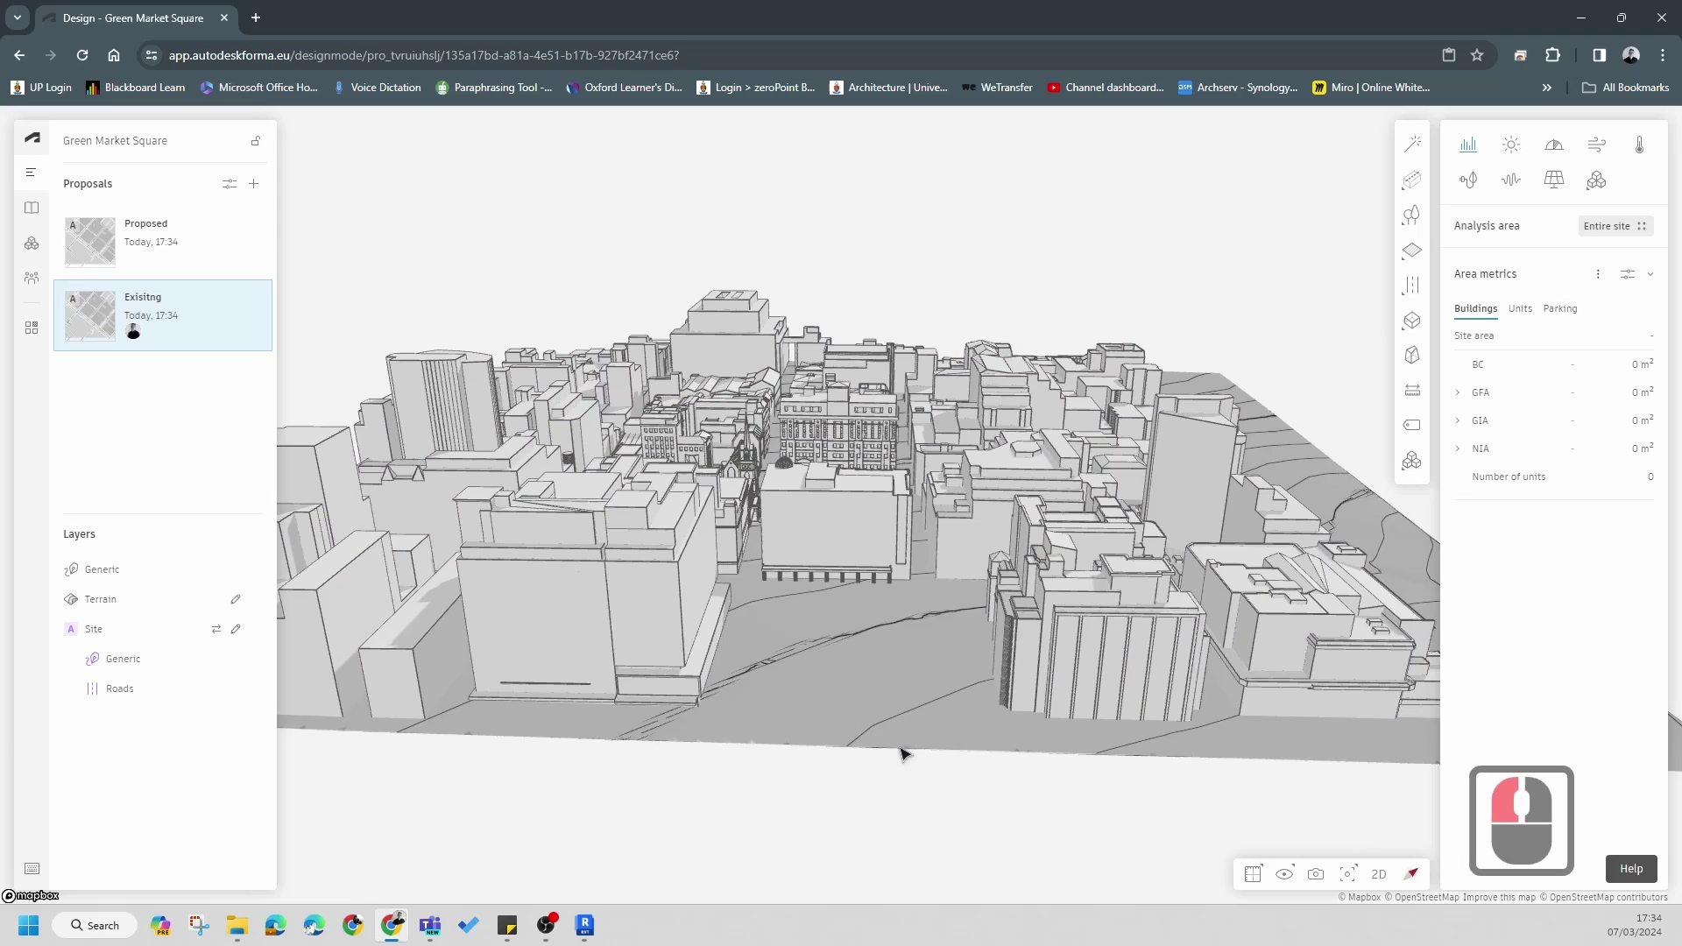
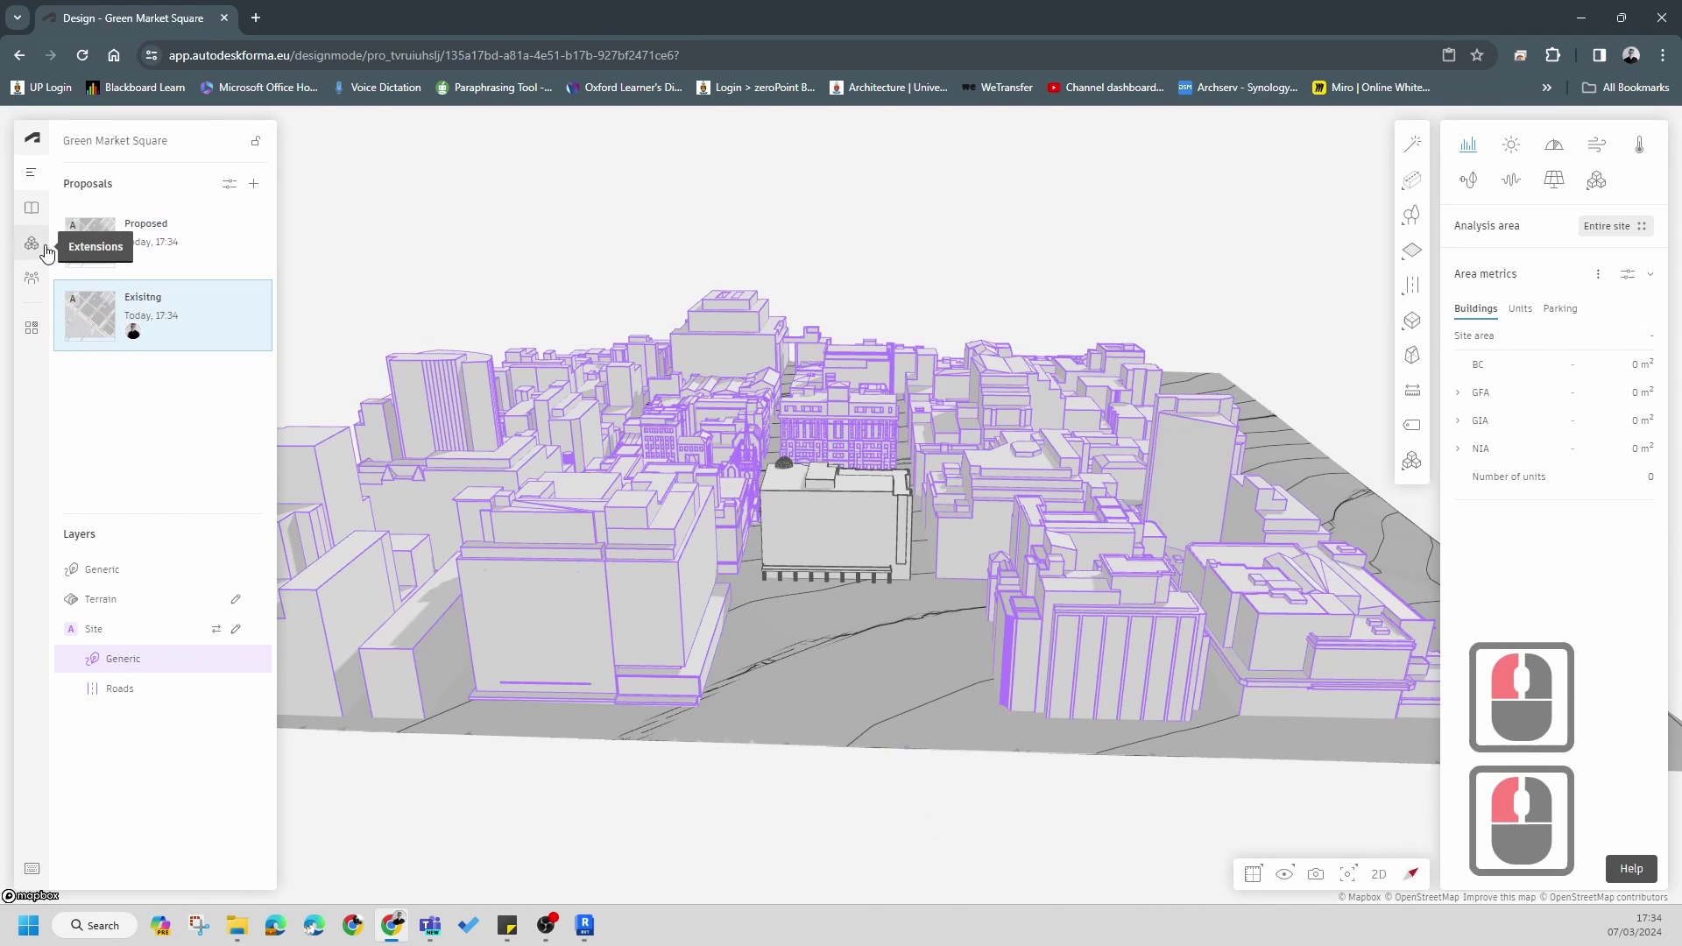
pyautogui.click(32, 224)
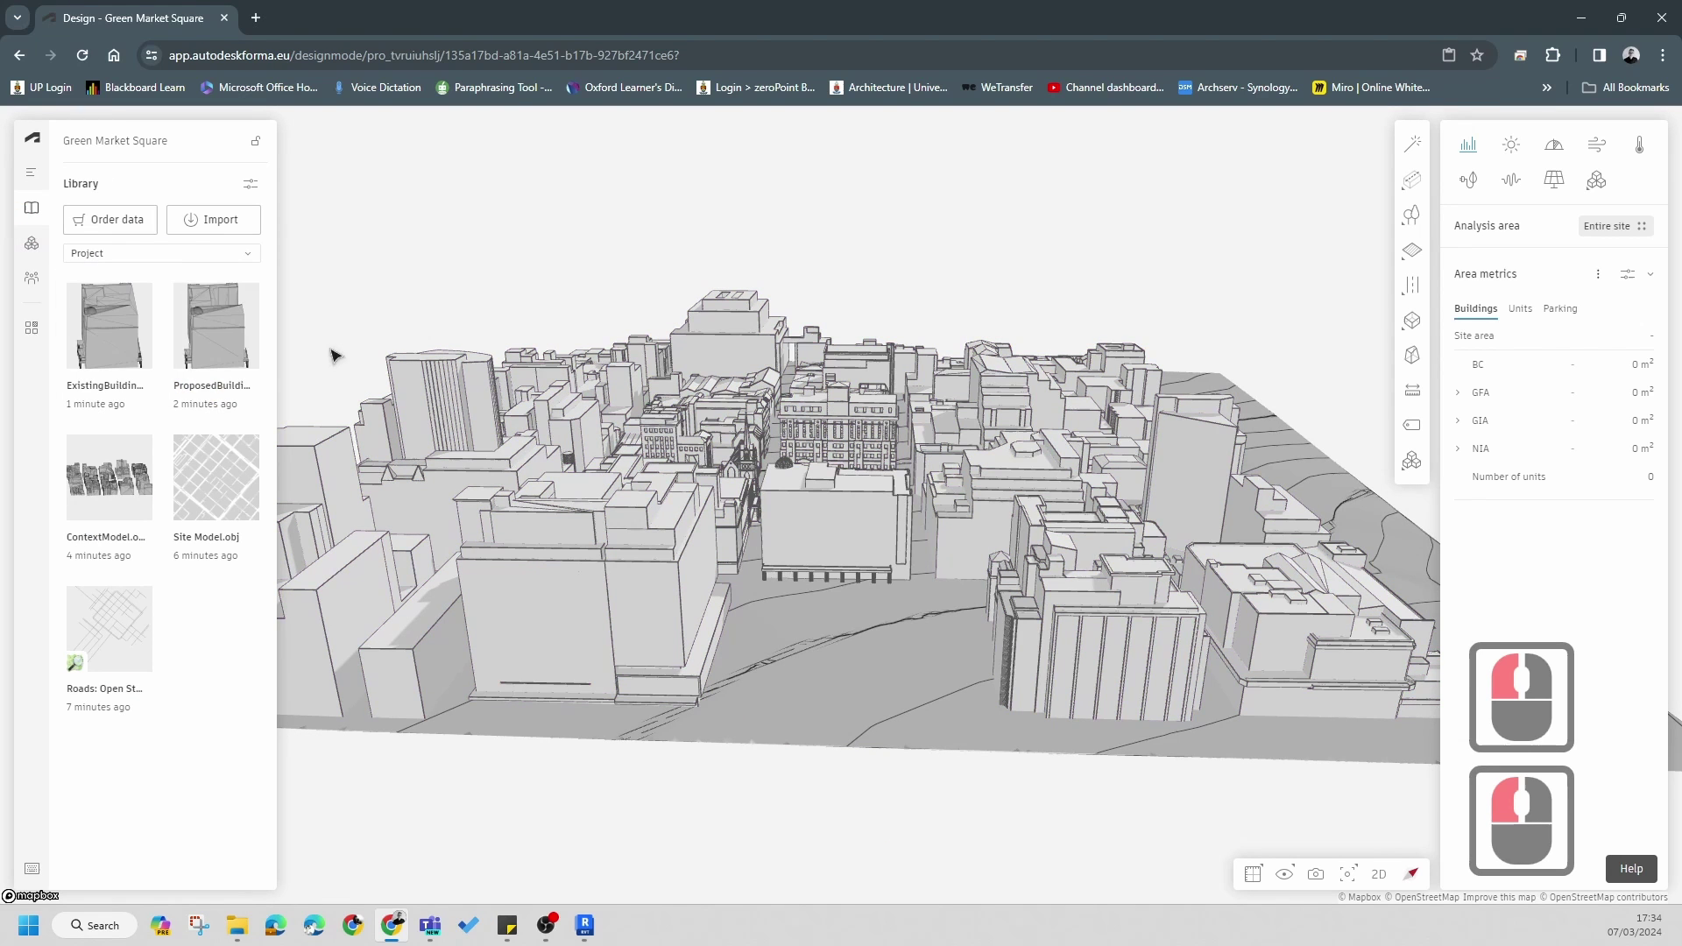
pyautogui.doubleClick(214, 353)
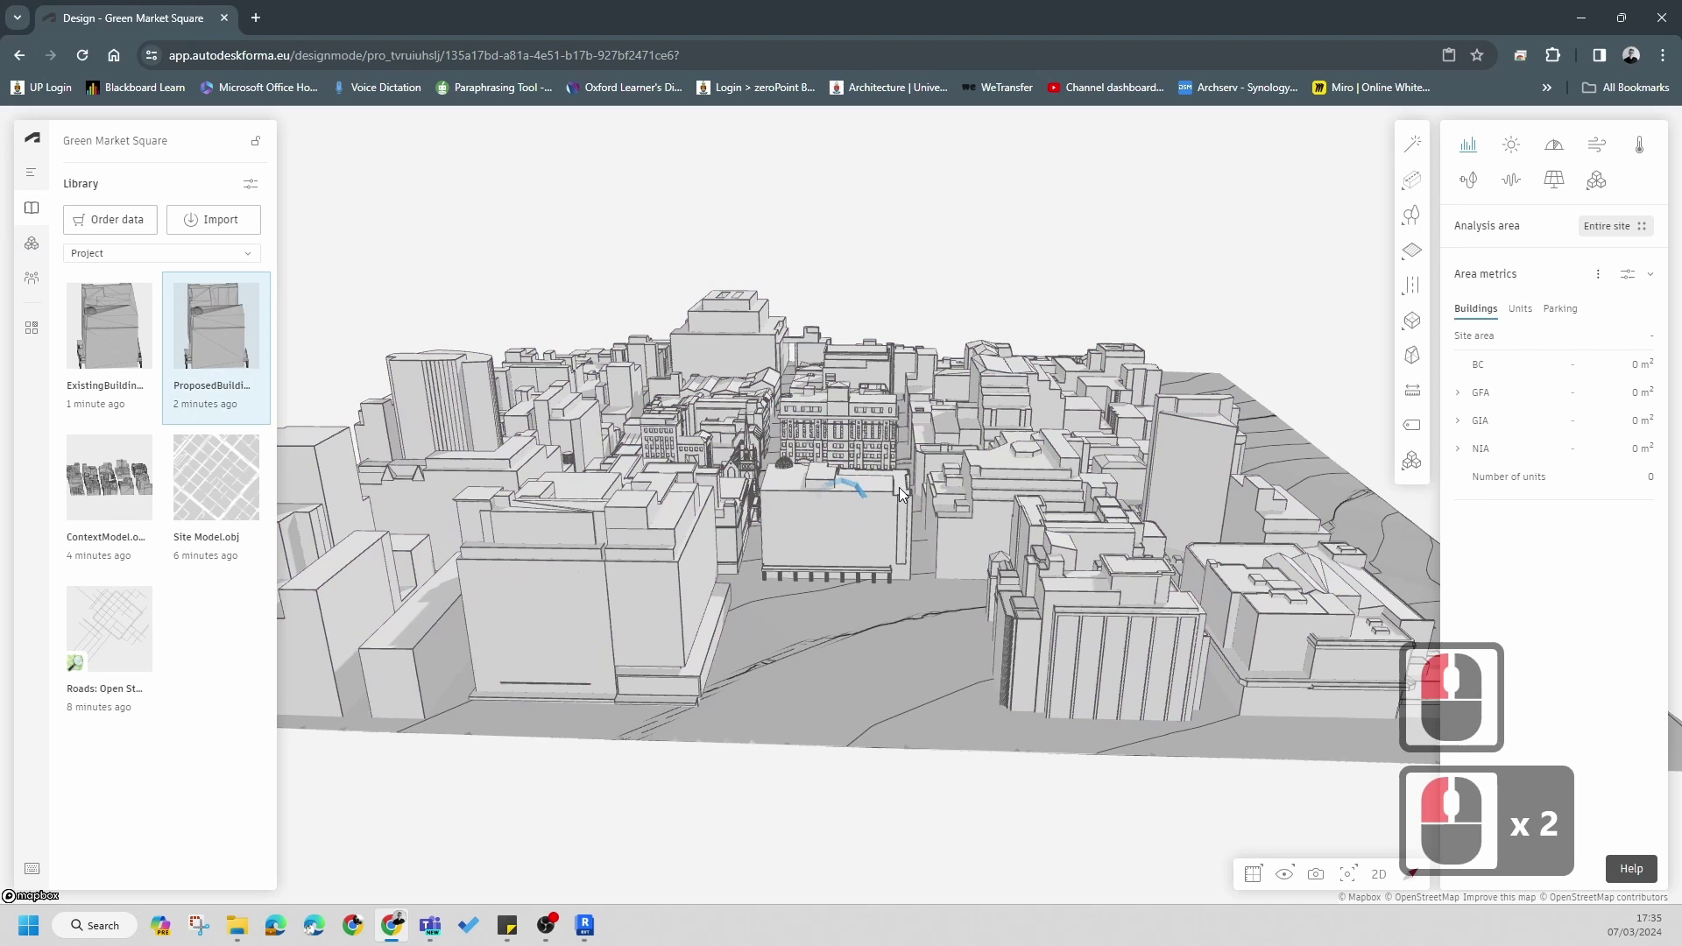
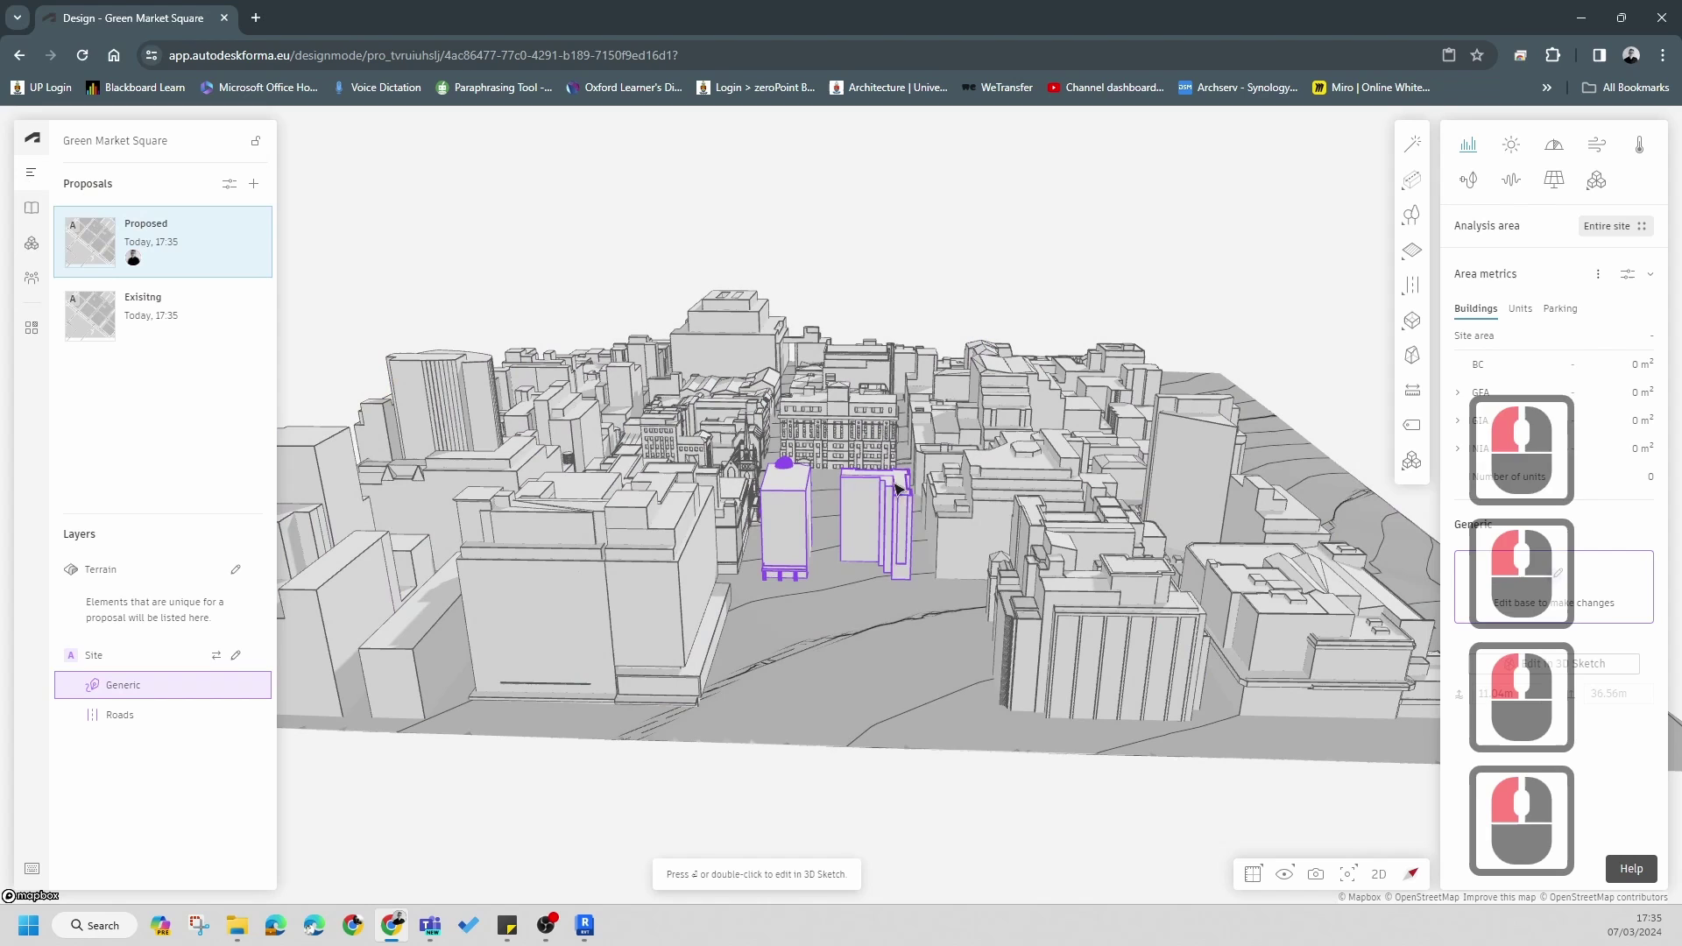
# - Edit the shared Site layer and move the two new towers to the Proposed proposal
pyautogui.rightClick(885, 507)
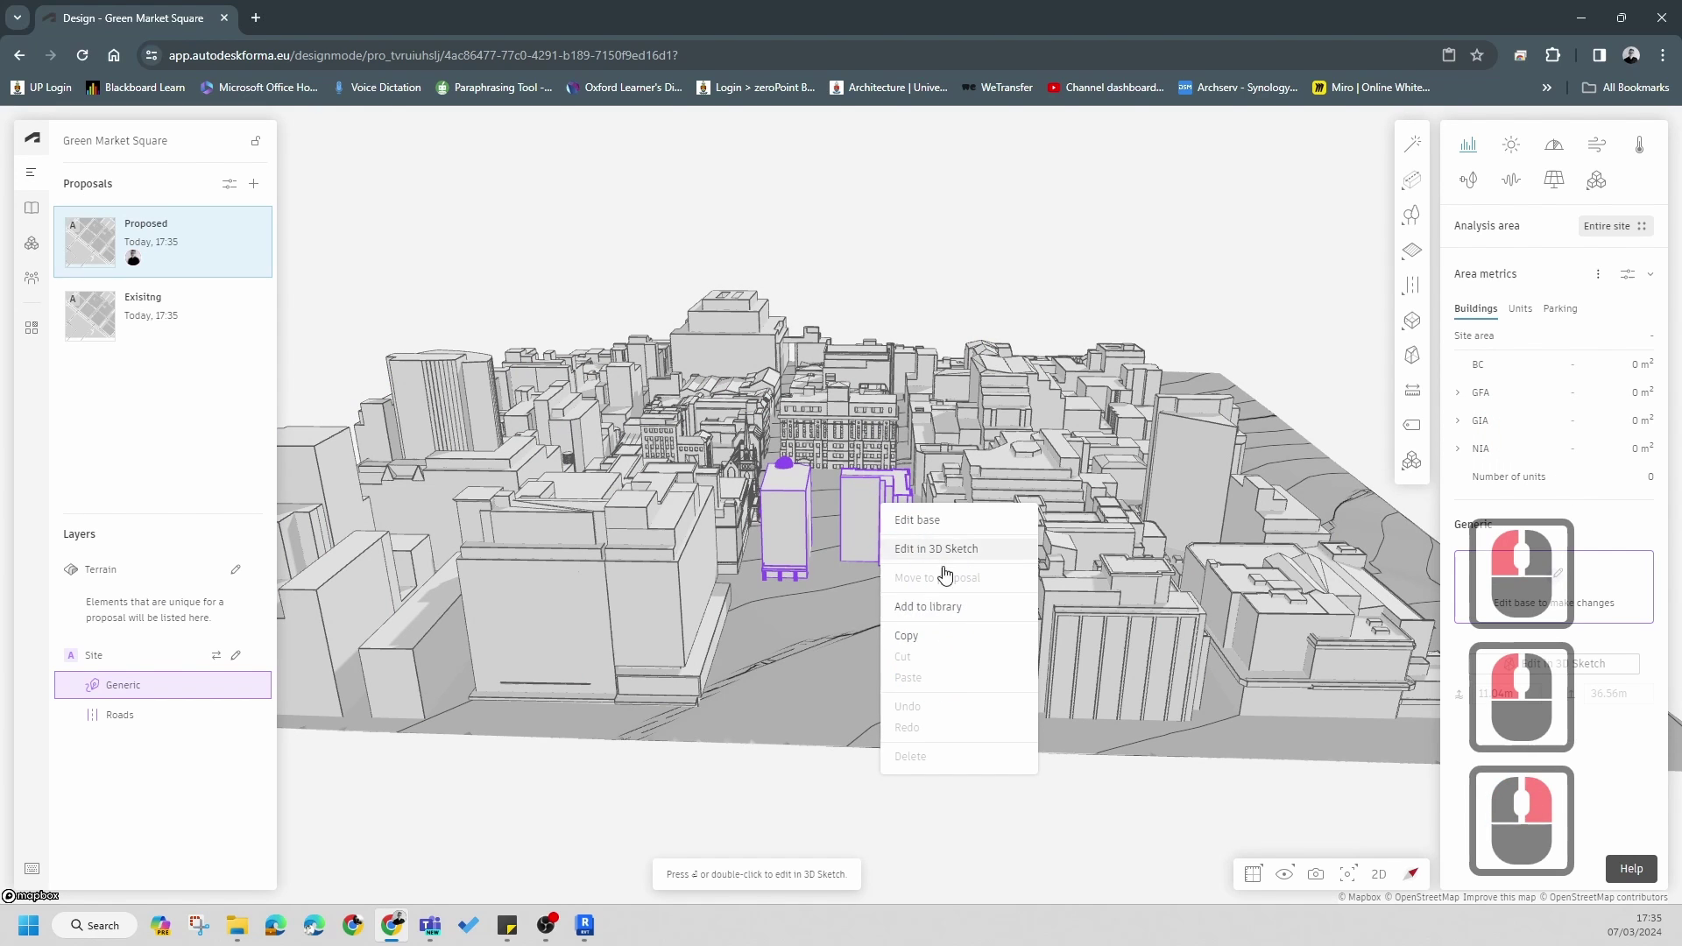
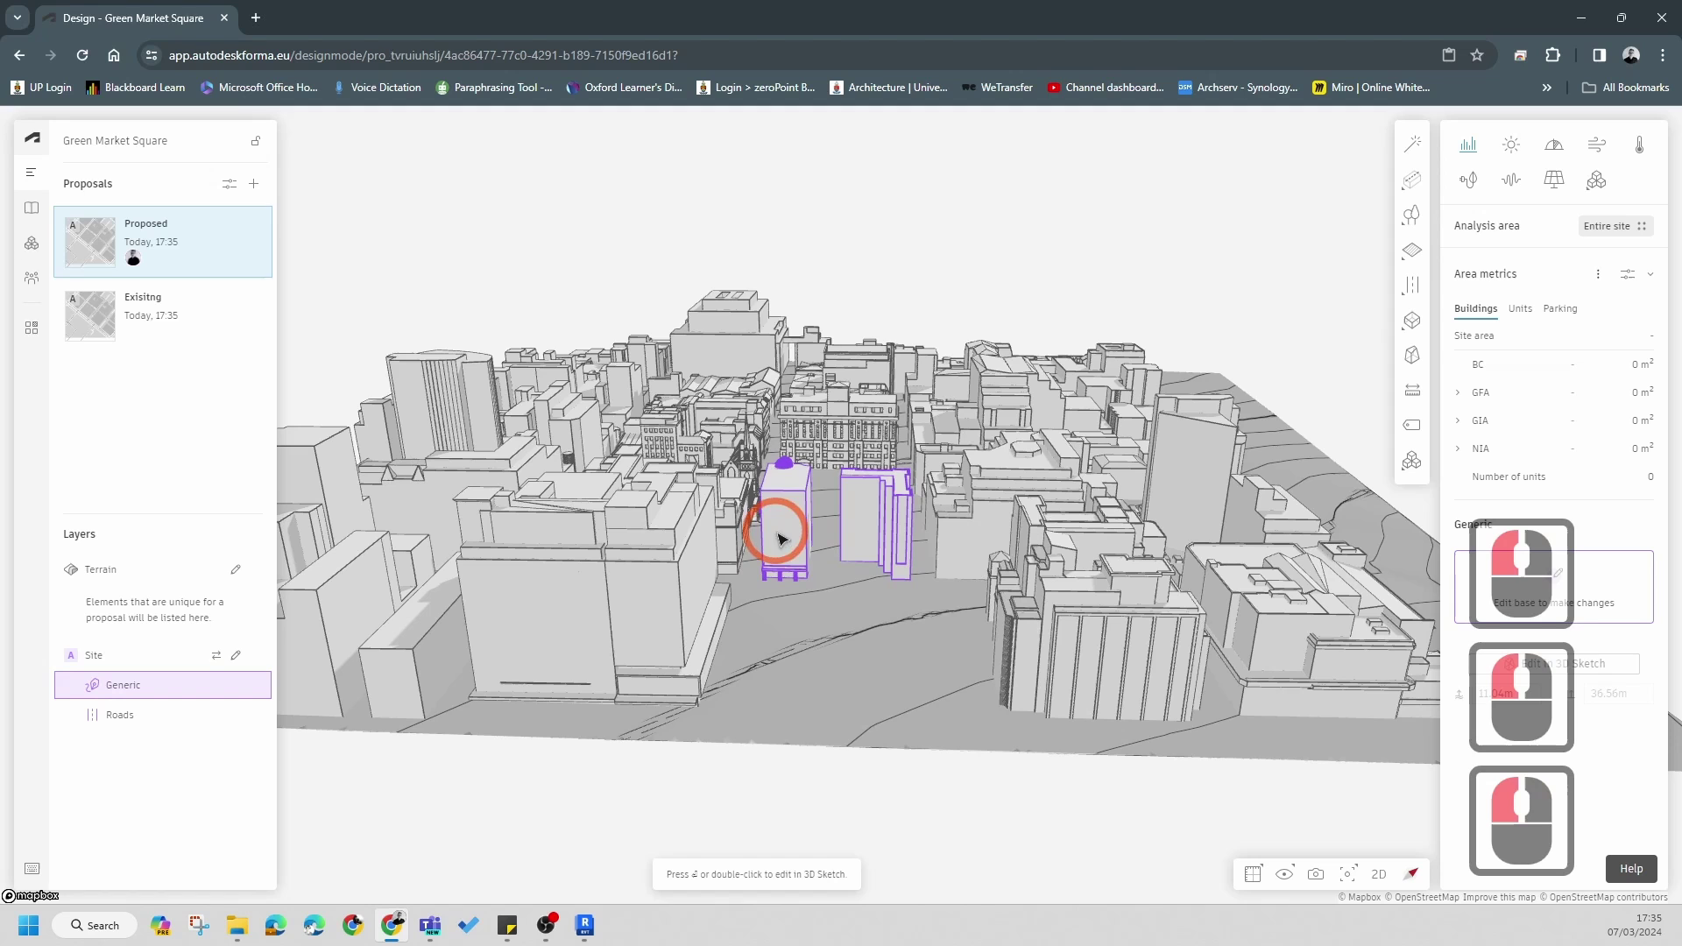
pyautogui.rightClick(780, 535)
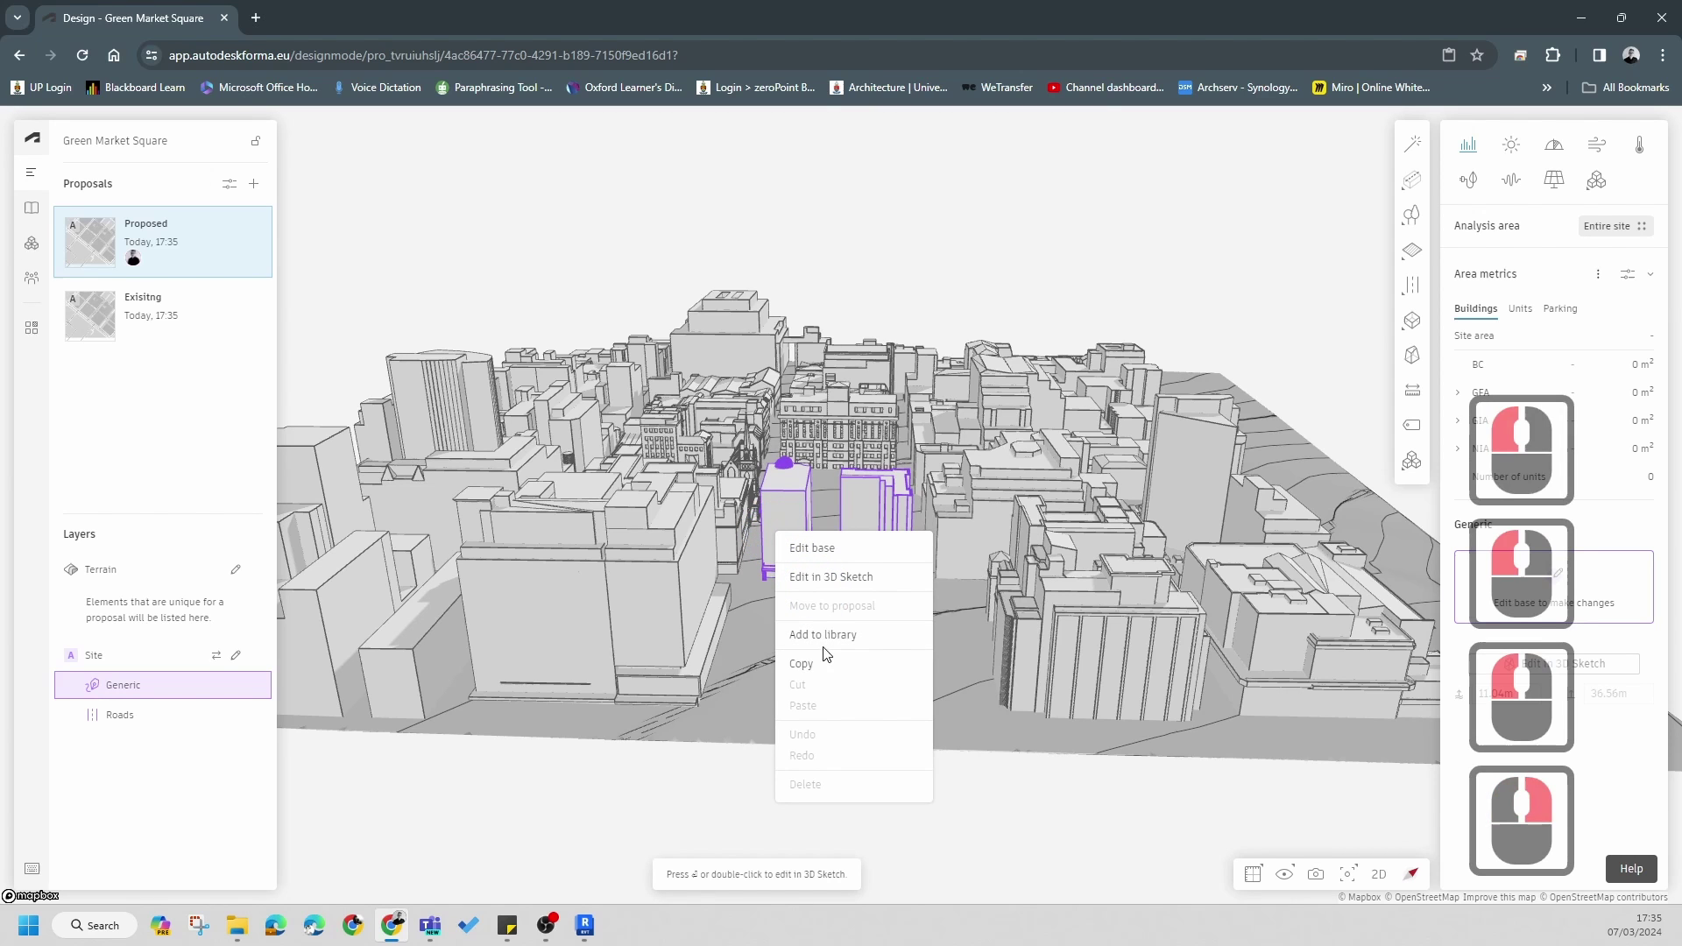
pyautogui.click(836, 610)
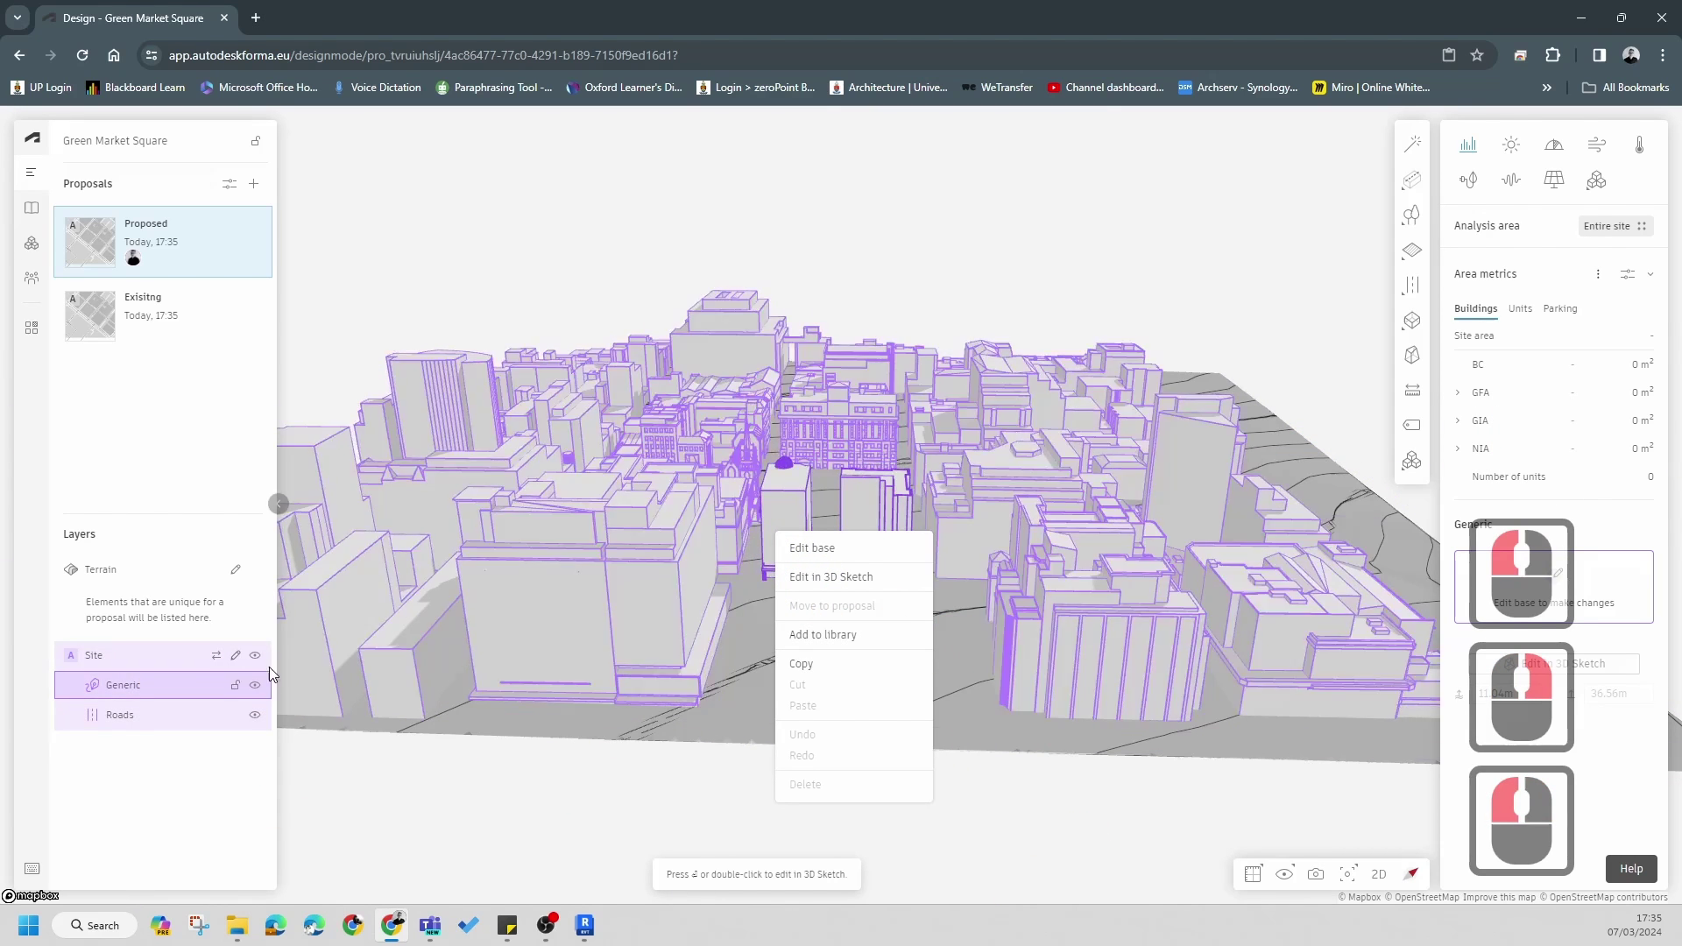
pyautogui.rightClick(243, 662)
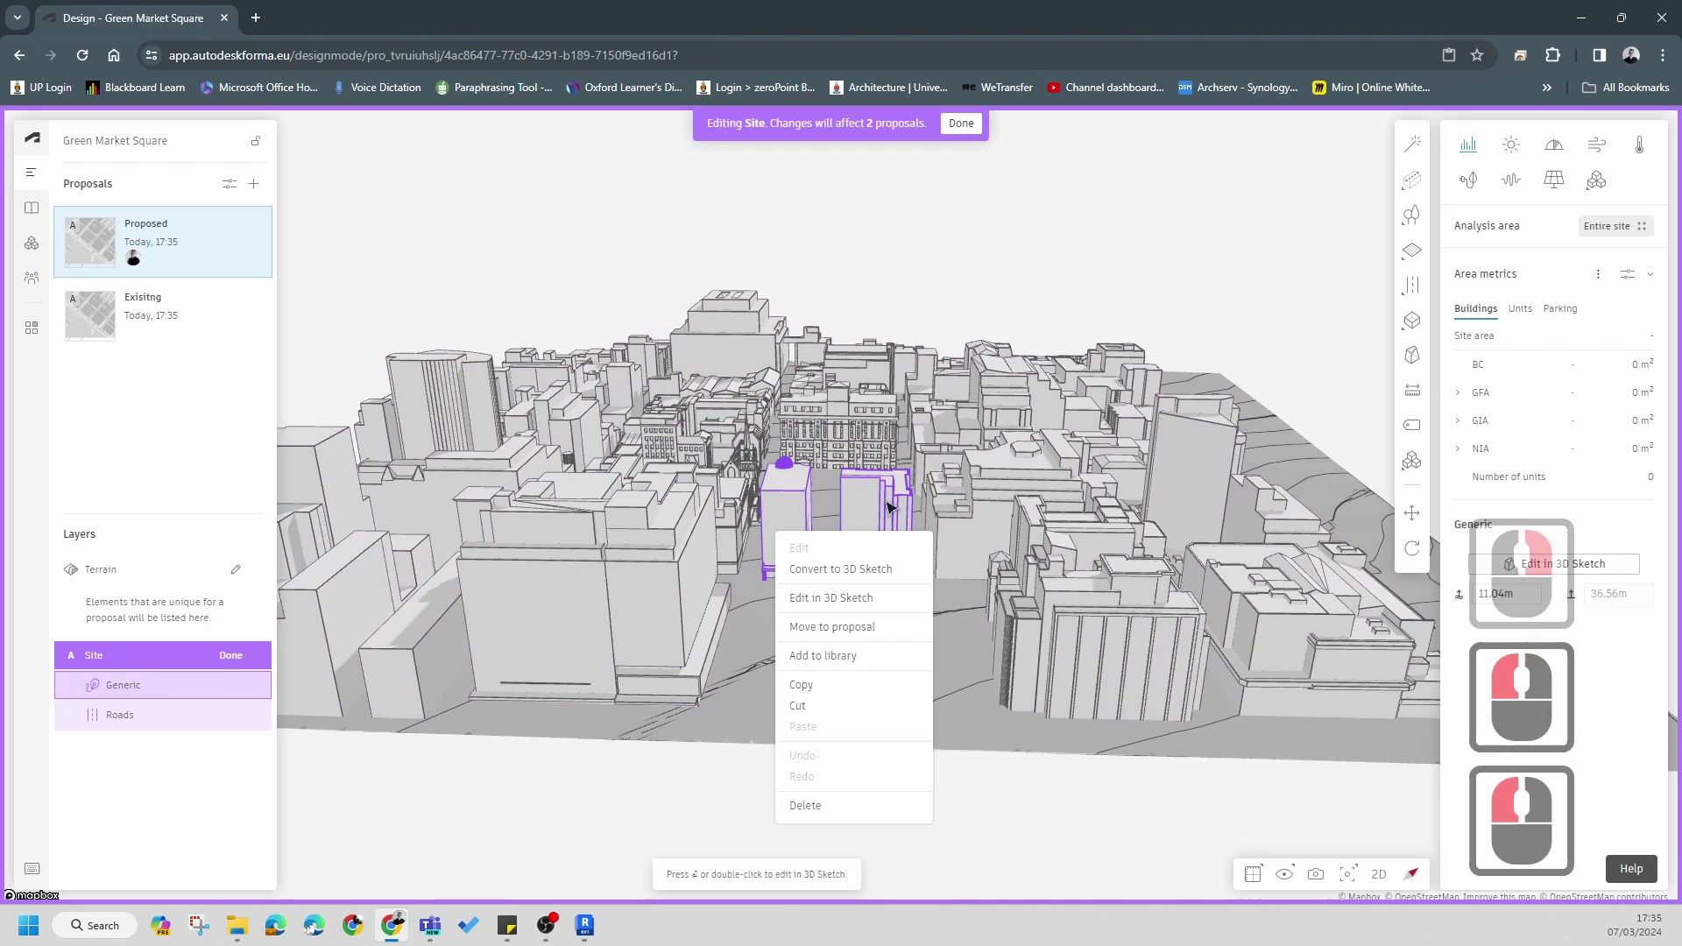
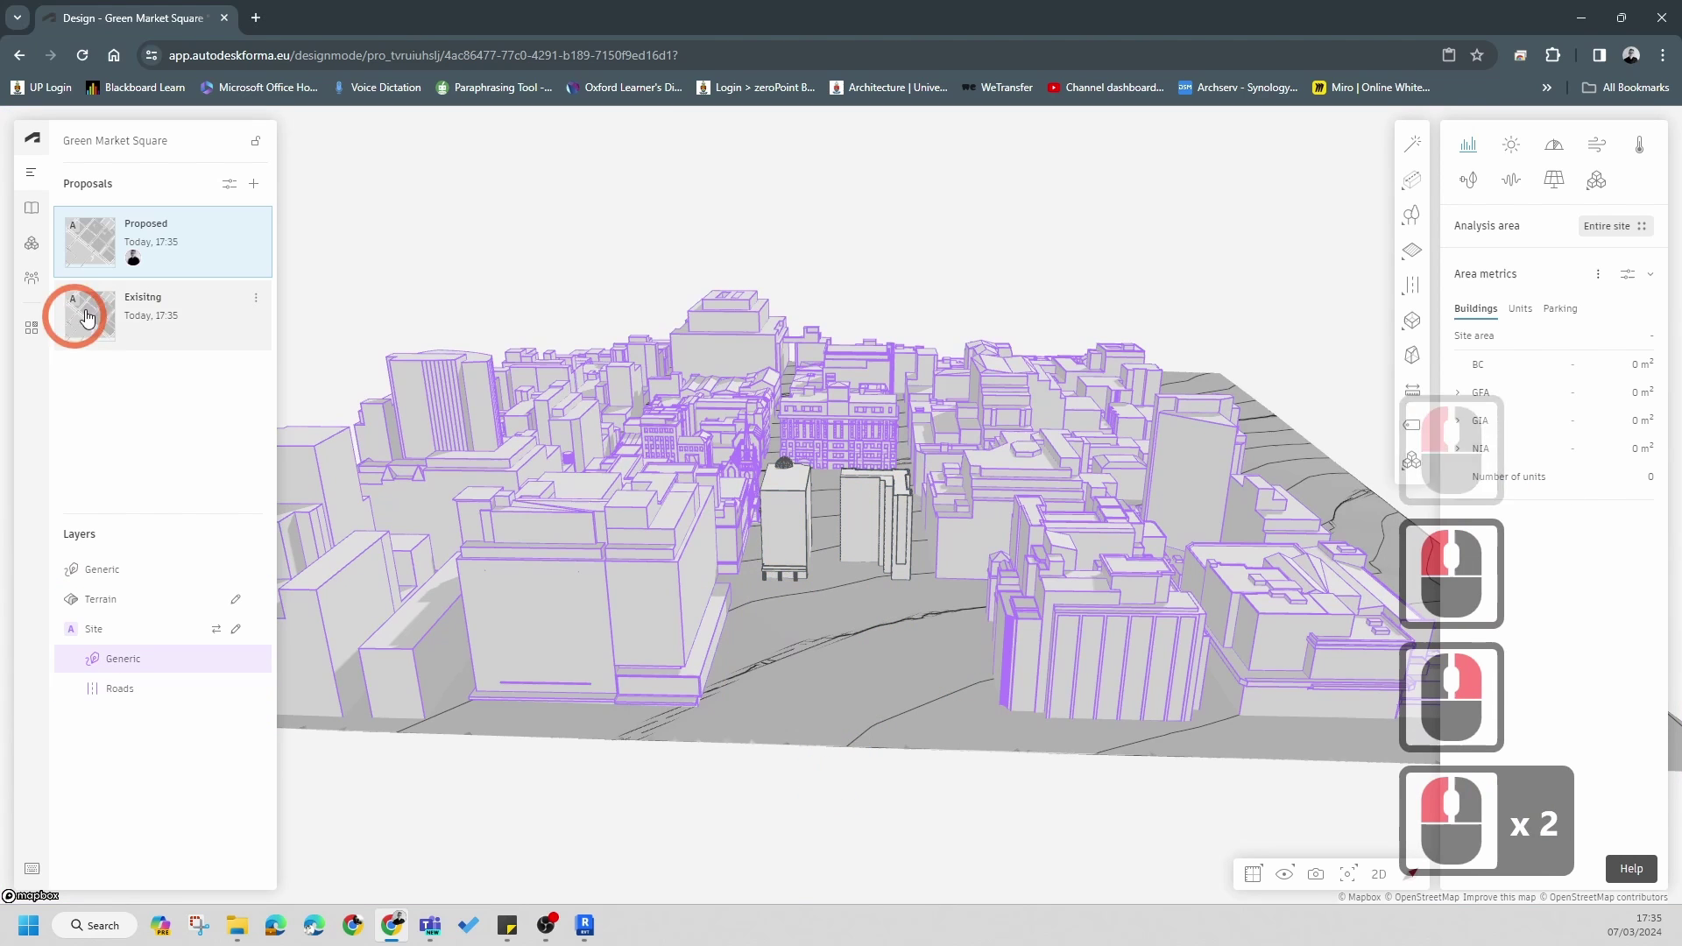
# - Check the Existing proposal, return to Proposed, and turn on satellite imagery for the terrain
pyautogui.click(115, 314)
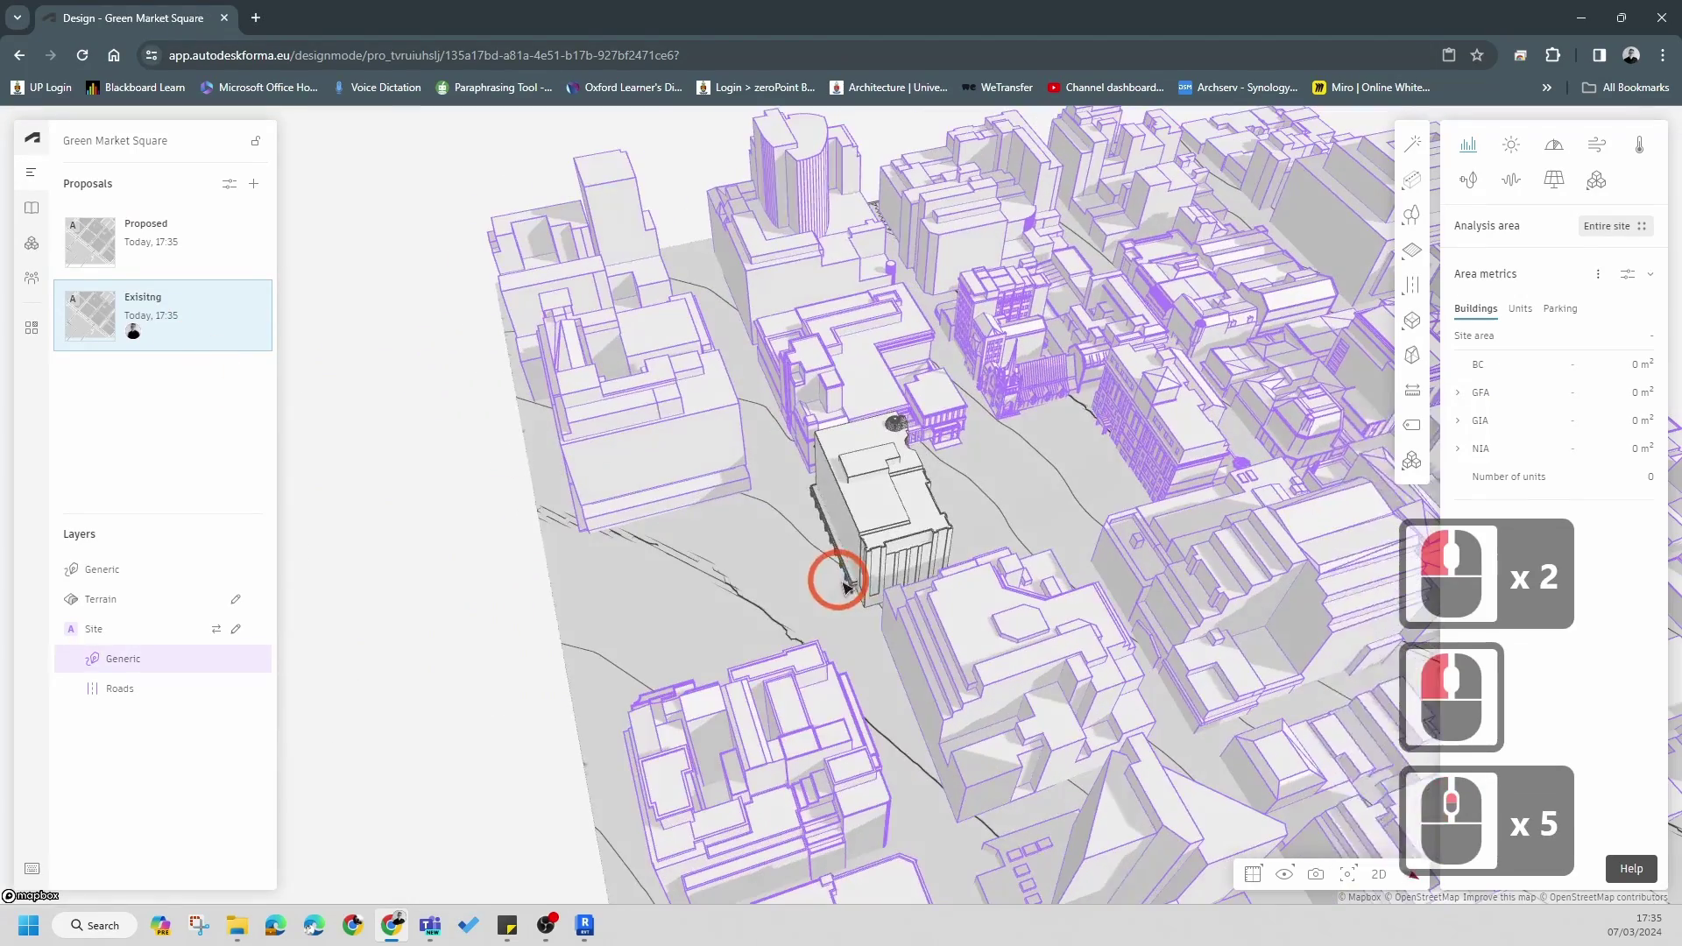
pyautogui.click(116, 246)
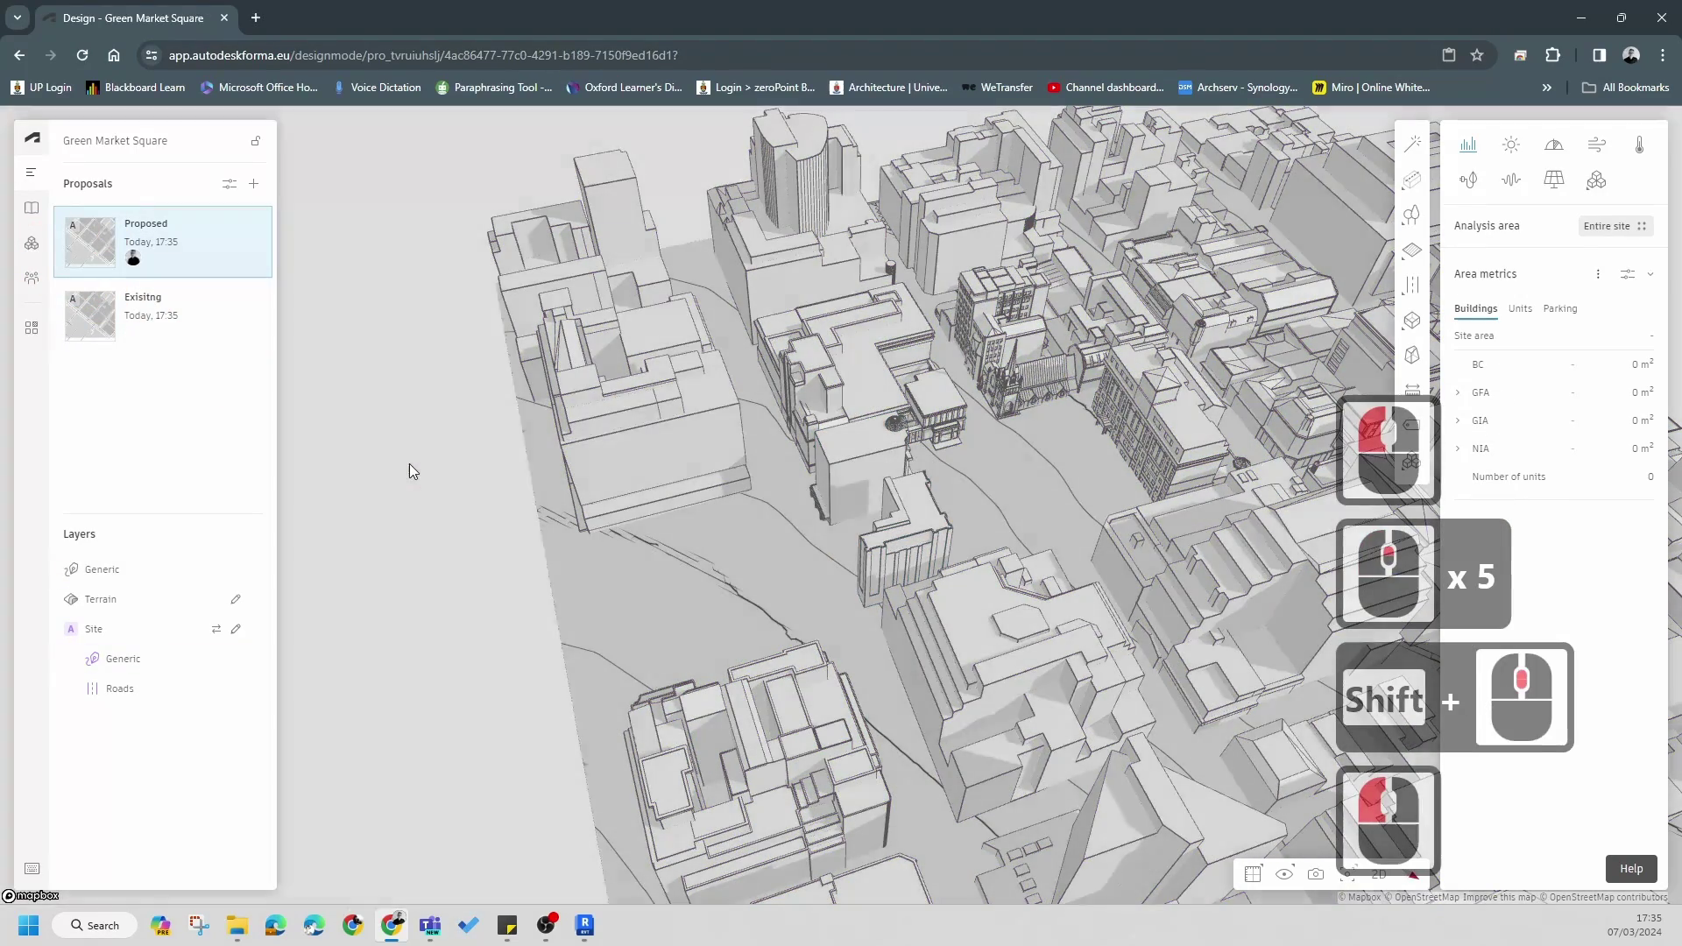
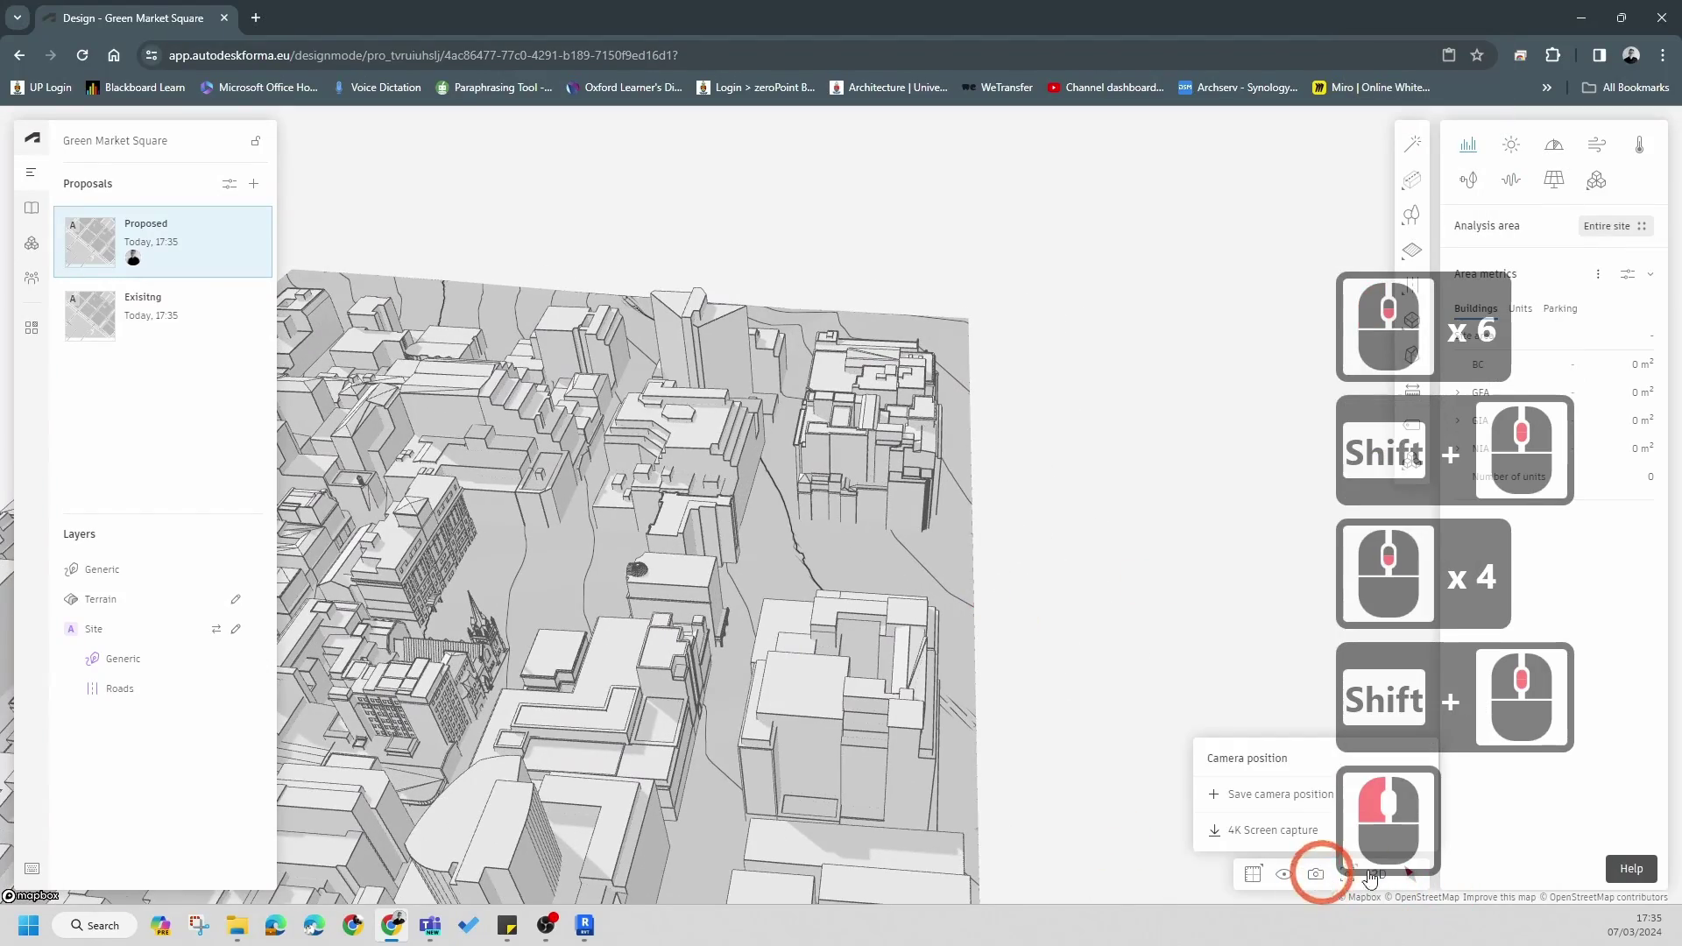
pyautogui.click(1290, 884)
pyautogui.click(1269, 795)
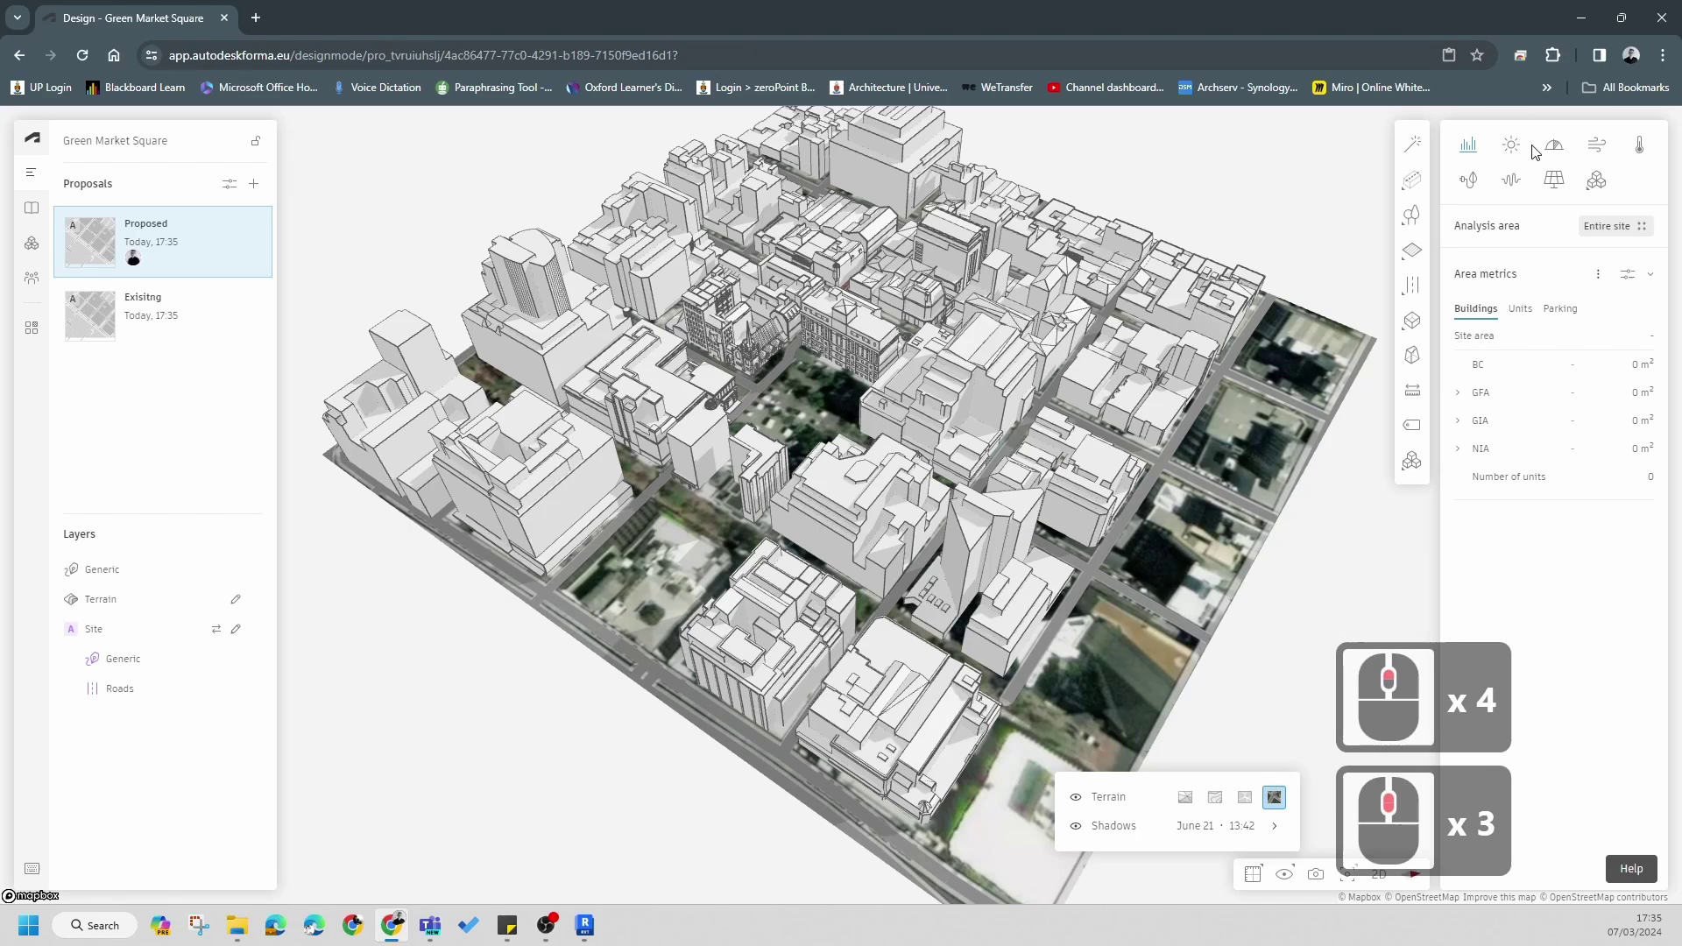
# - Set up a daylight potential analysis with the analysis area set to the entire site
pyautogui.click(1556, 155)
pyautogui.click(1650, 233)
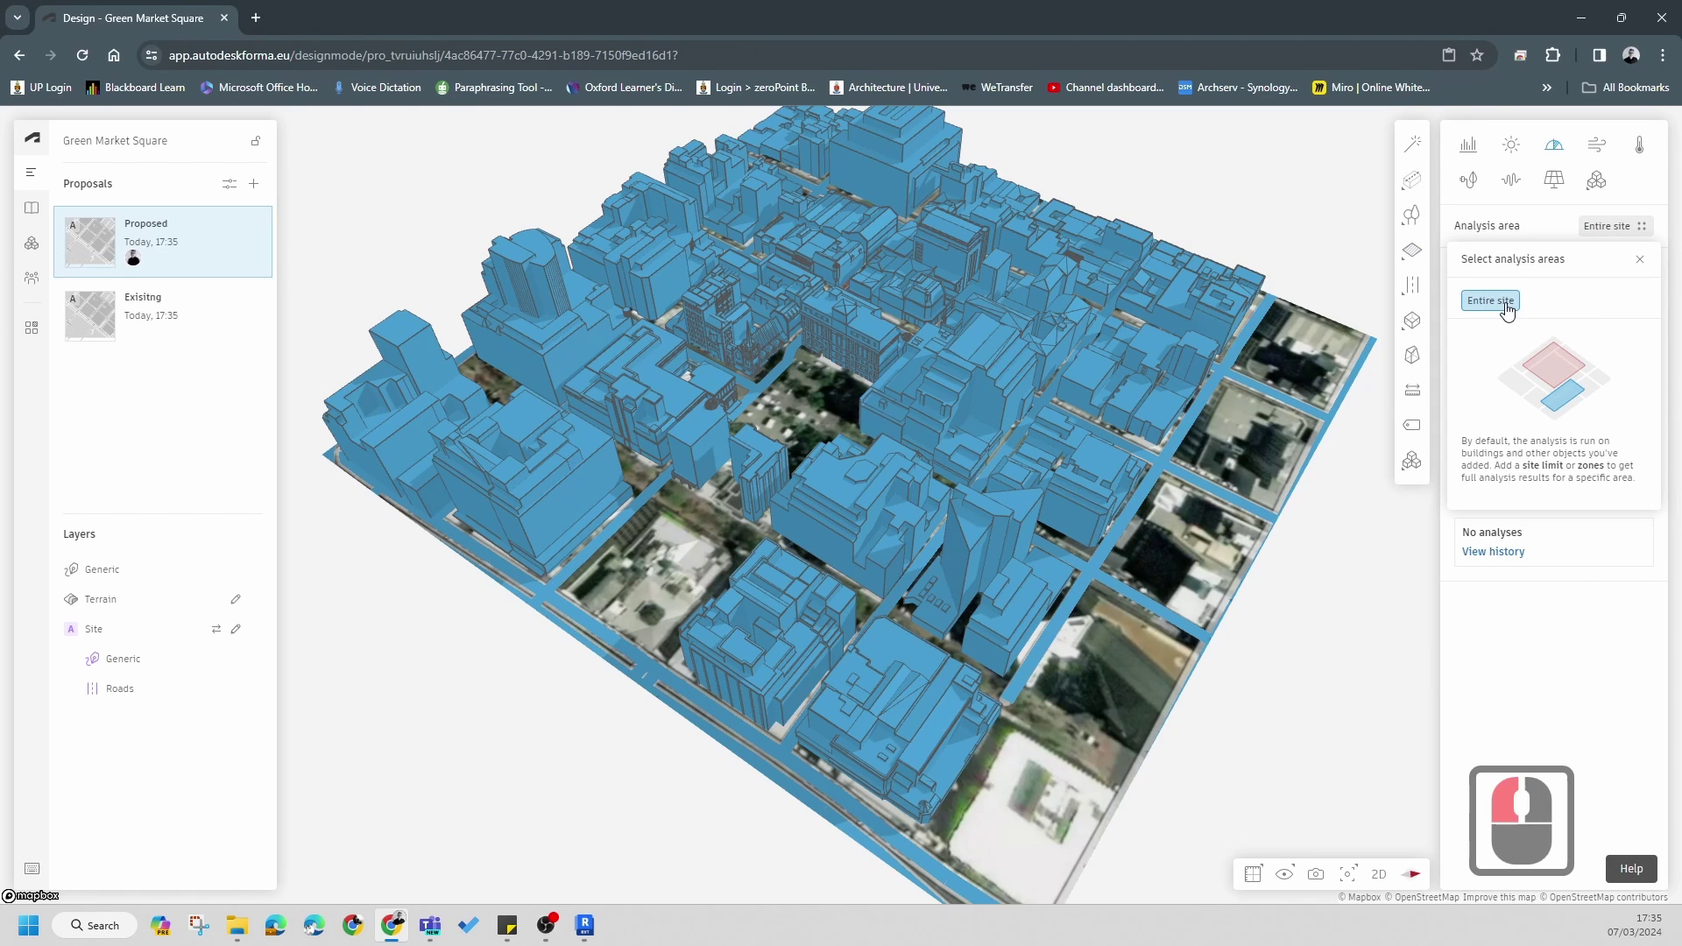
pyautogui.click(1510, 311)
pyautogui.moveTo(1510, 311); pyautogui.dragTo(1521, 576)
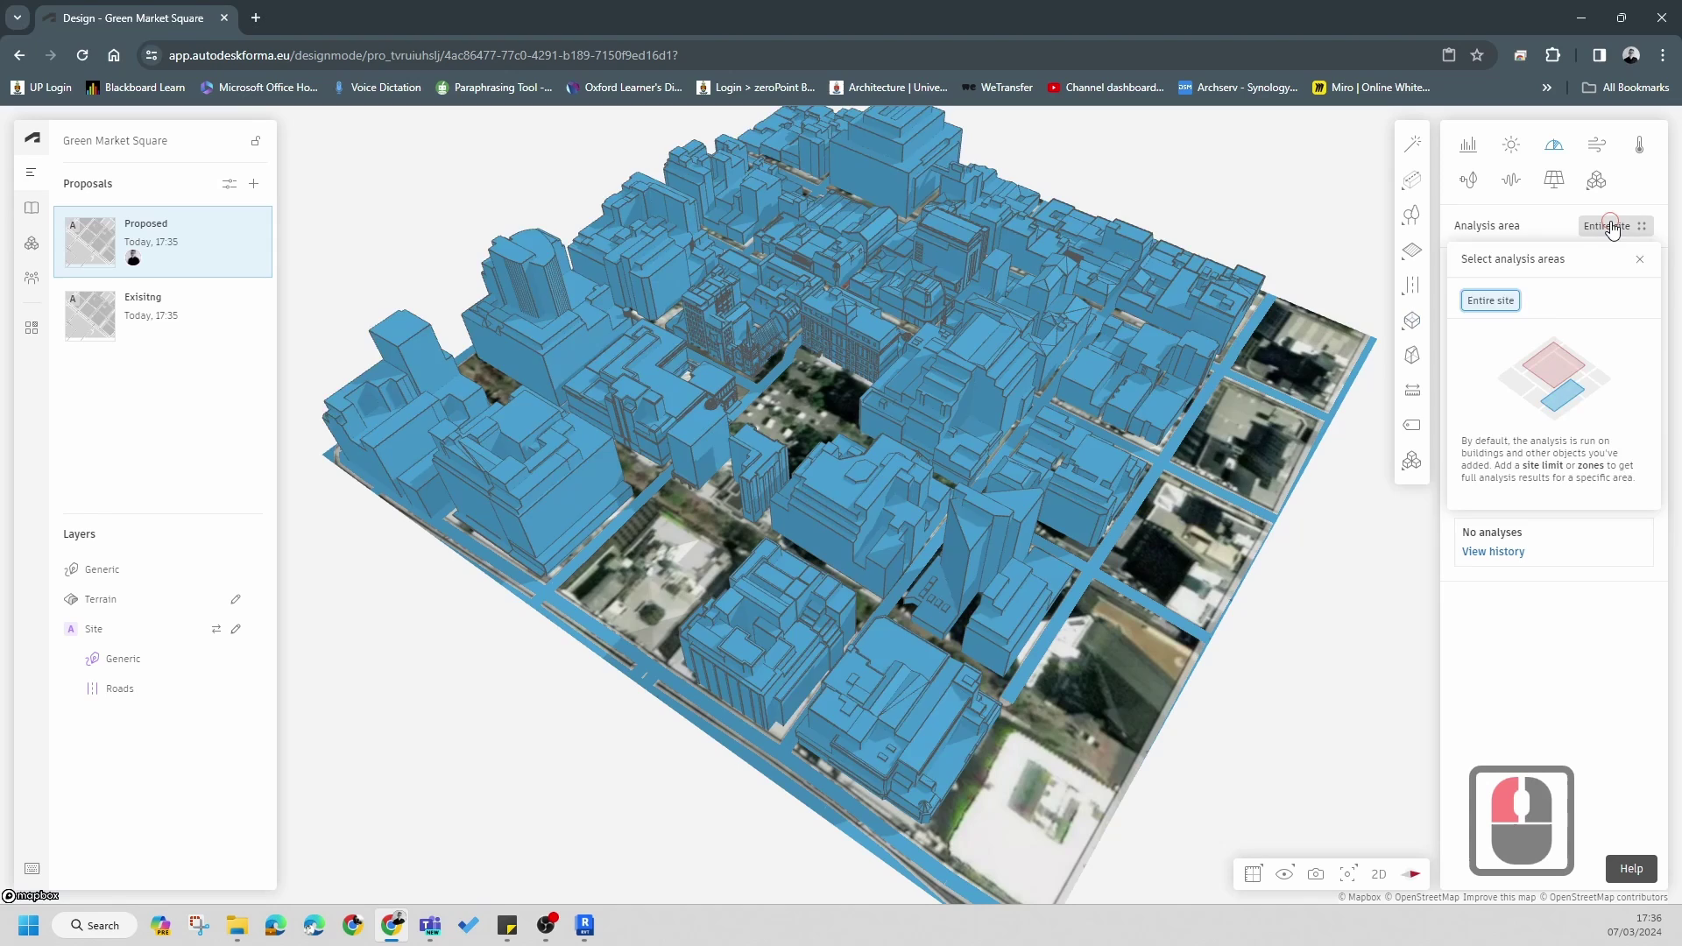
pyautogui.click(1615, 229)
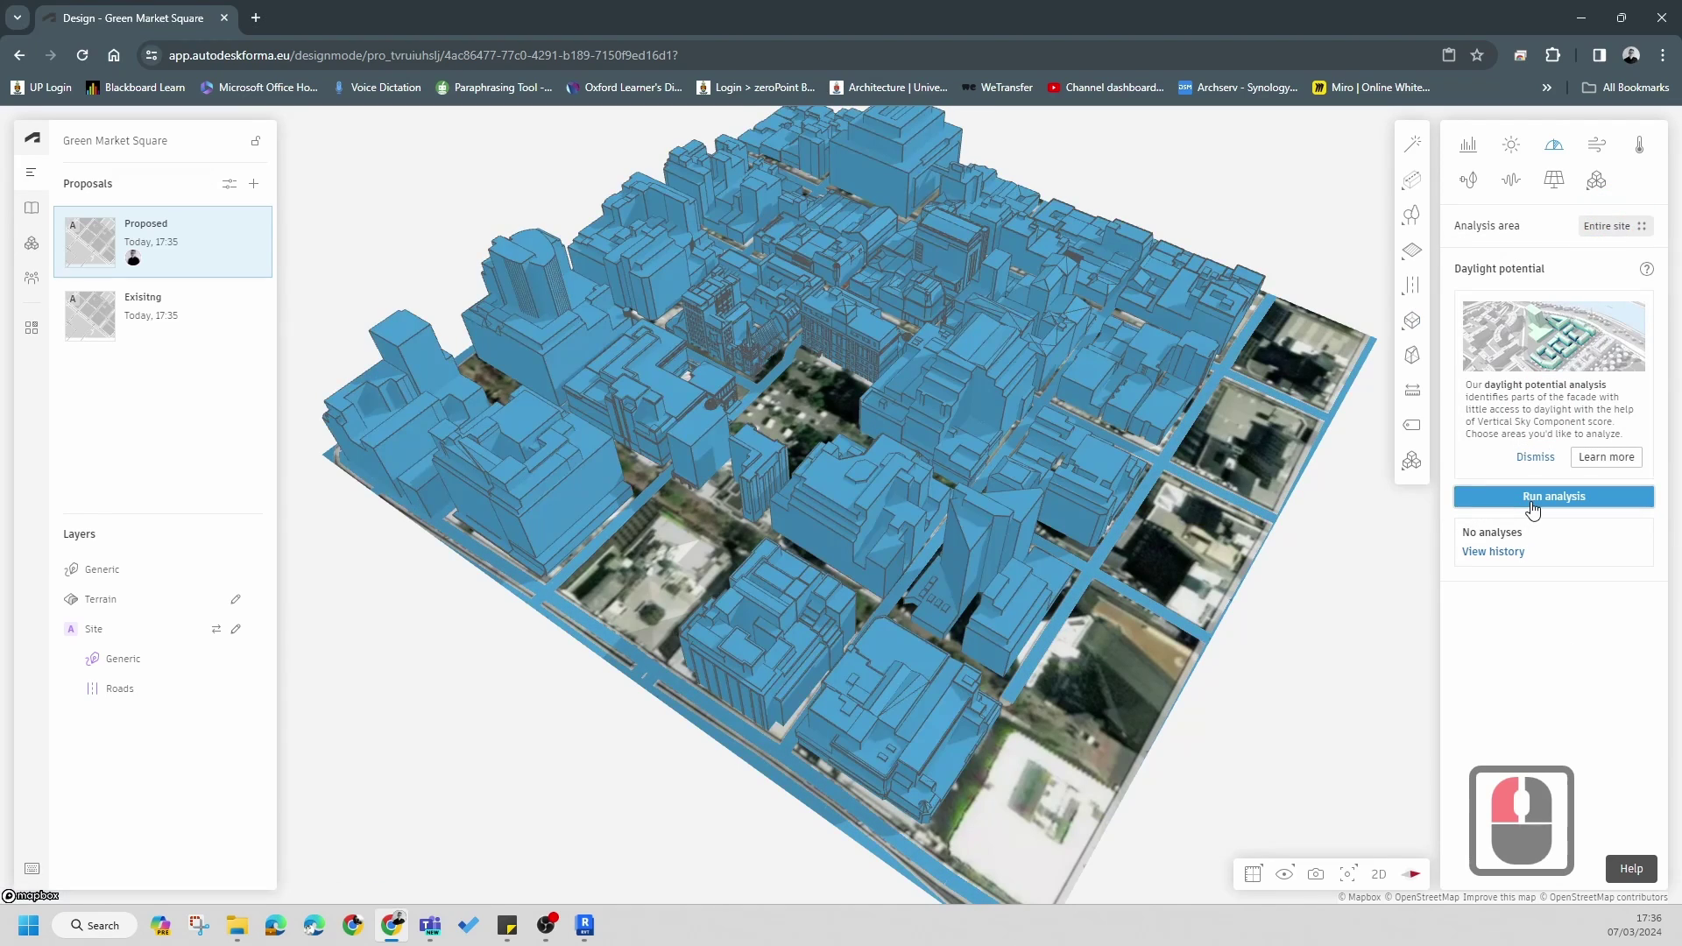
pyautogui.click(1535, 506)
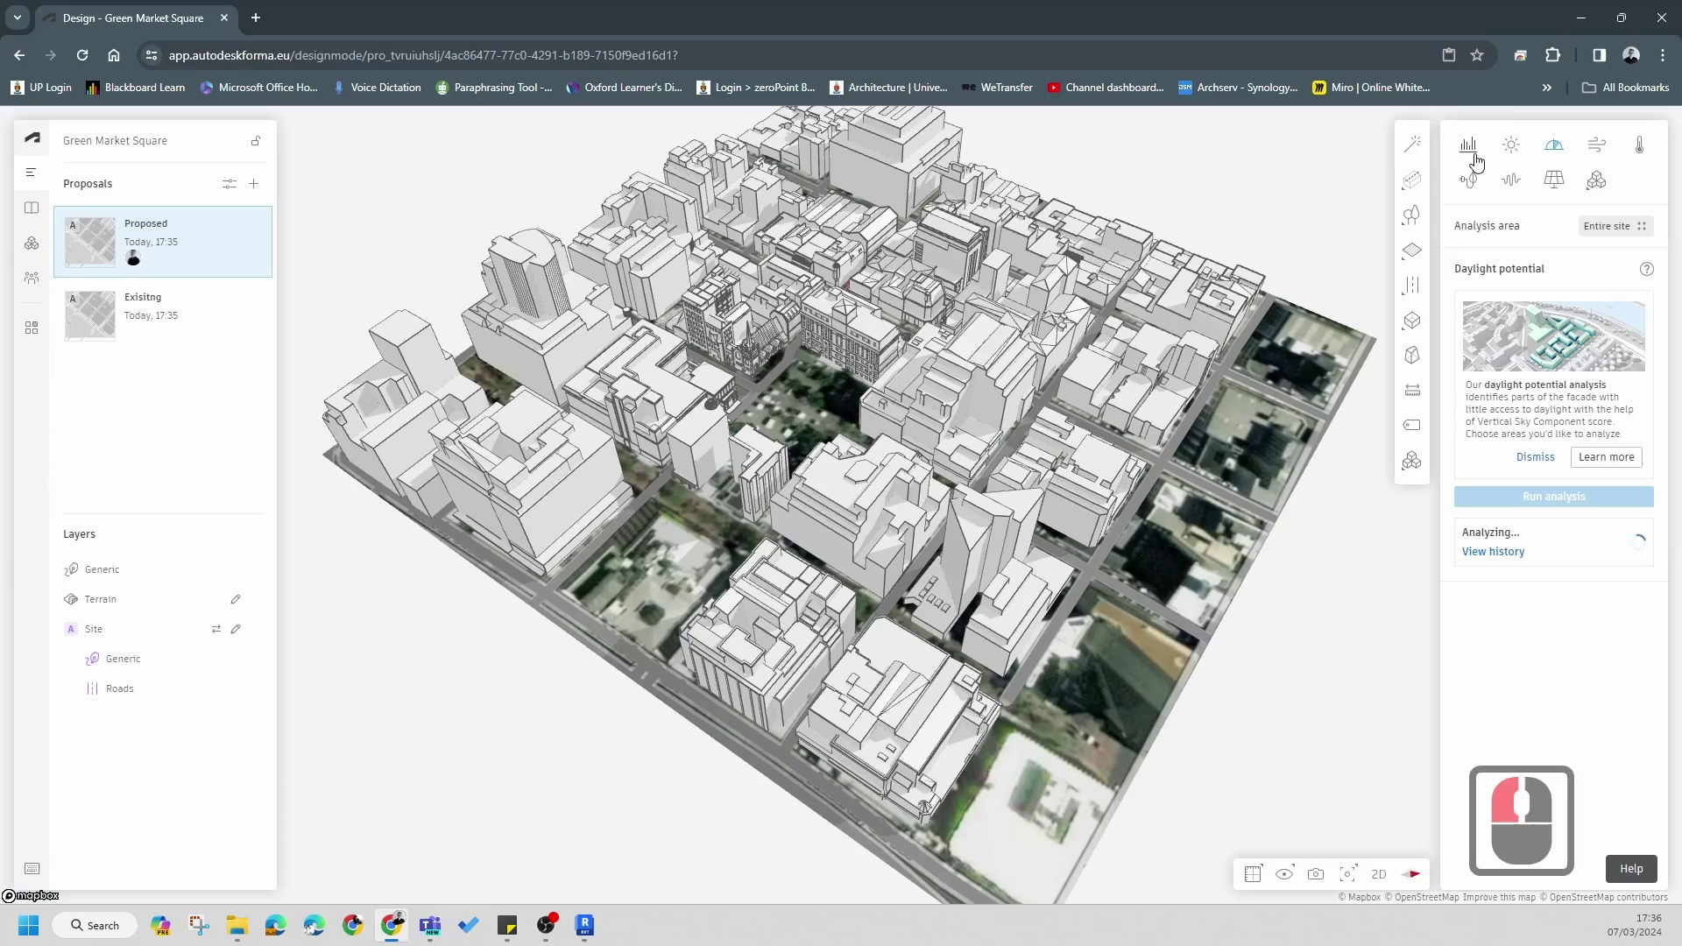
pyautogui.scroll(3)
pyautogui.scroll(-3)
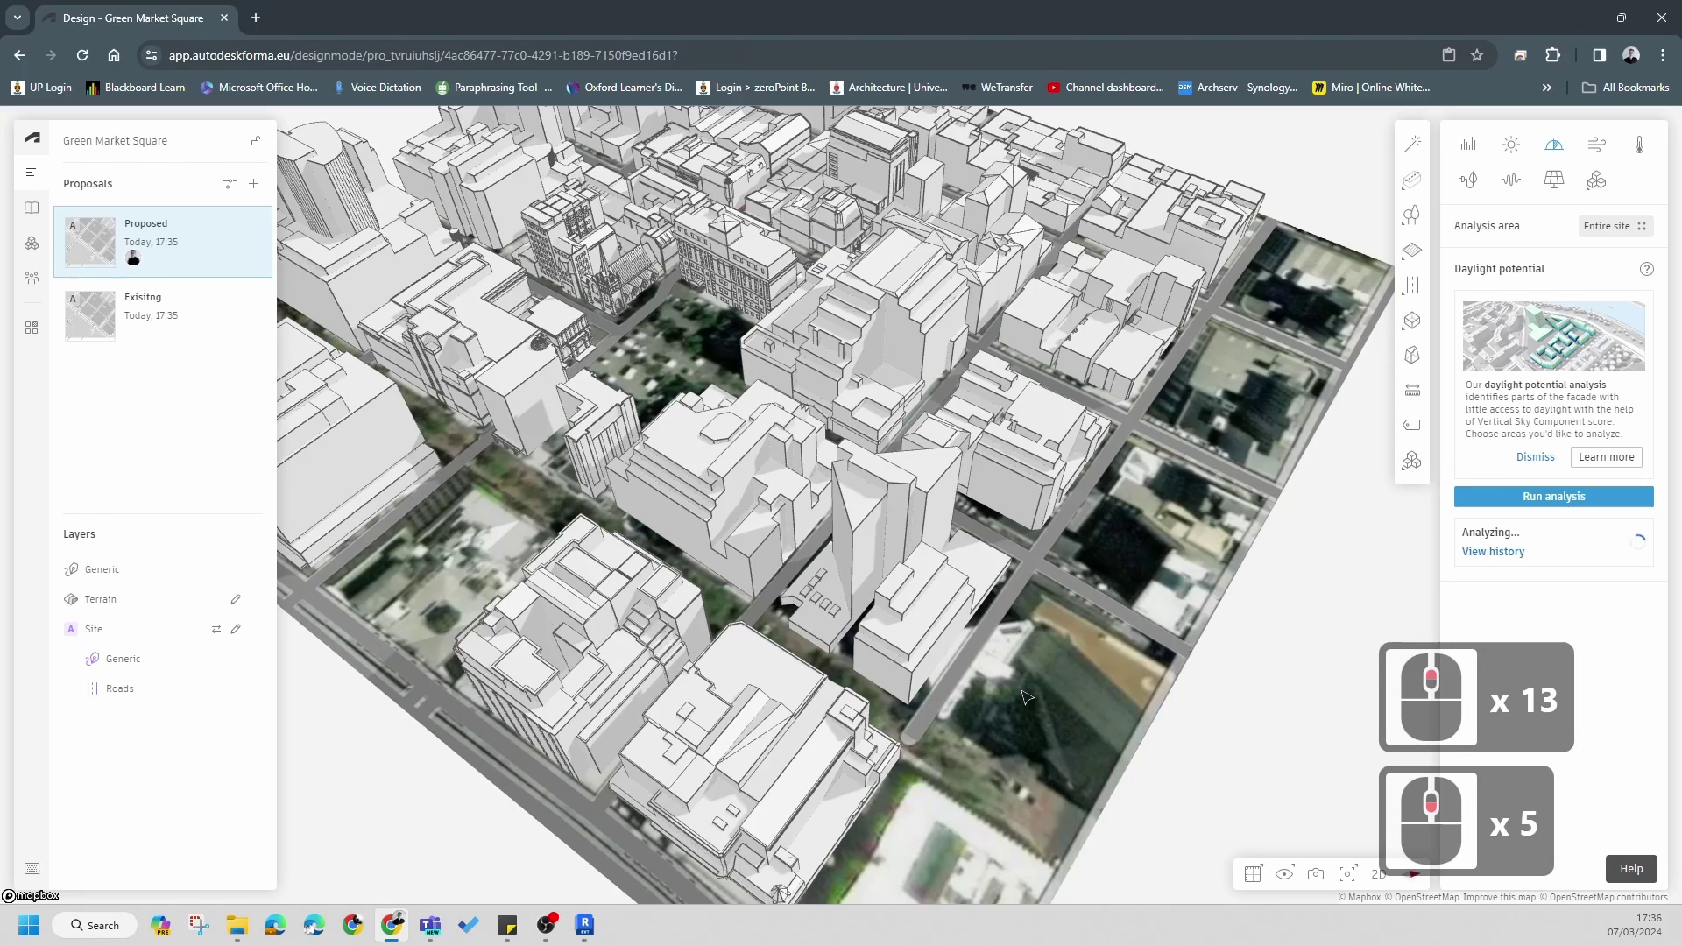
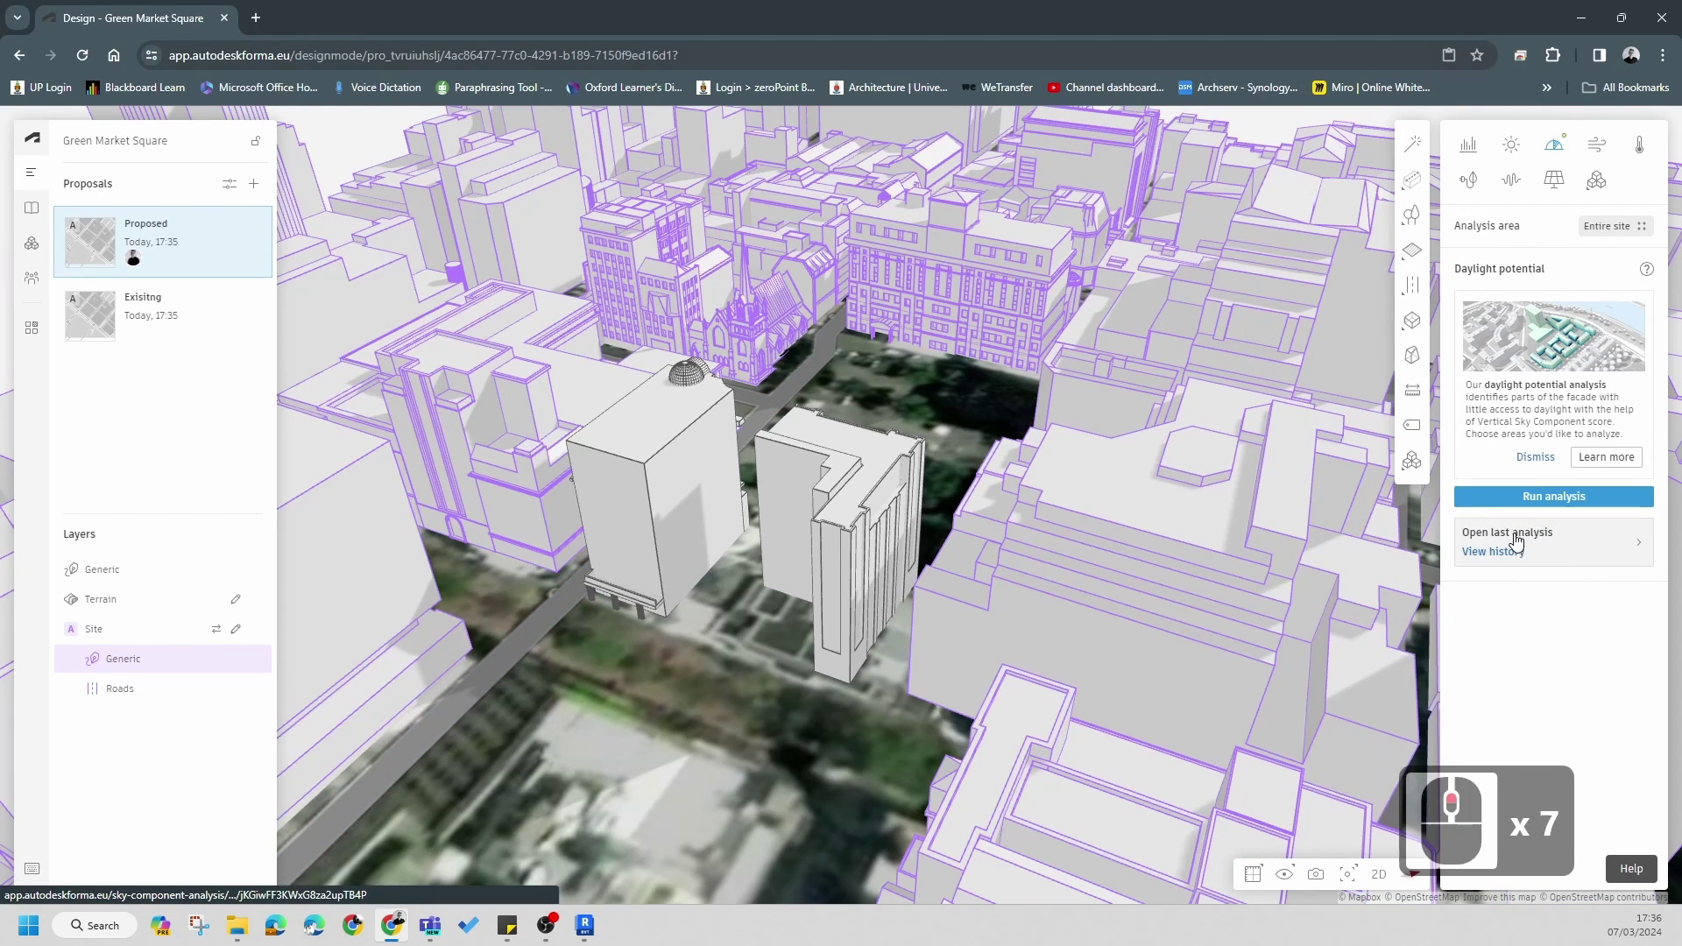
# - Run the daylight potential analysis and inspect the coloured results around the proposed towers
pyautogui.click(1519, 541)
pyautogui.moveTo(1519, 541); pyautogui.dragTo(937, 437)
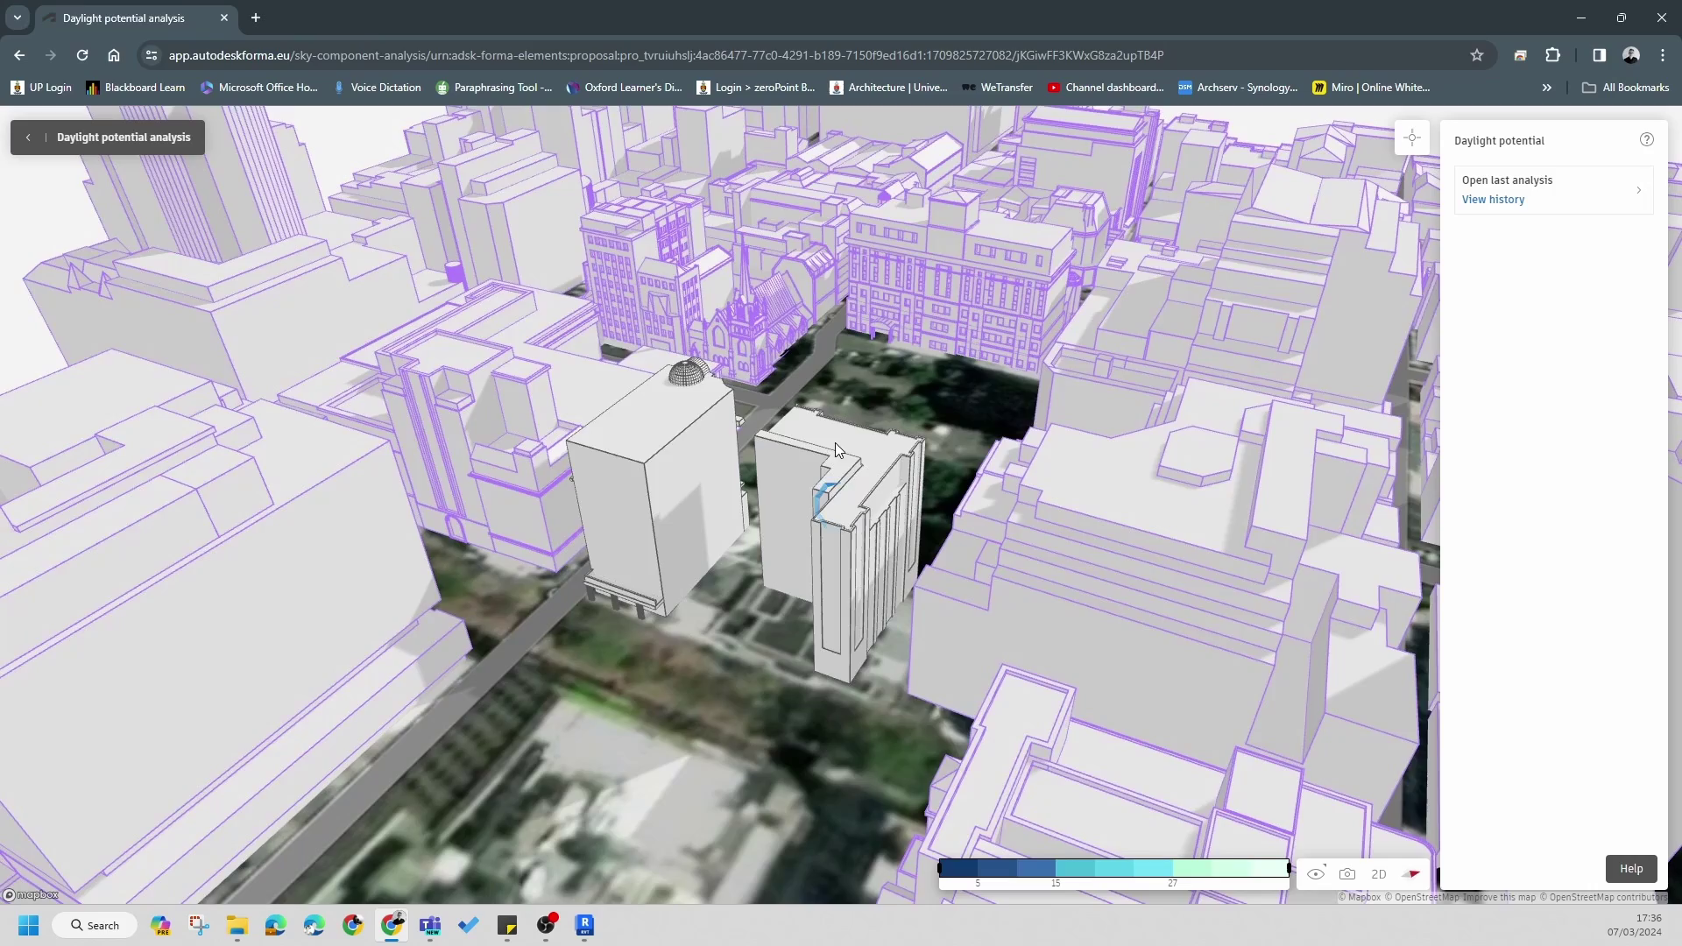
pyautogui.moveTo(878, 433); pyautogui.dragTo(613, 641)
pyautogui.middleClick(711, 566)
pyautogui.middleClick(896, 582)
pyautogui.middleClick(867, 575)
pyautogui.middleClick(598, 549)
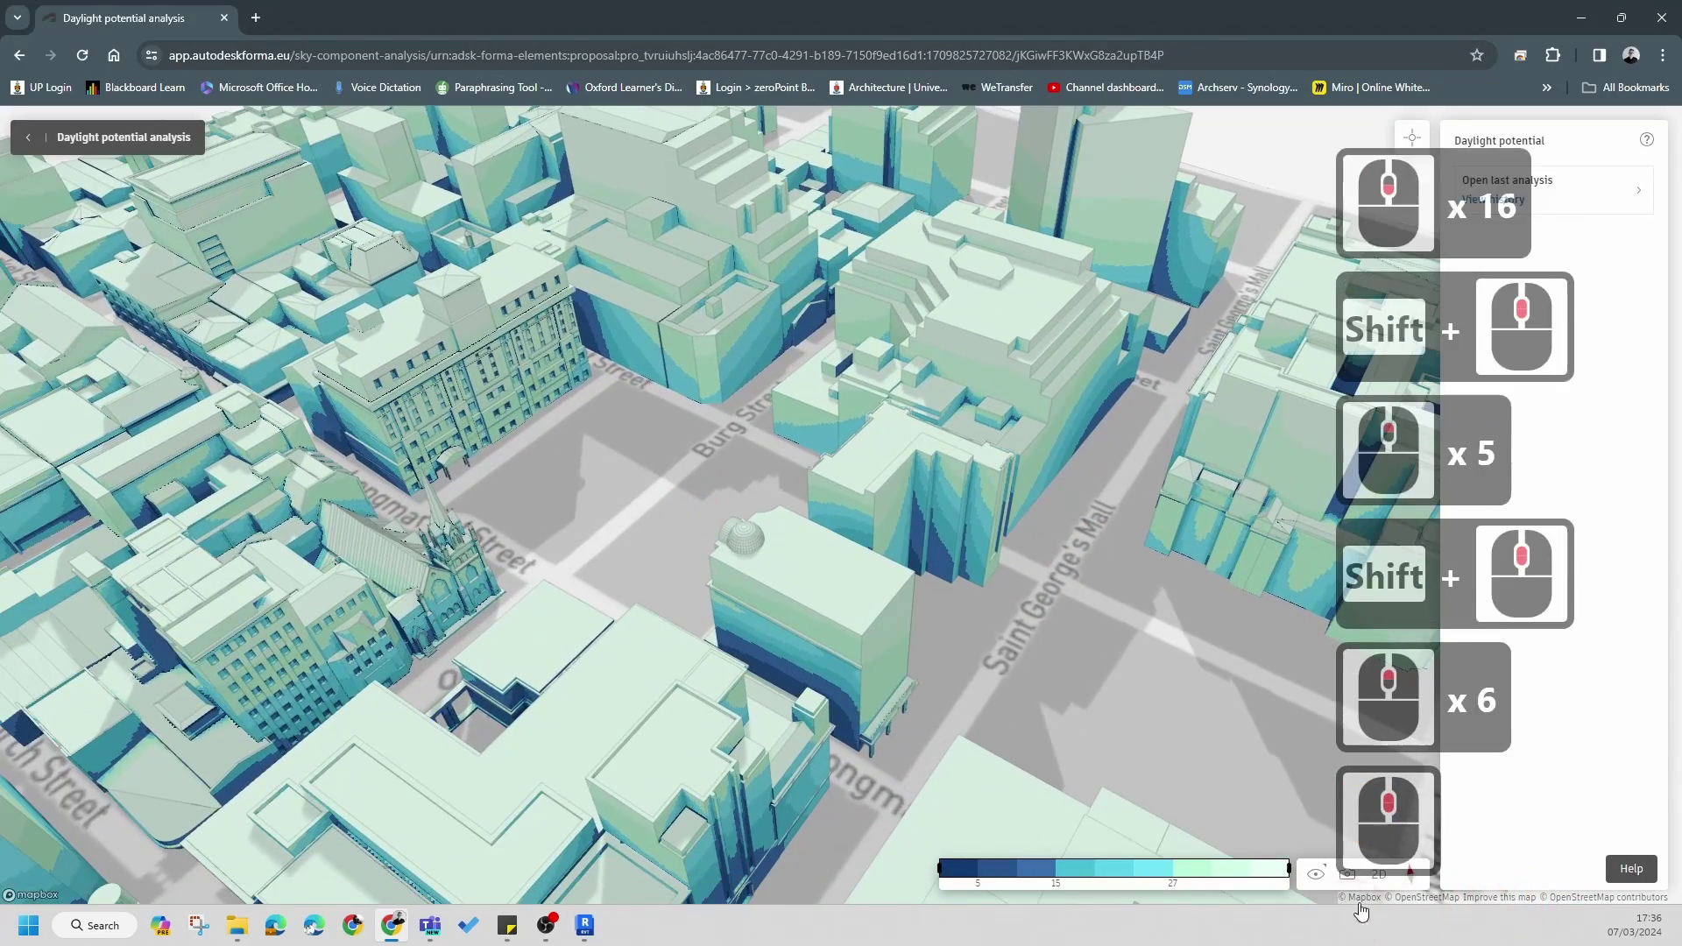
# - Download a PNG screenshot of the daylight potential results and dismiss the download notification
pyautogui.click(1352, 884)
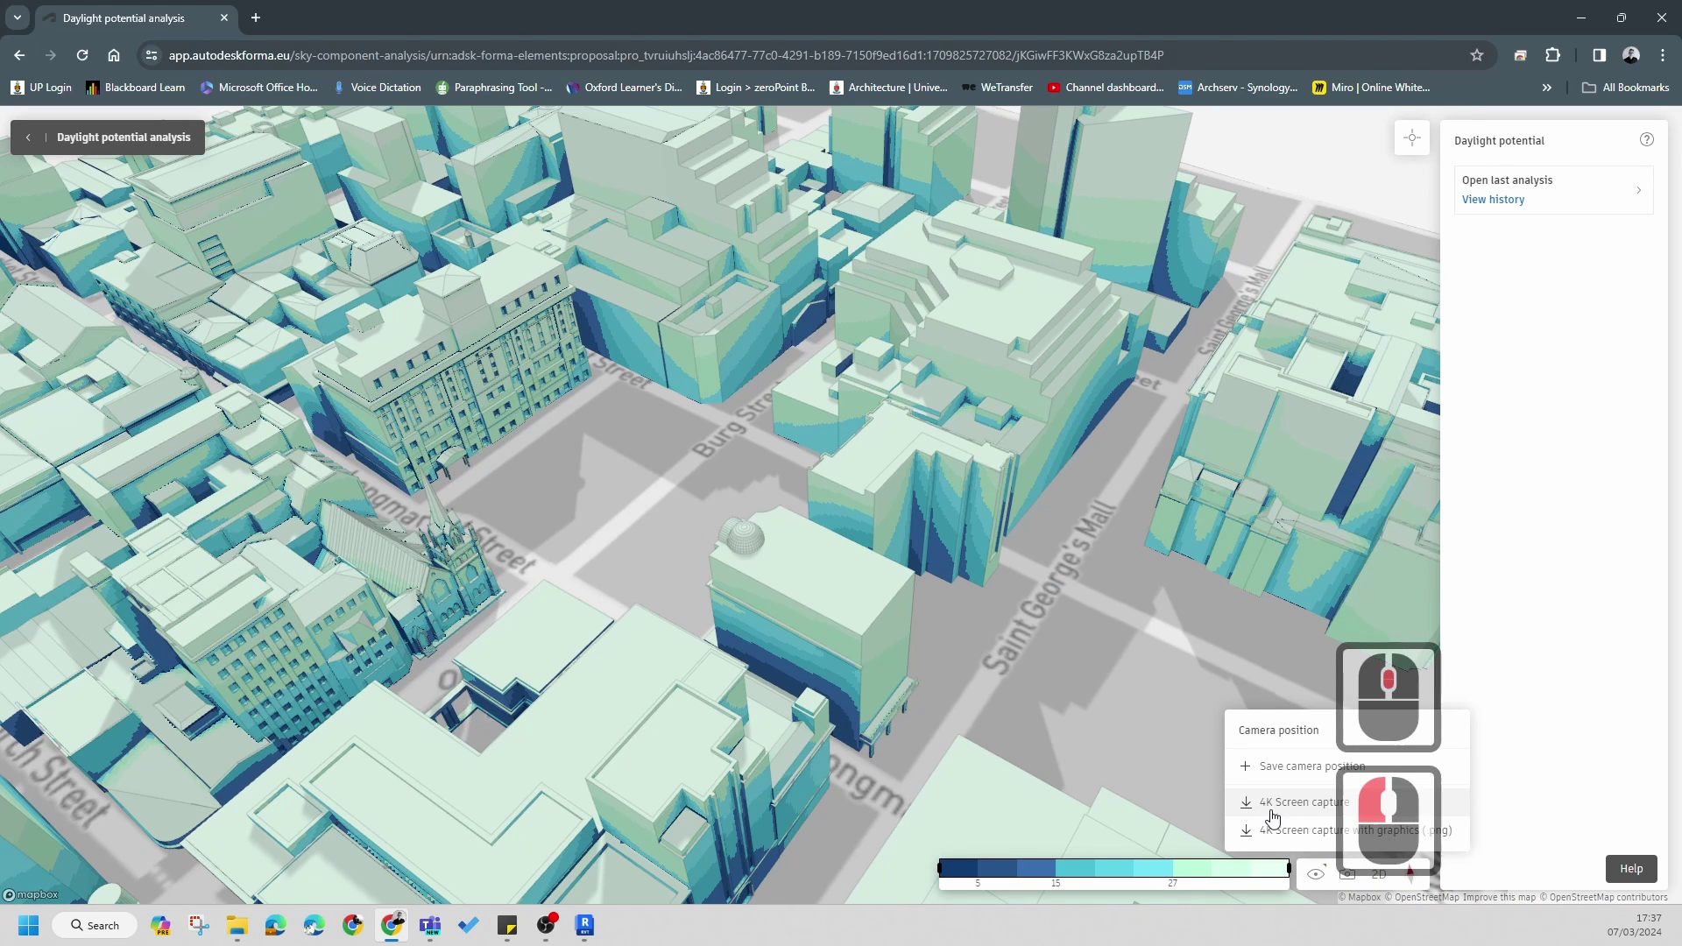
pyautogui.click(1276, 818)
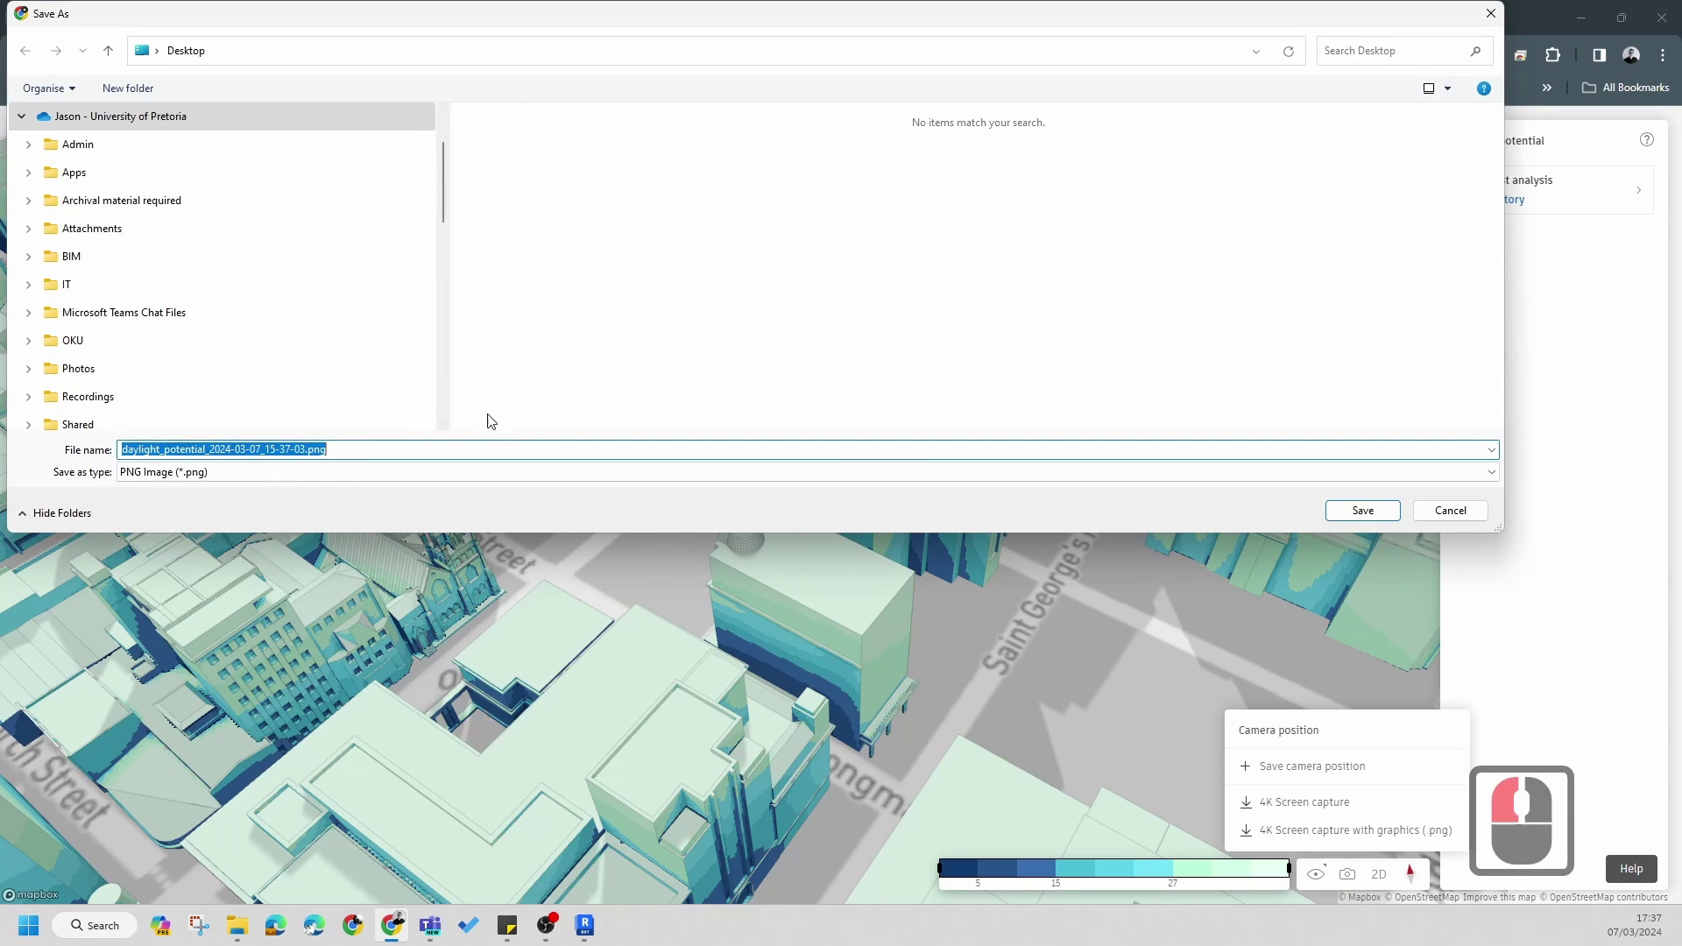
pyautogui.scroll(-3)
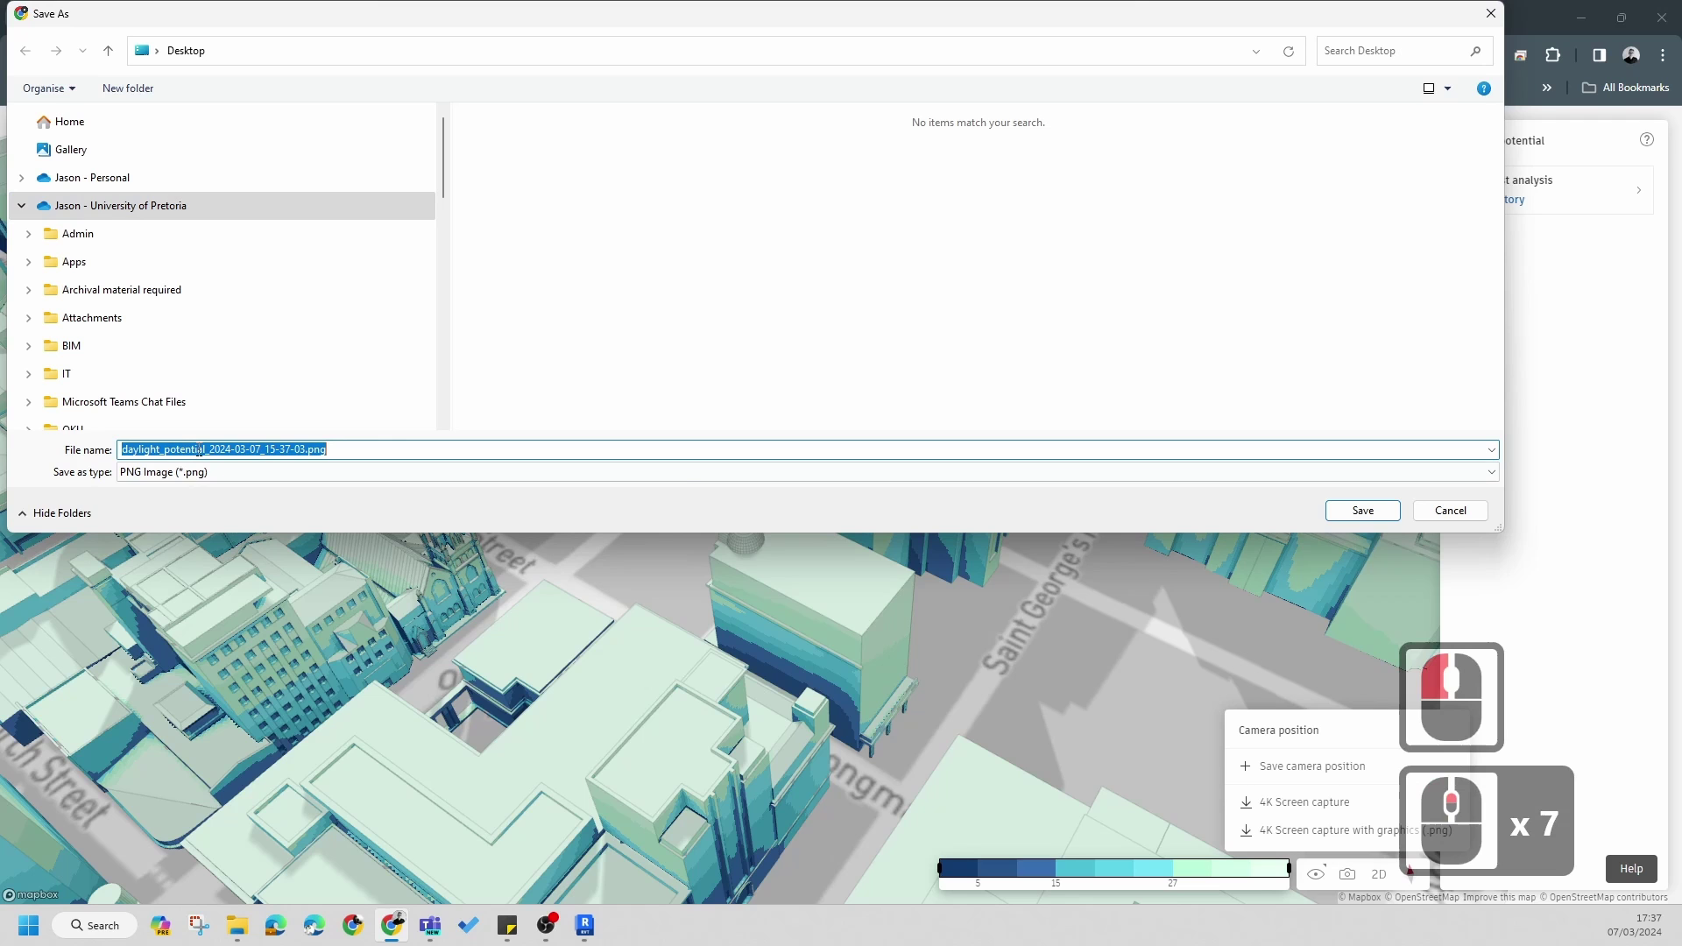
pyautogui.click(1355, 511)
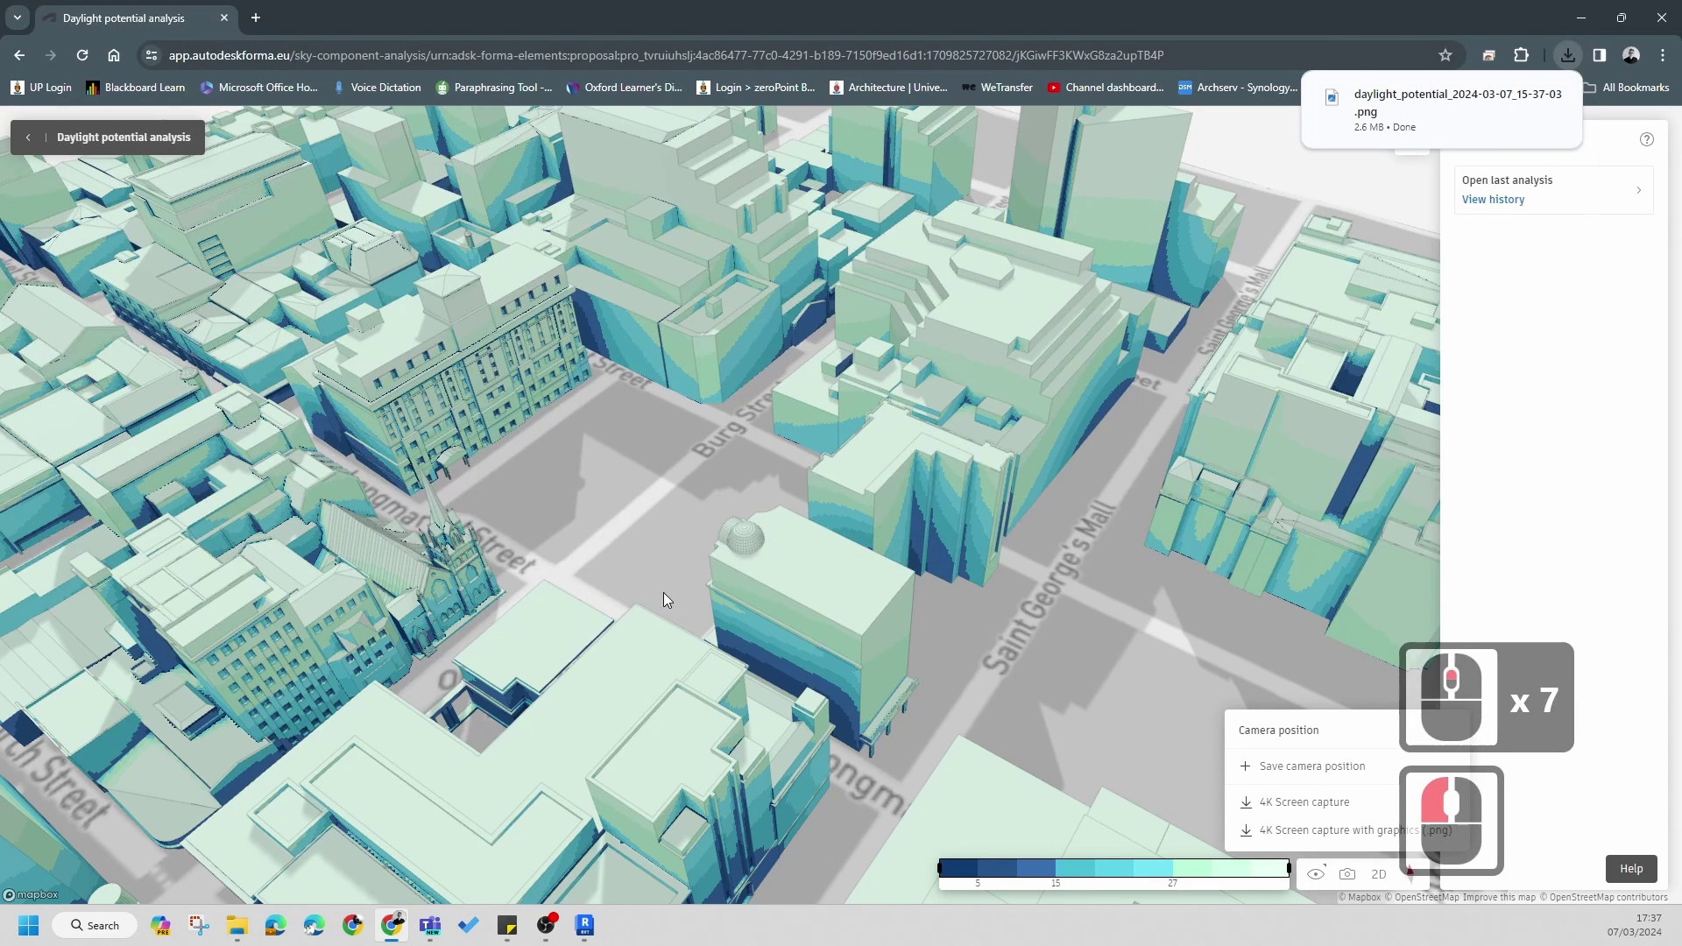
pyautogui.doubleClick(669, 596)
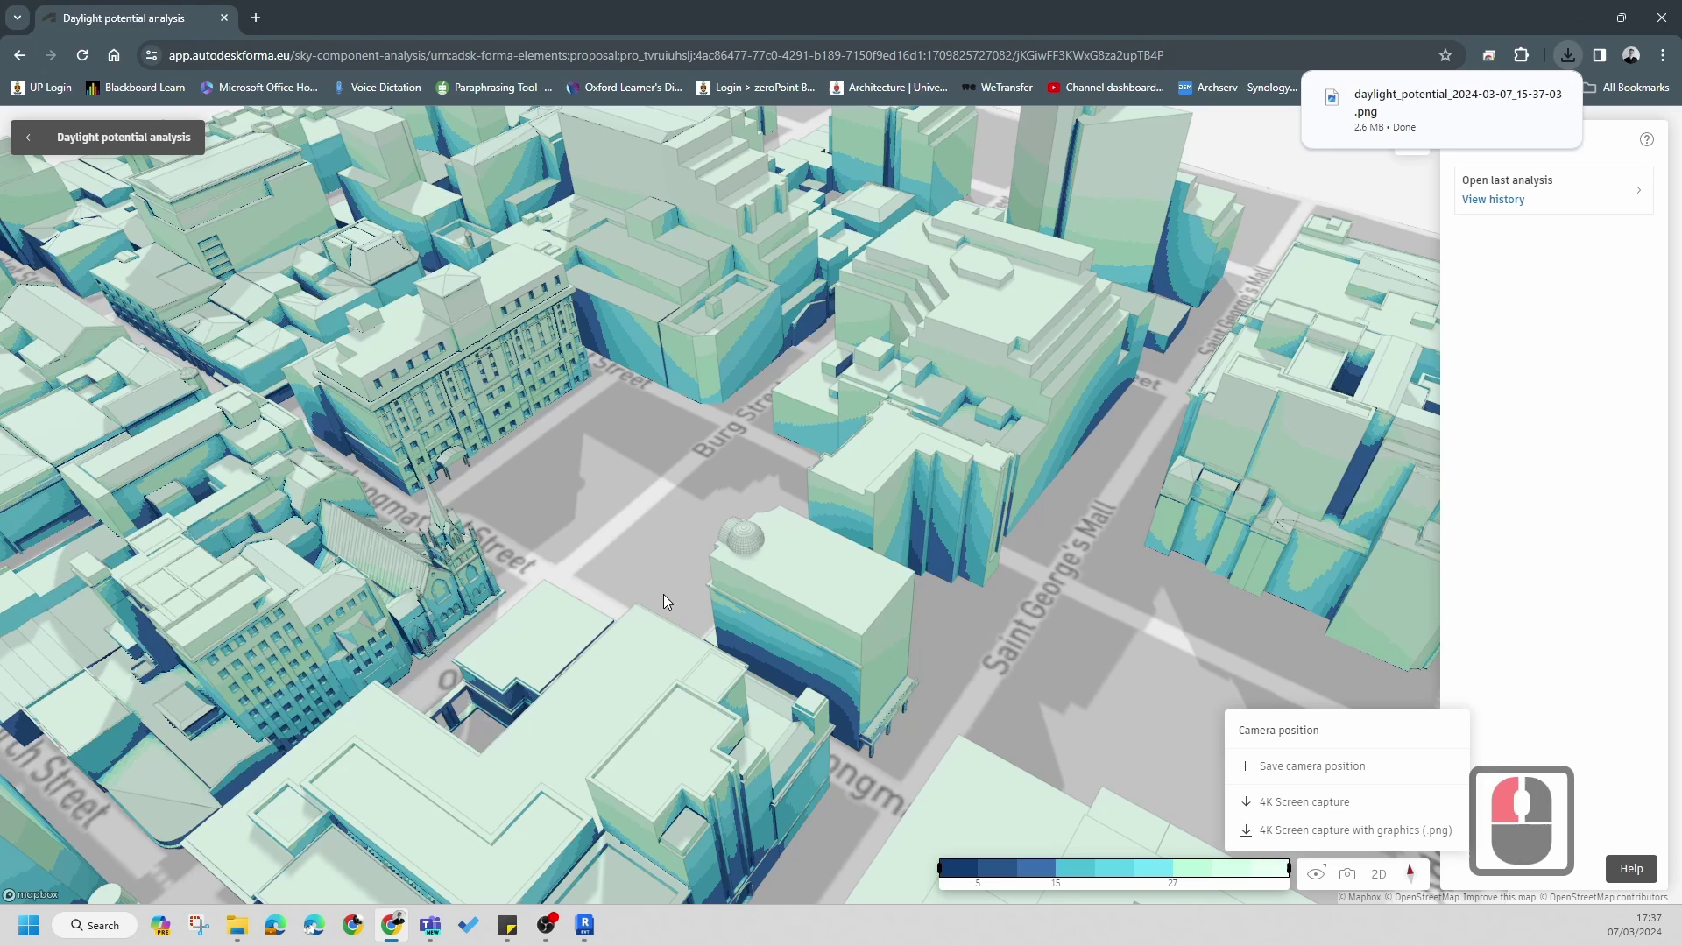
pyautogui.click(668, 598)
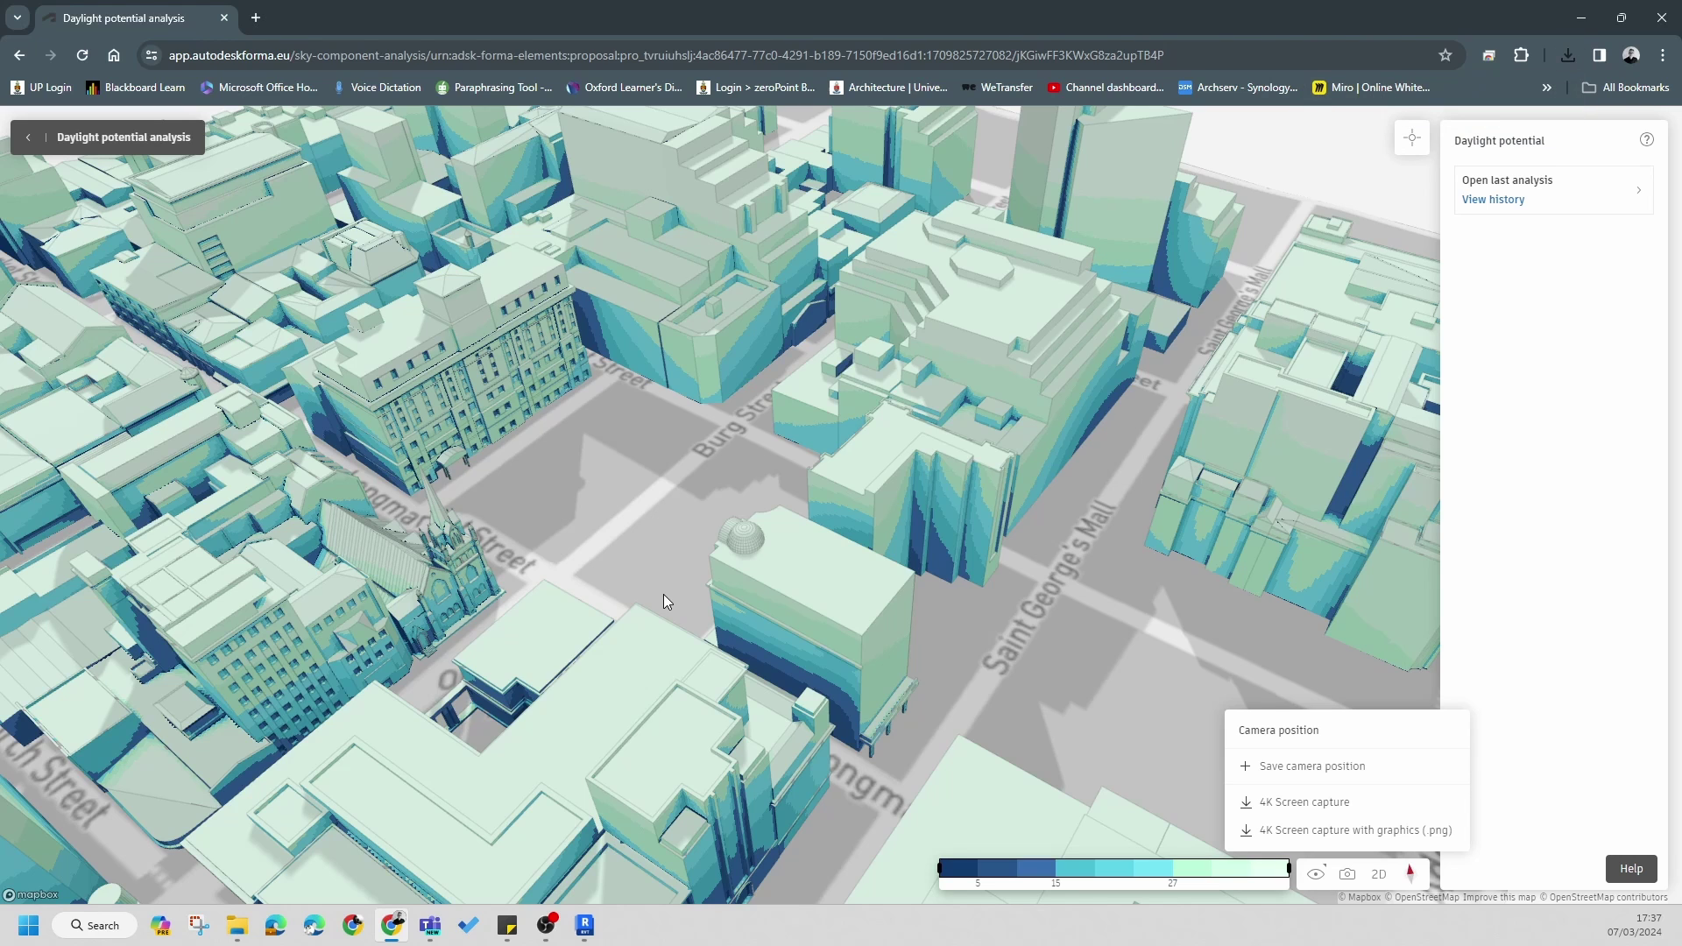